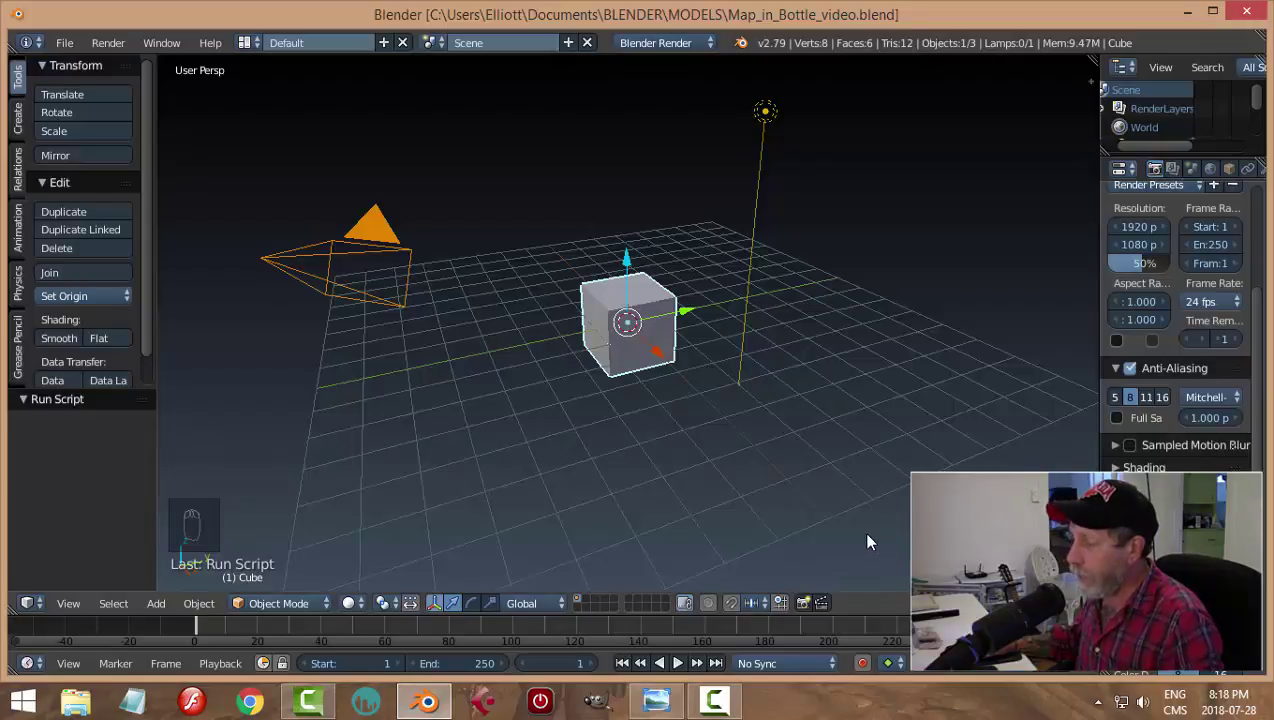
Step: Send the default camera and lamp off to another layer
key(a)
key(a)
drag(397, 247, 995, 224)
key(m)
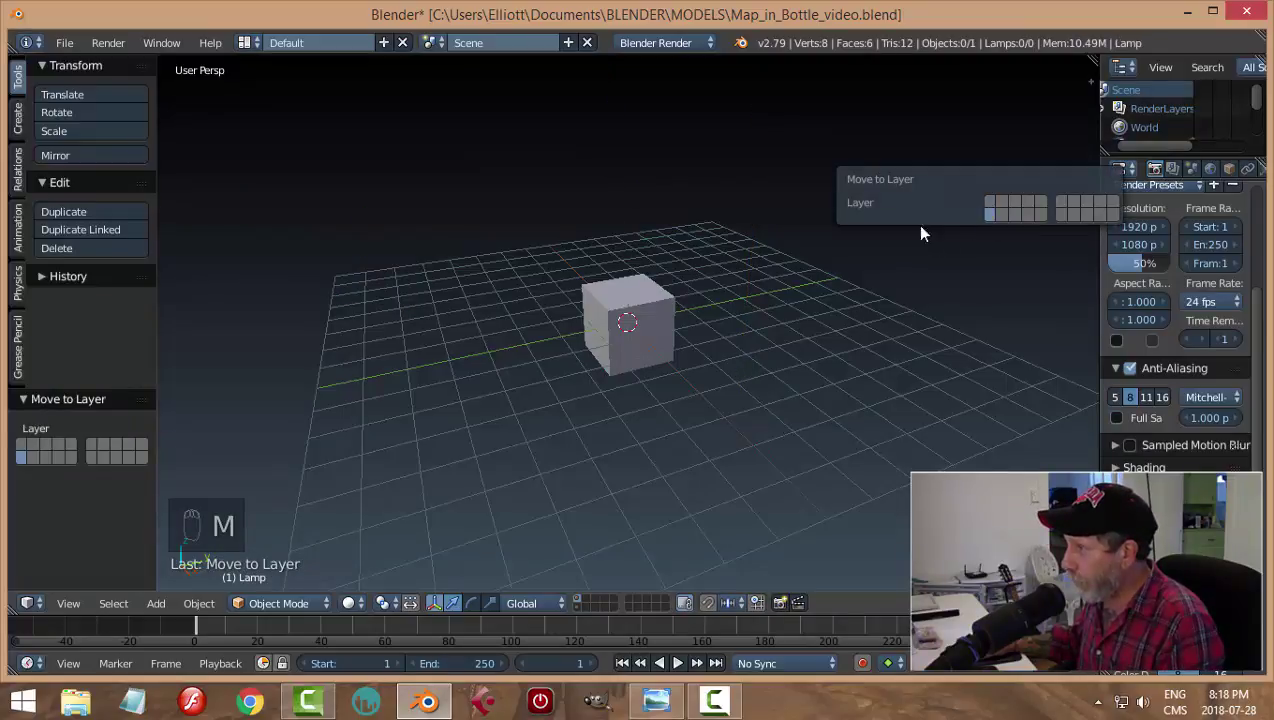
Step: Delete the default cube and switch rendering to Cycles on GPU Compute
drag(672, 299, 916, 299)
key(x)
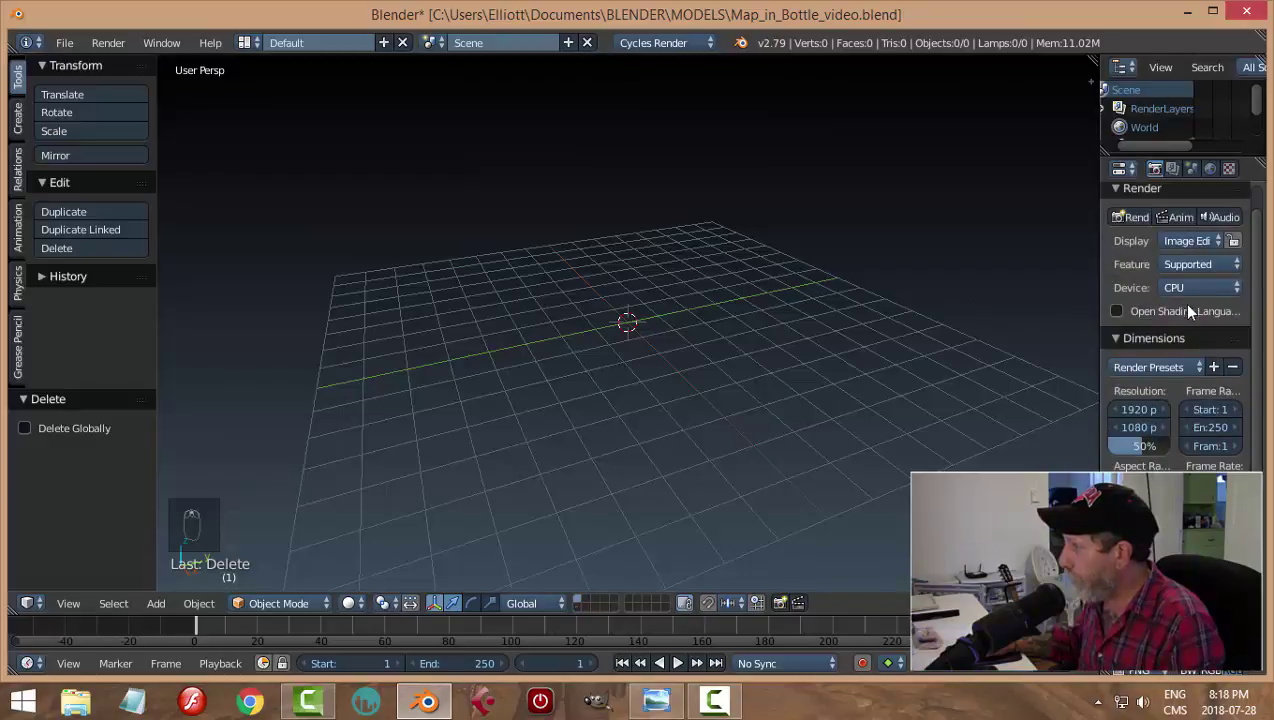
drag(1195, 293, 742, 300)
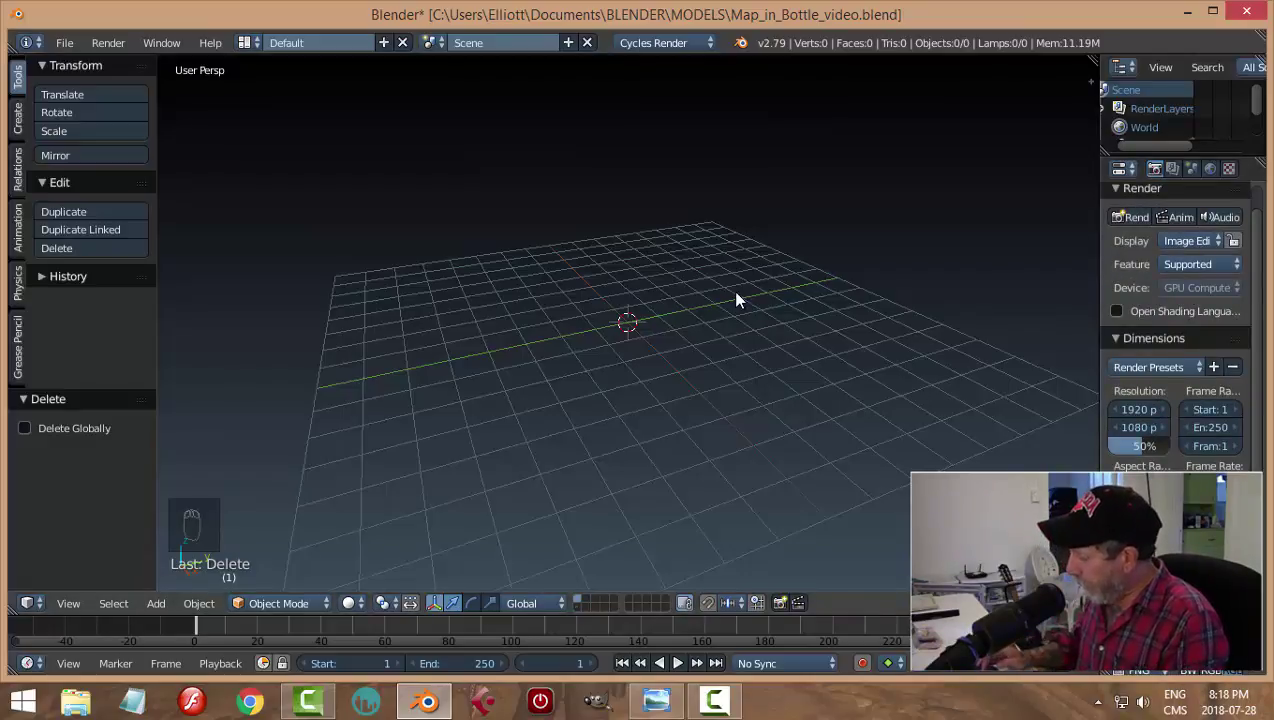
Step: From Top Ortho view, add a plane at the scene centre and zoom in on it
key(KP_7)
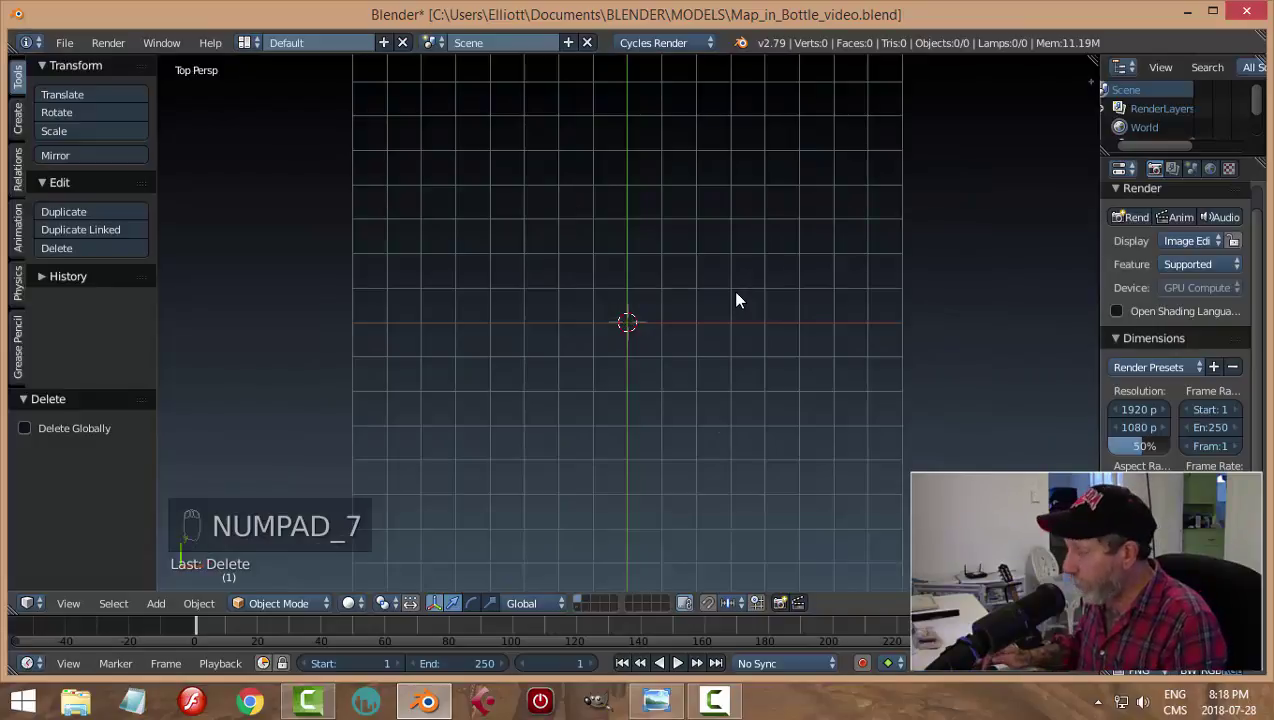
key(KP_5)
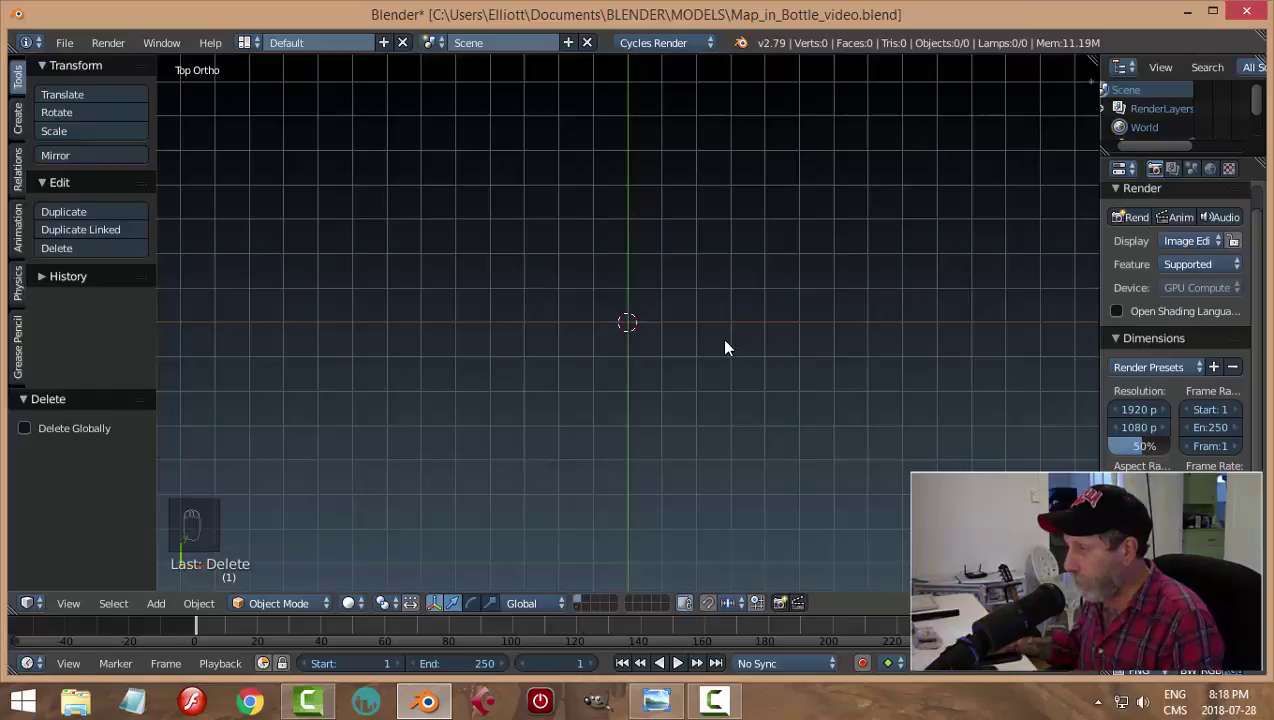
key(shift+a)
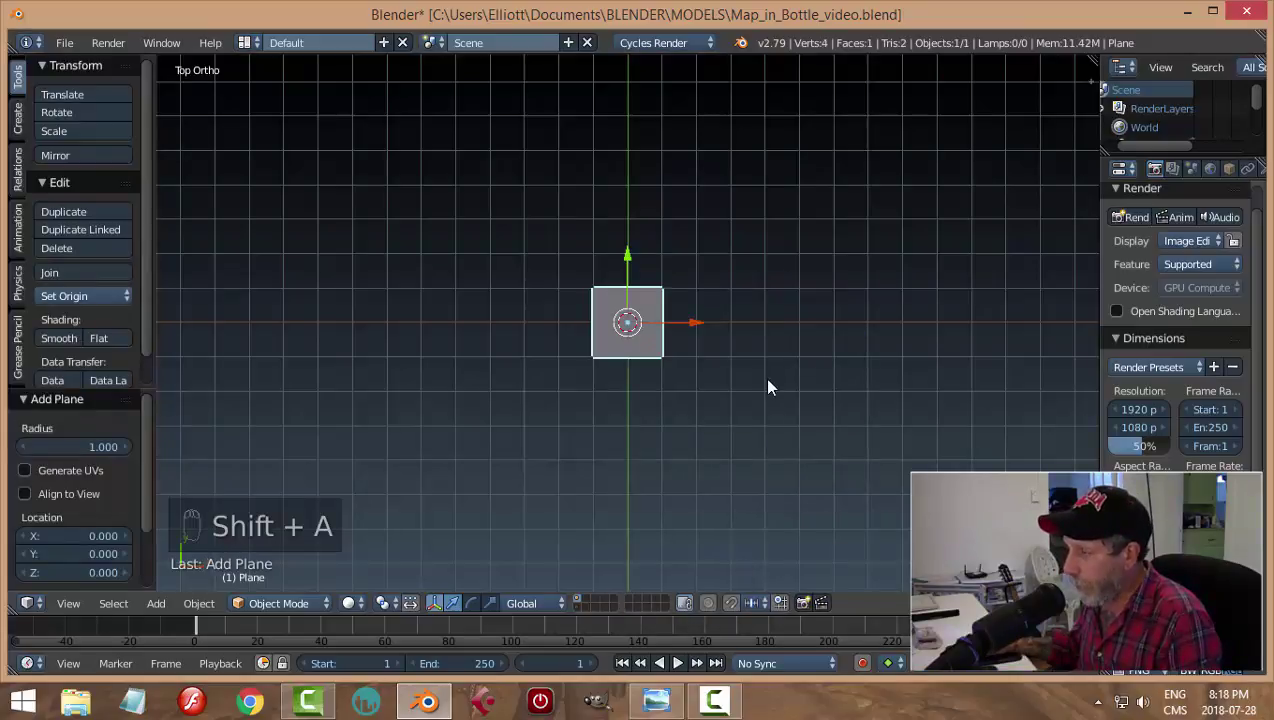
scroll(up, 3)
scroll(up, 3)
scroll(up, 3)
scroll(up, 3)
Step: In edit mode, scale the plane wider into a rectangle
key(Tab)
key(s)
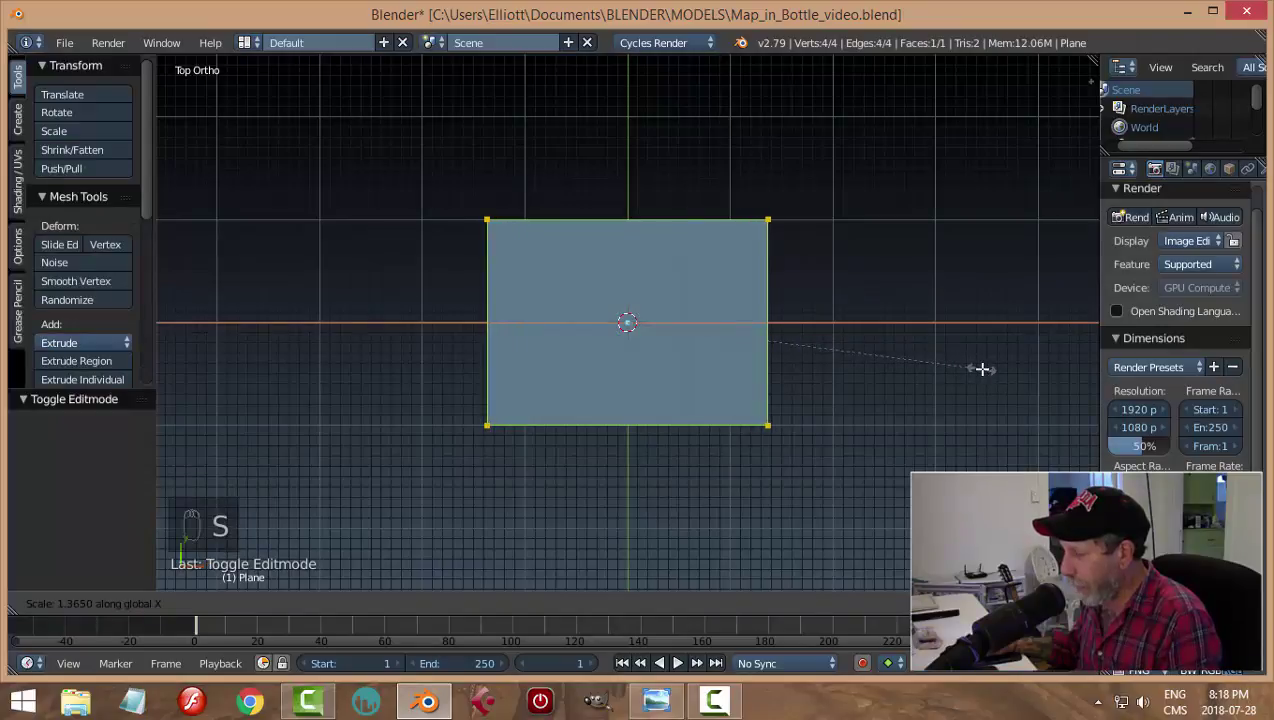
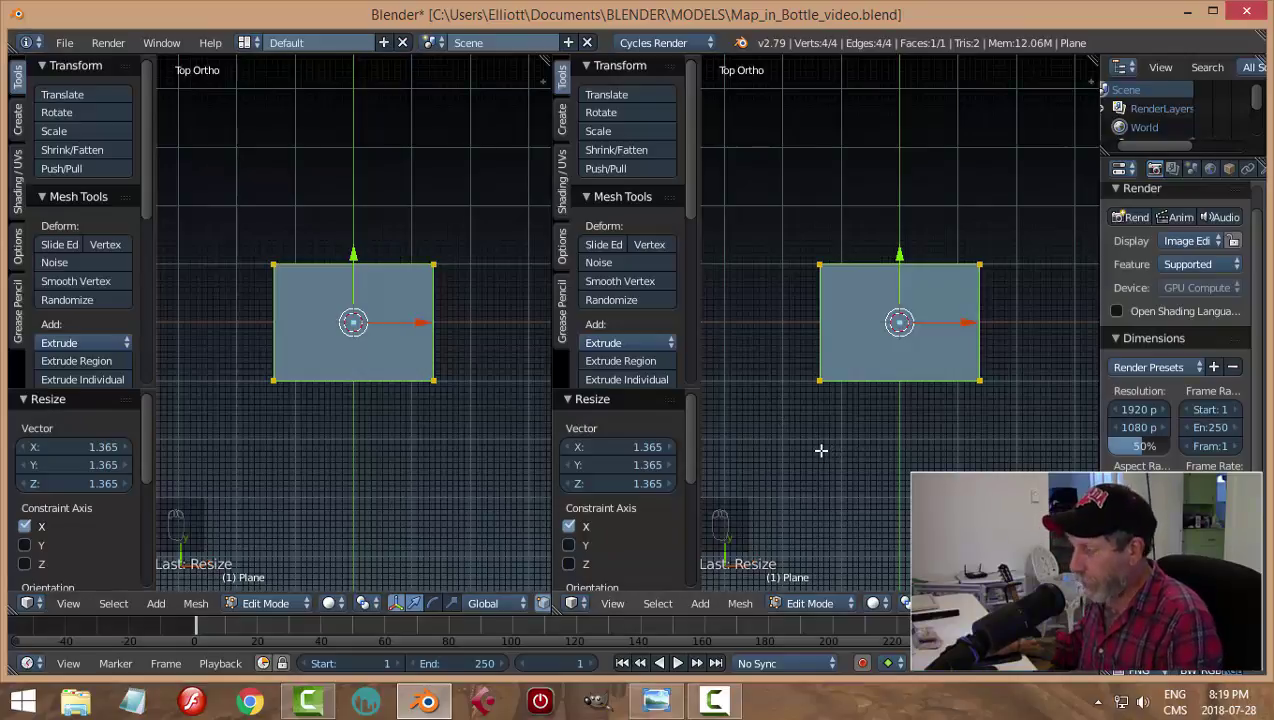
Step: Make the left area a UV/Image Editor showing the map and unwrap the plane onto it
key(t)
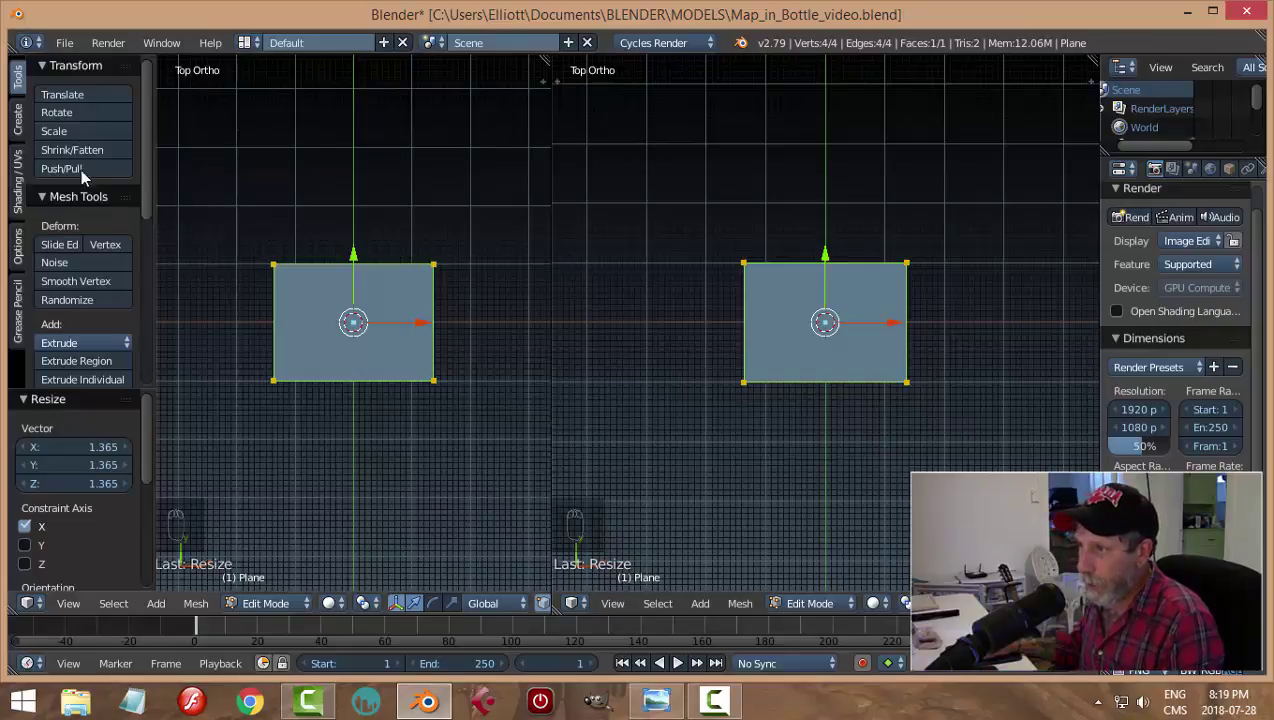
key(t)
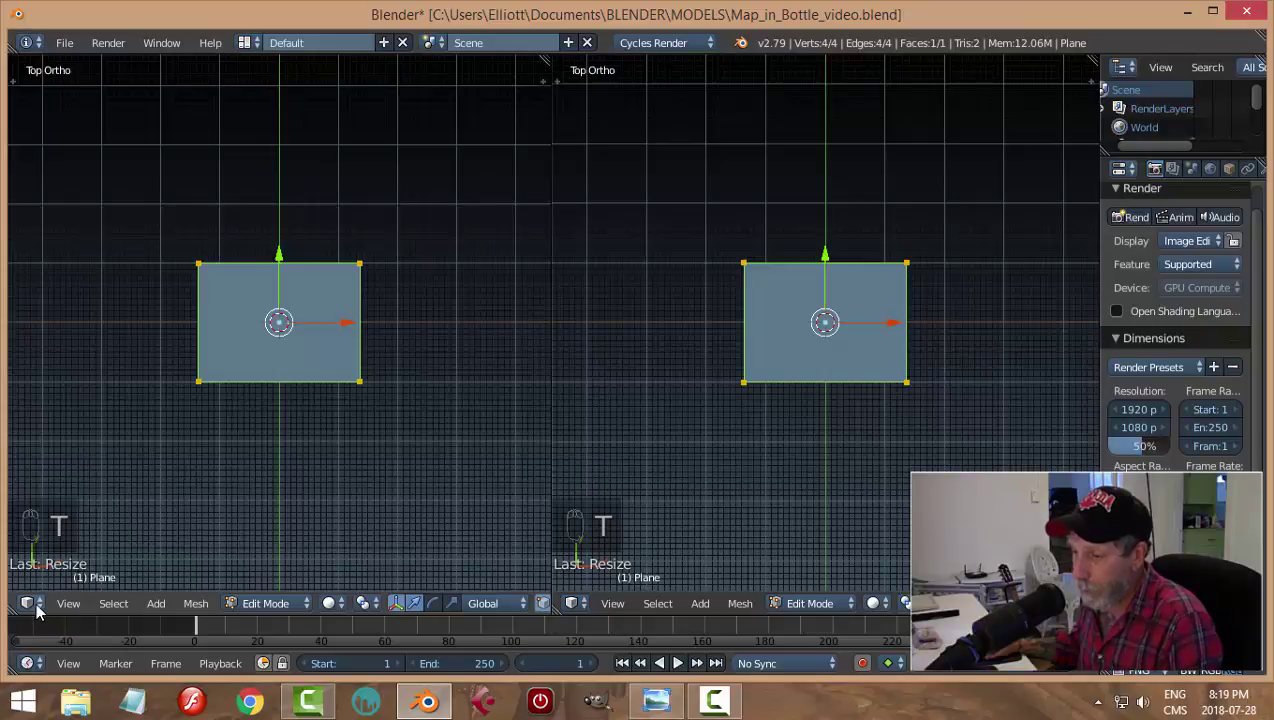
drag(42, 612, 63, 462)
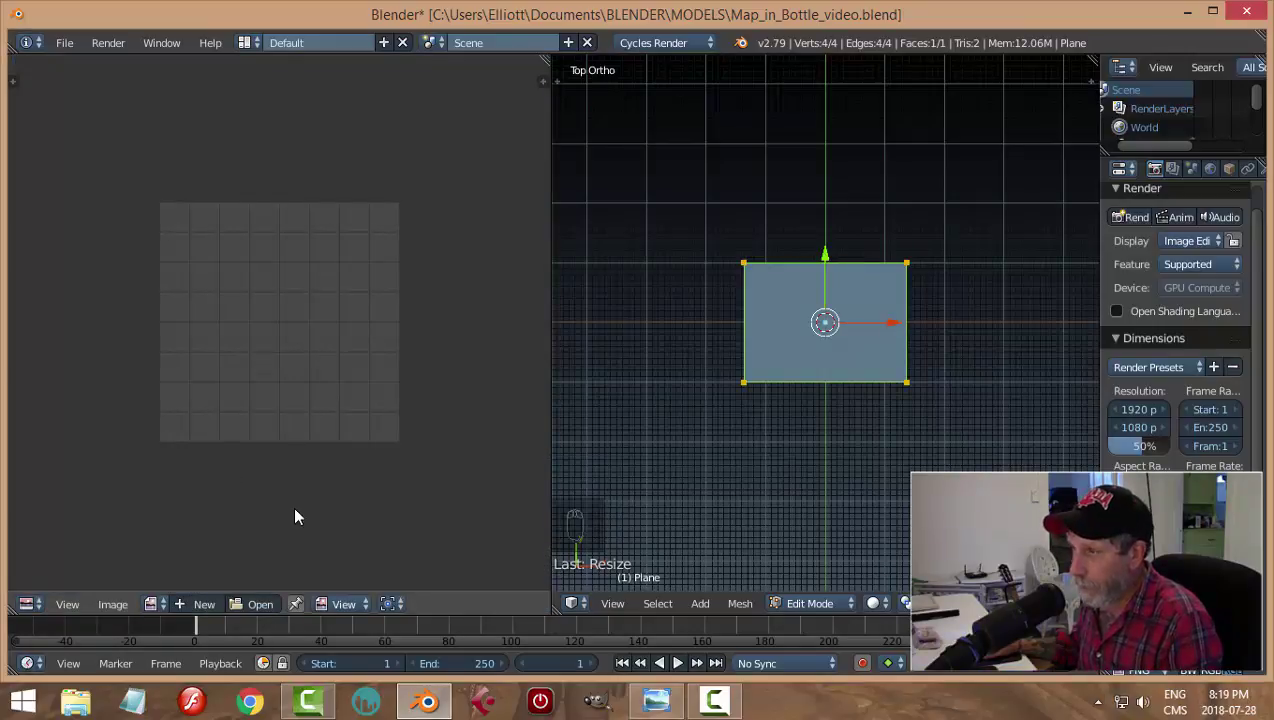
drag(302, 517, 738, 473)
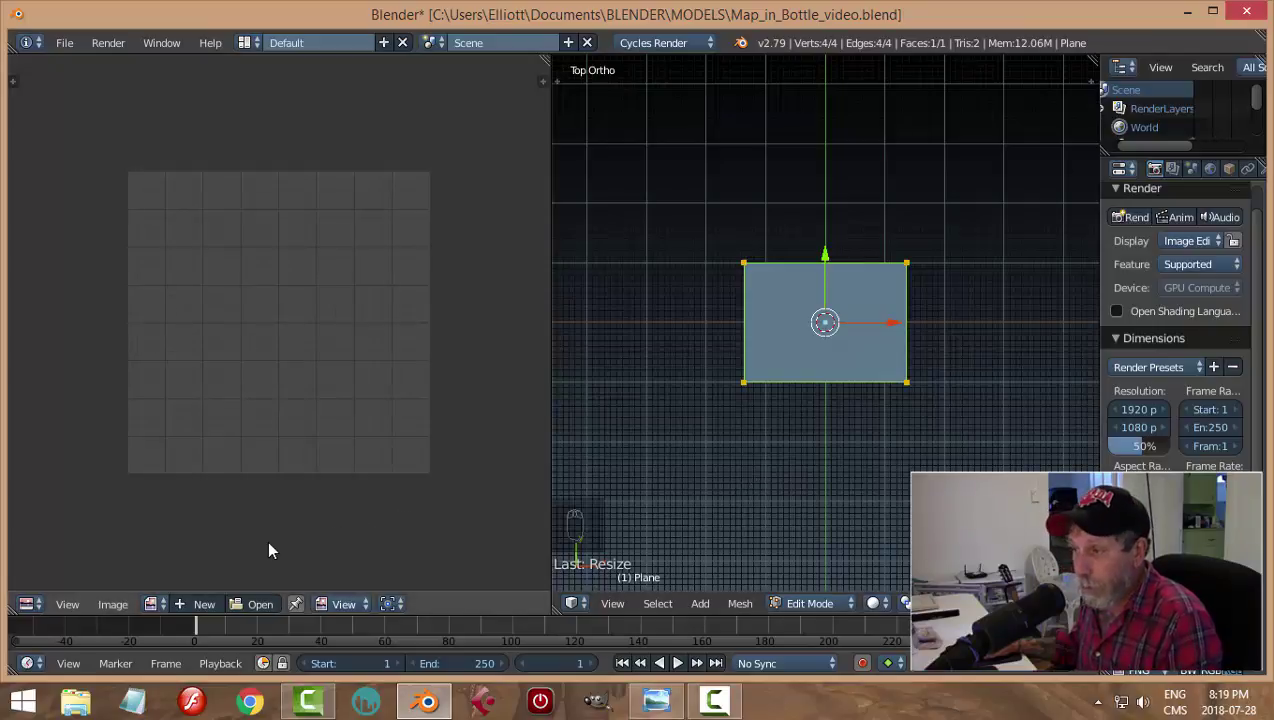
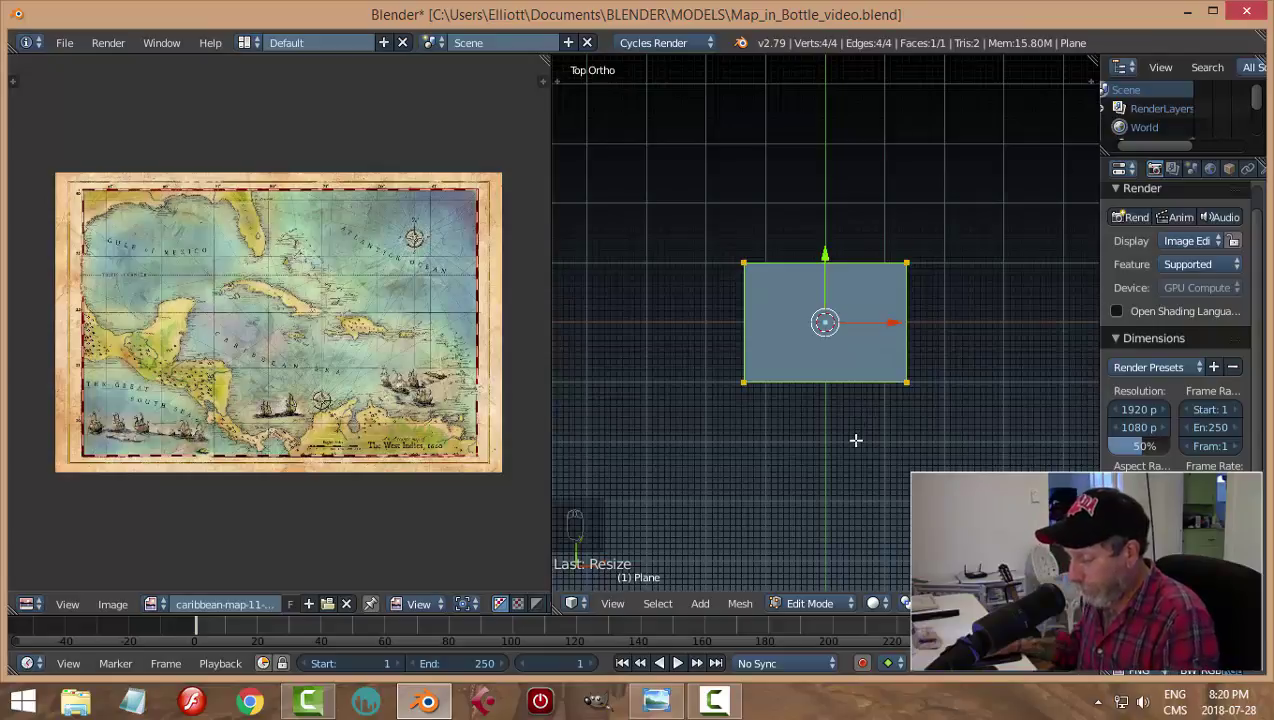
key(u)
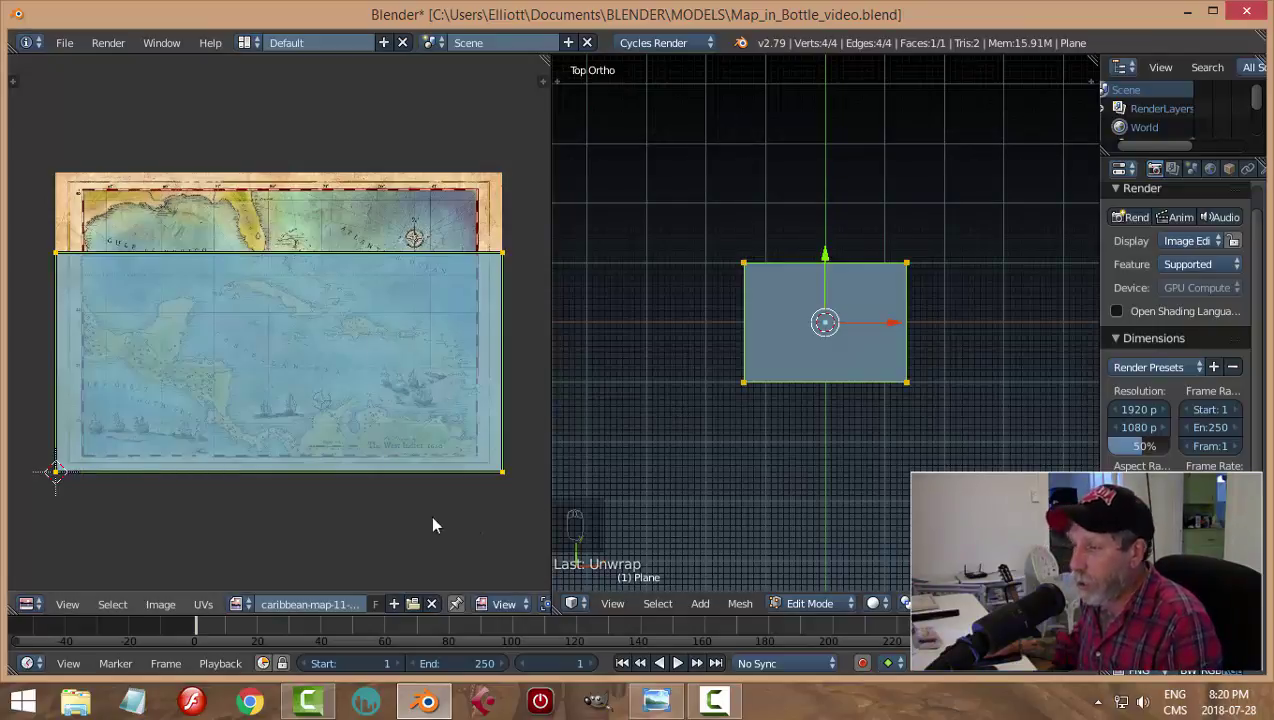
Step: Make the left area a Node Editor and give the plane a new material in object mode
drag(38, 607, 76, 459)
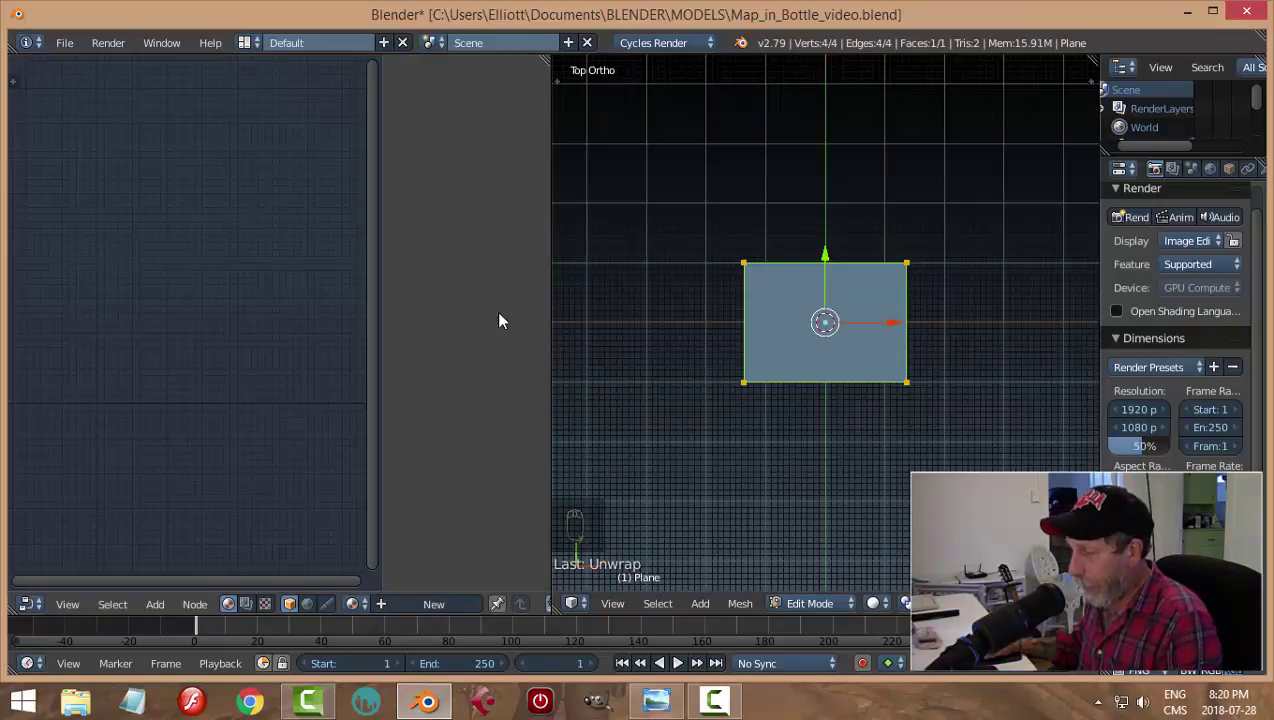
key(n)
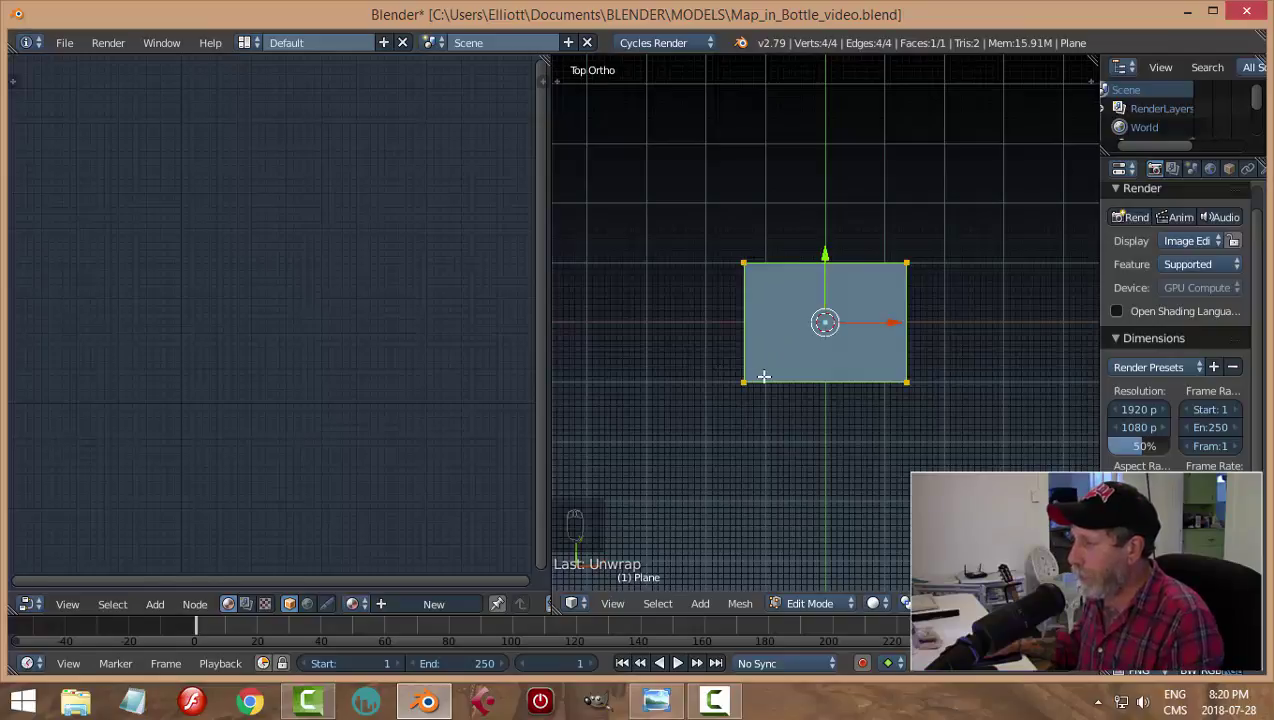
key(Tab)
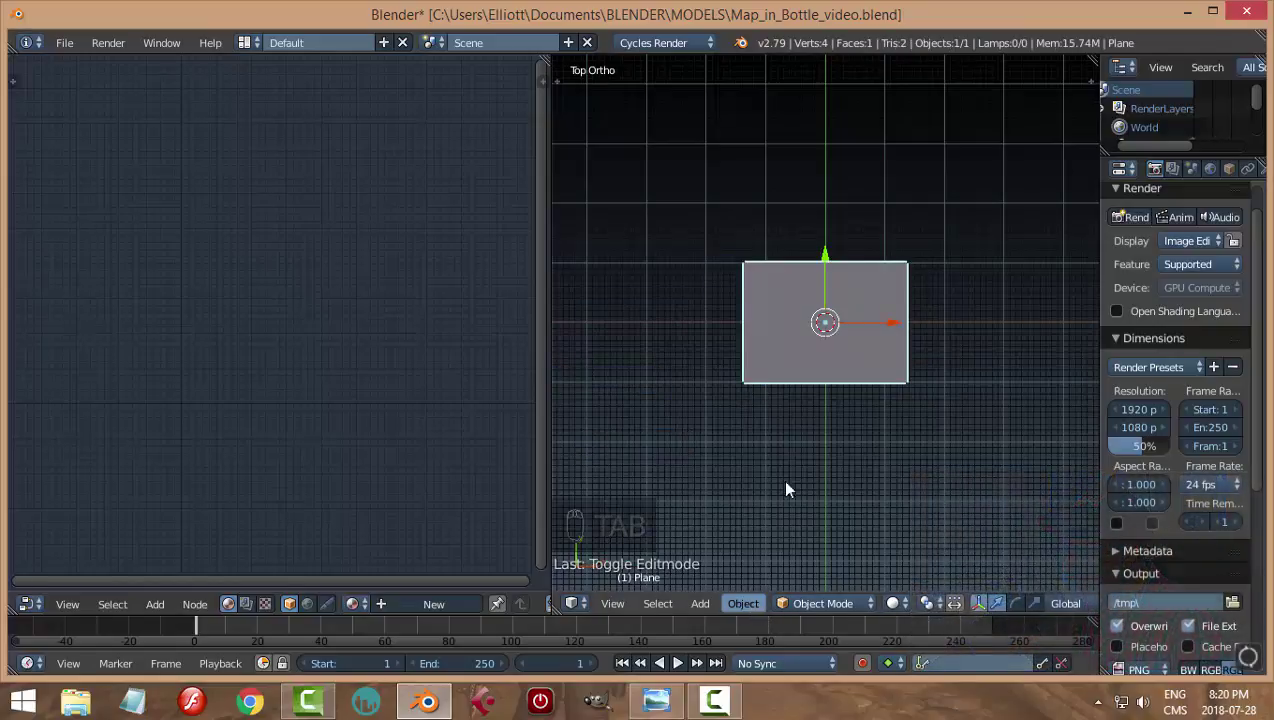
drag(897, 611, 809, 452)
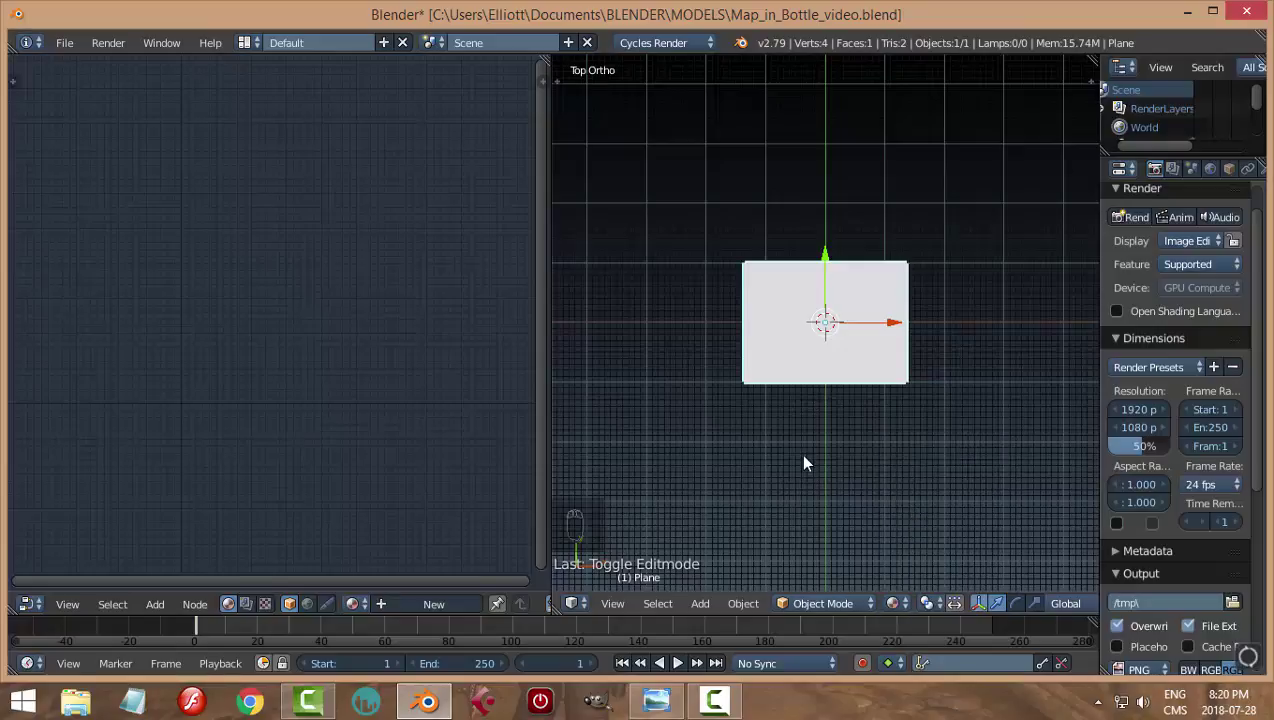
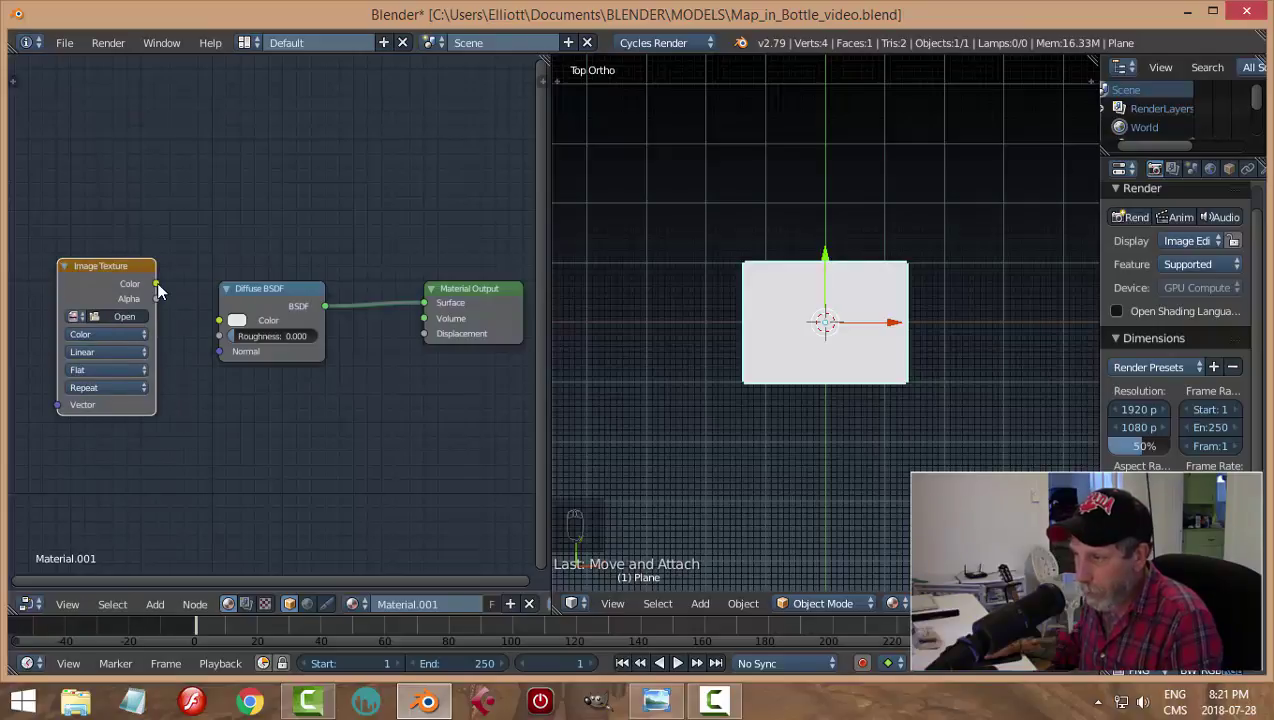
Step: Link Image Texture Color to Diffuse Color, assign the map image, and restore the image editor
drag(162, 287, 202, 383)
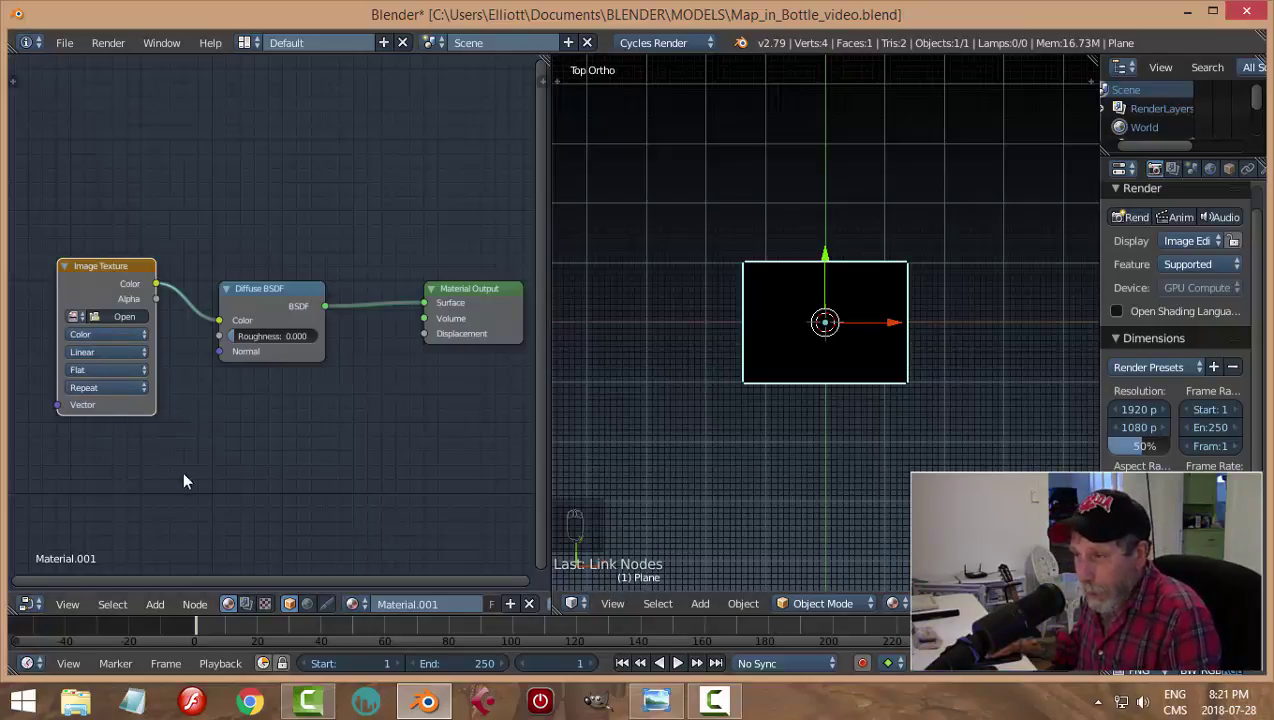
drag(180, 470, 323, 459)
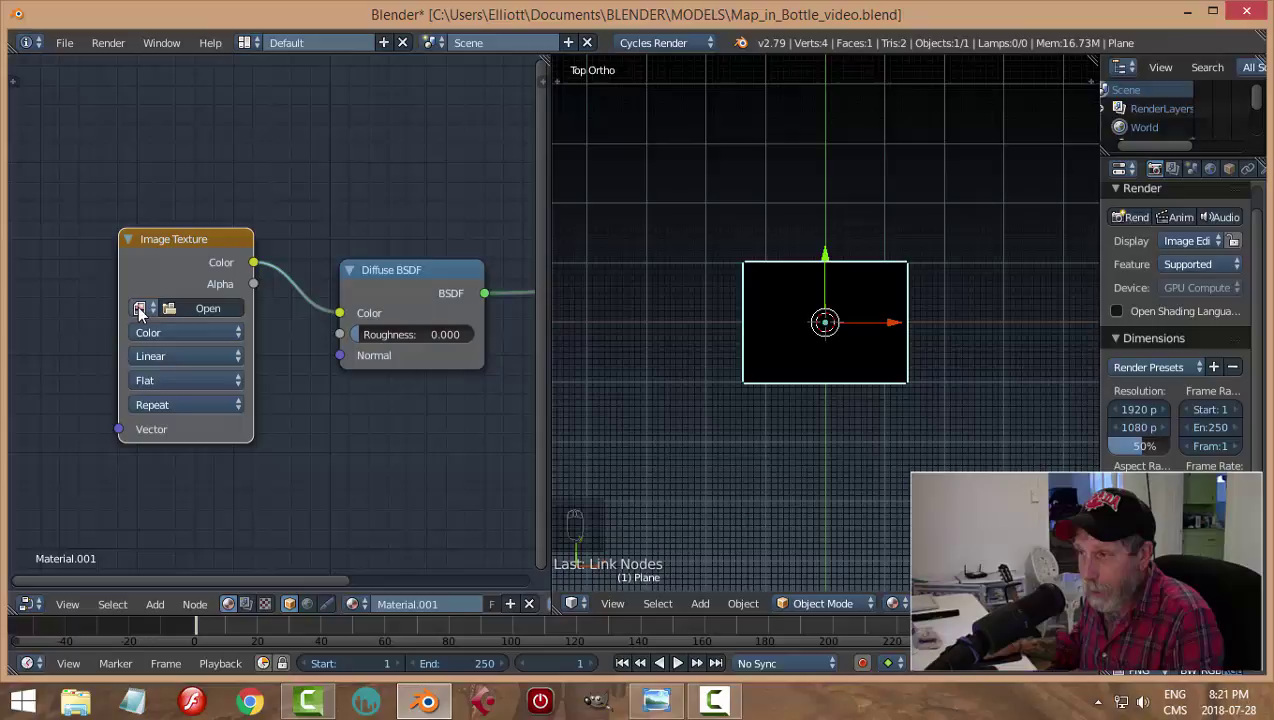
drag(145, 311, 845, 457)
scroll(up, 3)
drag(845, 457, 821, 521)
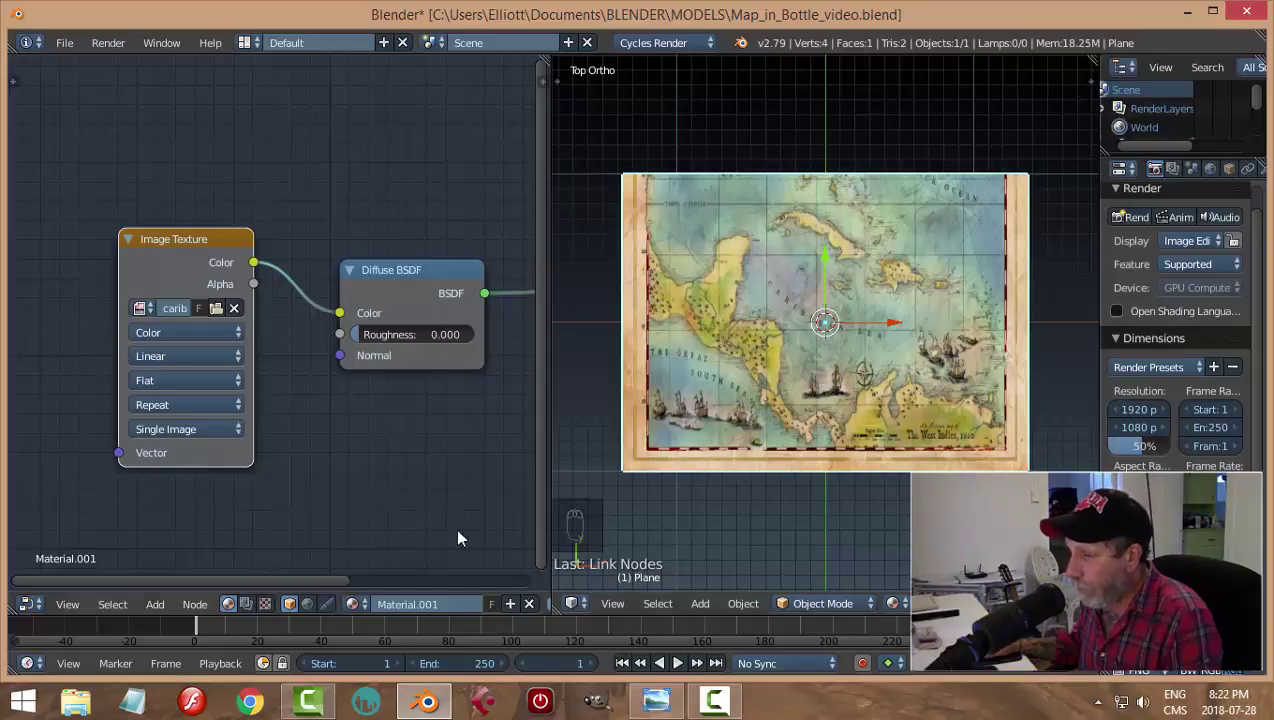
drag(33, 610, 83, 461)
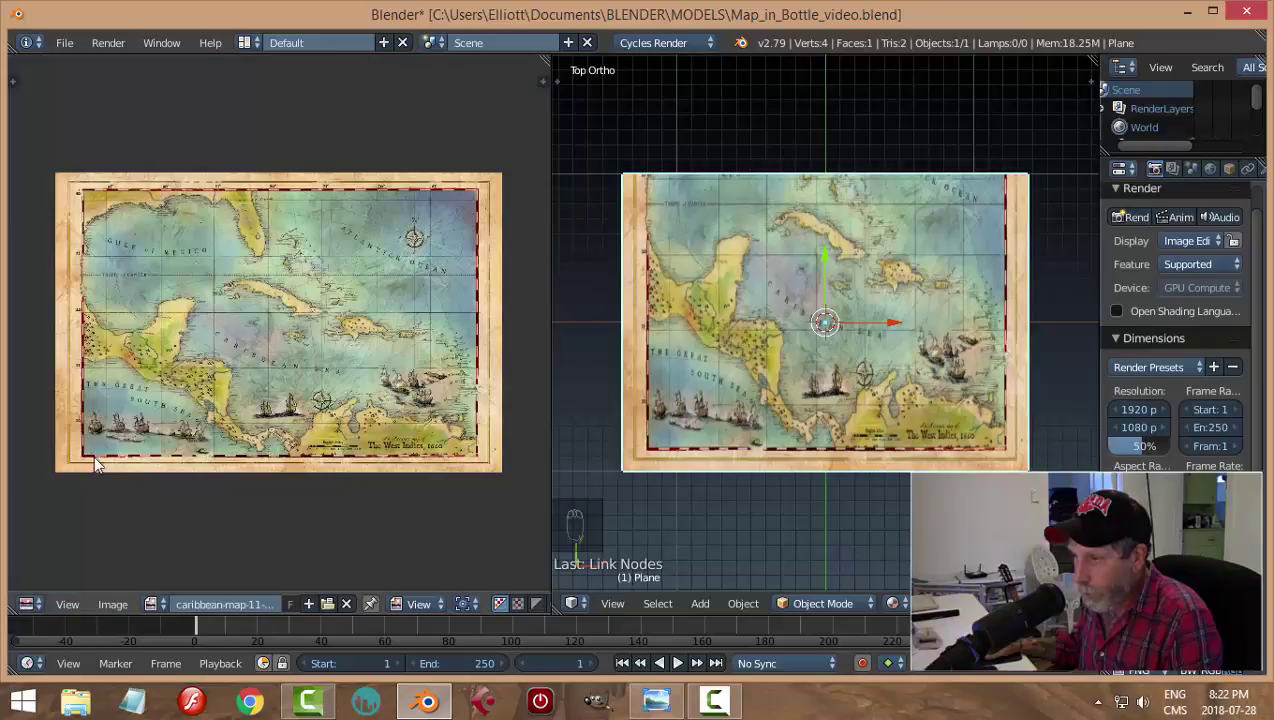
Step: Stretch the plane's UV layout upward toward the map's top edge
key(Tab)
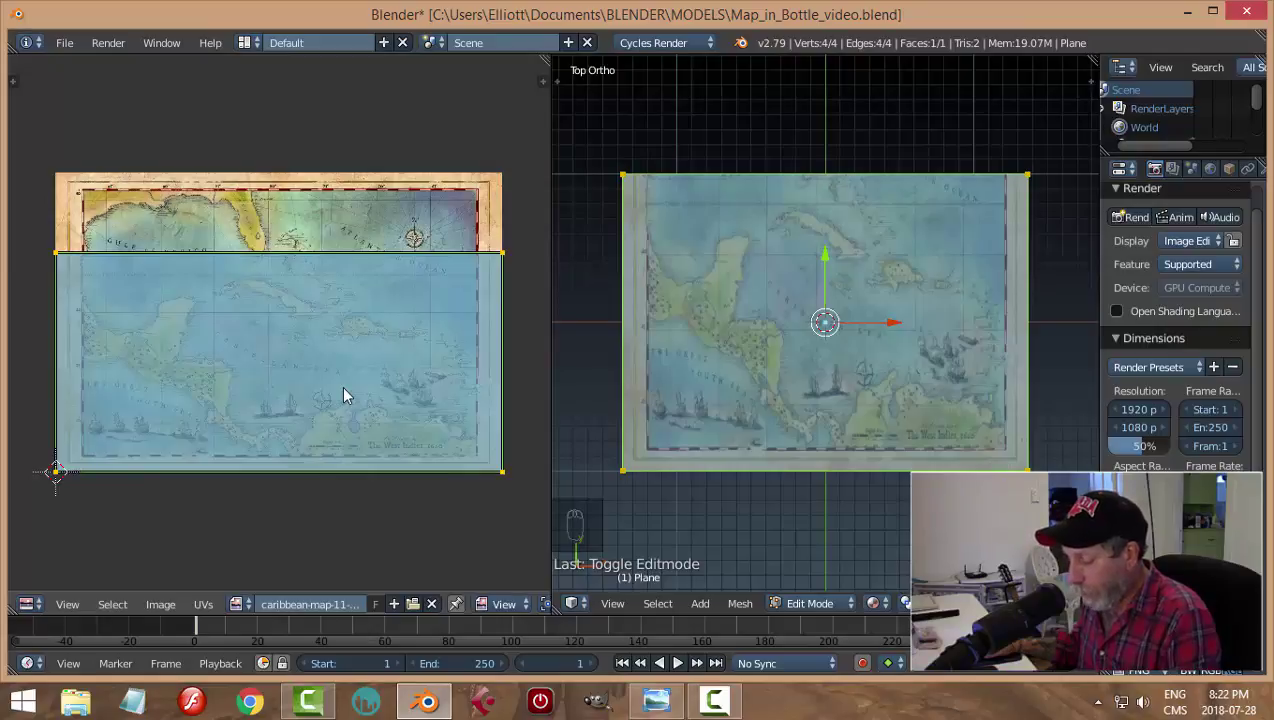
key(g)
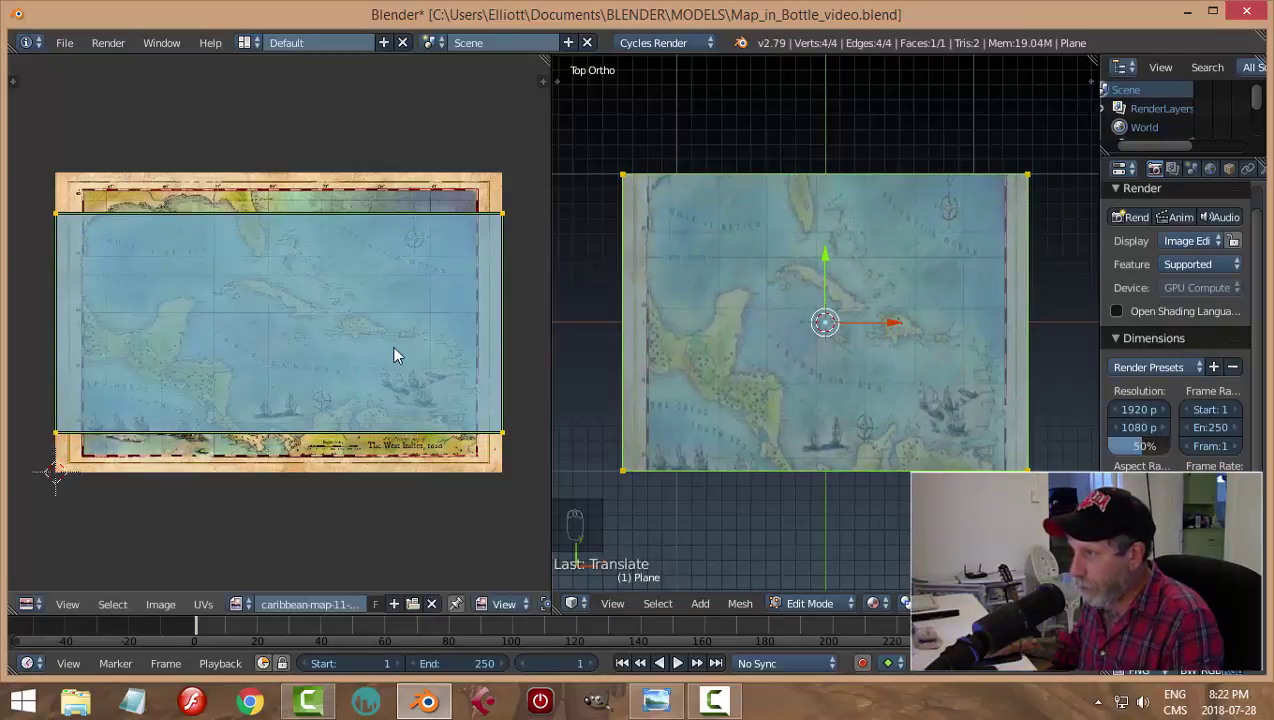
key(a)
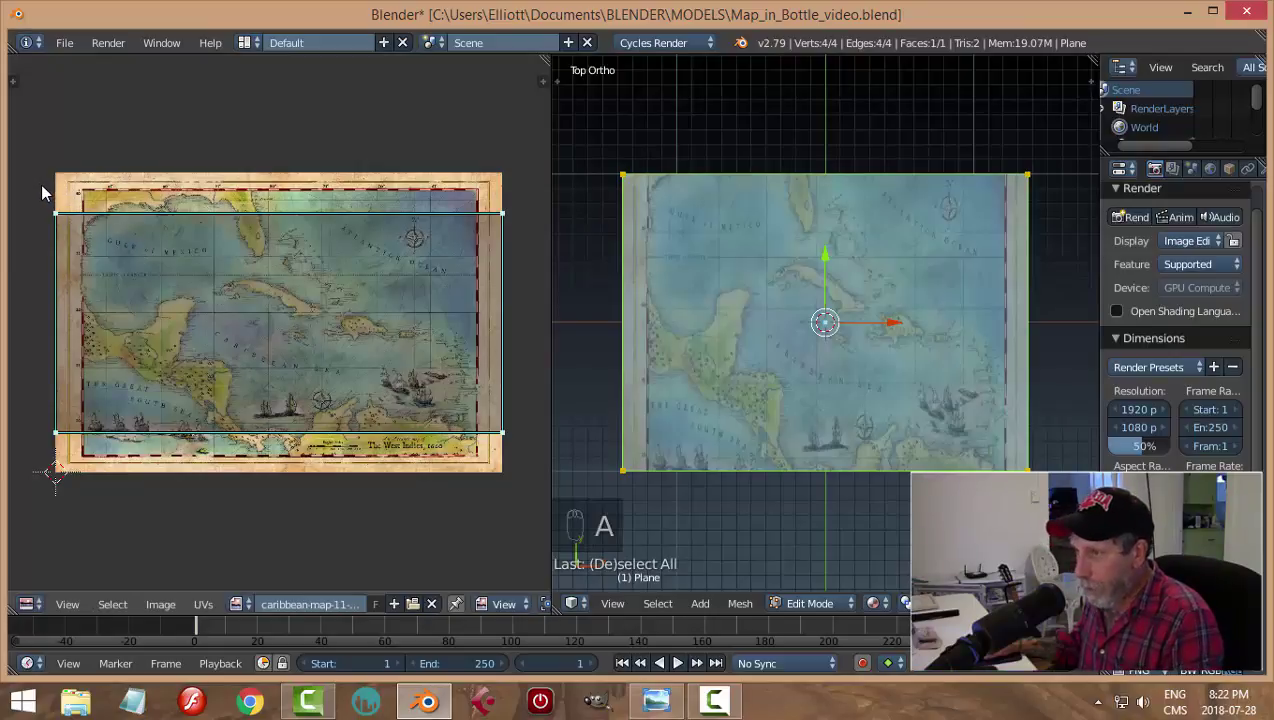
key(b)
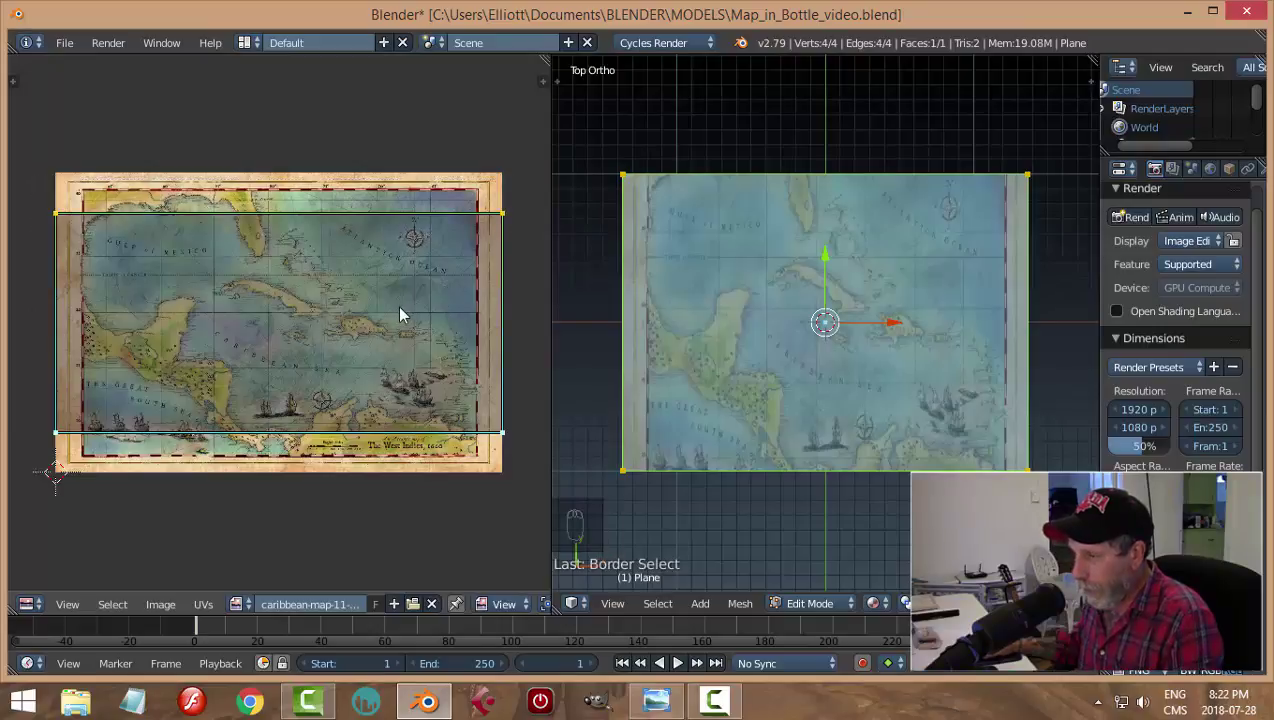
key(g)
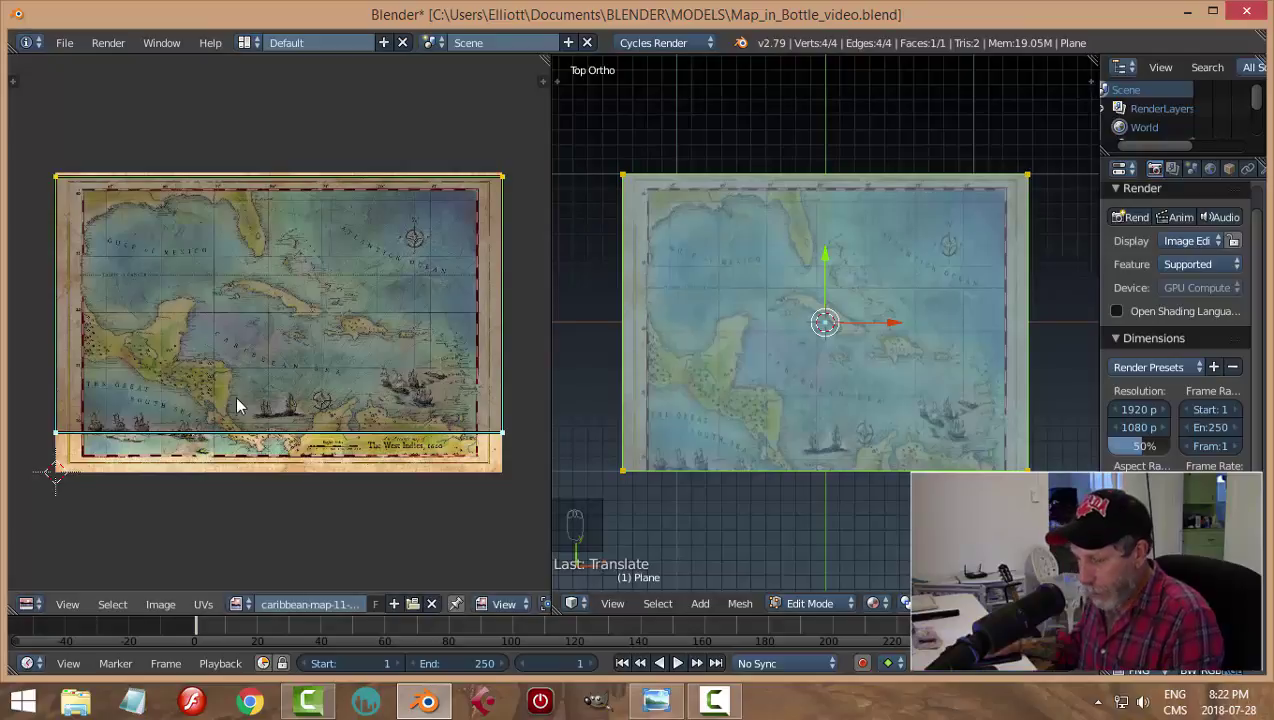
Step: Finish fitting the UVs to the whole map and return to the textured plane in object mode
key(a)
key(b)
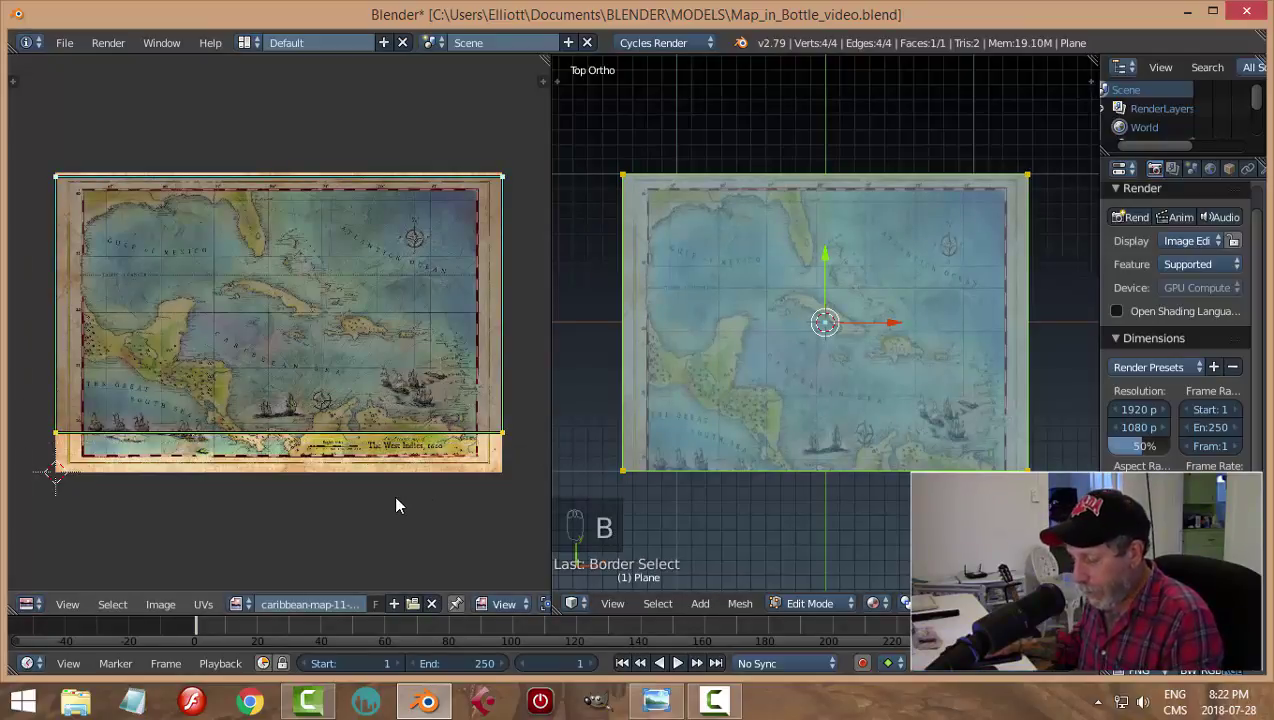
key(g)
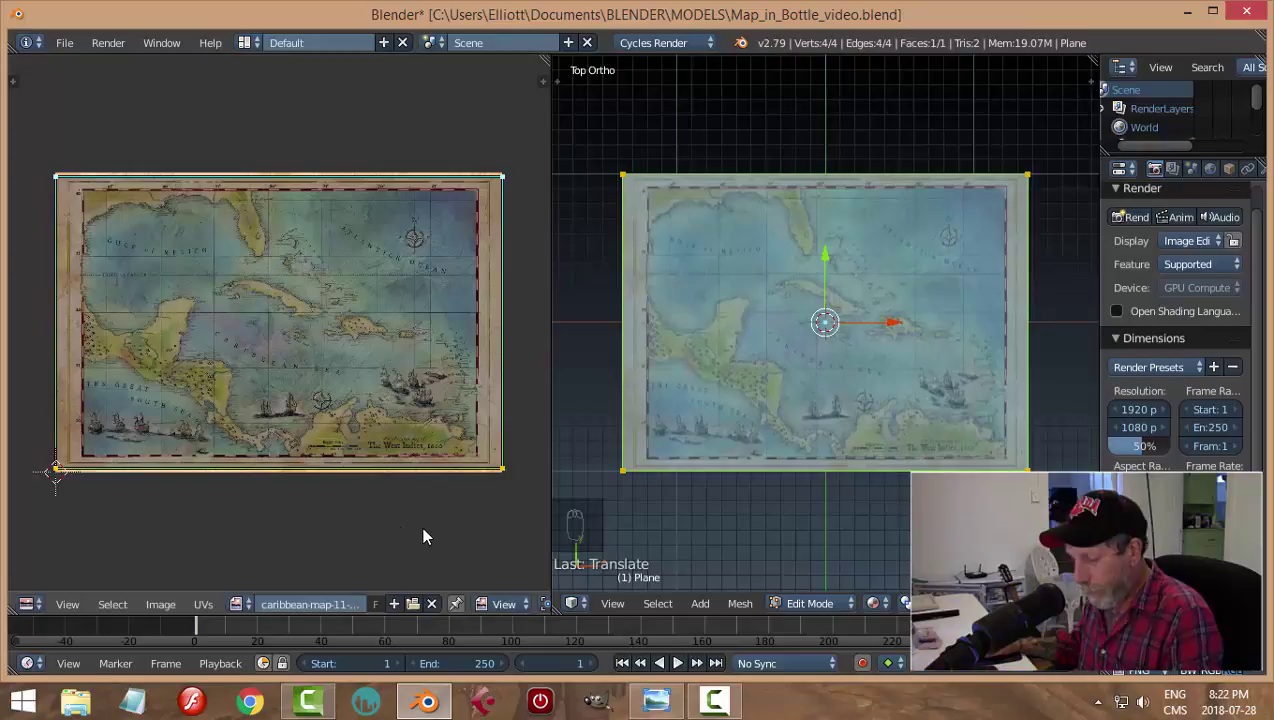
key(a)
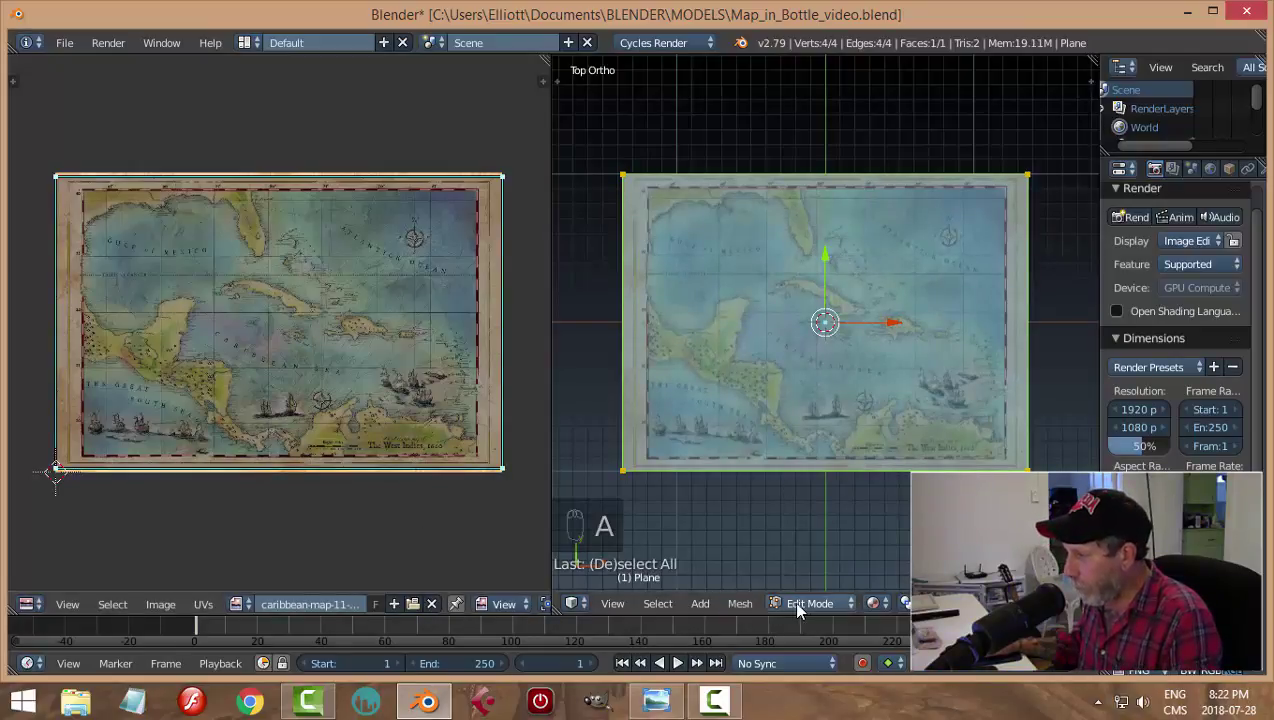
drag(804, 607, 752, 342)
key(a)
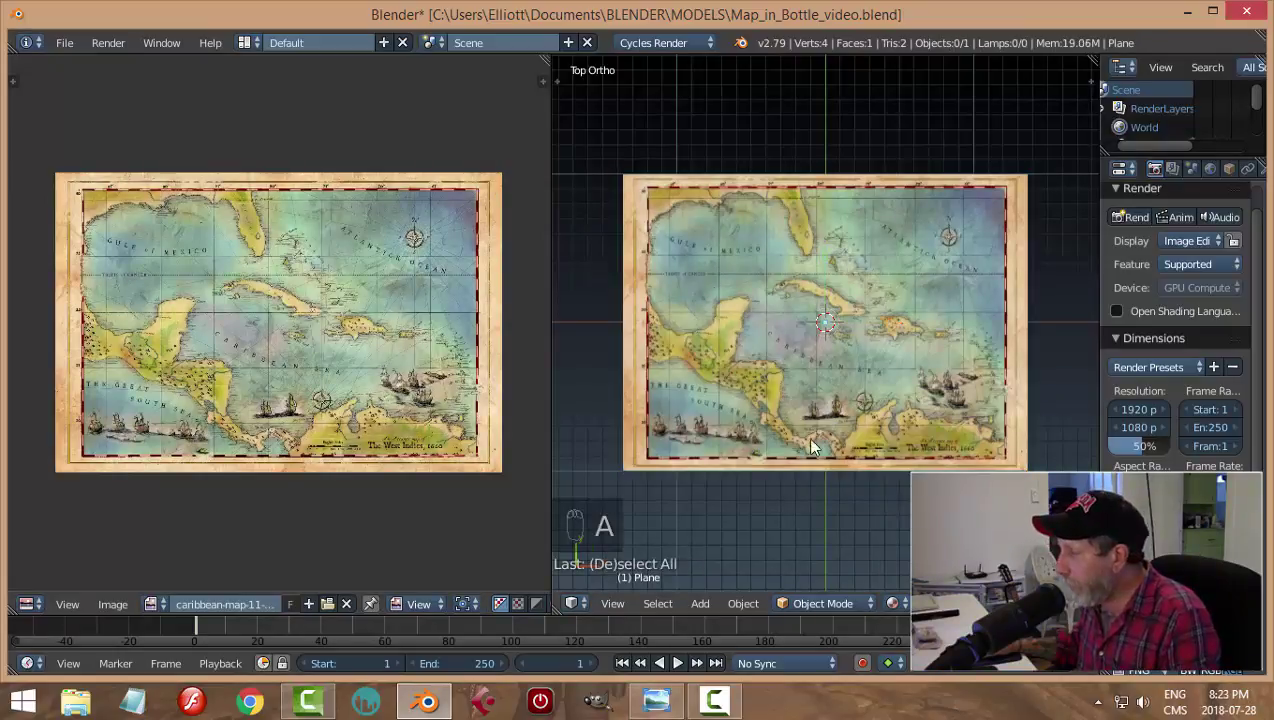
Step: Zoom in on the plane to confirm the full map displays cleanly
click(842, 466)
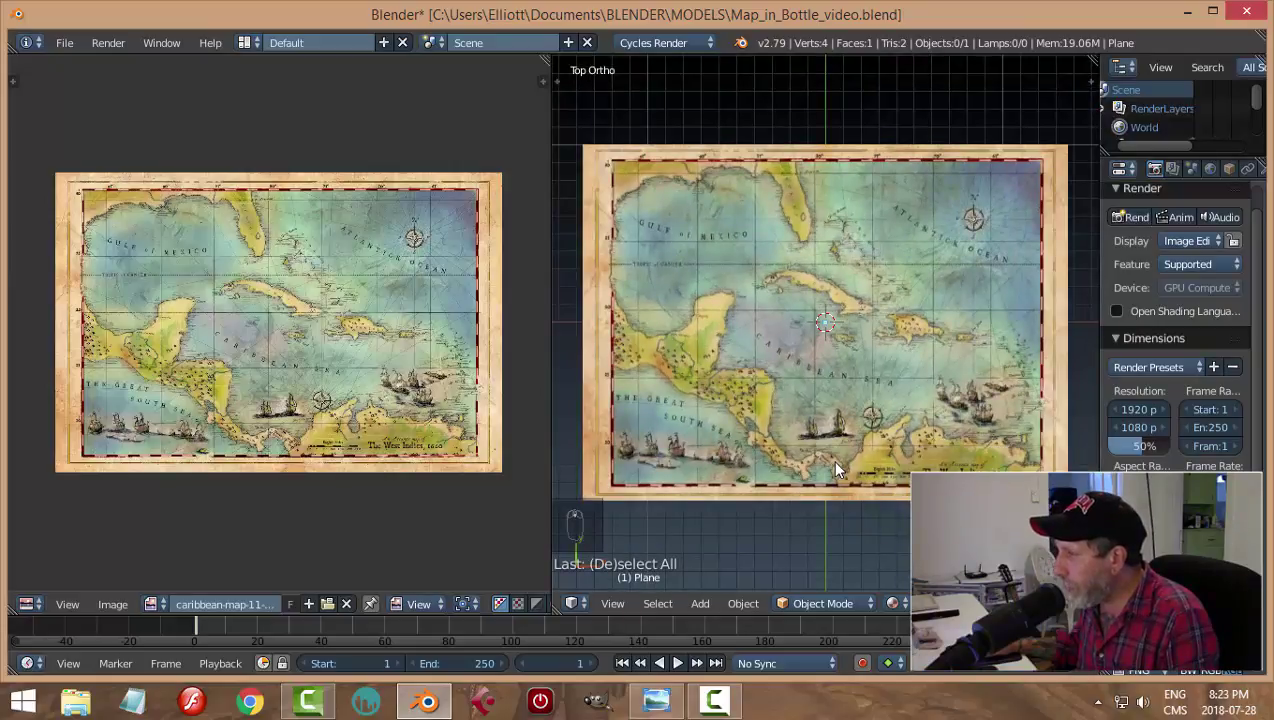
drag(842, 466, 778, 413)
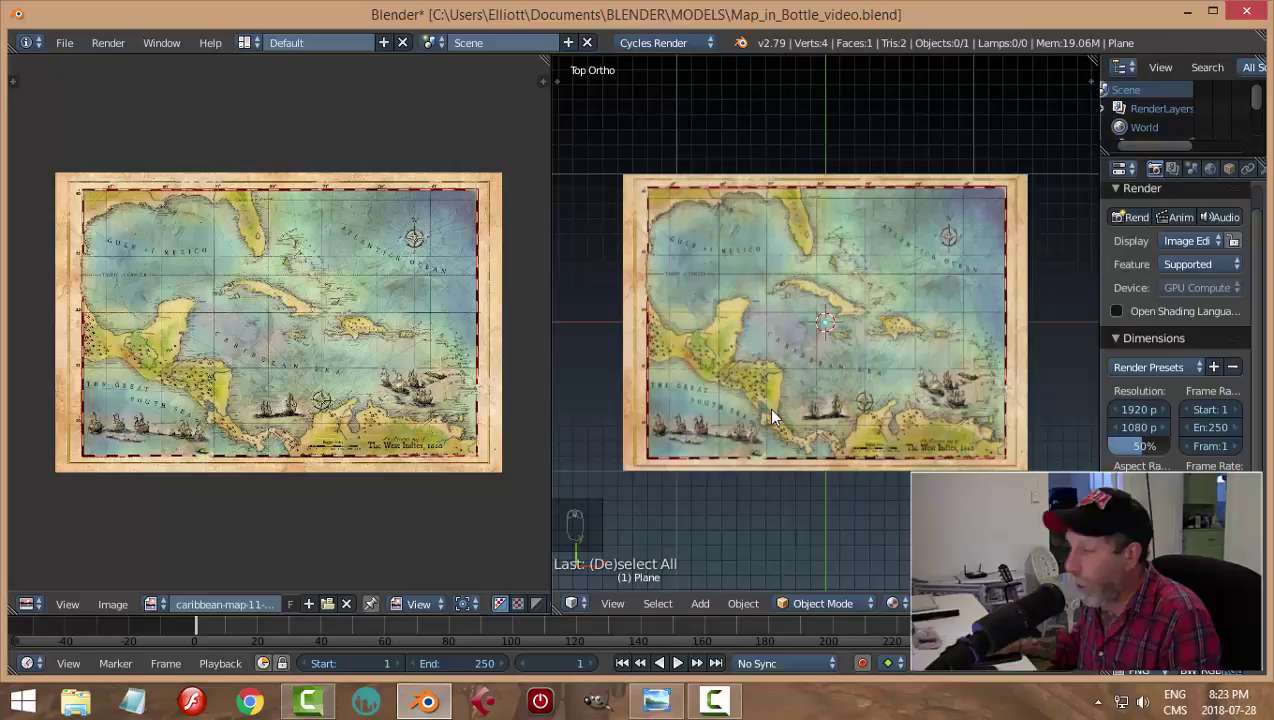
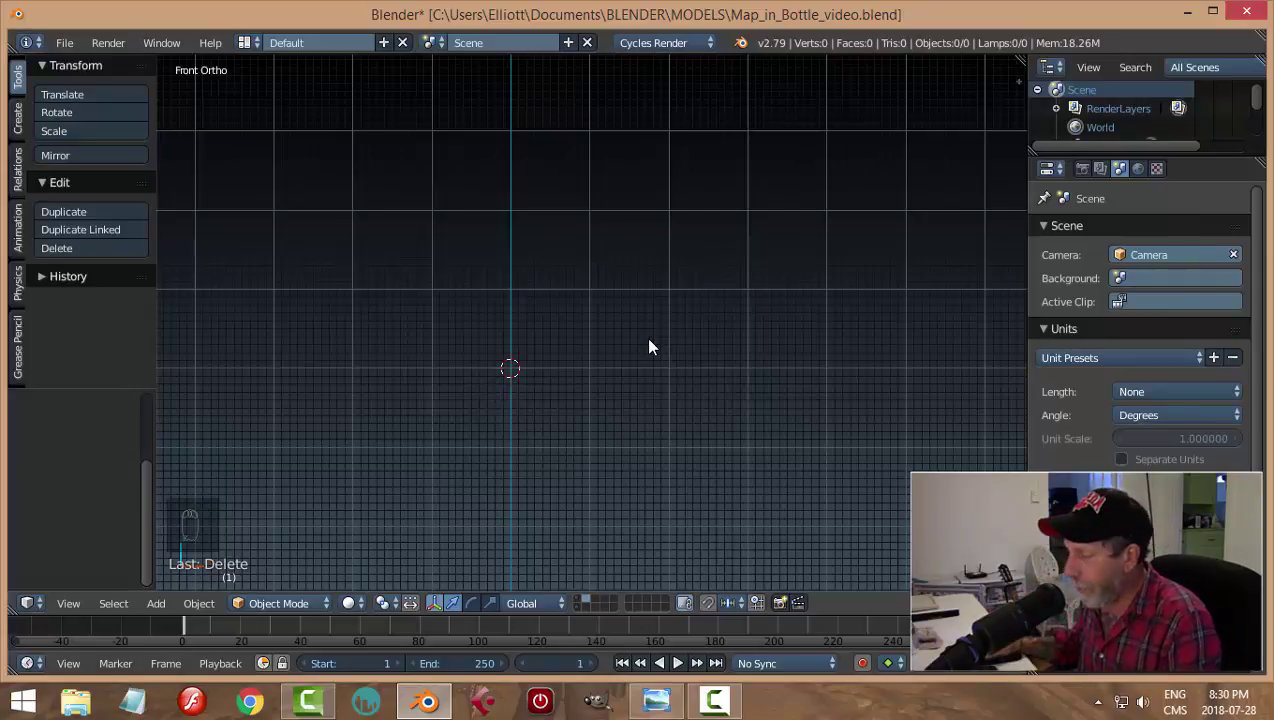
Step: Add a cylinder mesh with Cap Fill Type set to Nothing
drag(596, 380, 694, 335)
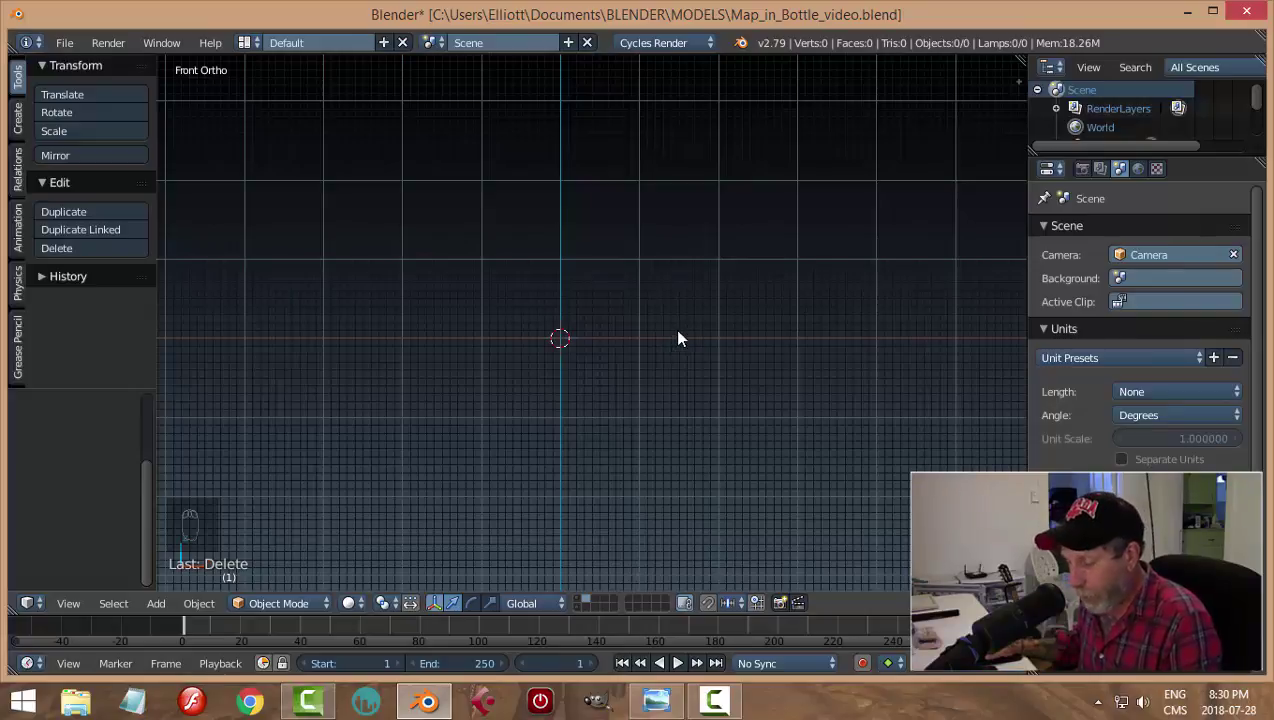
key(shift+a)
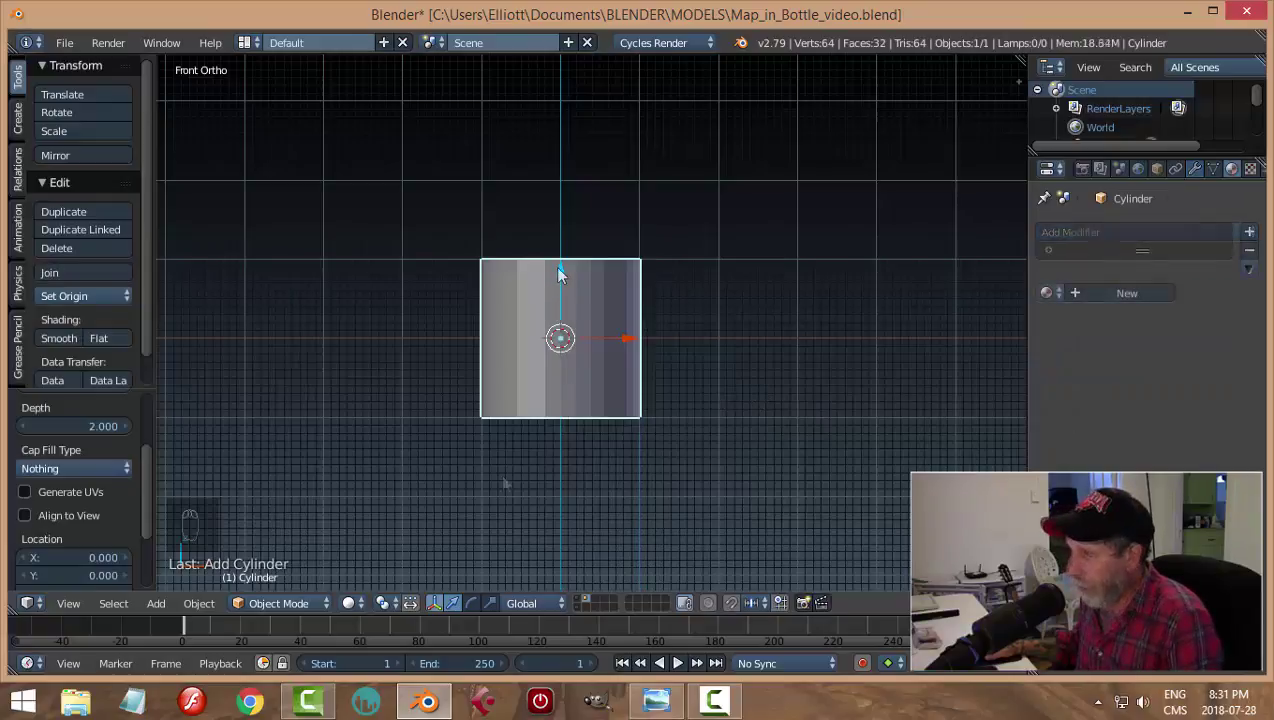
drag(151, 478, 79, 455)
drag(79, 455, 738, 428)
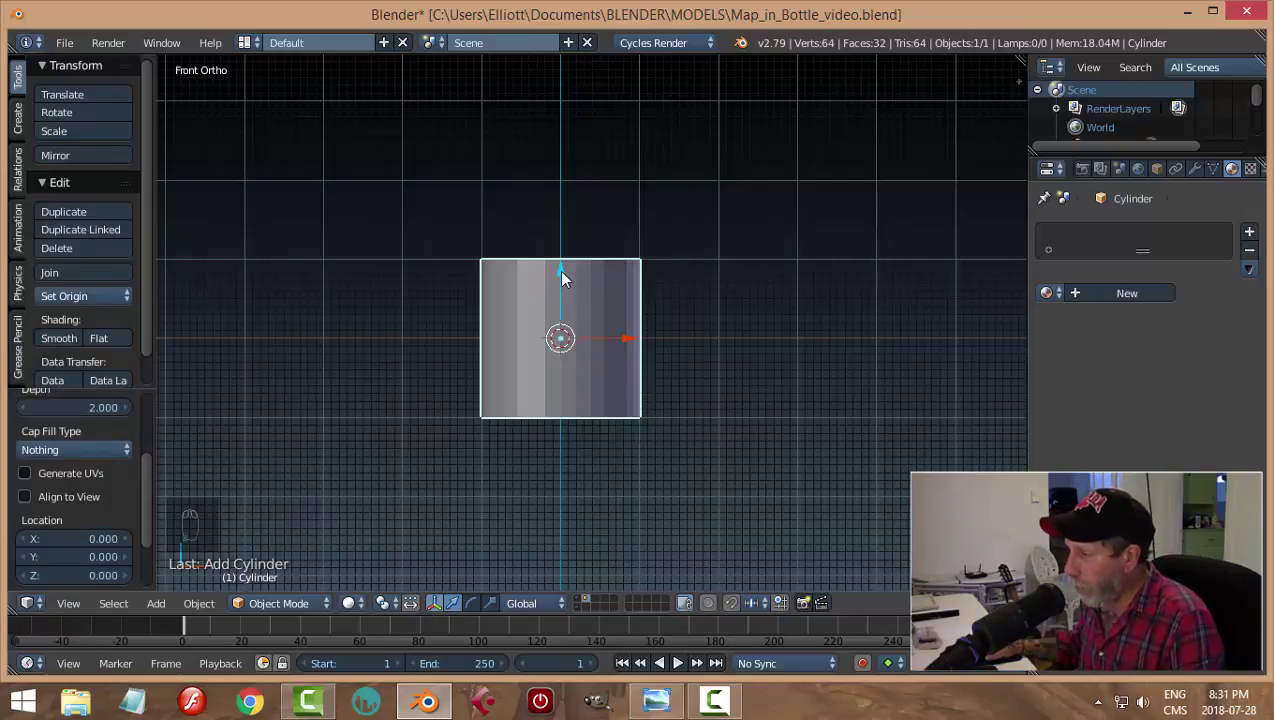
Step: Stretch the cylinder taller and narrow its extruded top ring into a shoulder
drag(567, 279, 736, 307)
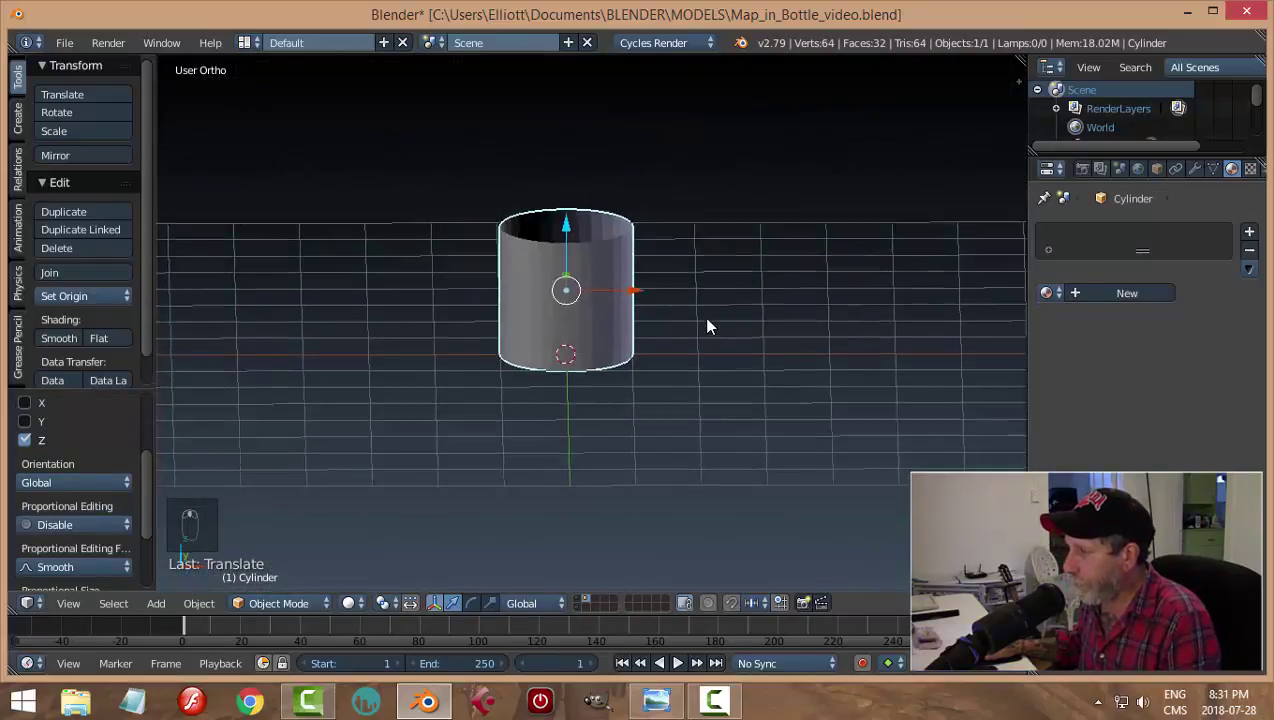
key(KP_1)
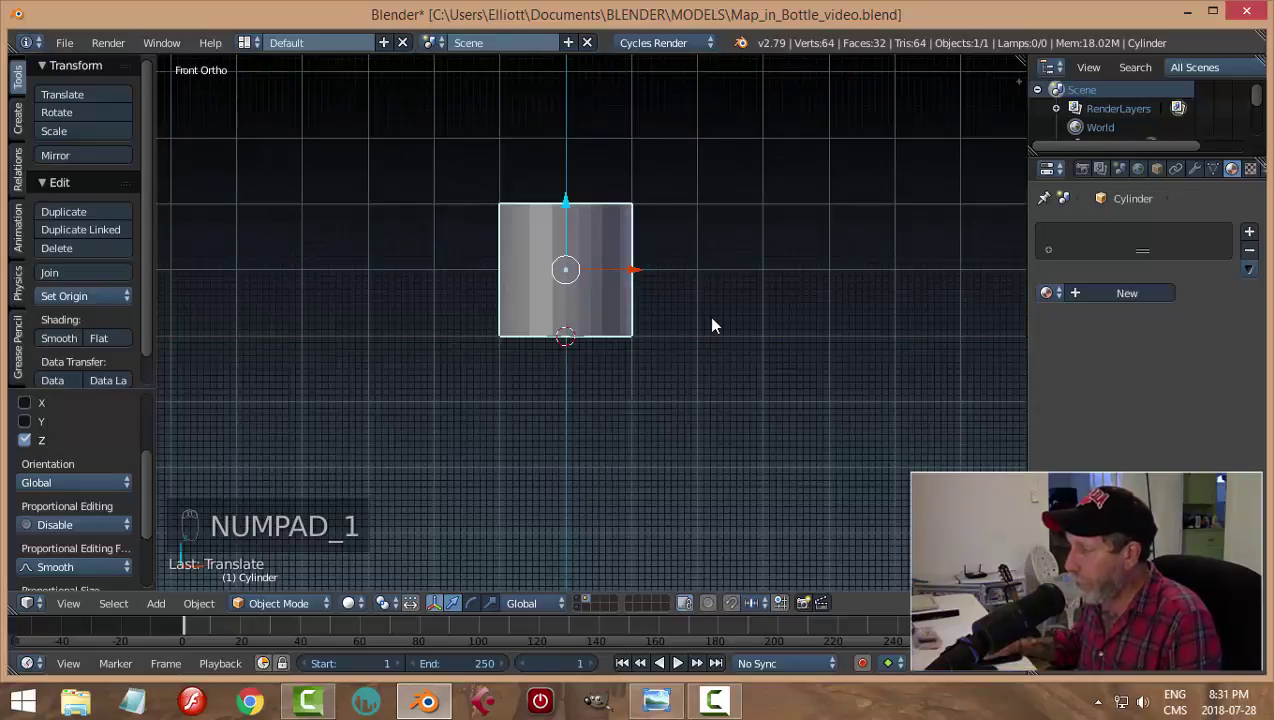
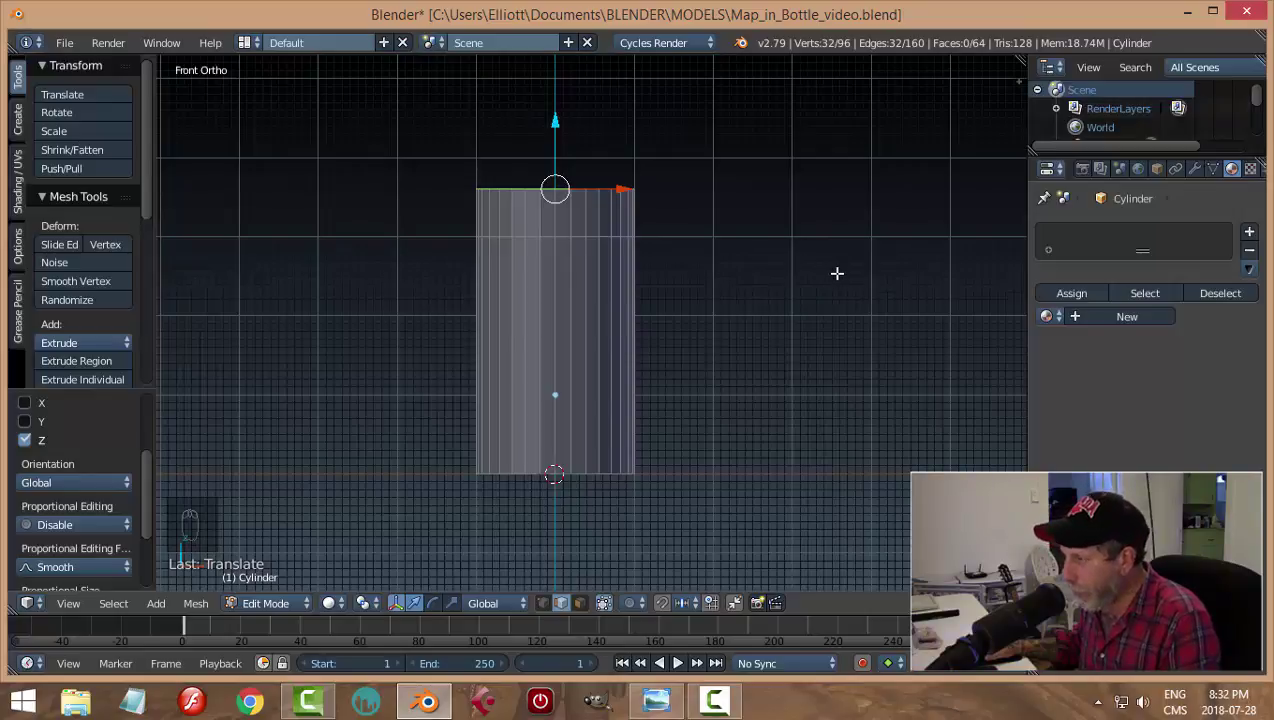
key(s)
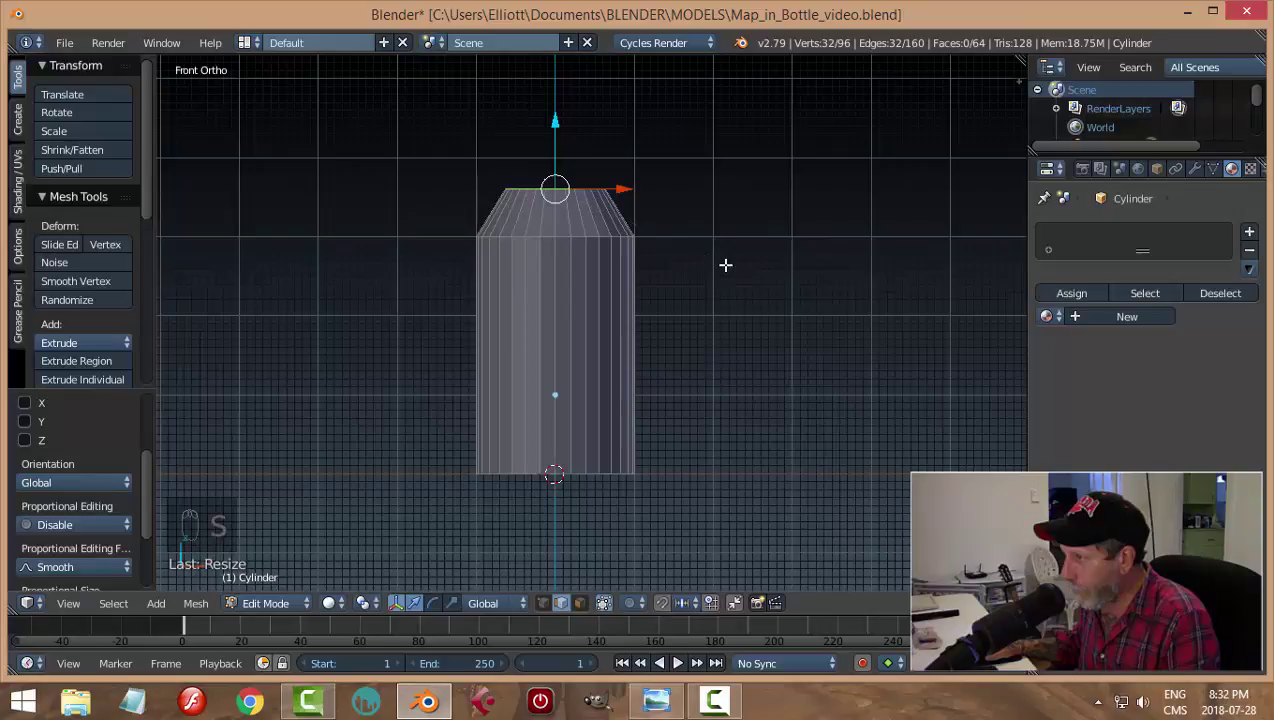
Step: Extrude a neck above the shoulder and start an inward ring at the bottom rim
key(e)
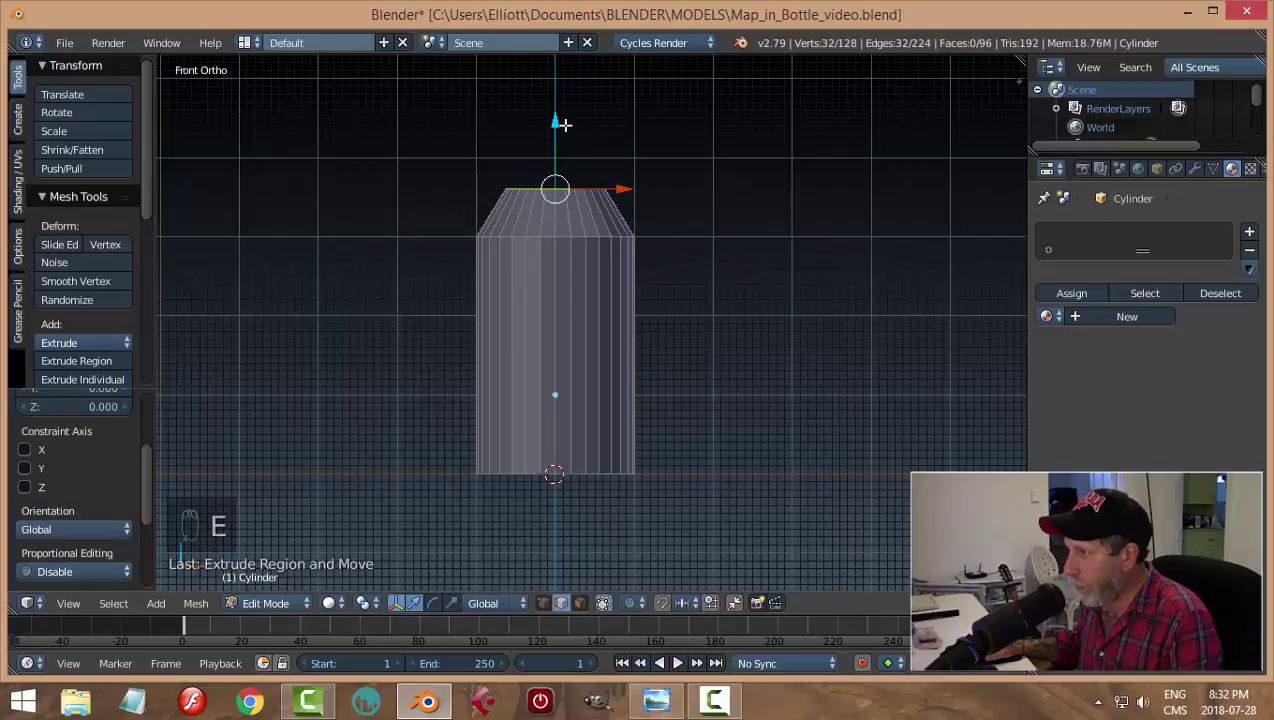
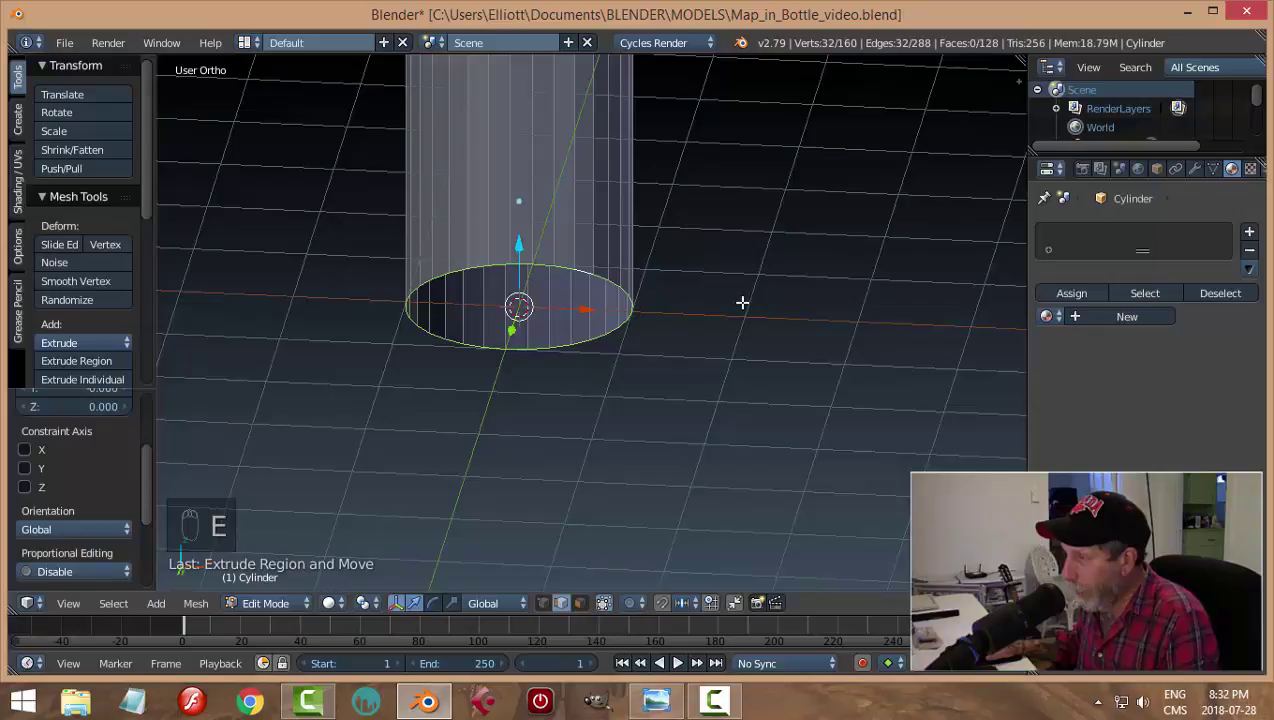
key(s)
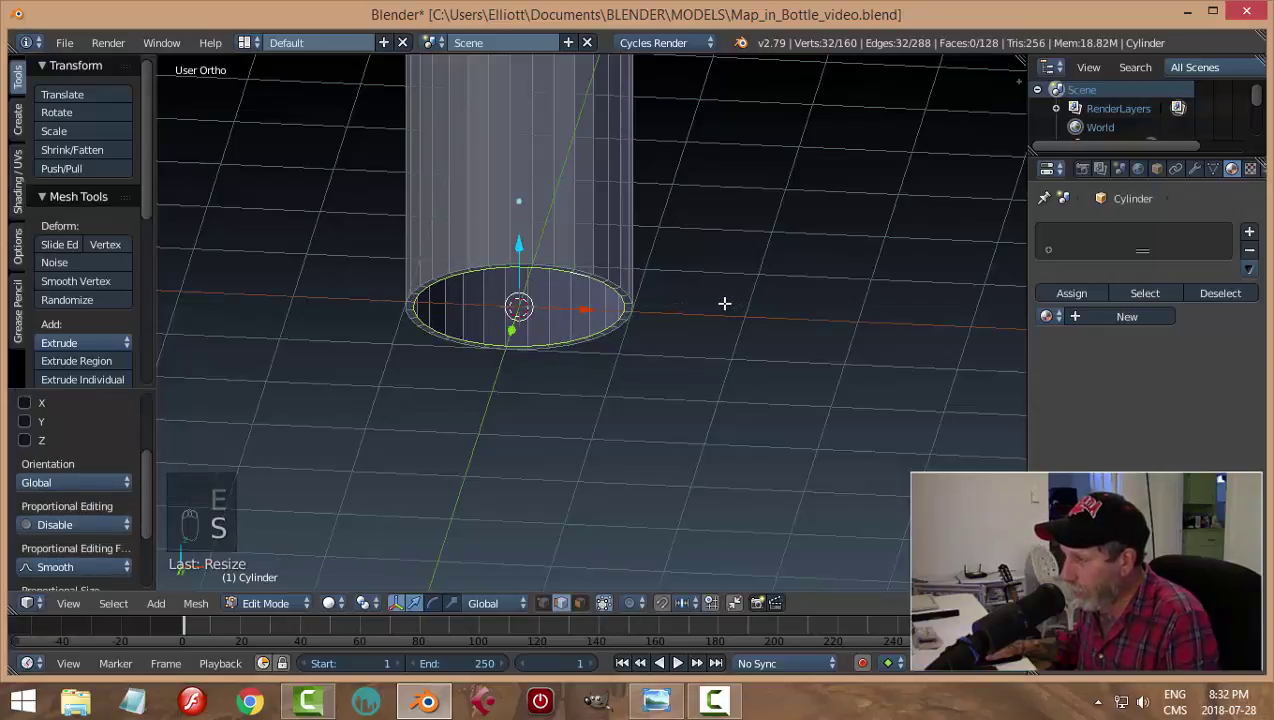
key(e)
Step: Extrude the bottom rings inward and merge the innermost at the centre to close the base
key(s)
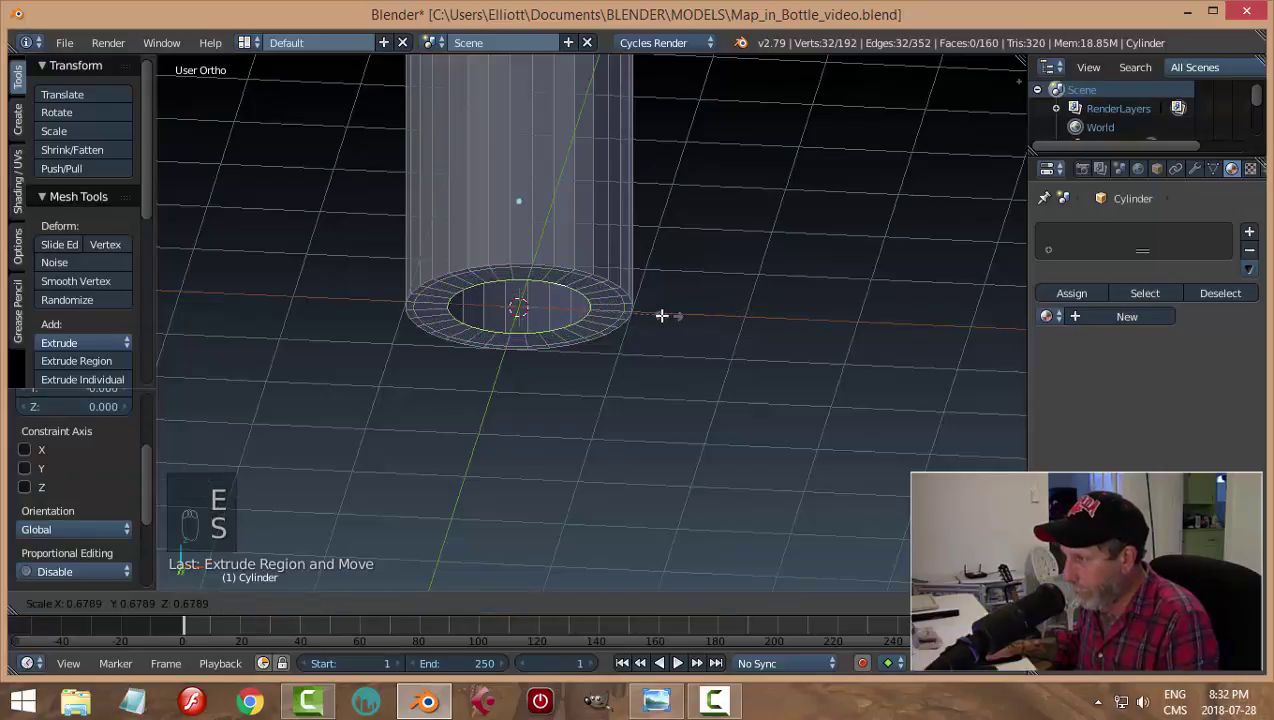
key(e)
key(alt+m)
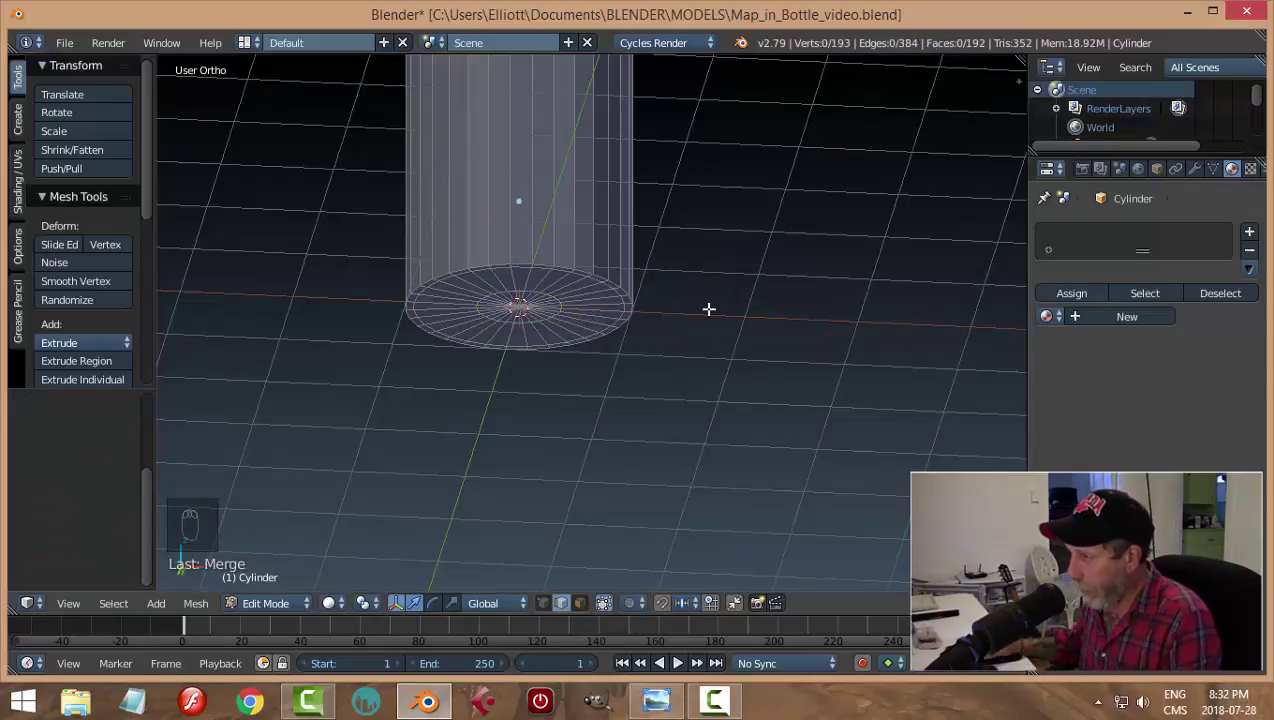
Step: Add a Subdivision Surface modifier with View 2 and Render 2 and inspect the smoothed bottle
key(Tab)
drag(701, 284, 1206, 177)
click(1206, 177)
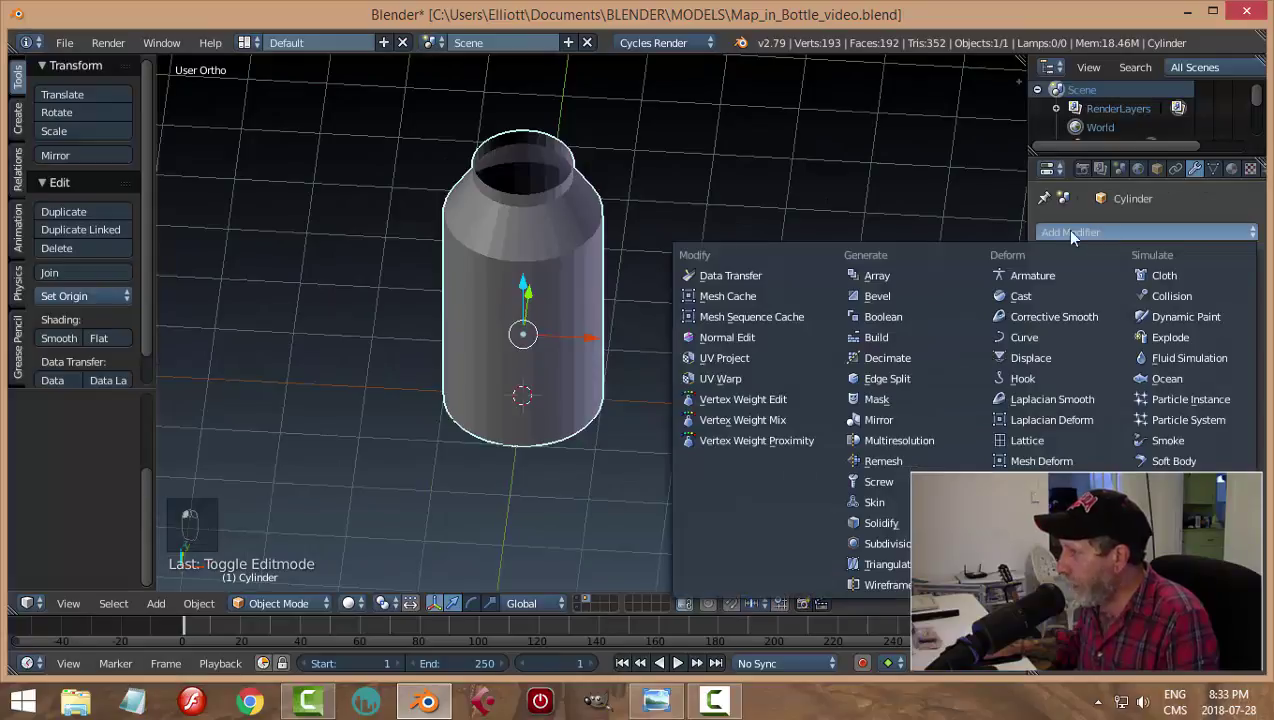
click(895, 530)
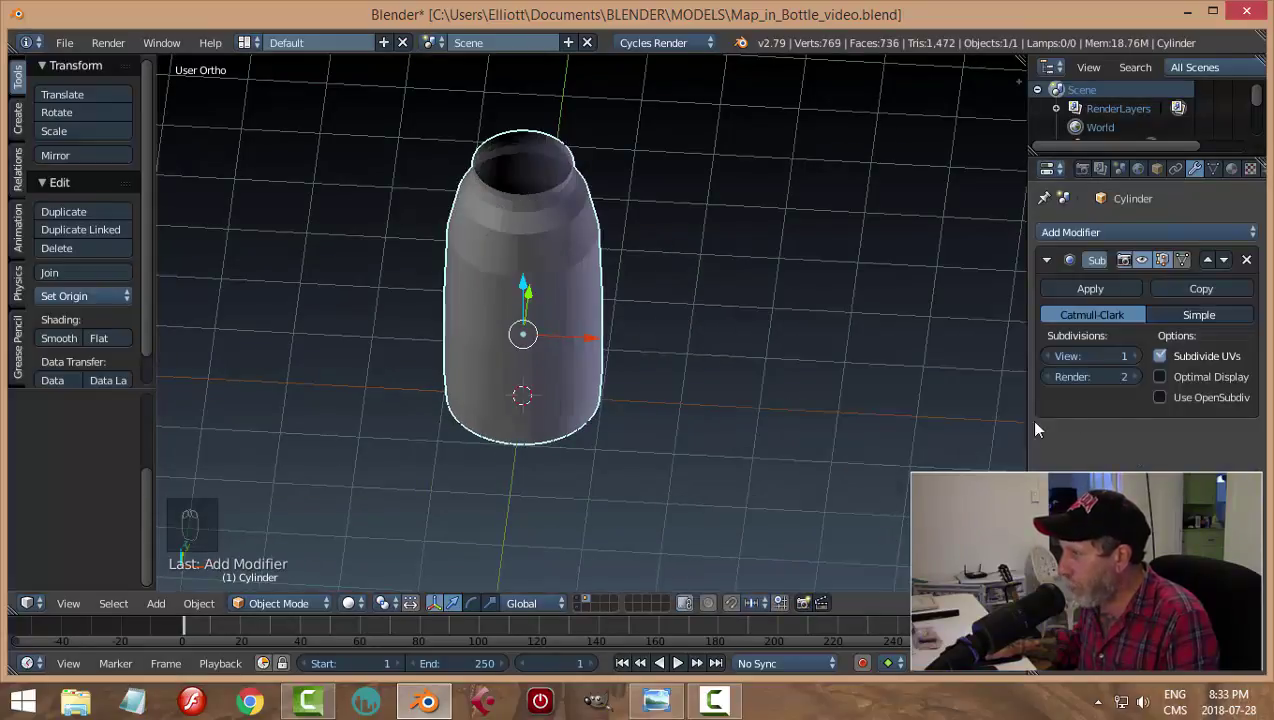
drag(1140, 363, 711, 369)
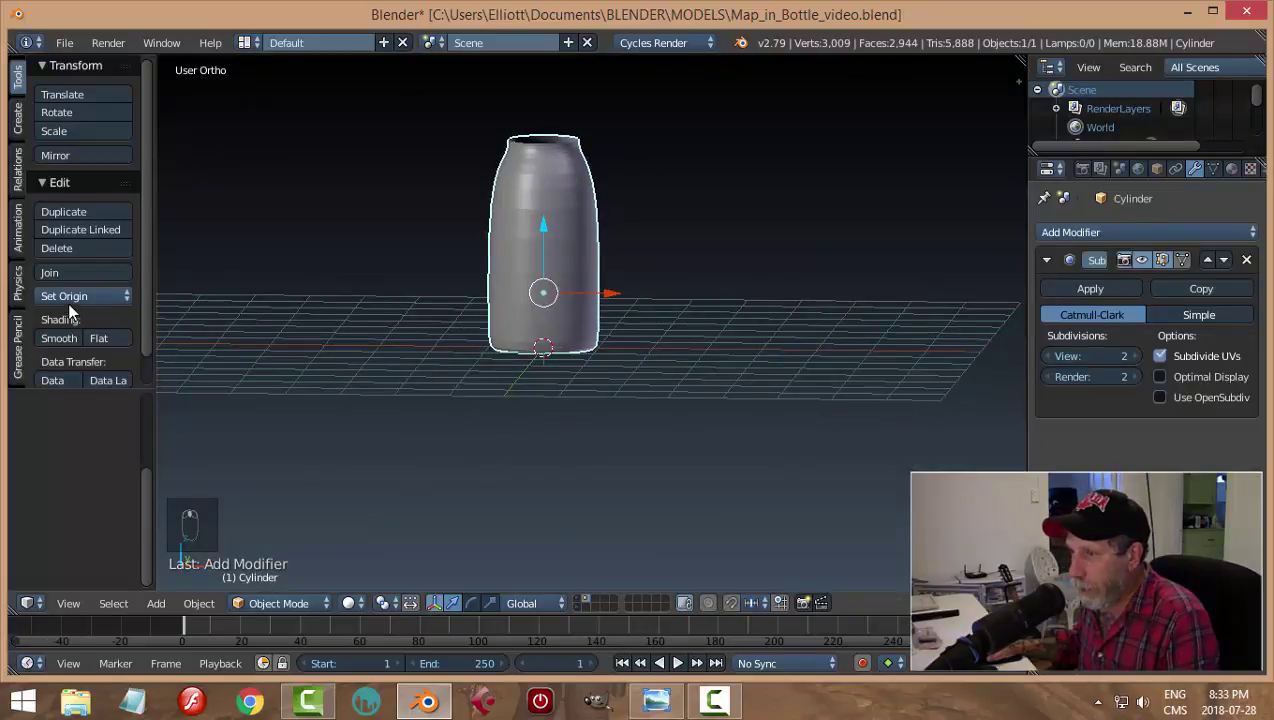
drag(68, 339, 719, 363)
drag(719, 363, 651, 340)
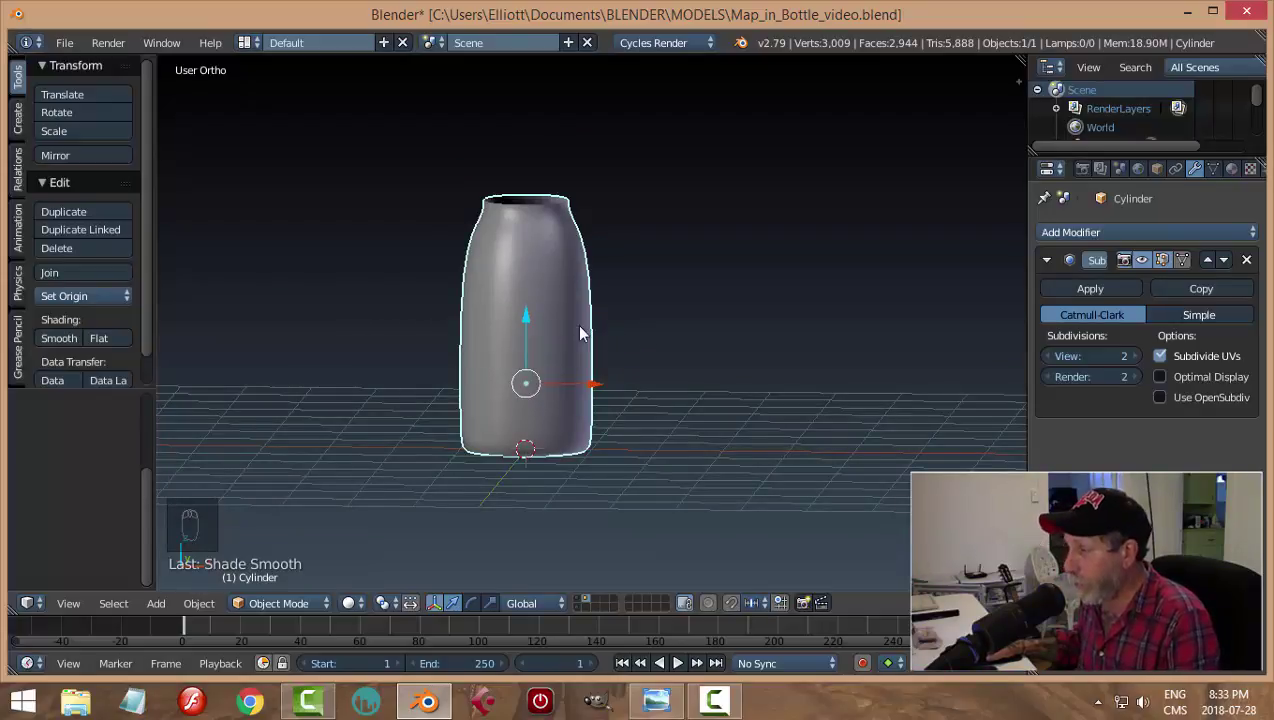
Step: Add edge loops below the shoulder and near the neck, checking the smoothed shape between cuts
key(Tab)
key(Tab)
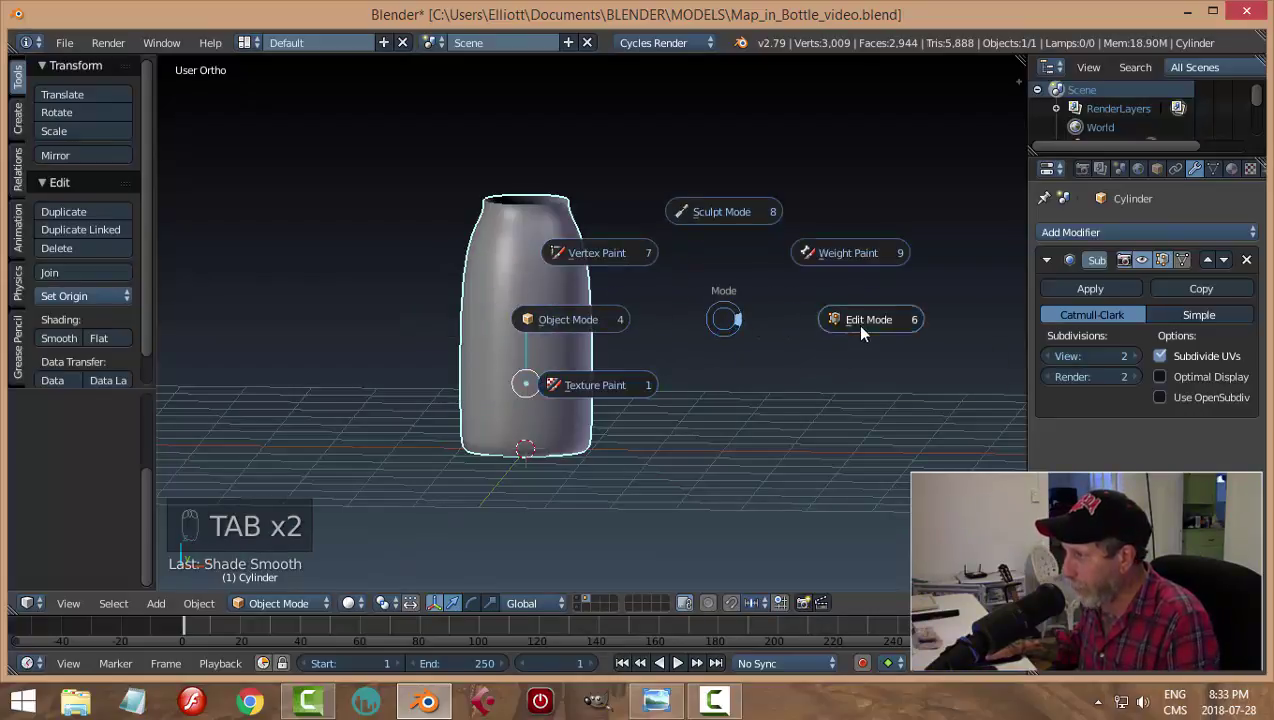
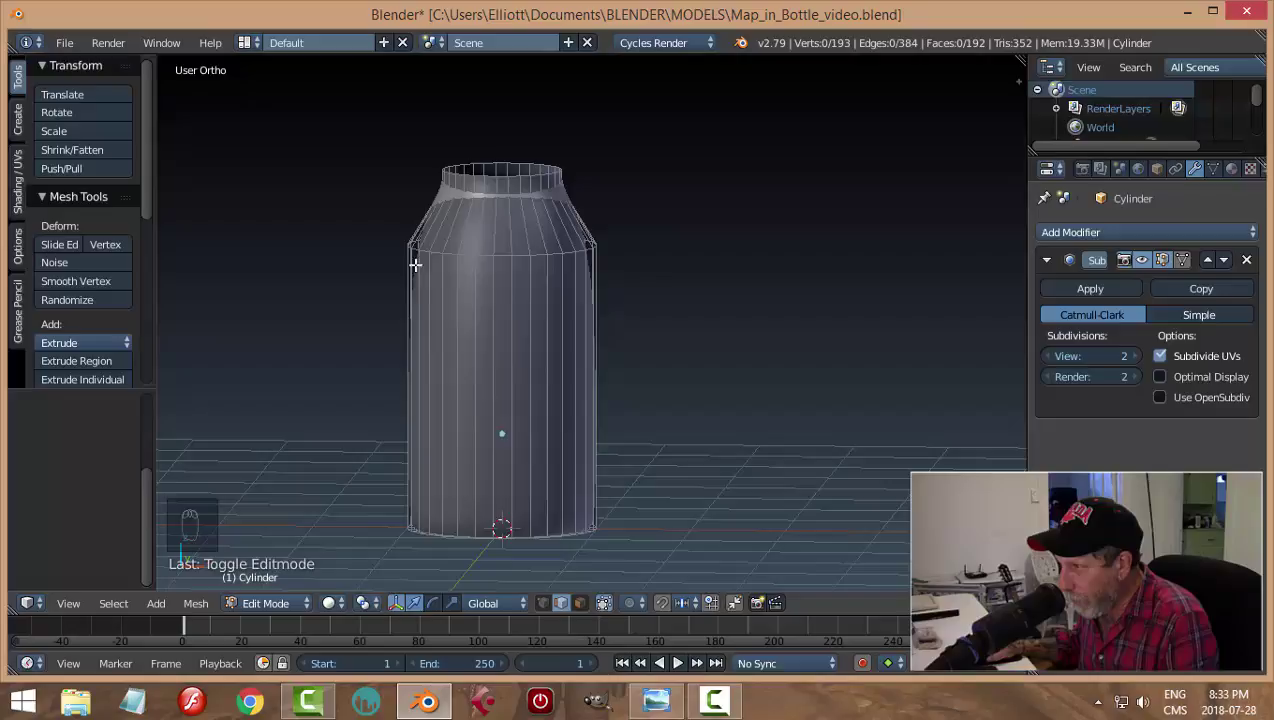
key(ctrl+r)
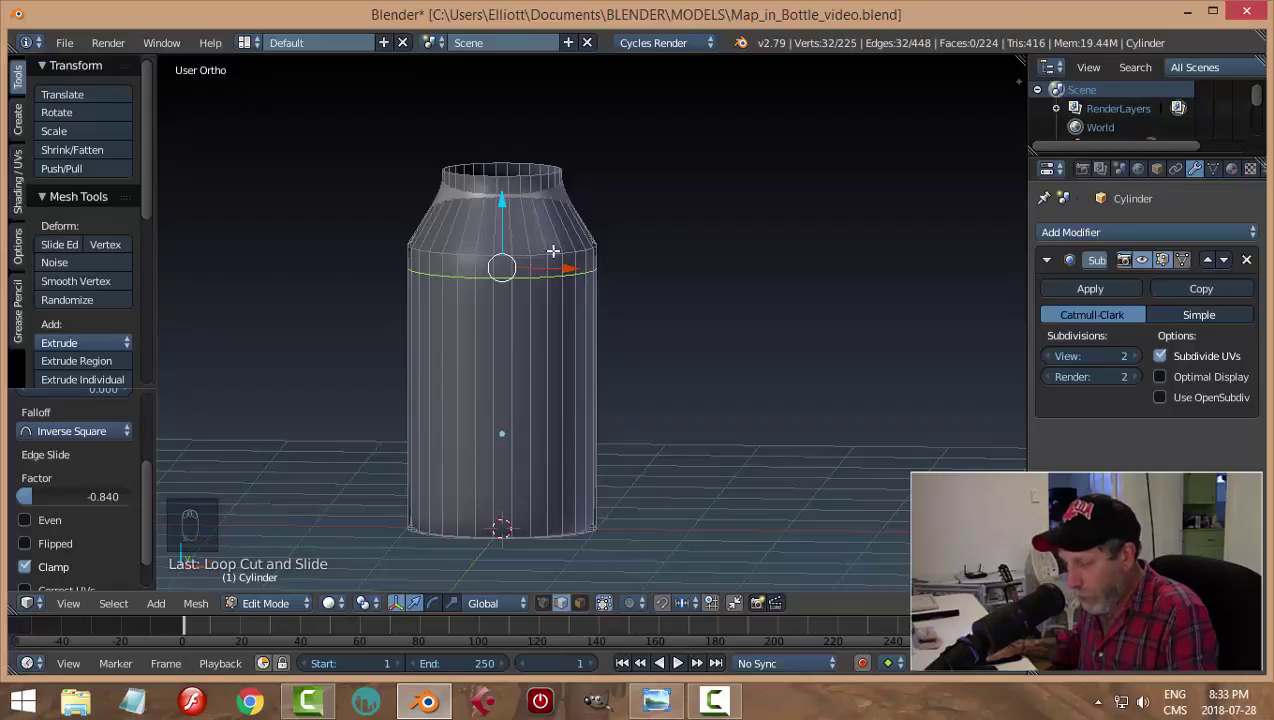
key(a)
key(Tab)
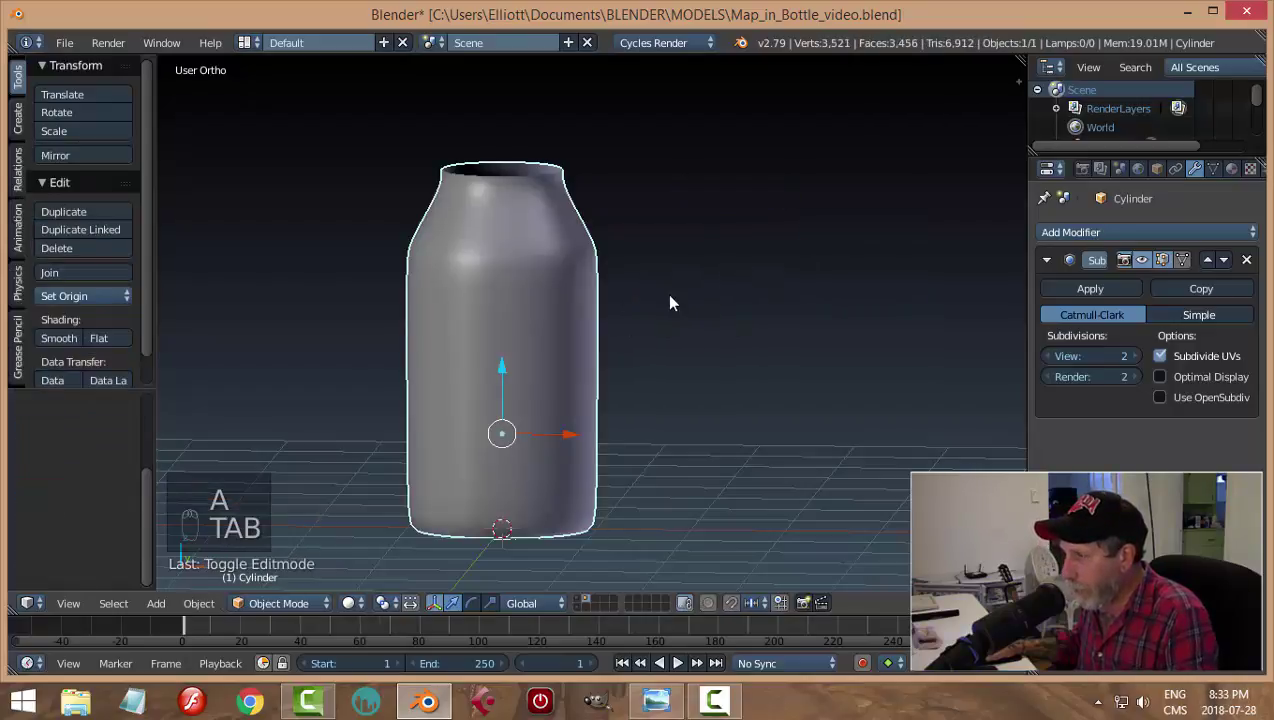
middle_click(676, 299)
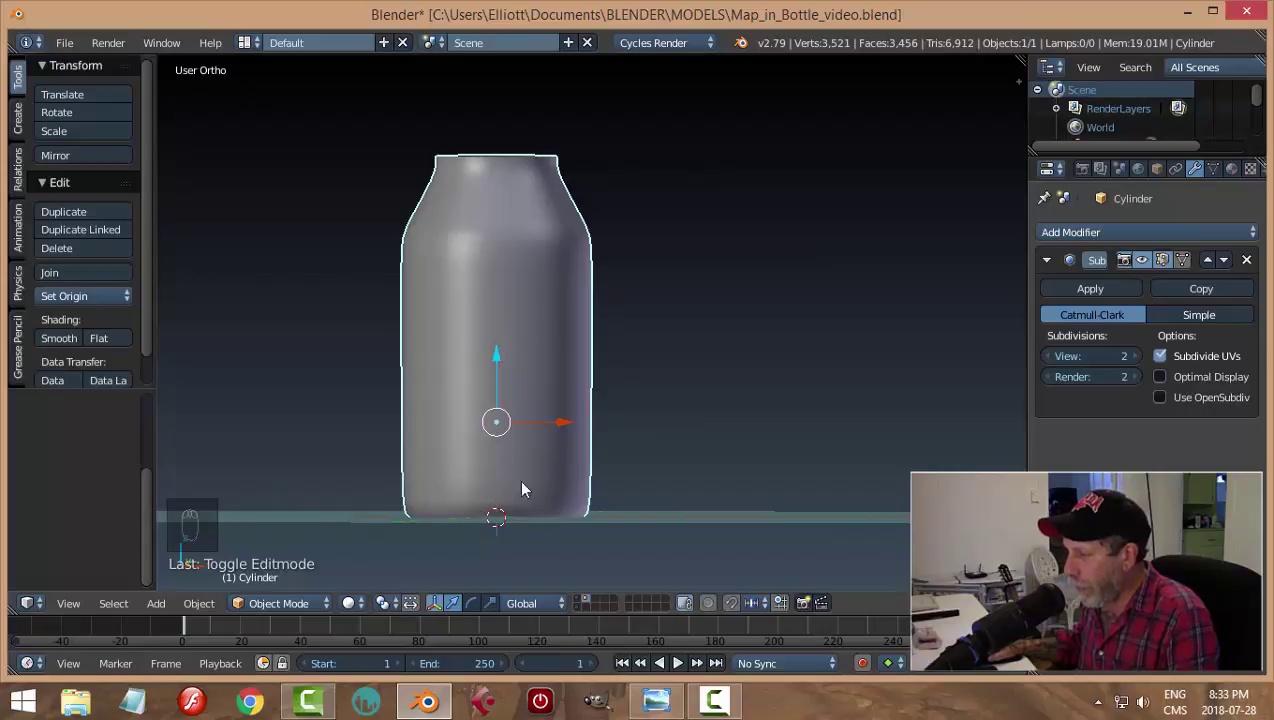
key(Tab)
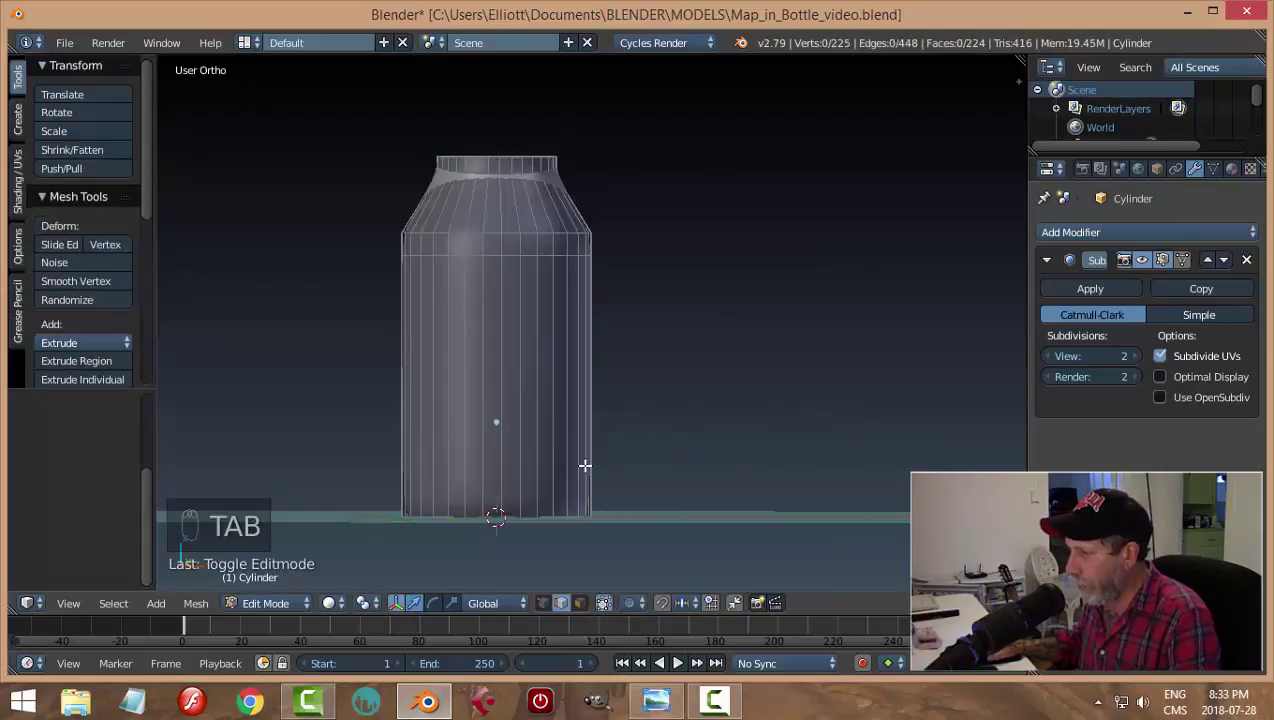
key(ctrl+r)
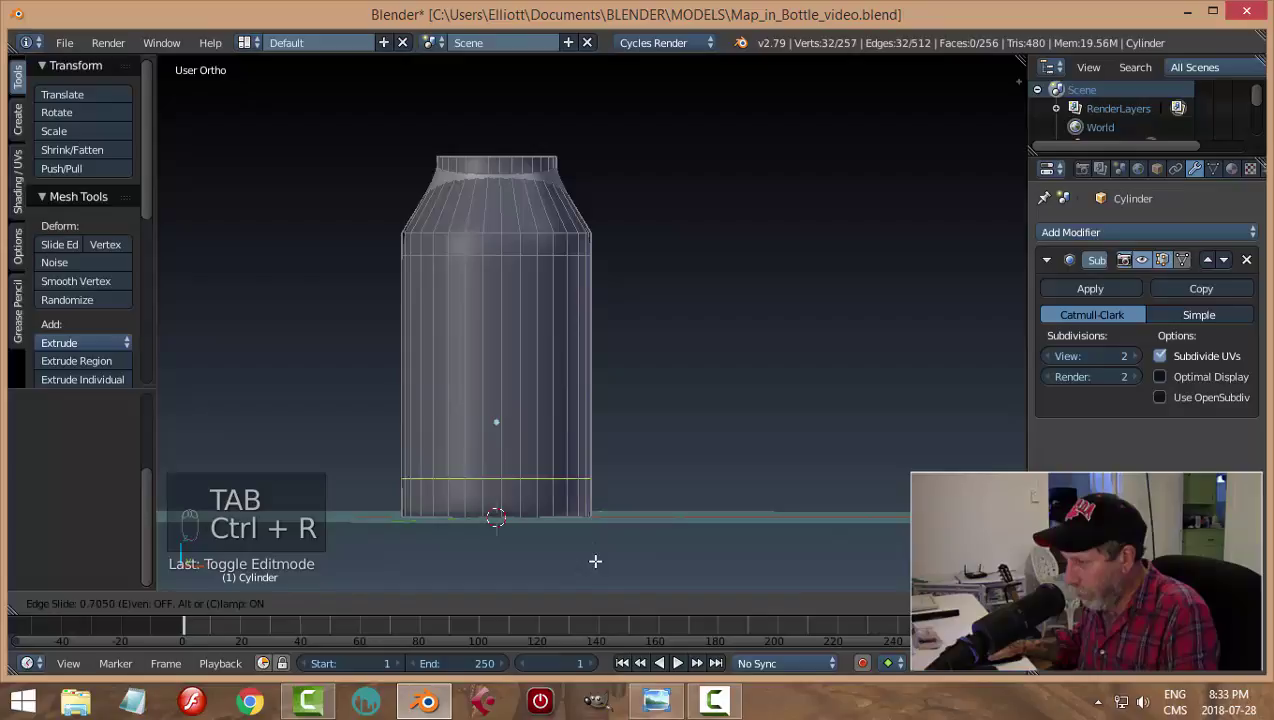
key(a)
key(Tab)
Step: Add further edge loops around the neck and near its top, then return to the smoothed object view
middle_click(676, 458)
click(676, 440)
key(a)
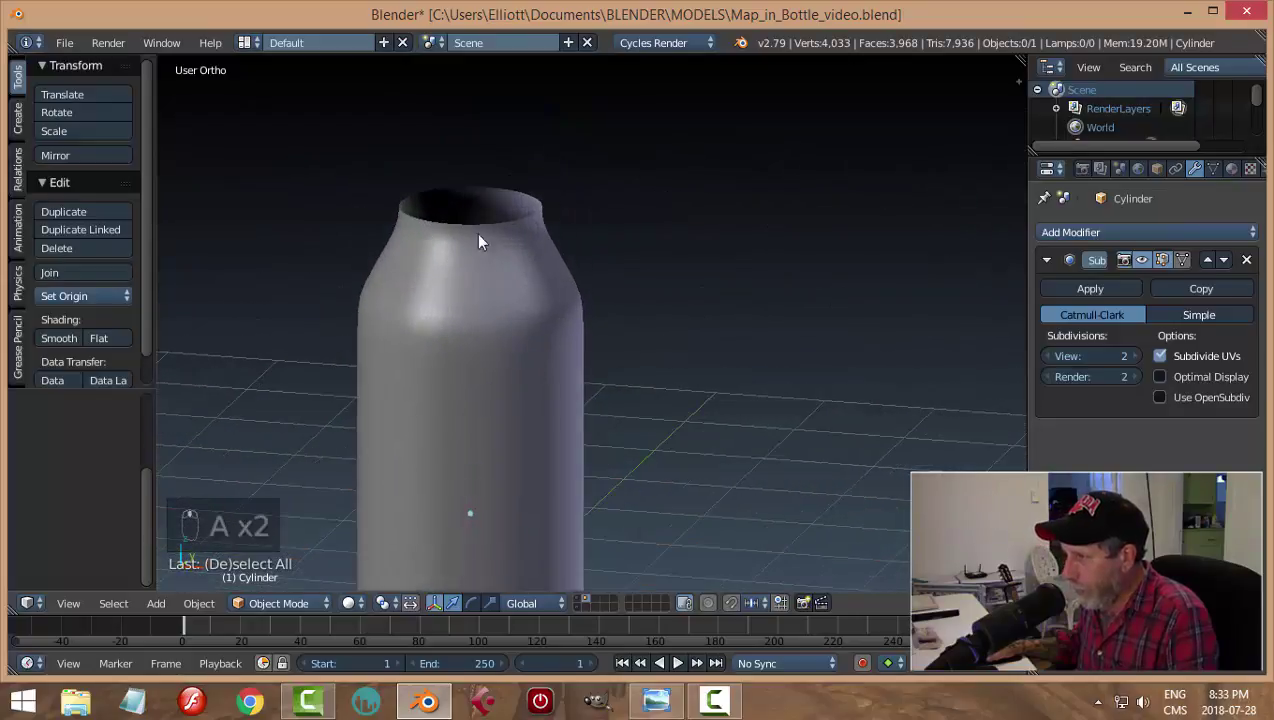
key(Tab)
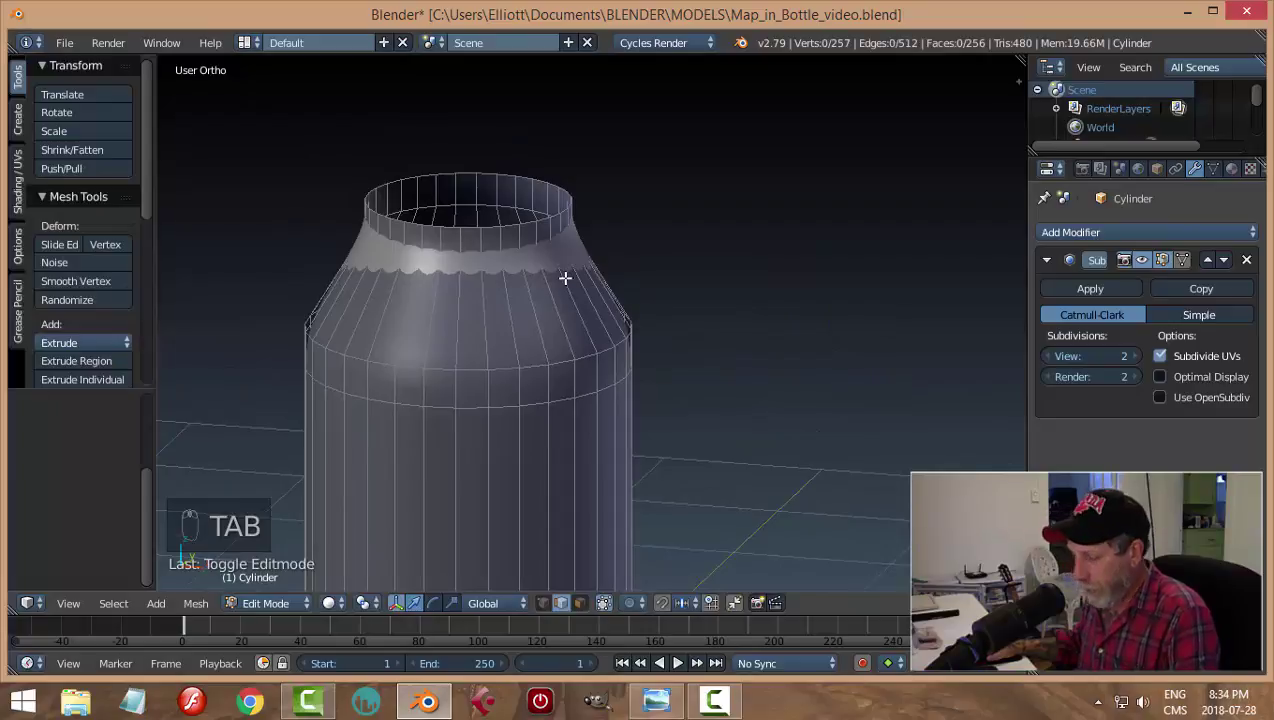
key(ctrl+r)
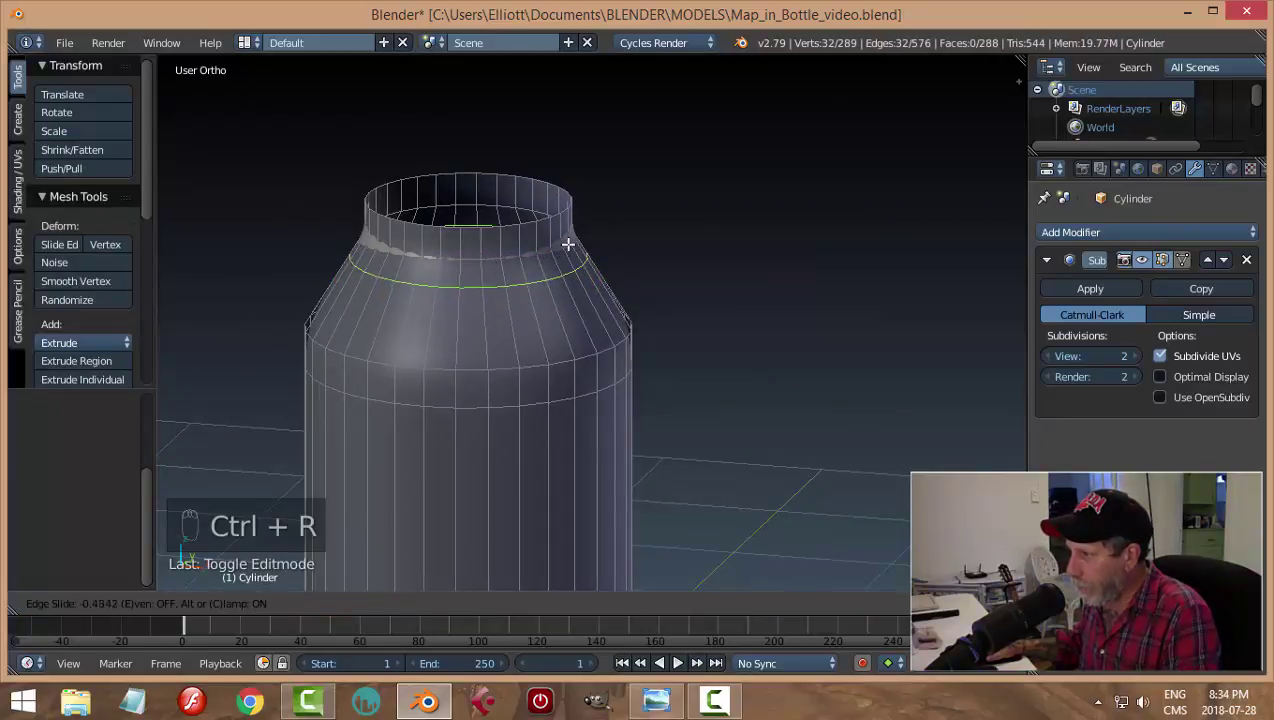
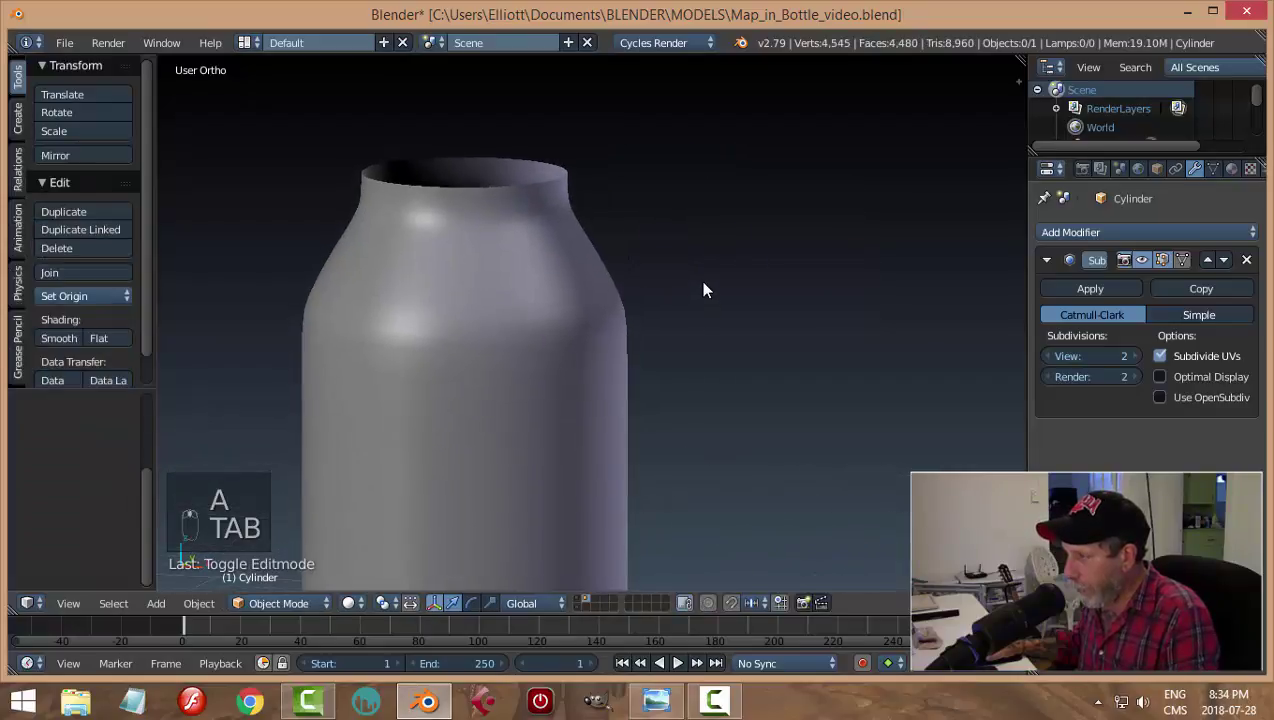
key(Tab)
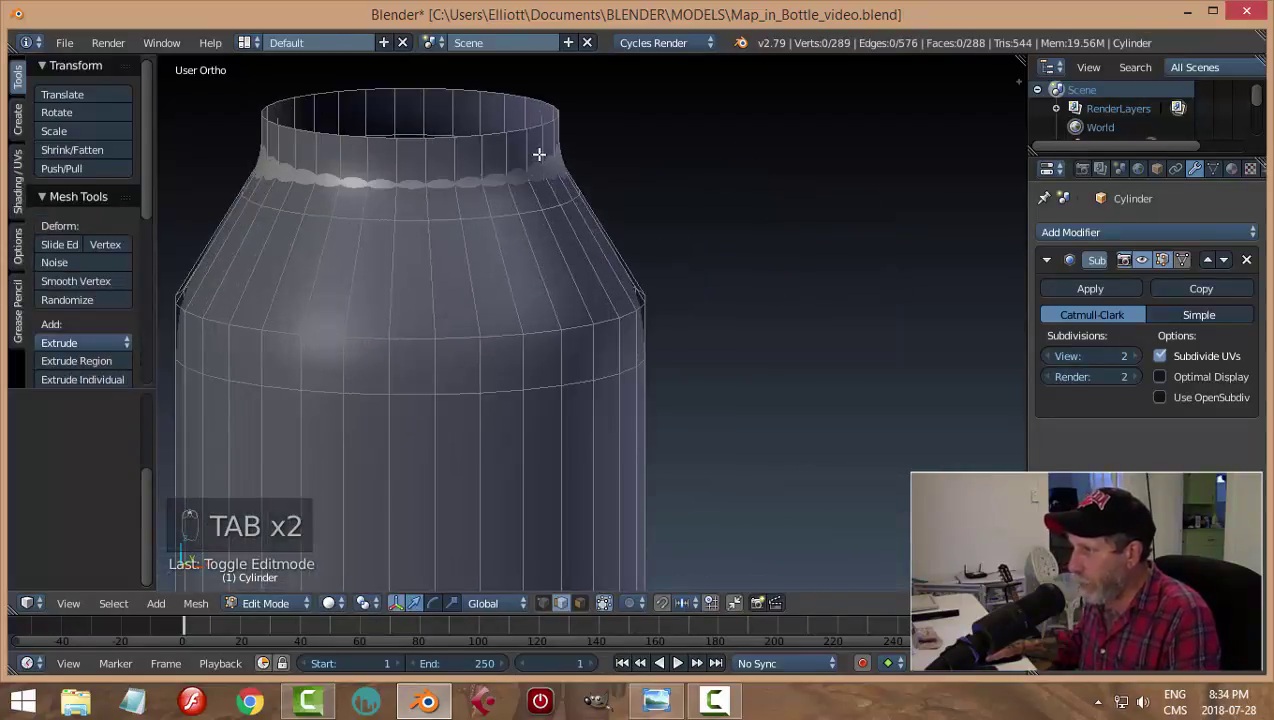
key(ctrl+r)
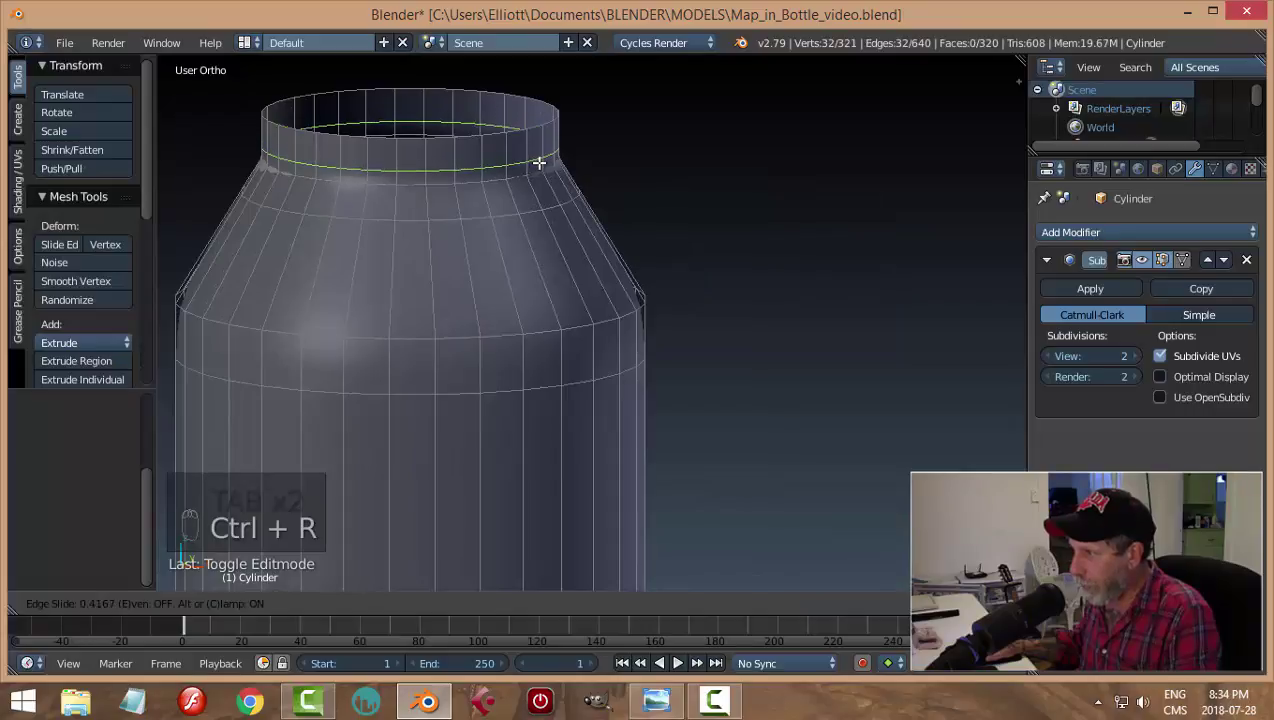
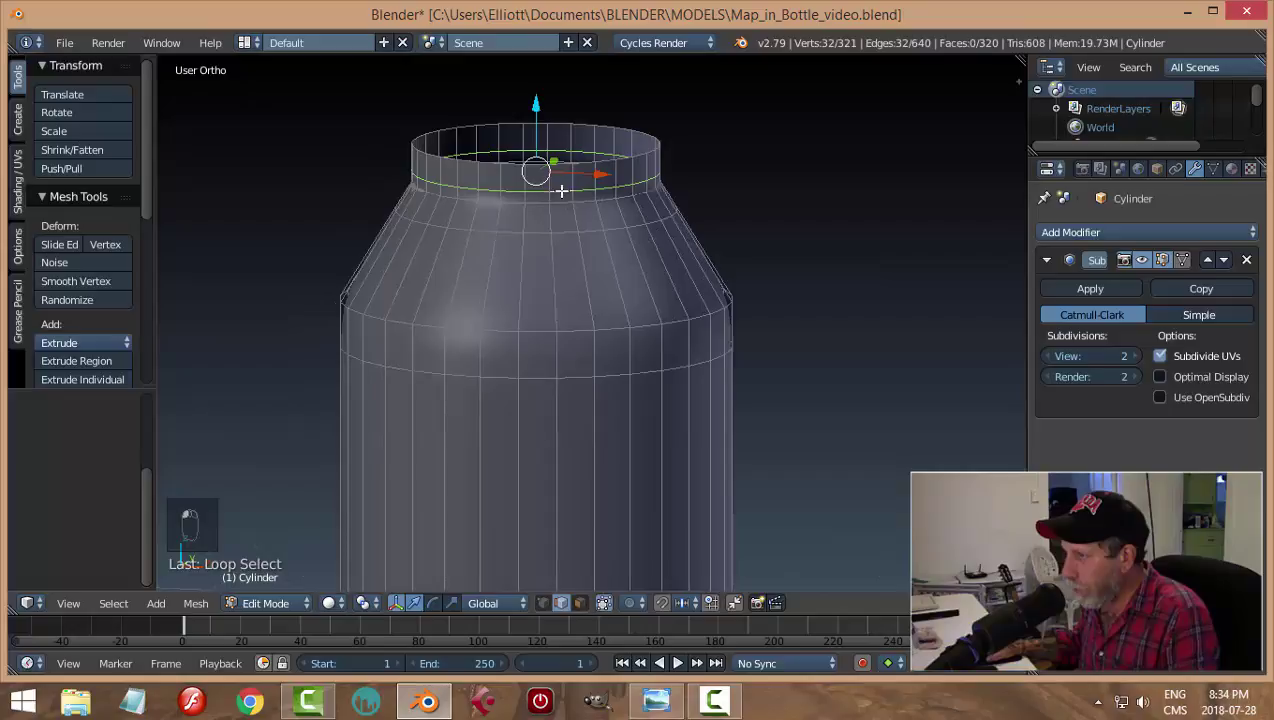
key(a)
key(Tab)
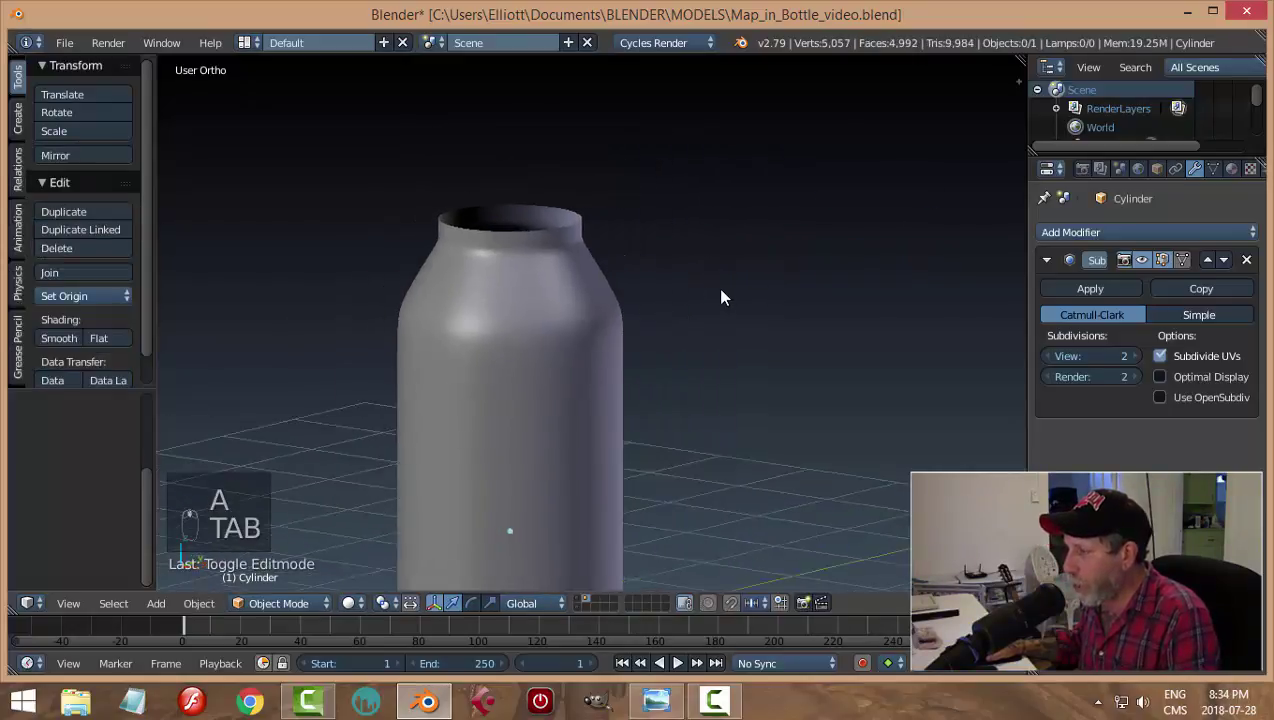
Step: Collapse the Subdivision Surface panel and orbit to inspect the bottle's mouth and neck
middle_click(728, 257)
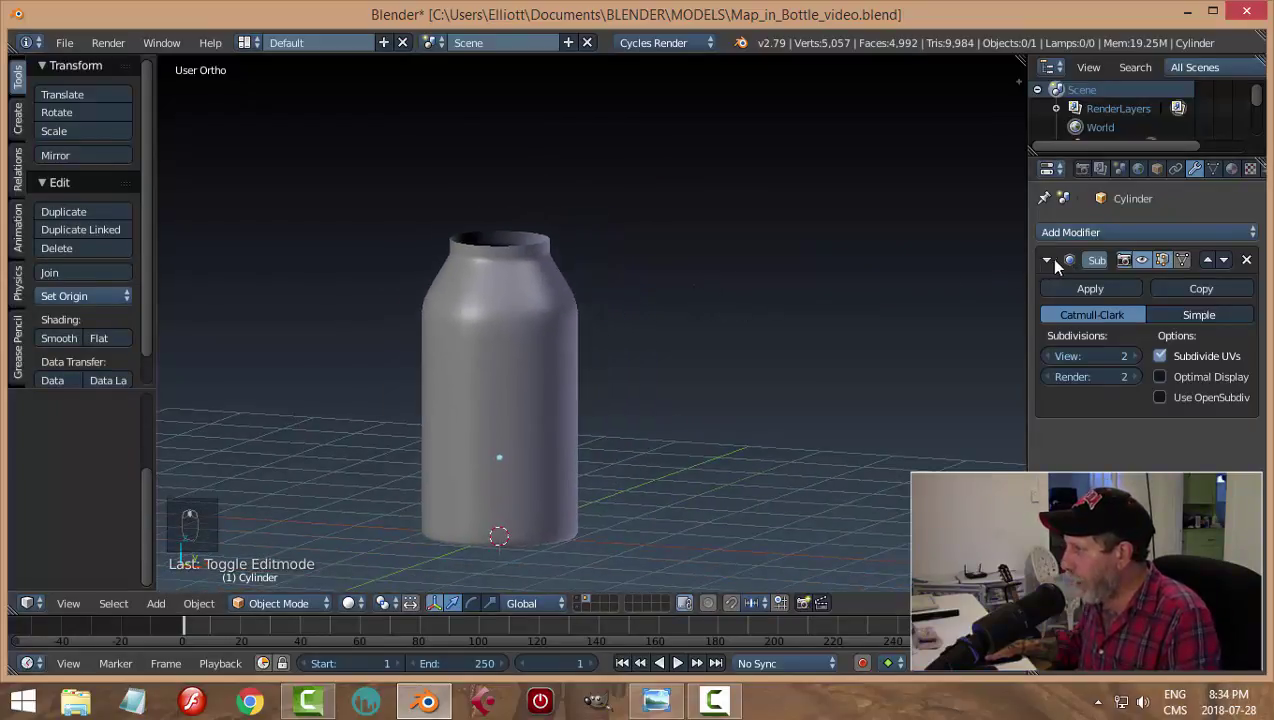
drag(1055, 268, 897, 520)
middle_click(897, 520)
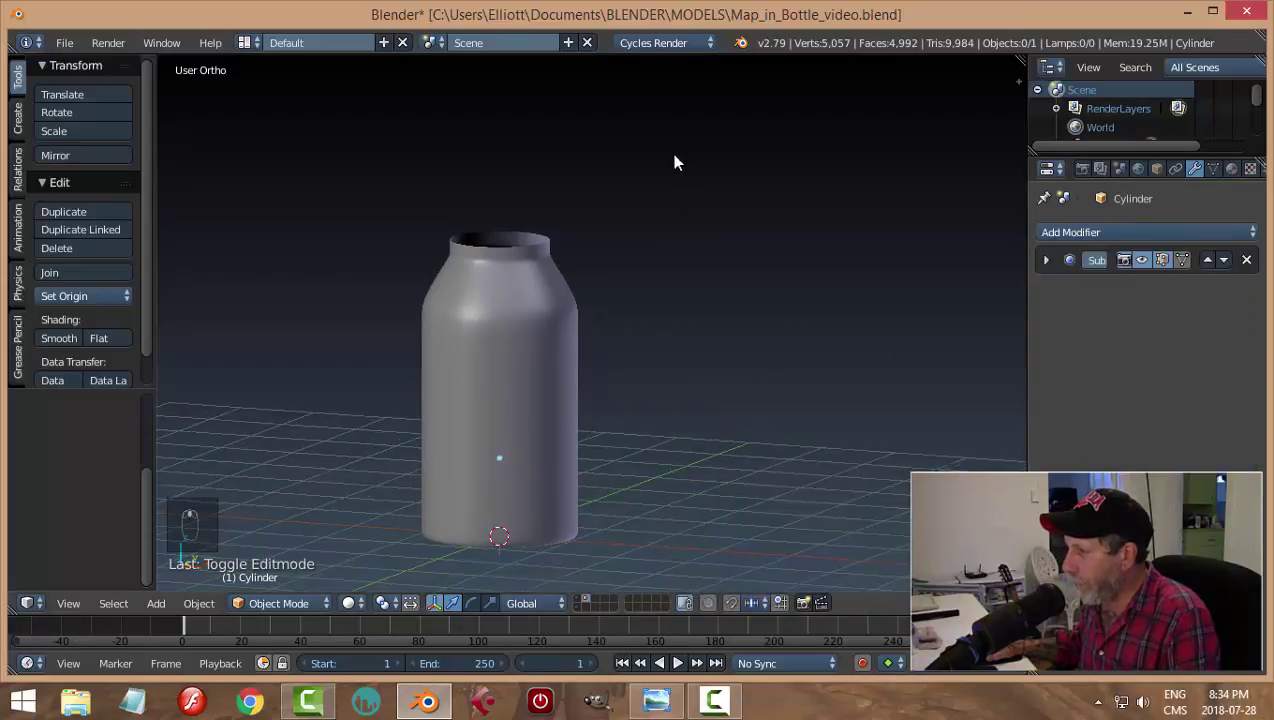
drag(686, 323, 590, 368)
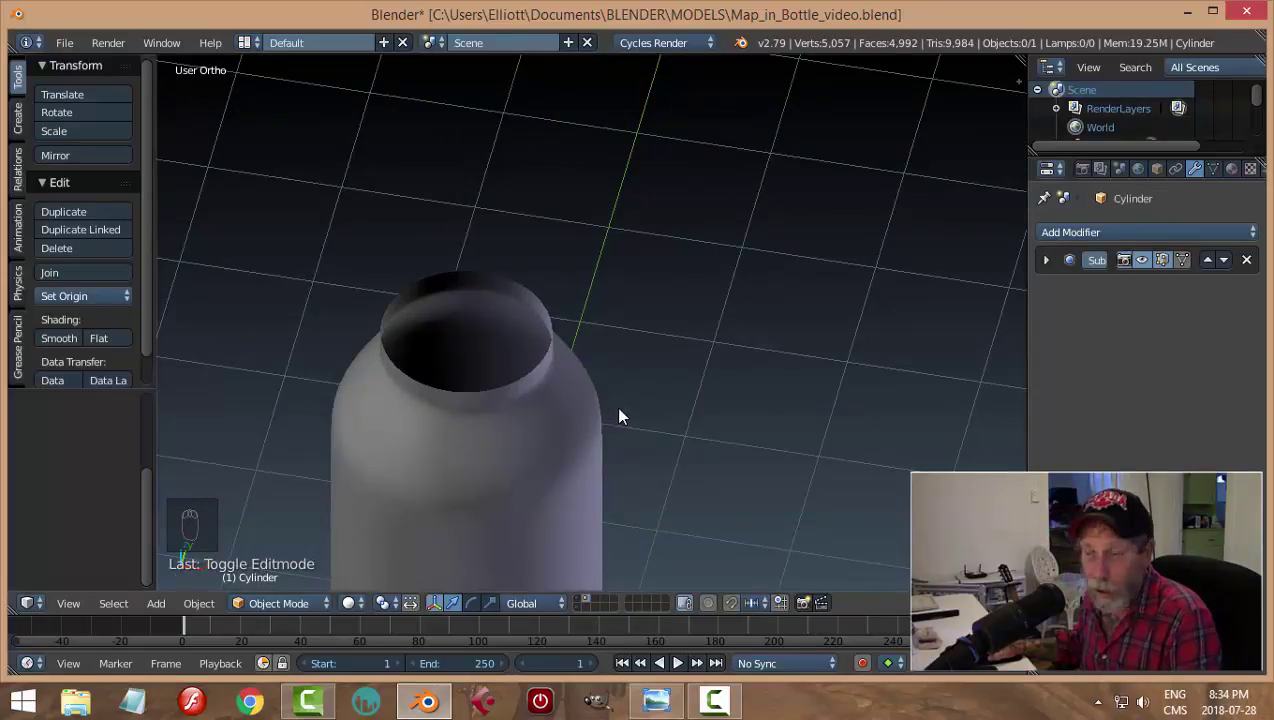
drag(629, 424, 635, 371)
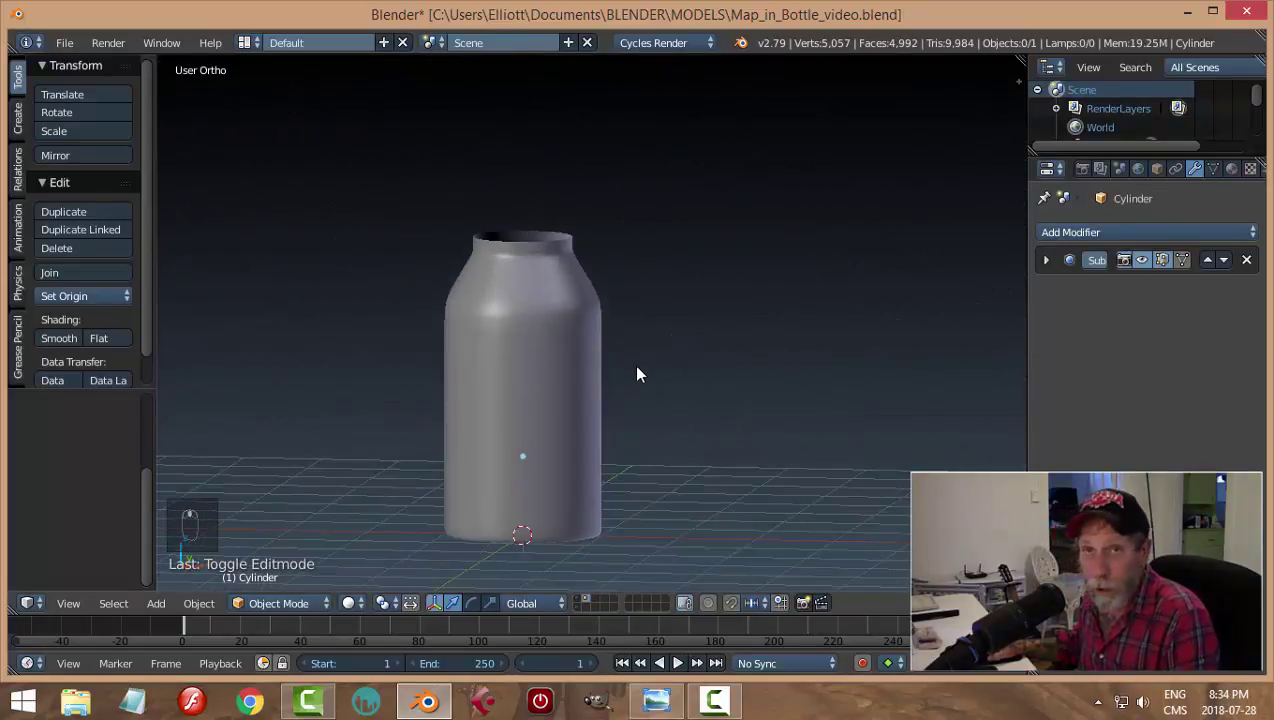
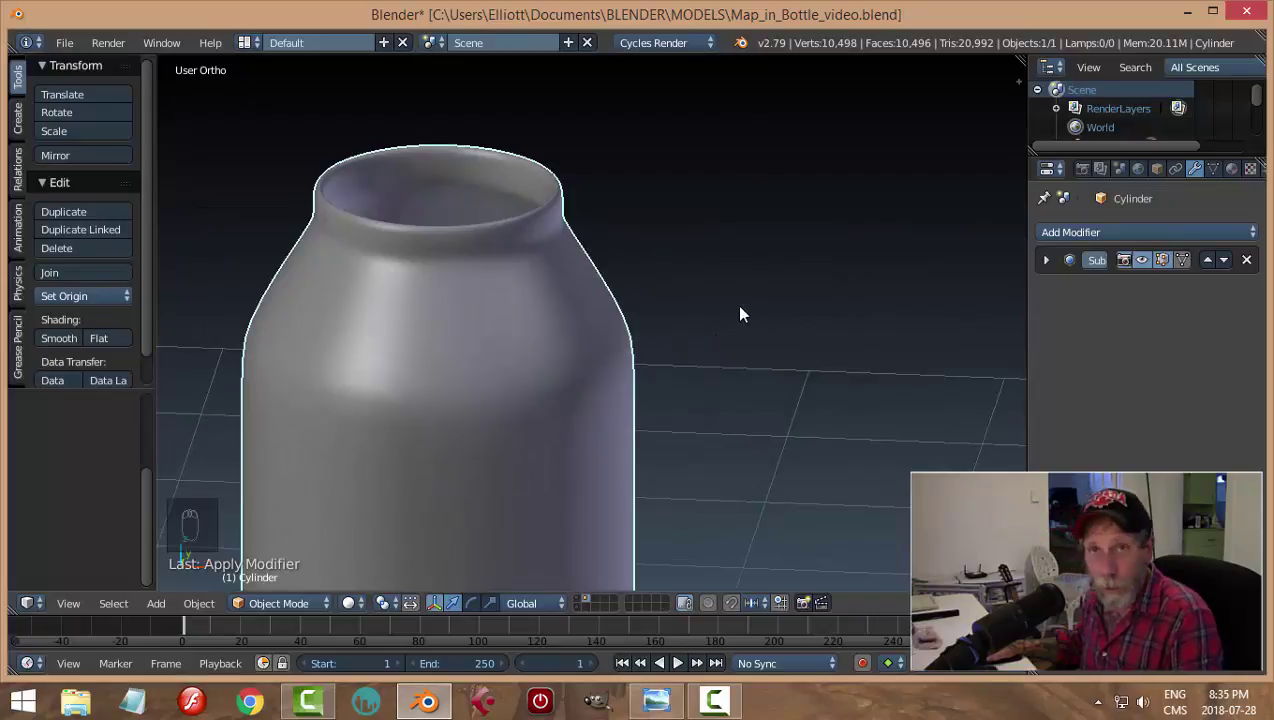
Step: Add several loop cuts just below and around the rim, sliding the last toward the rim's edge
key(Tab)
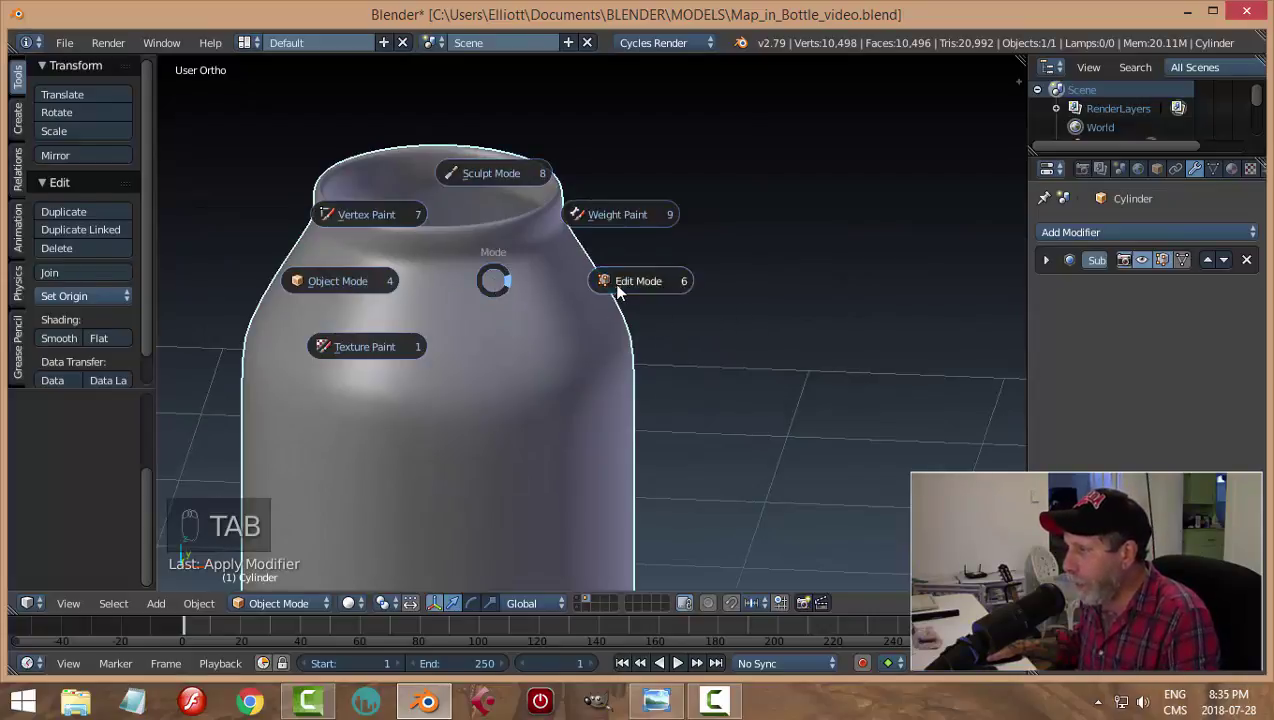
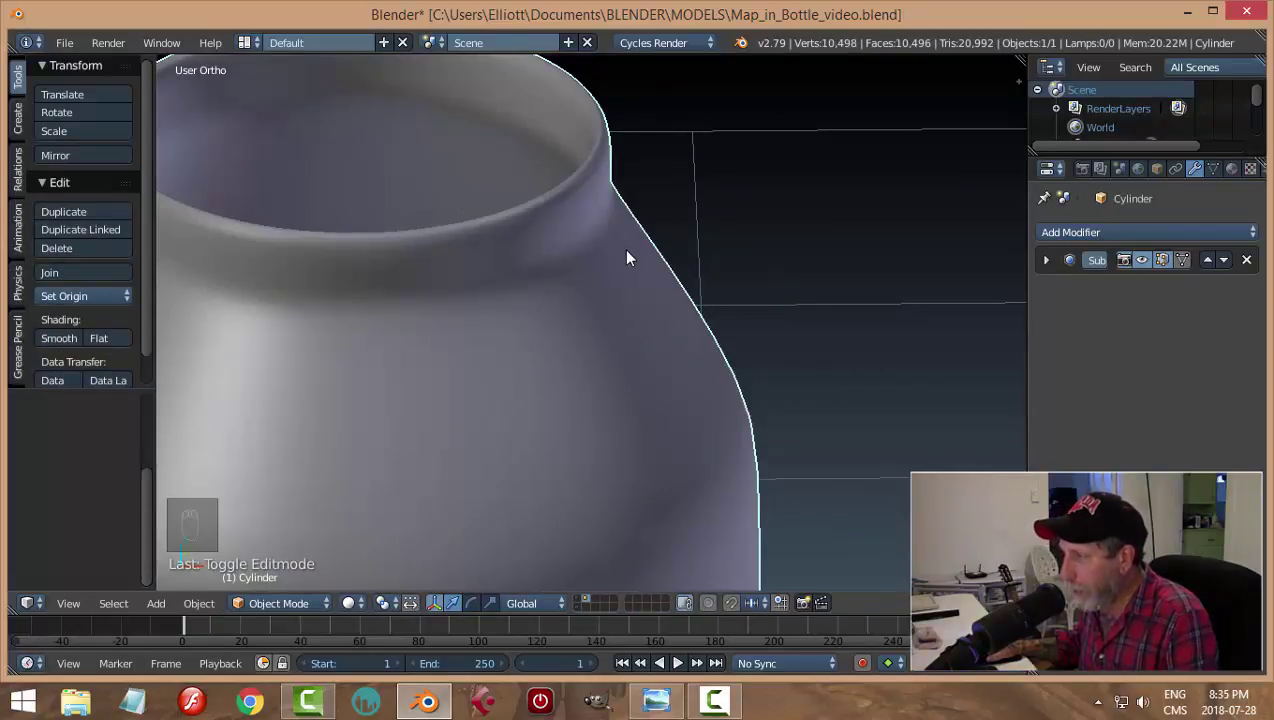
key(Tab)
middle_click(651, 267)
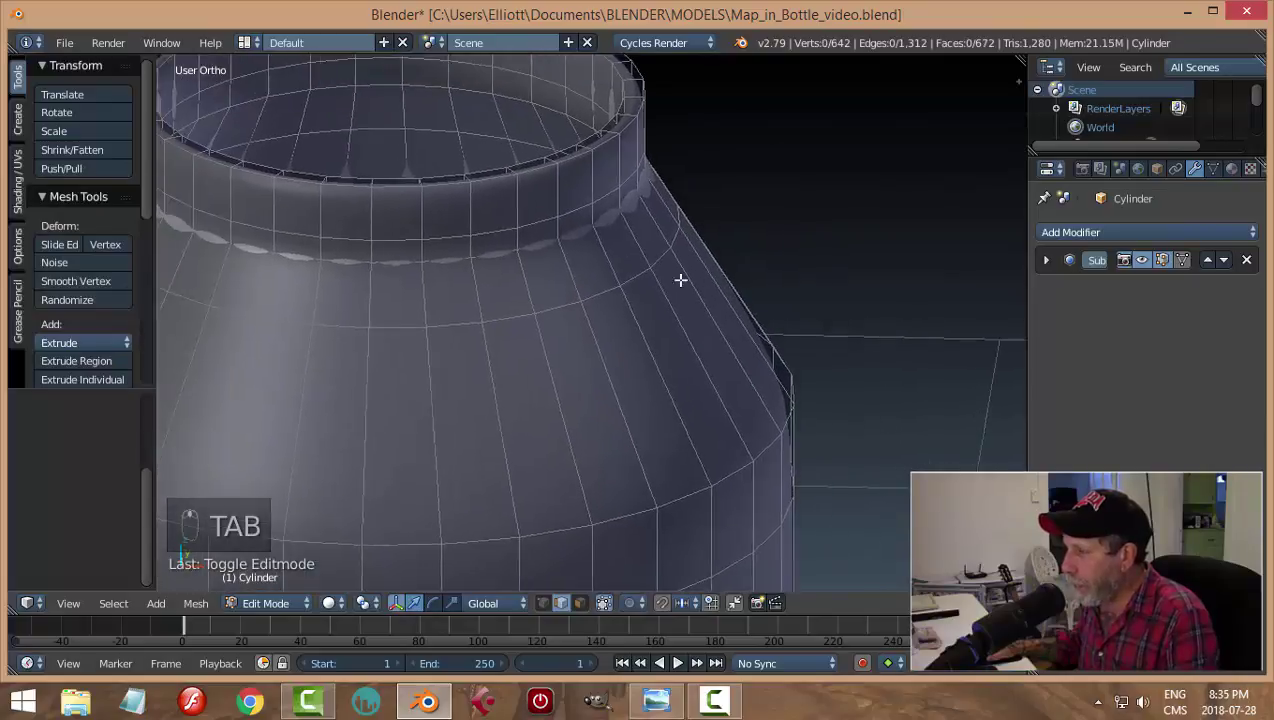
key(ctrl+r)
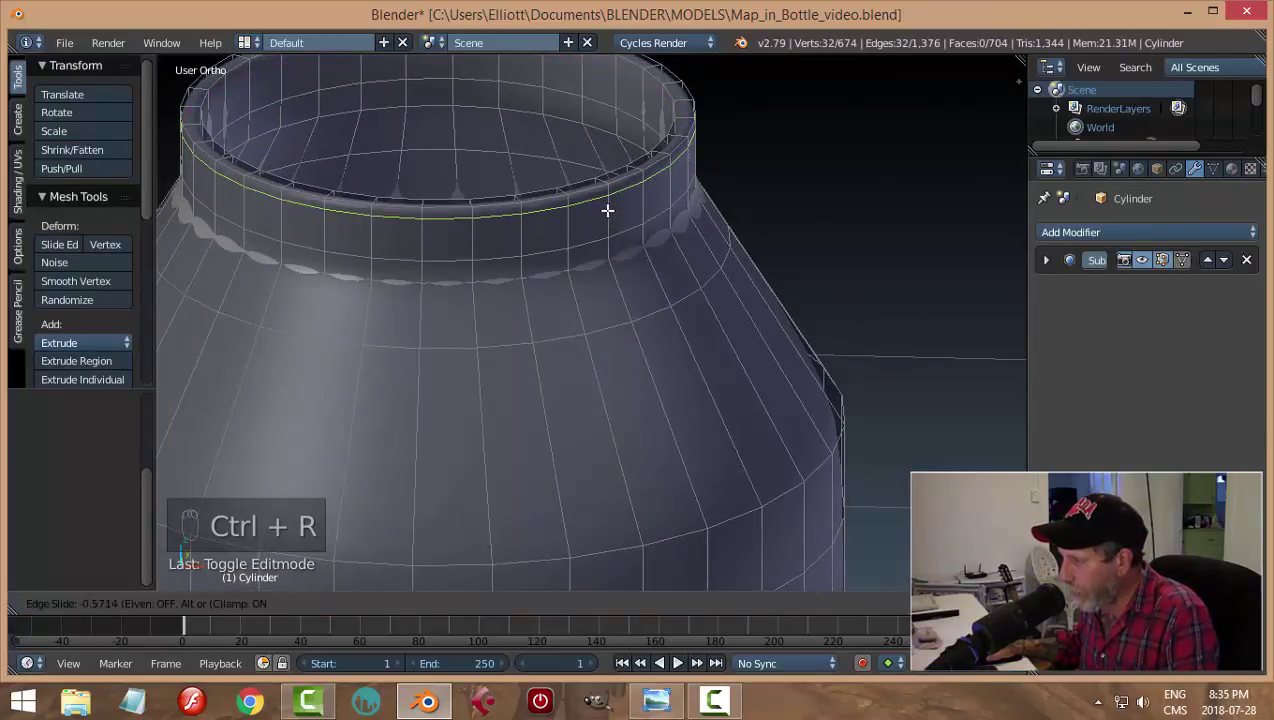
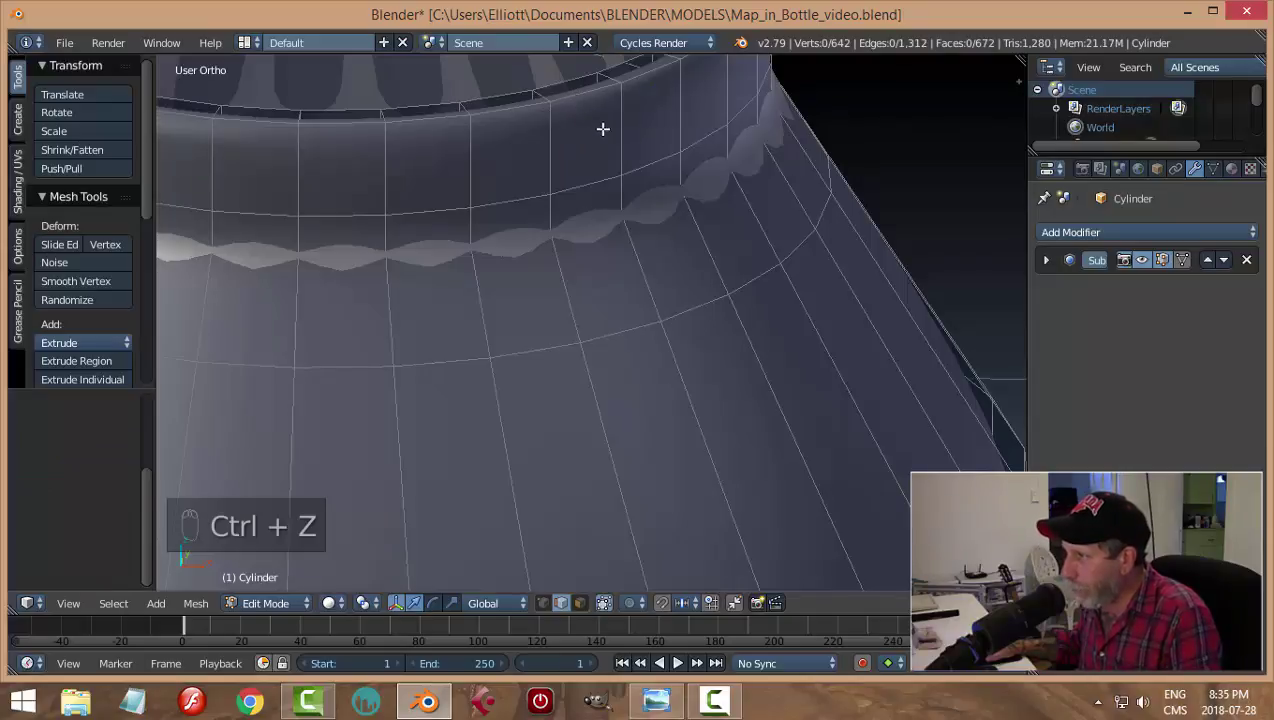
key(ctrl+r)
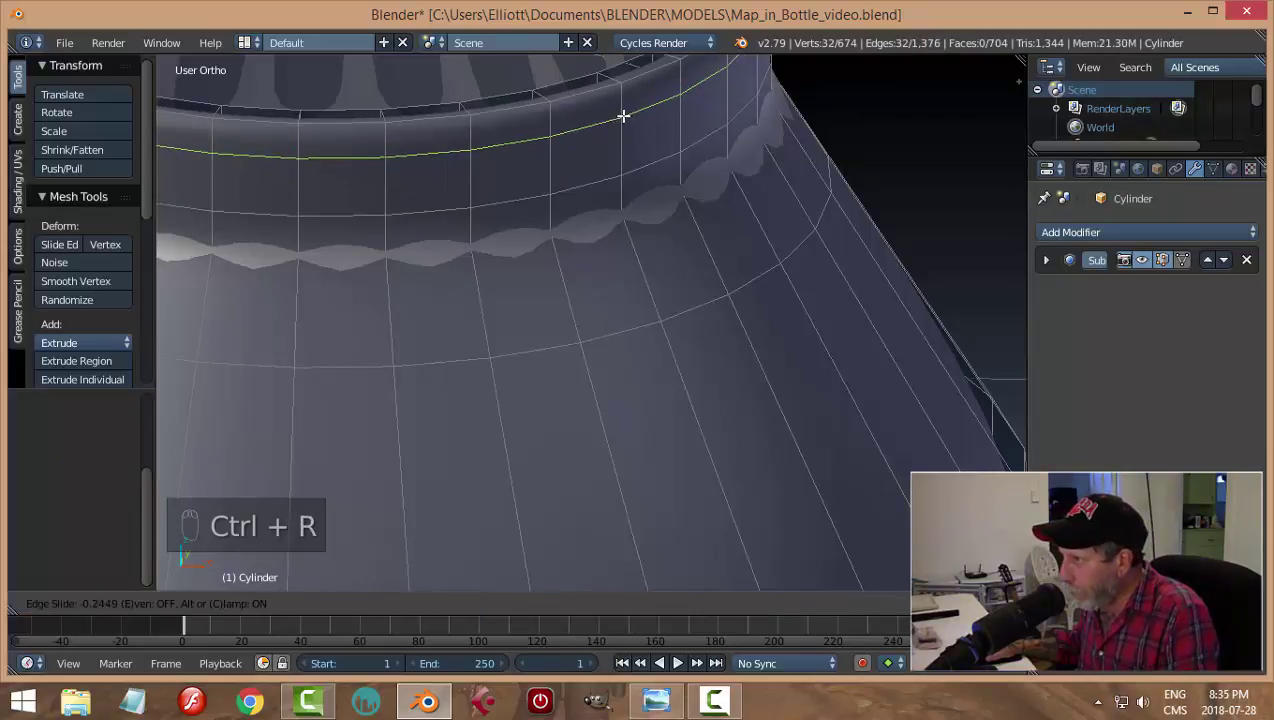
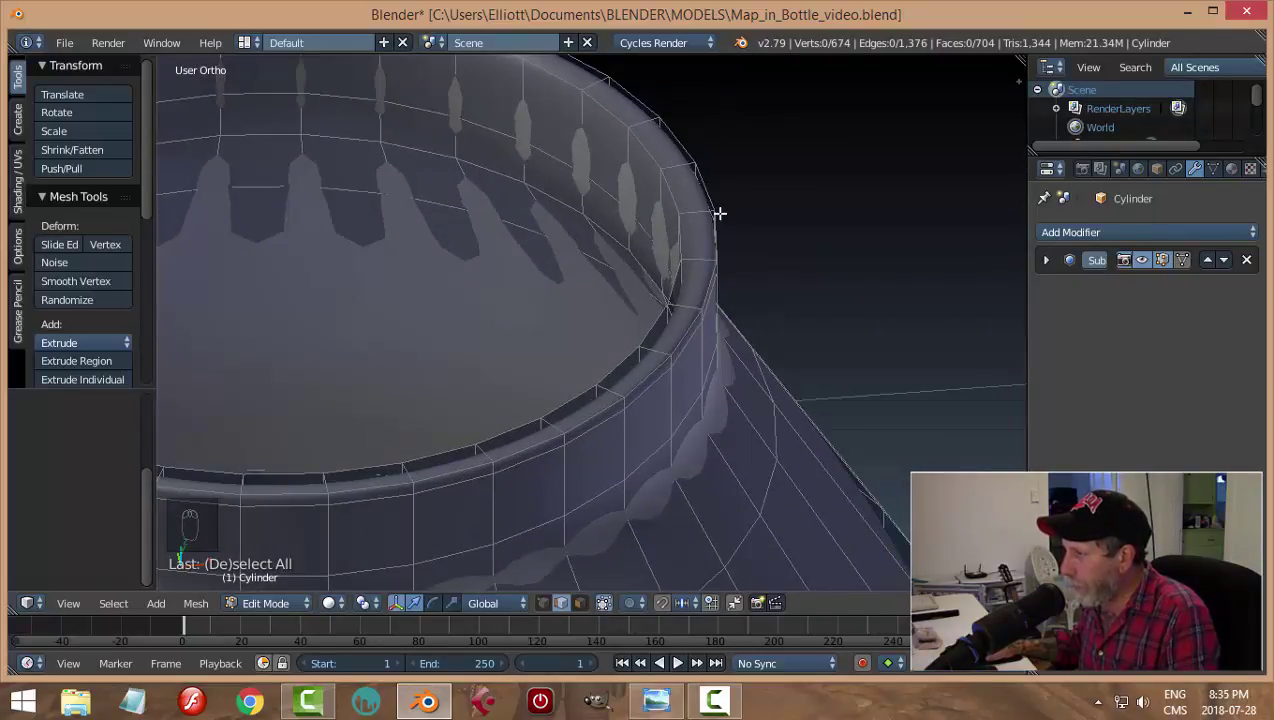
key(ctrl+r)
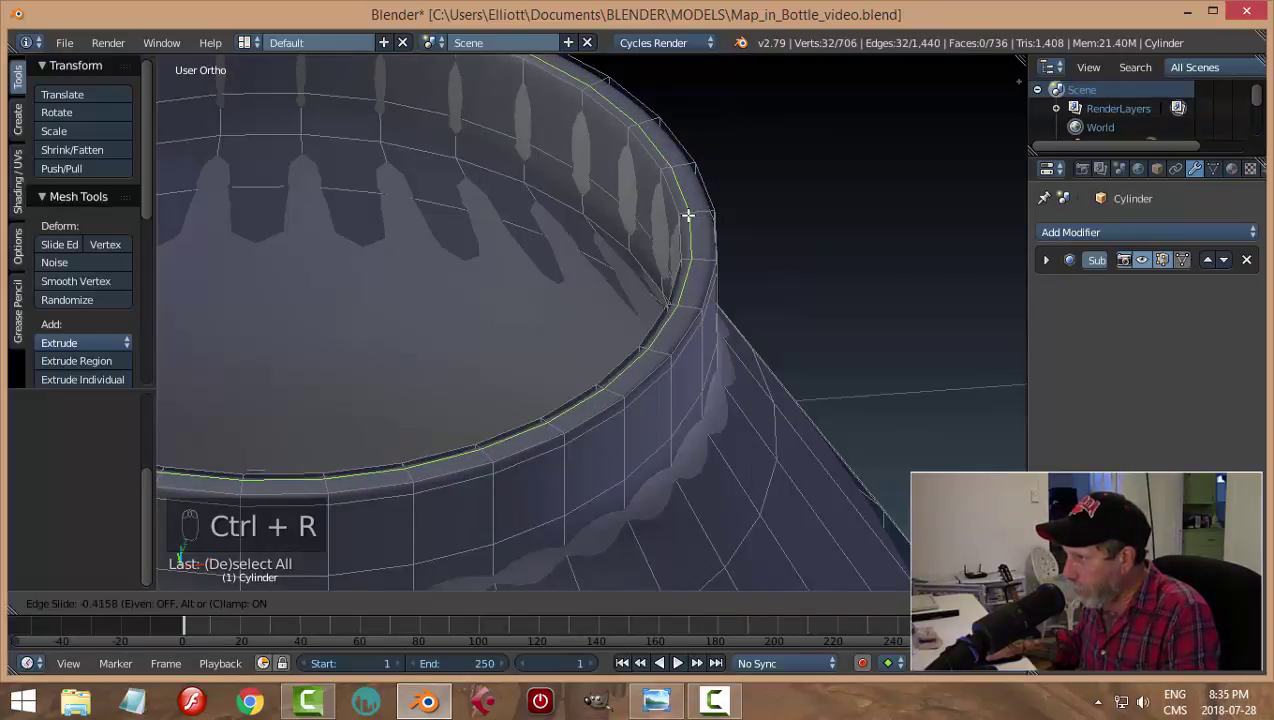
key(ctrl+r)
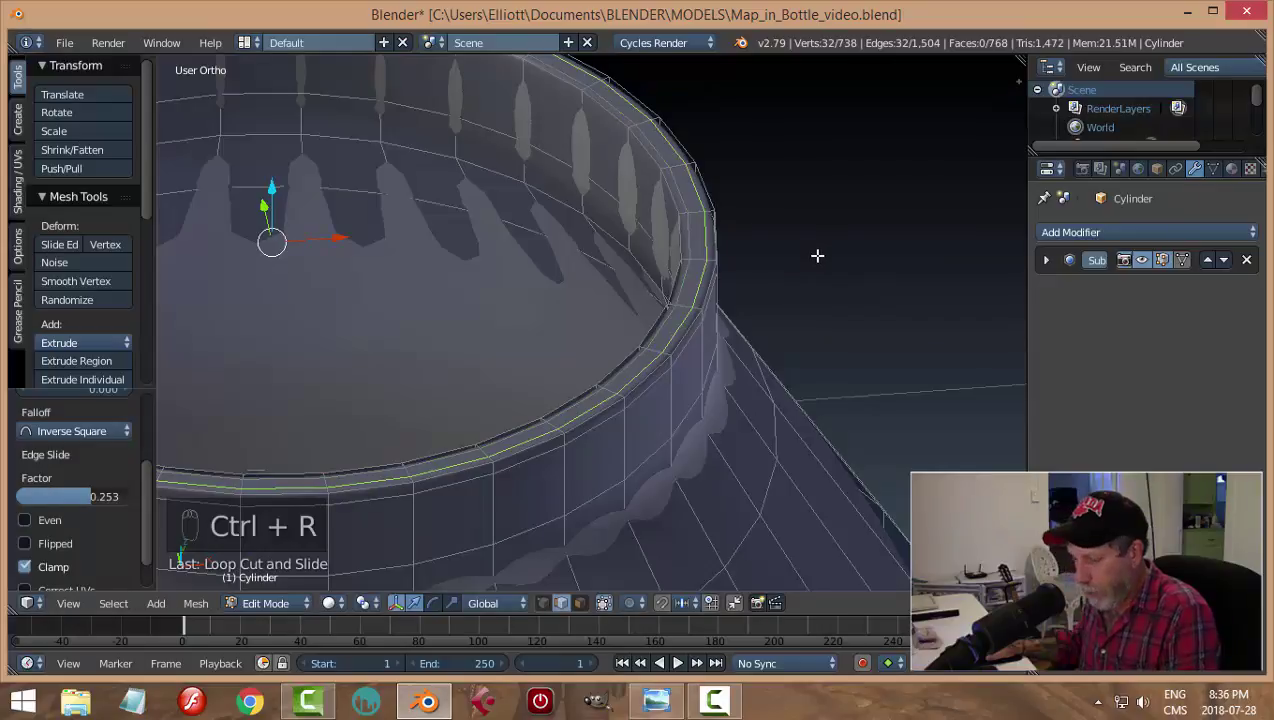
Step: Inspect the smoothed rim from several angles, switching between mesh editing and object view
key(a)
key(Tab)
middle_click(780, 278)
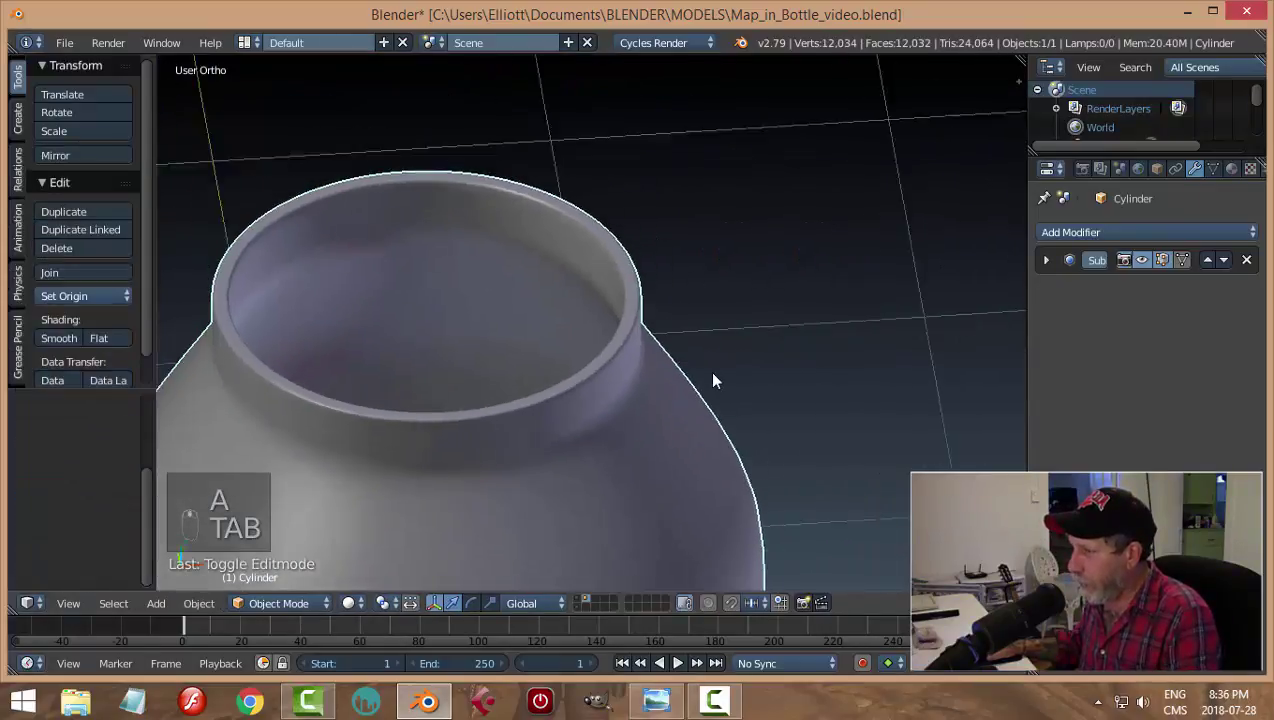
middle_click(686, 330)
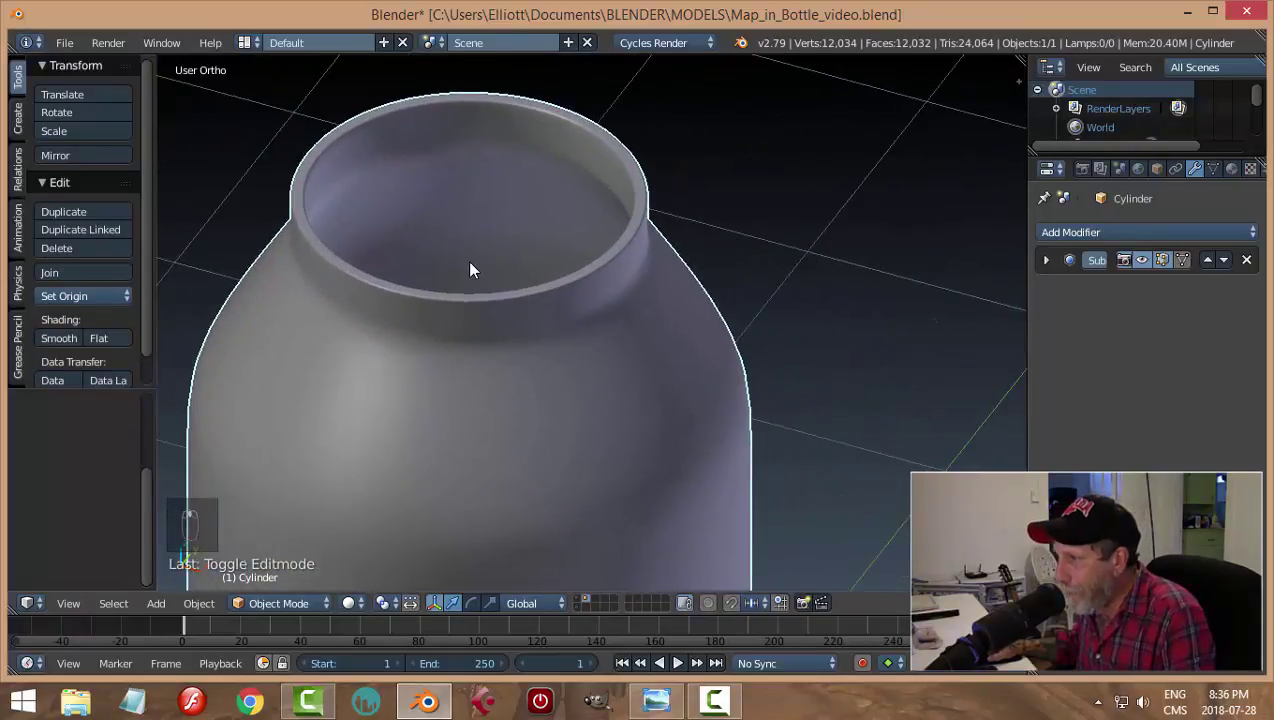
middle_click(704, 260)
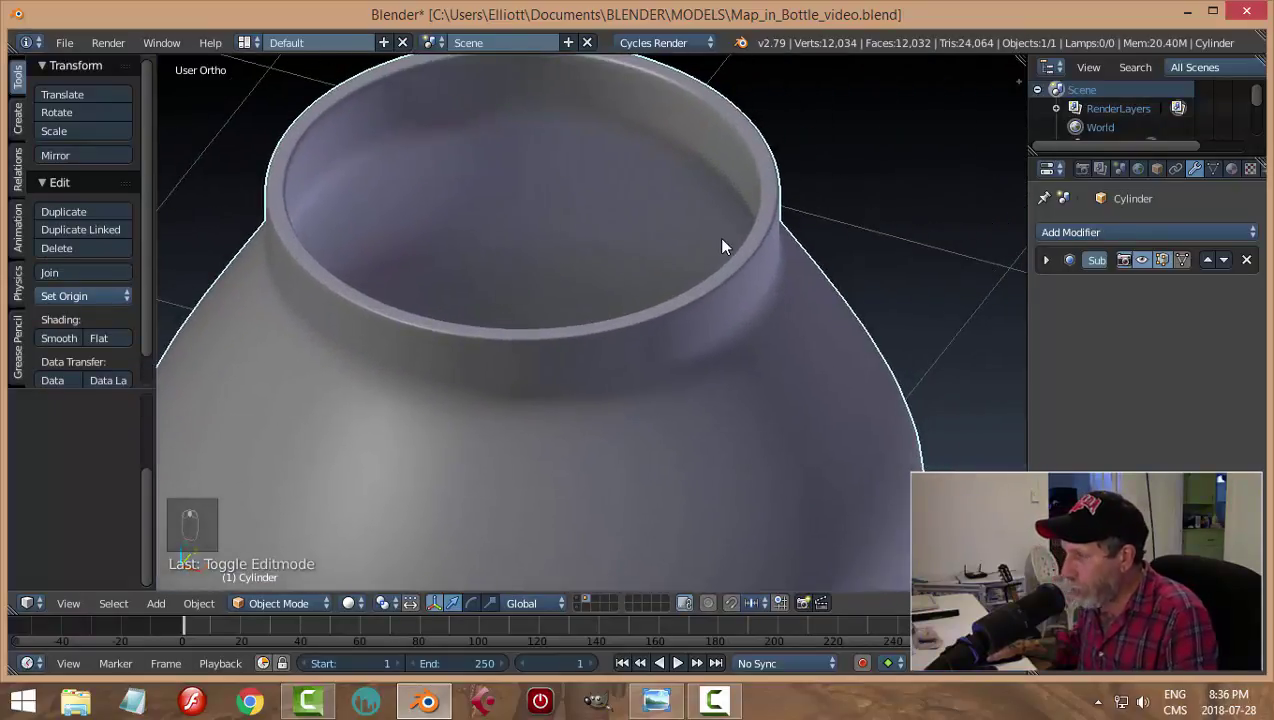
key(Tab)
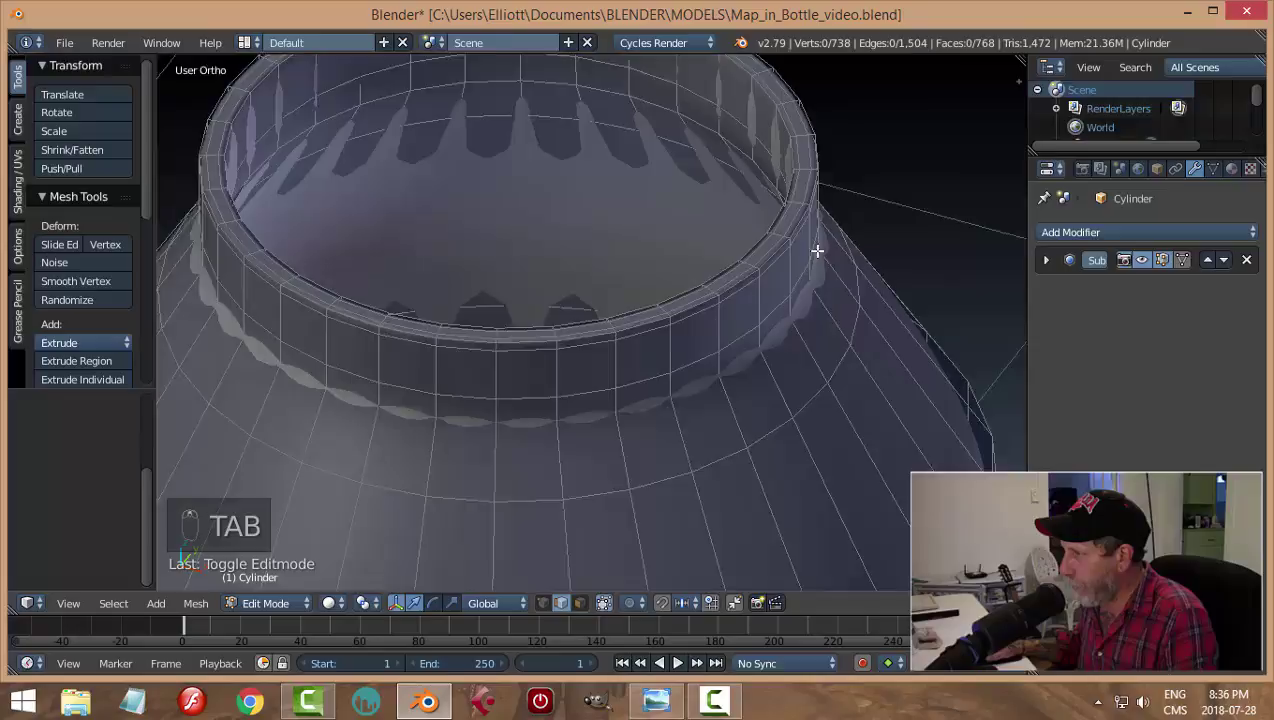
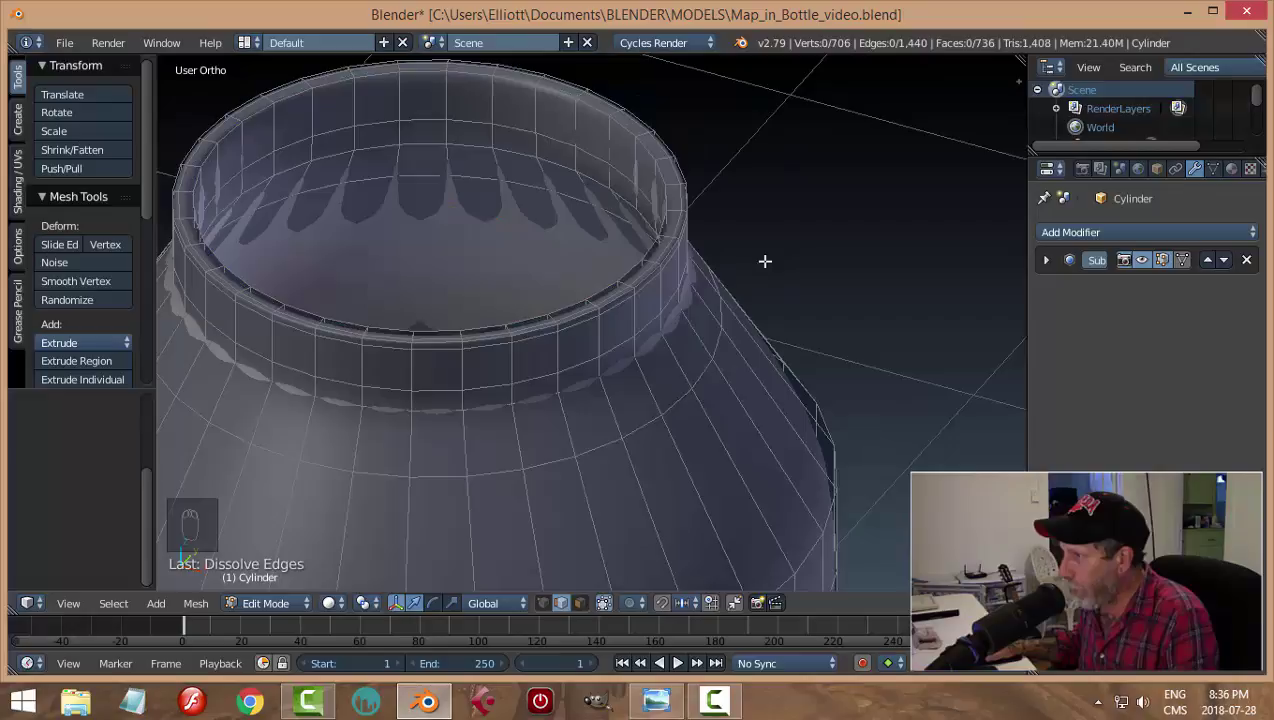
key(Tab)
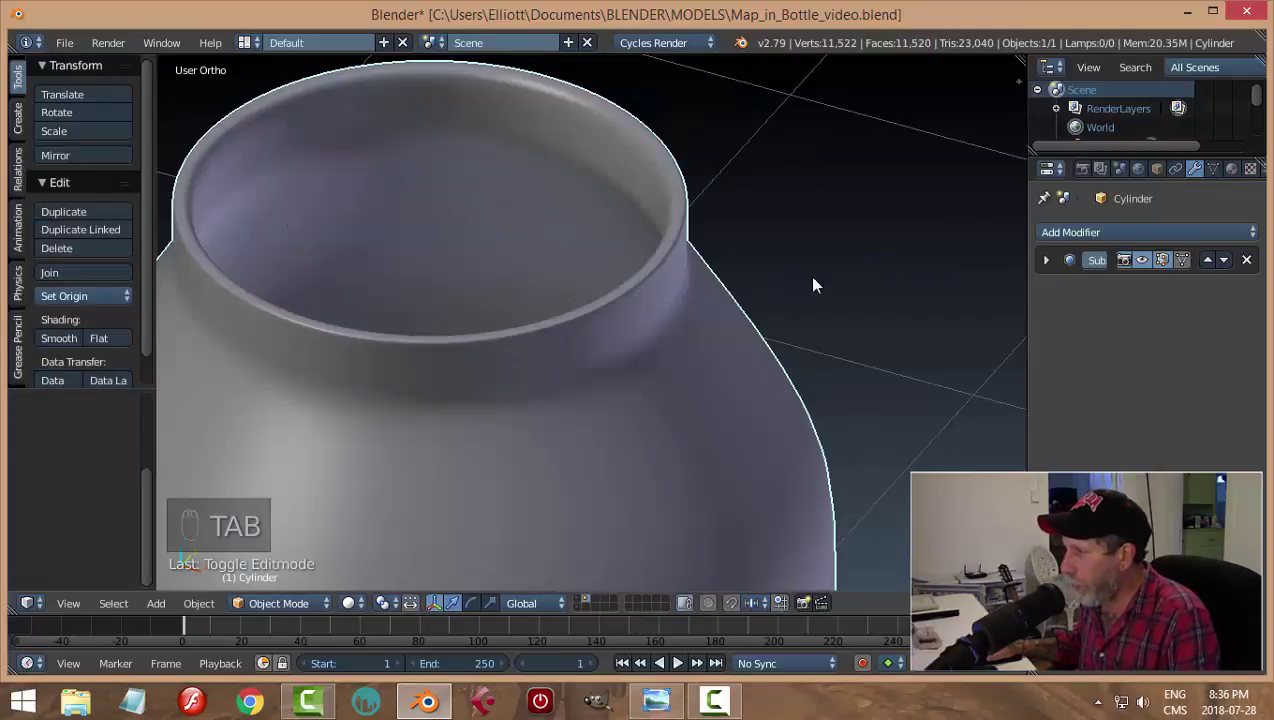
drag(824, 281, 788, 253)
middle_click(797, 267)
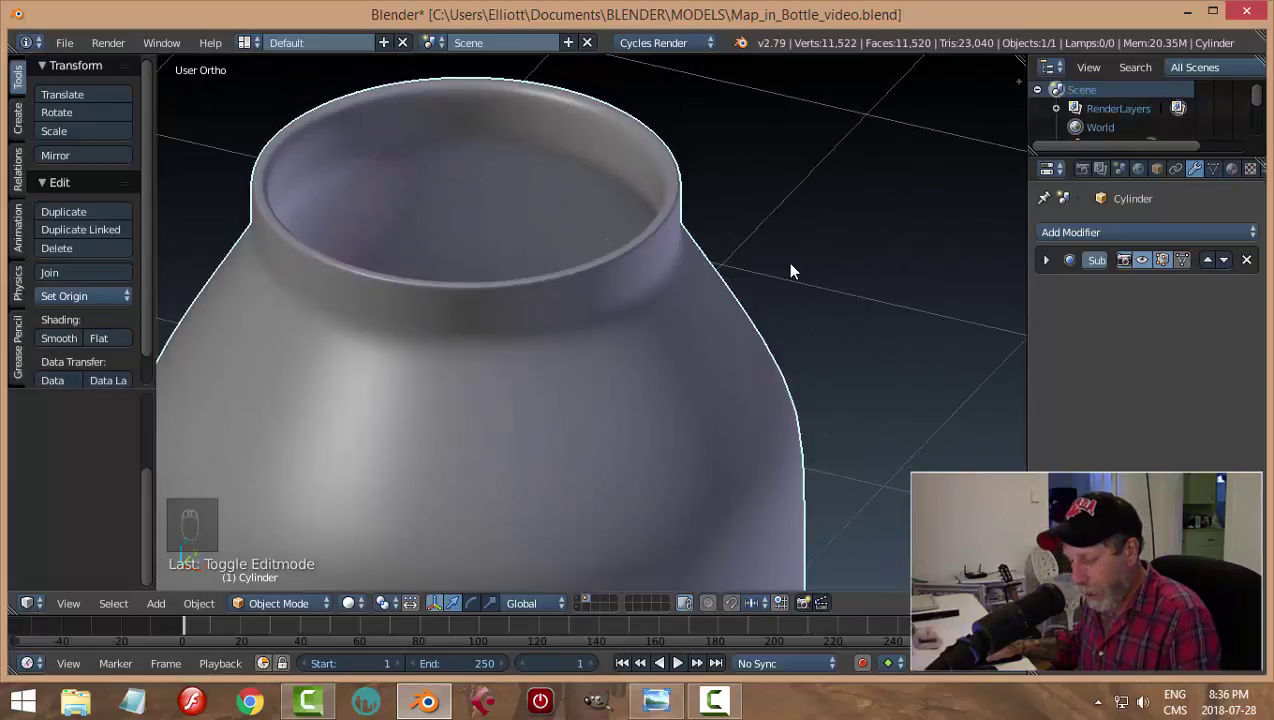
Step: Place a new edge loop near the rim's top and return to the smoothed bottle
key(Tab)
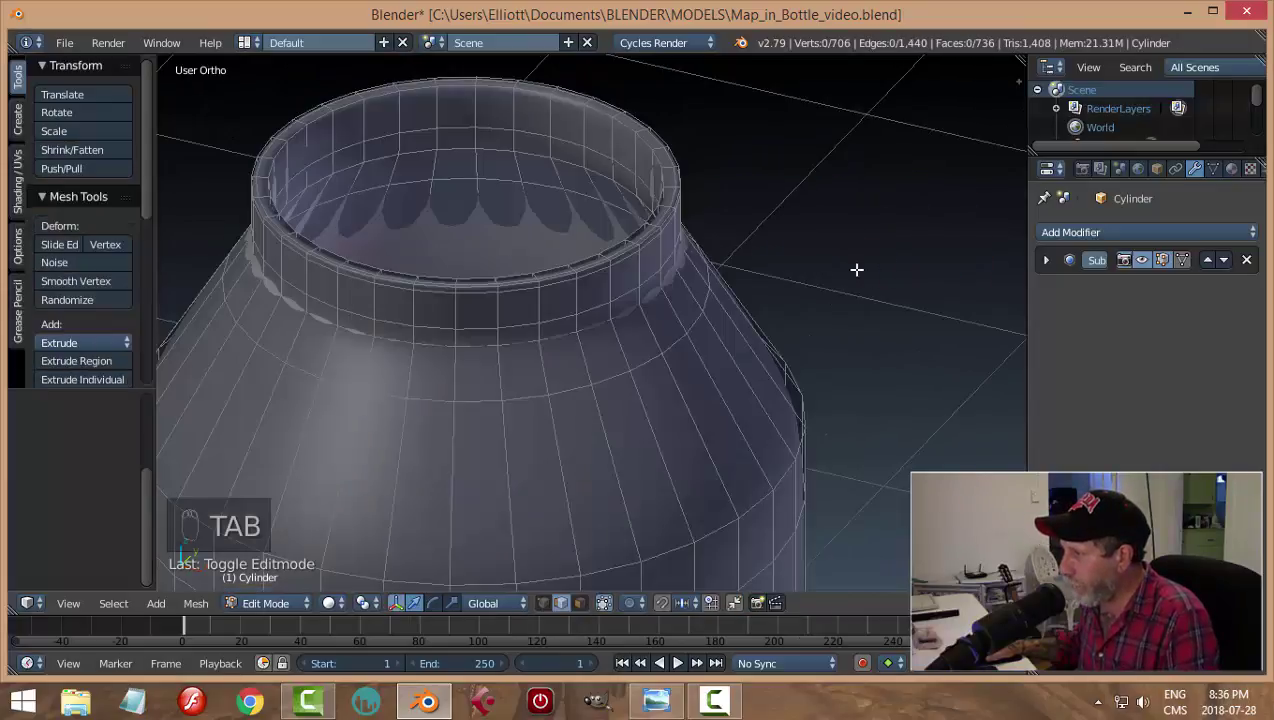
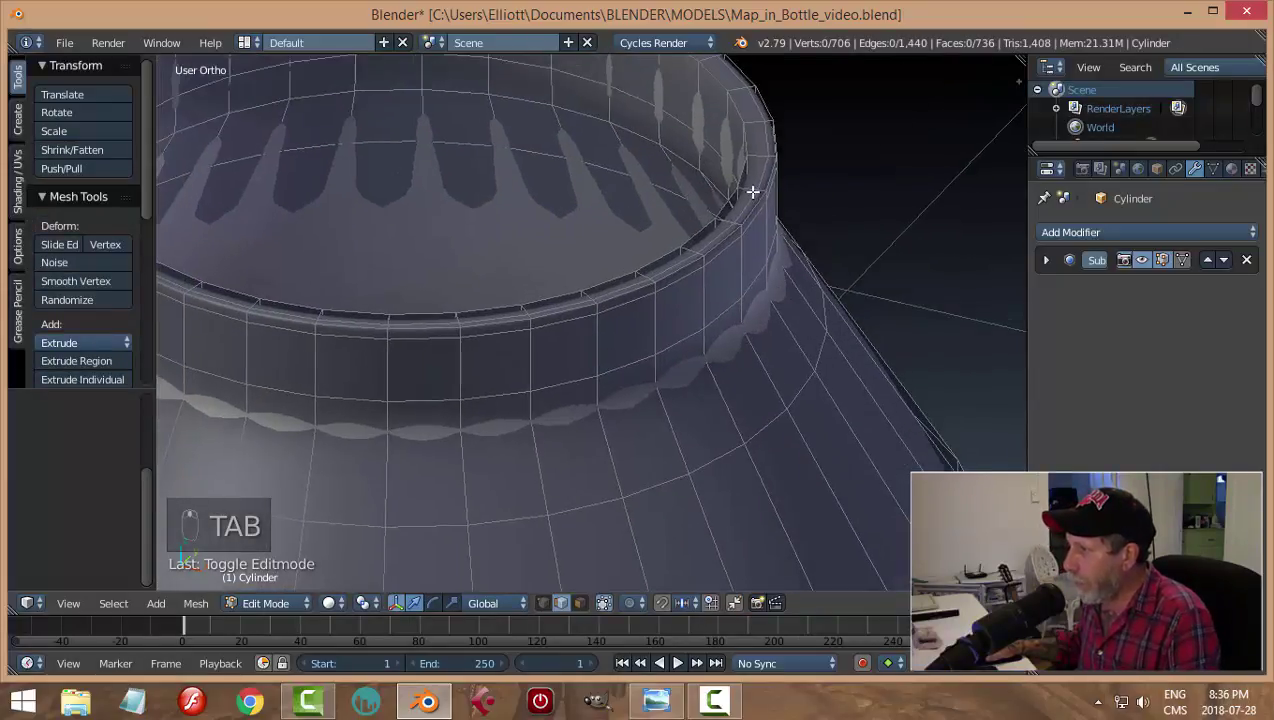
key(ctrl+r)
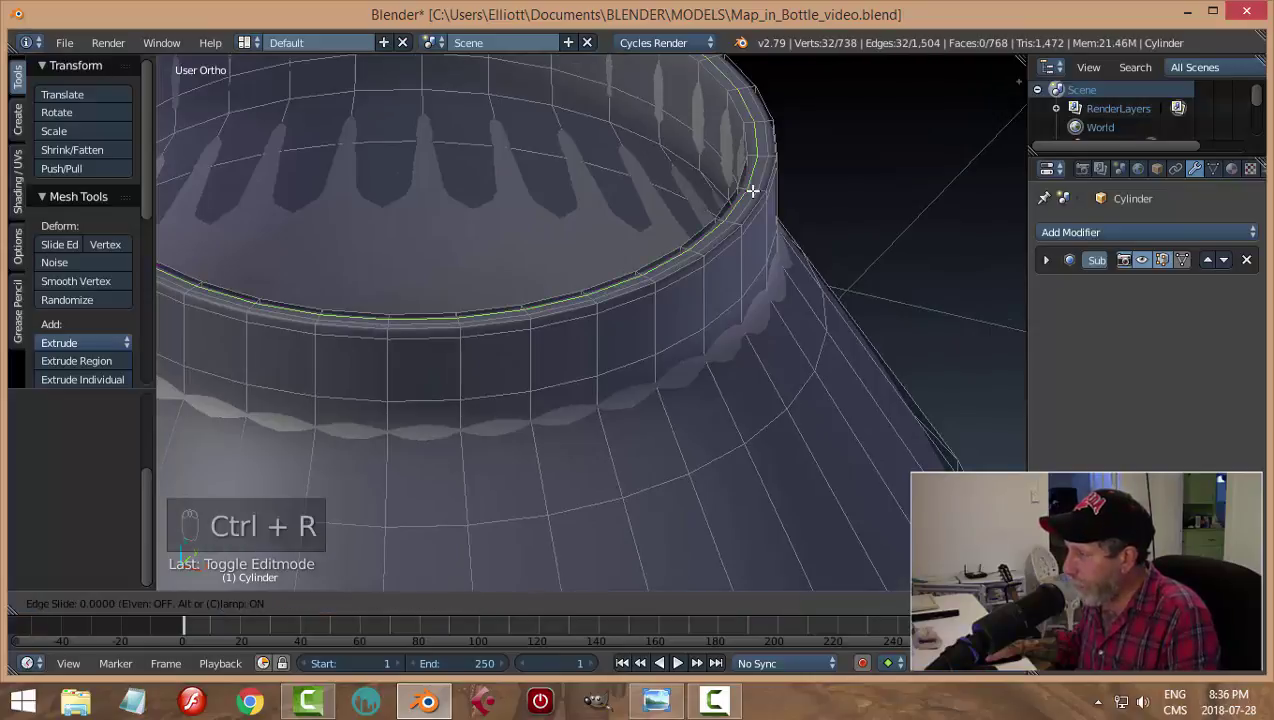
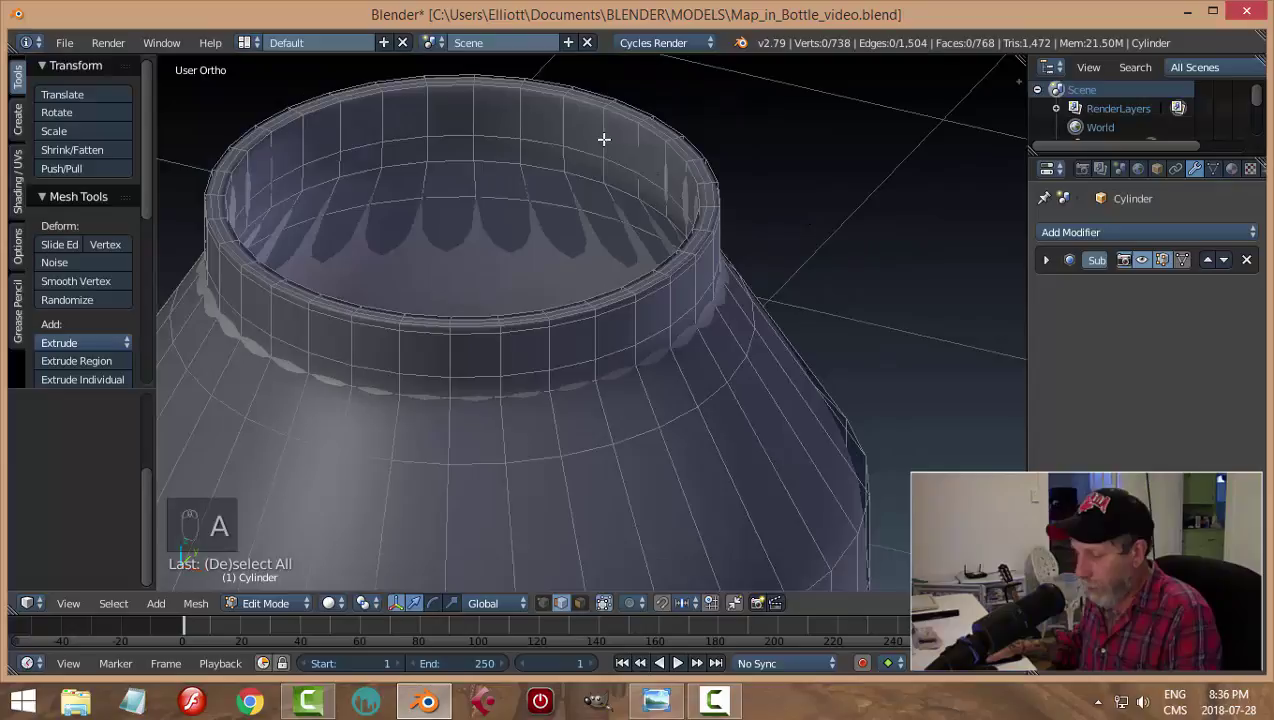
key(ctrl+r)
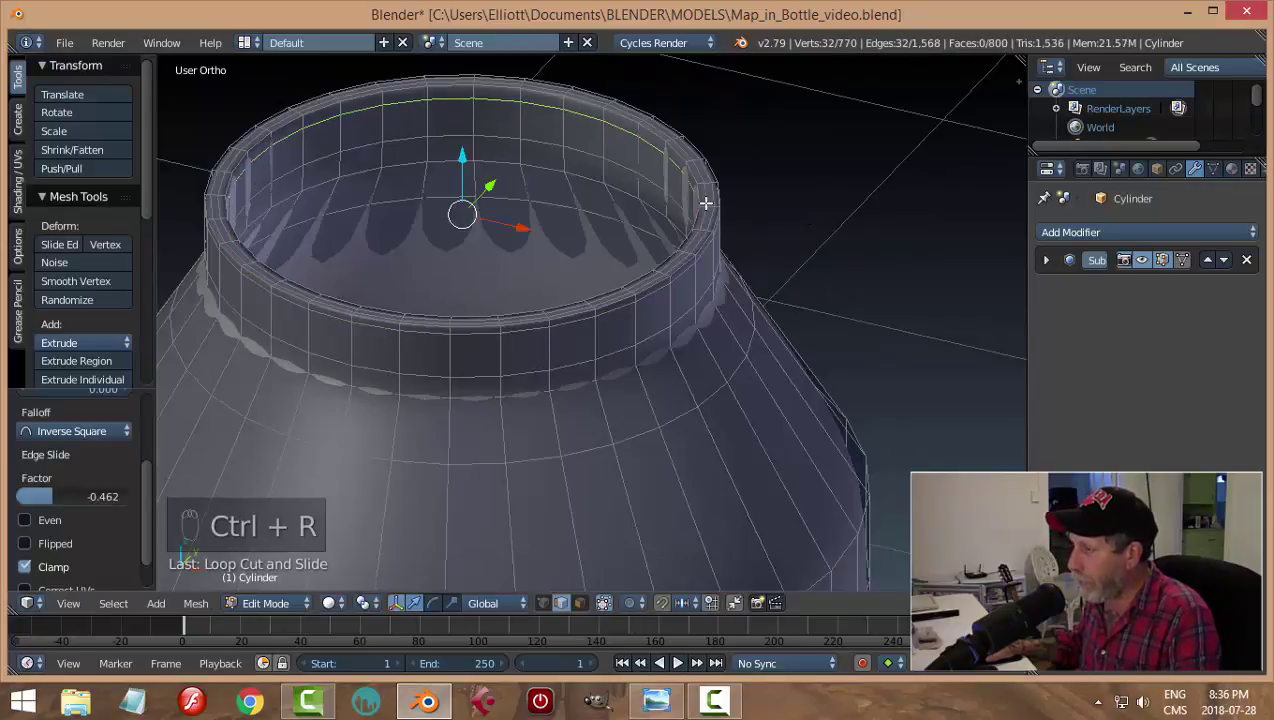
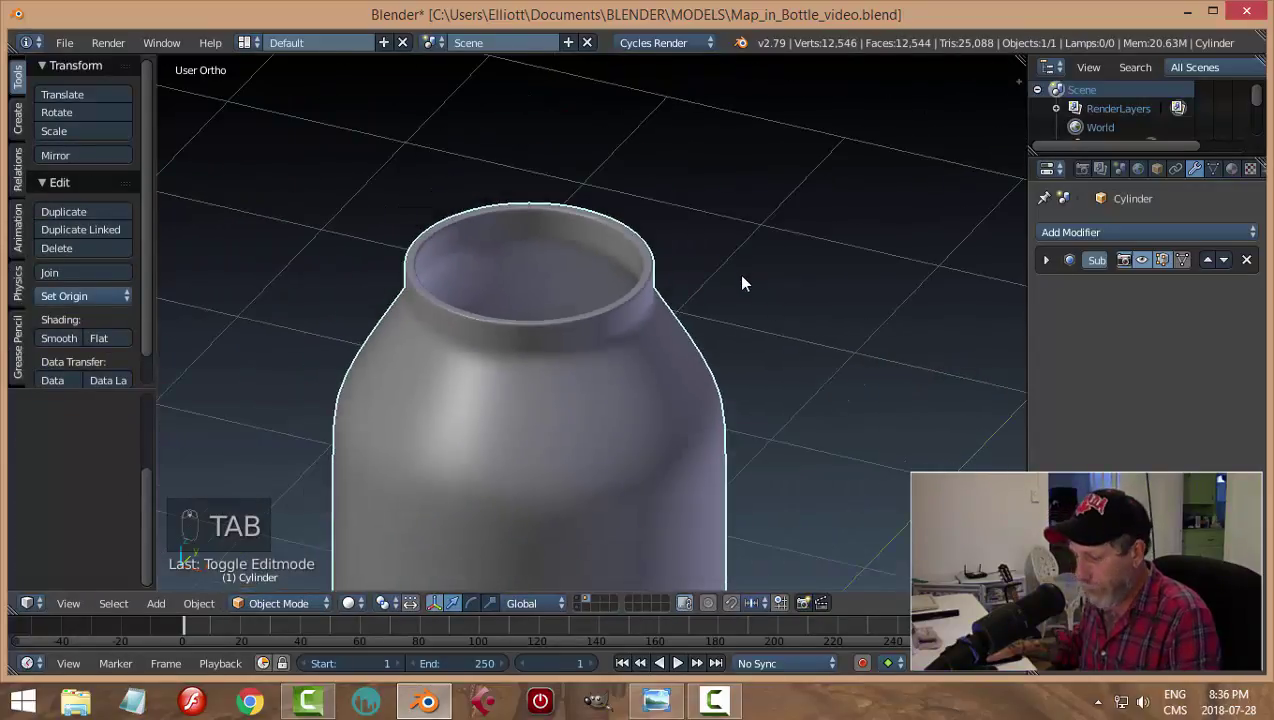
key(a)
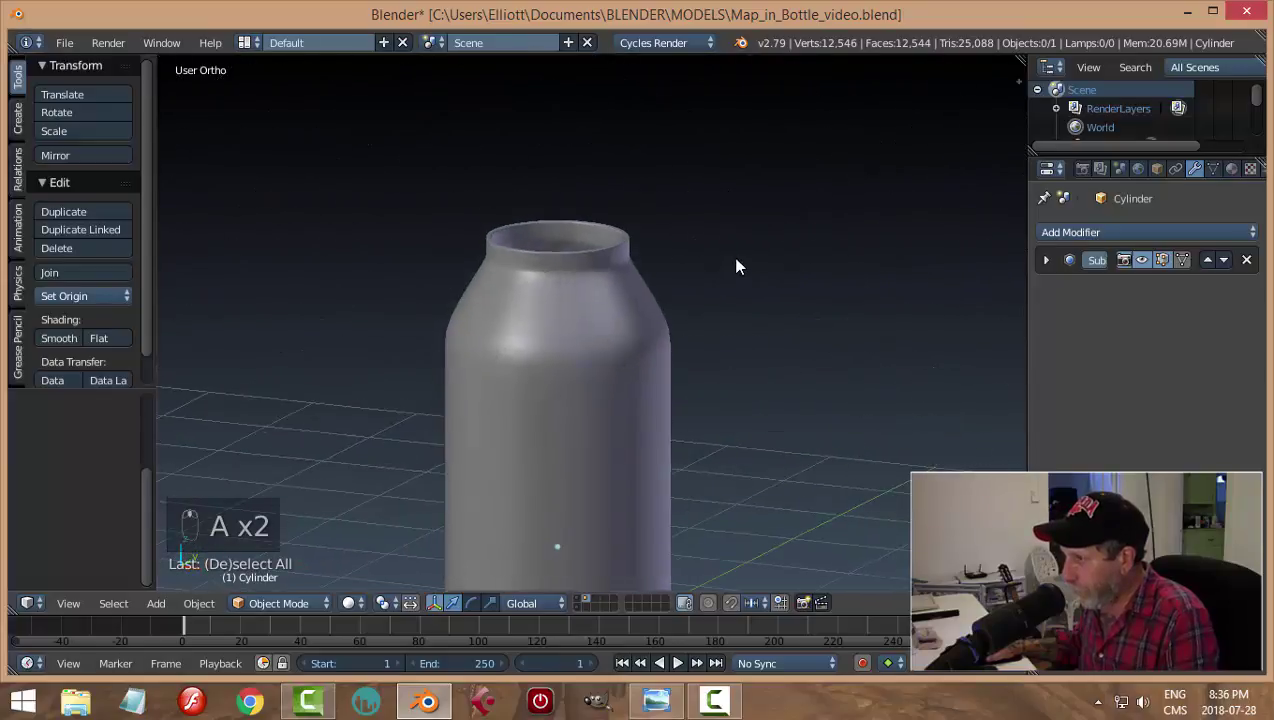
click(633, 231)
key(Tab)
middle_click(634, 239)
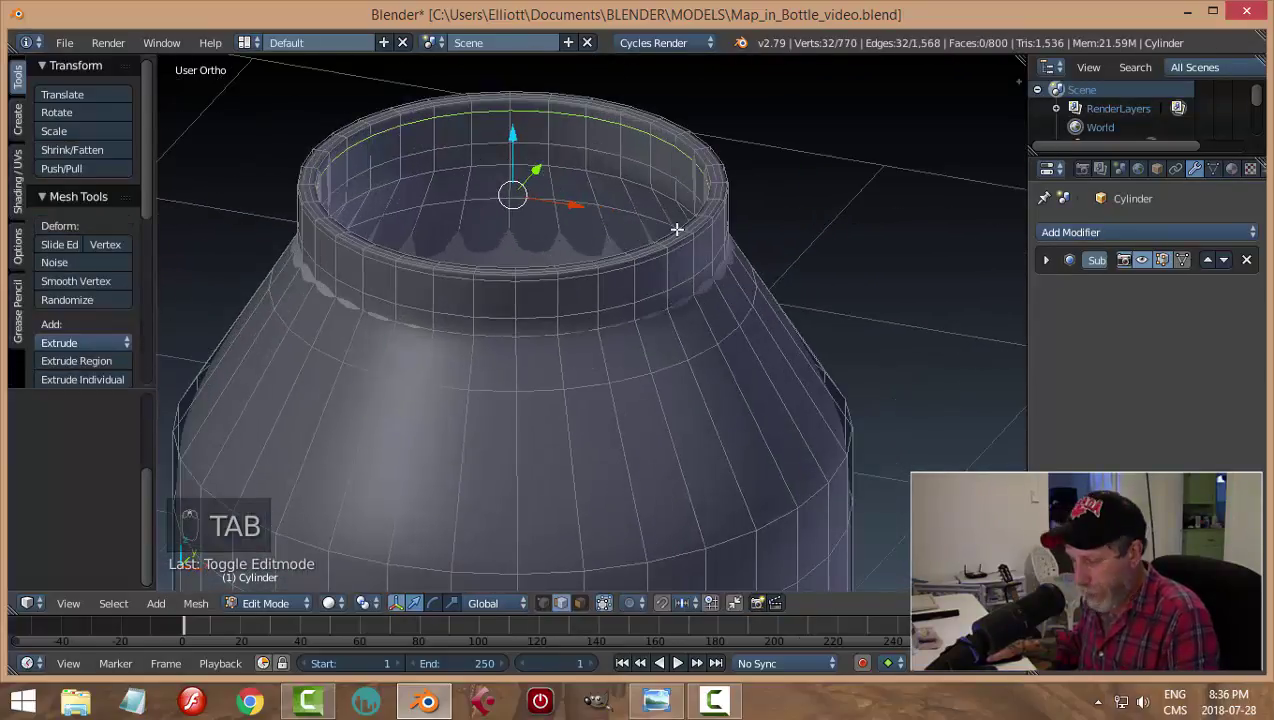
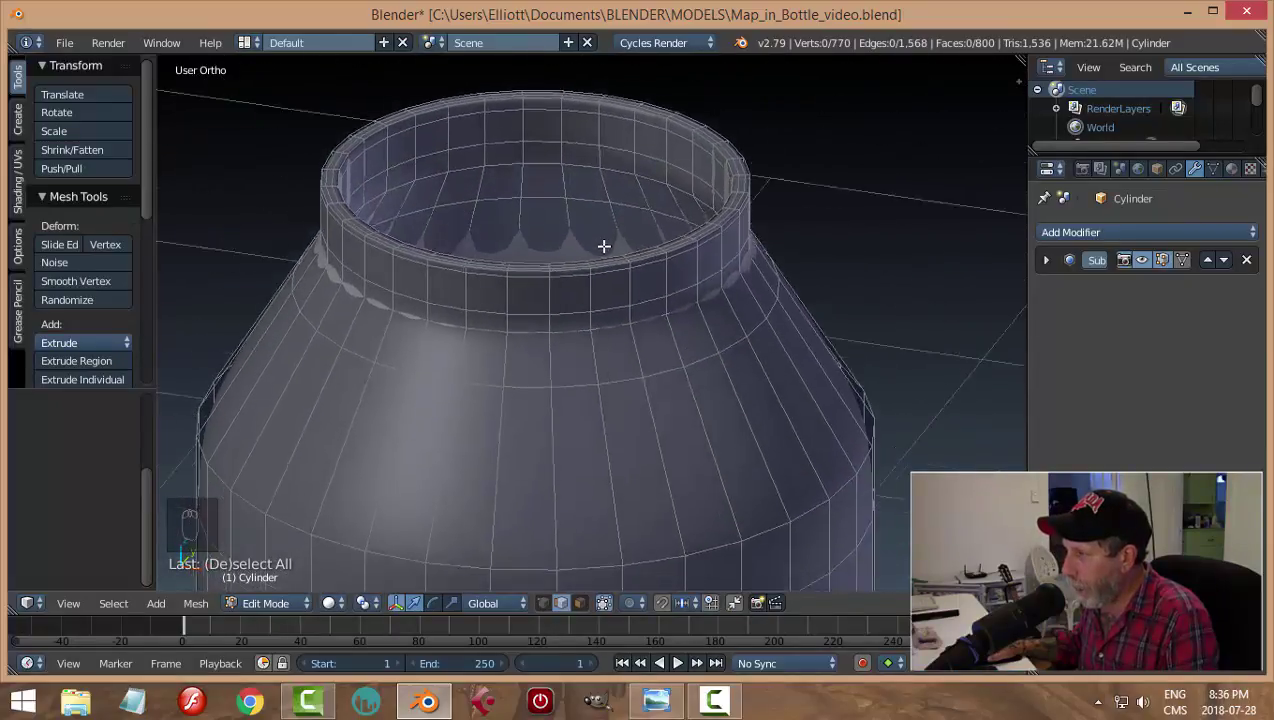
key(Tab)
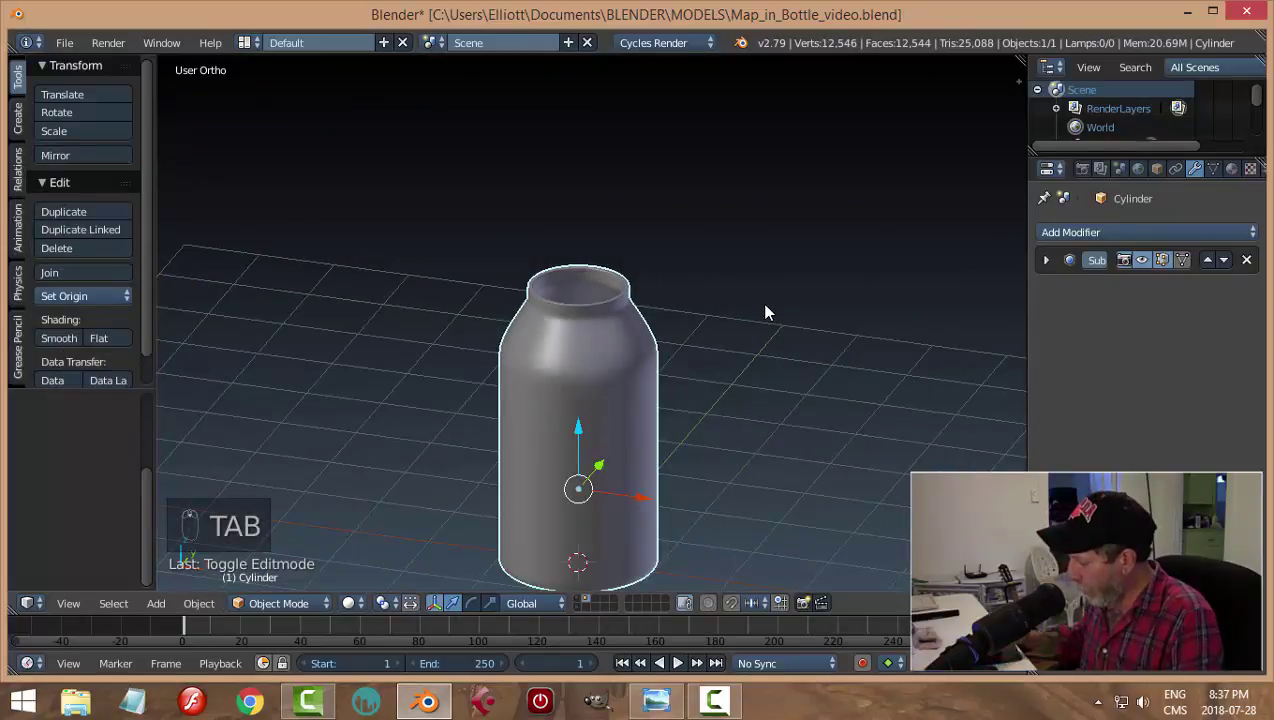
Step: In front view add two edge loops across the bottle's body, preview the shape and save
key(KP_1)
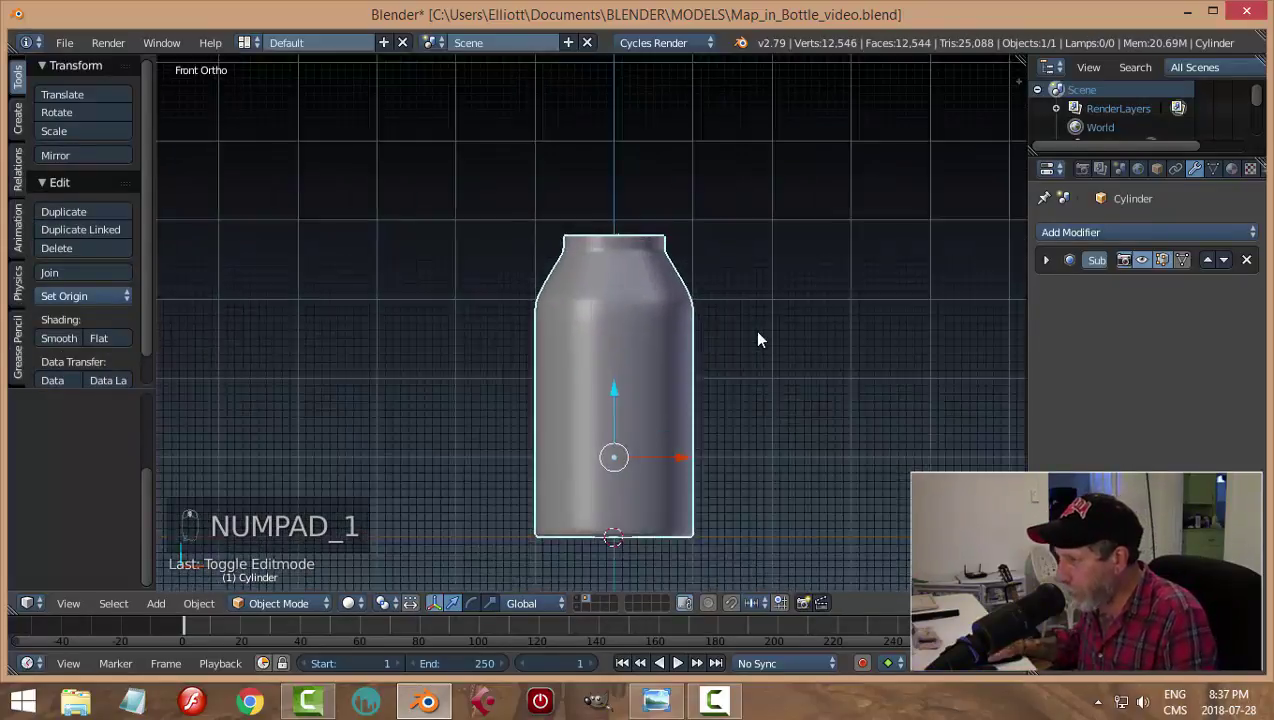
key(Tab)
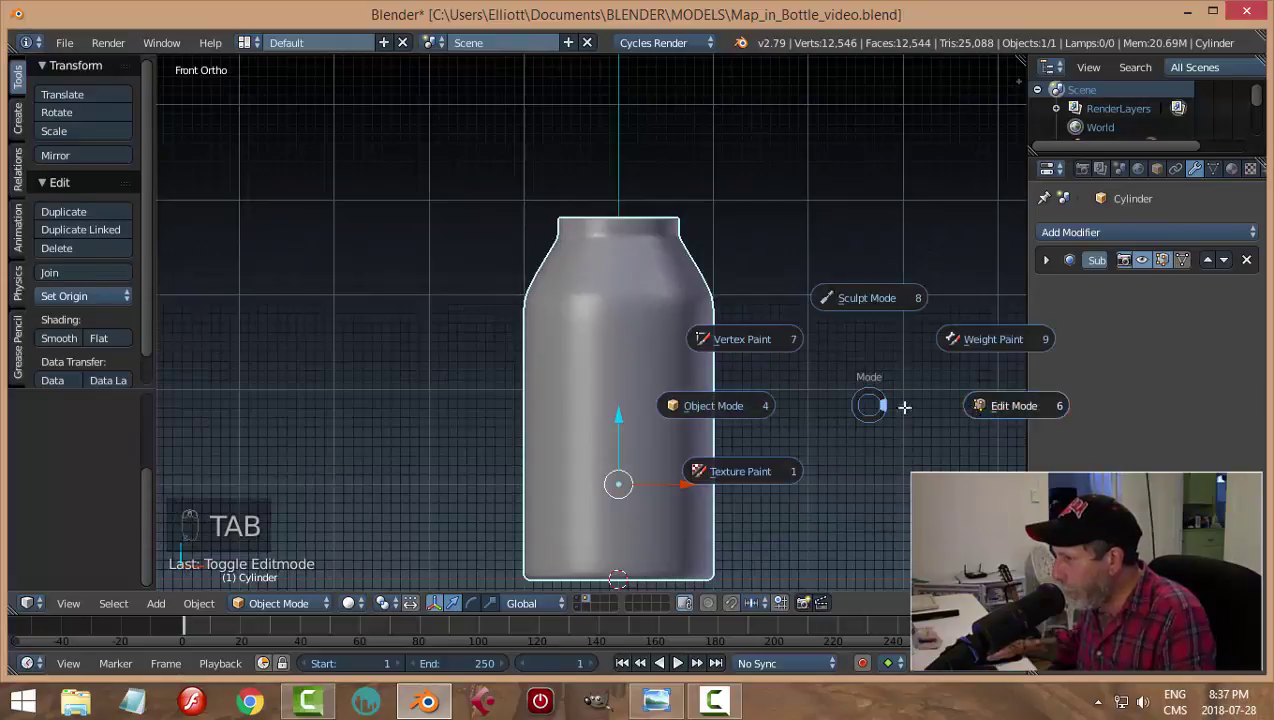
key(ctrl+r)
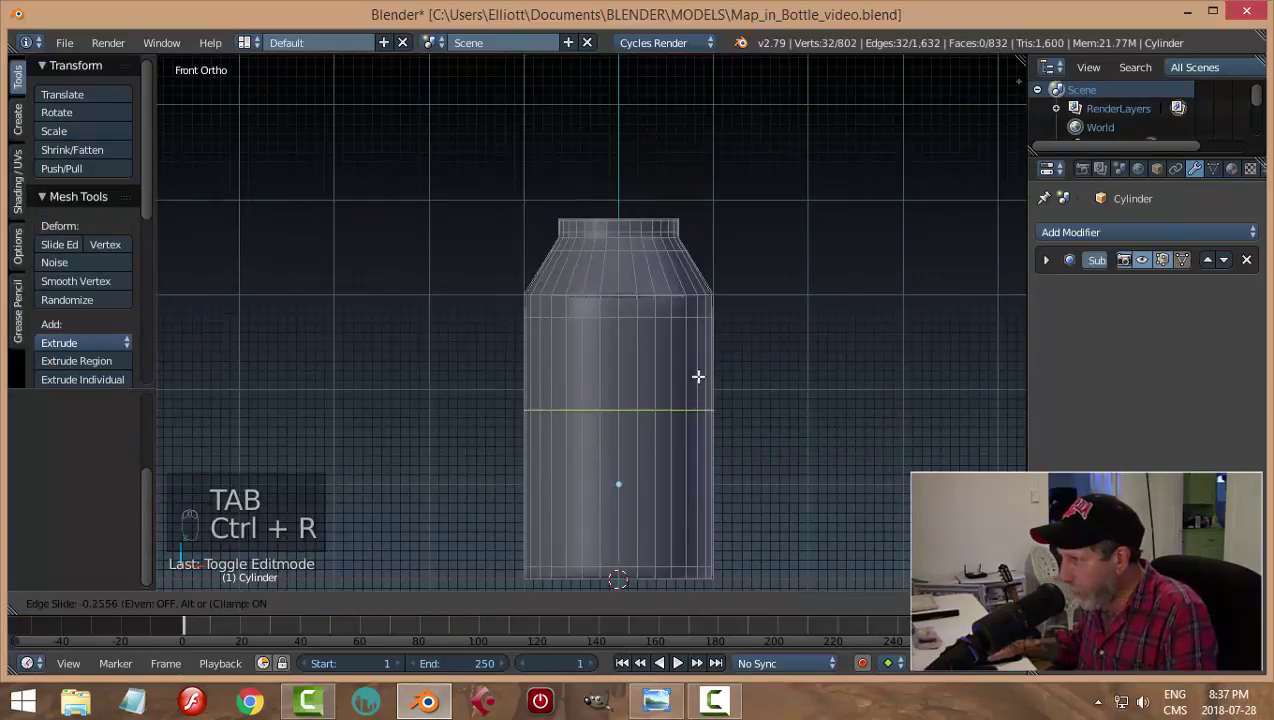
key(ctrl+r)
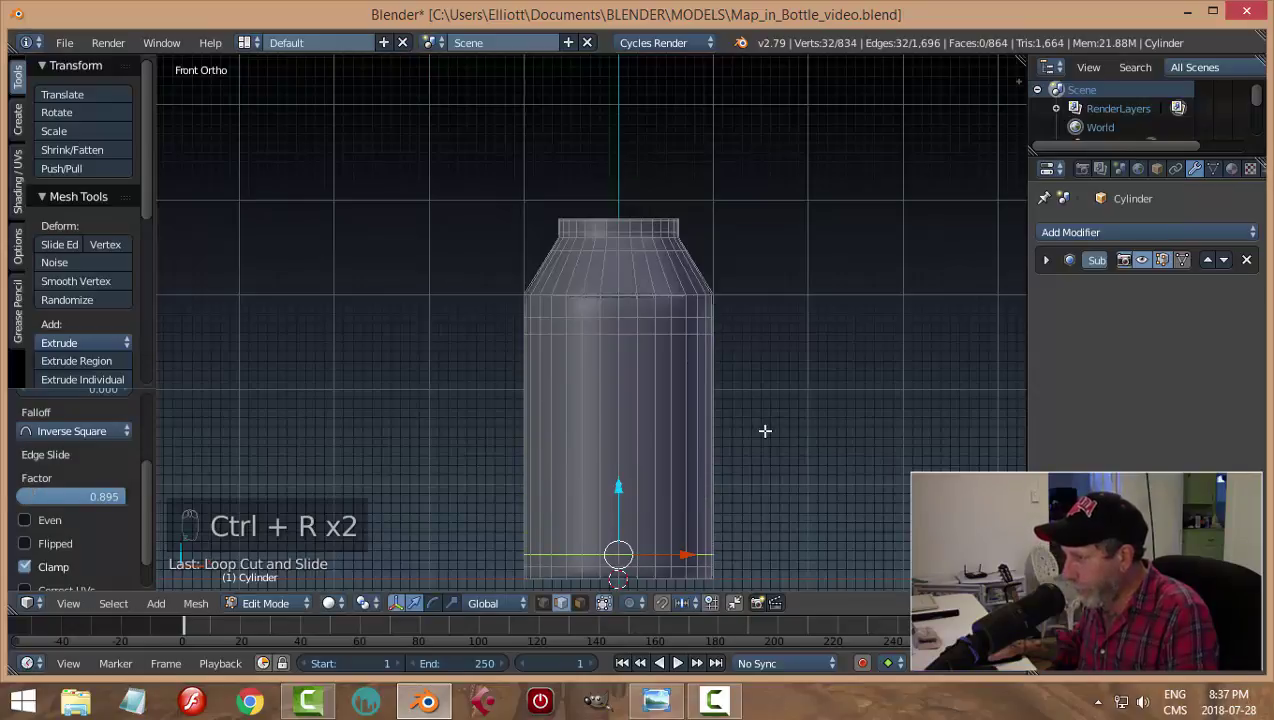
key(Tab)
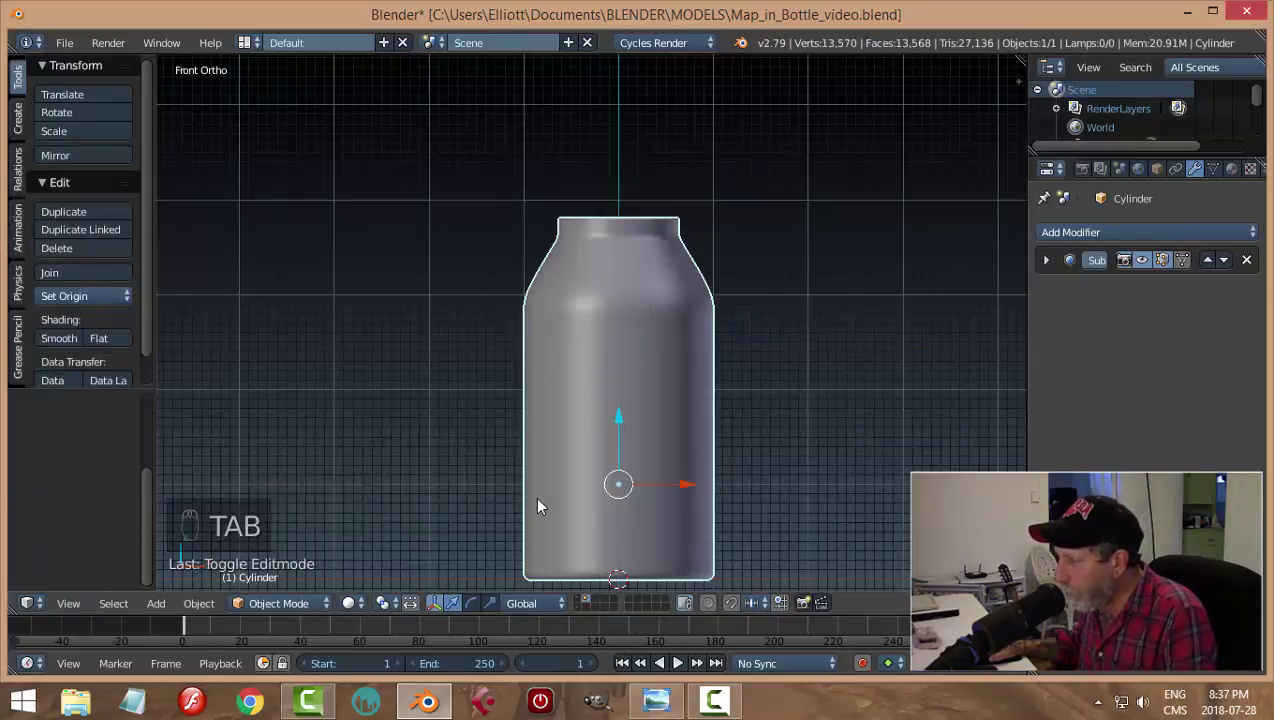
key(a)
drag(815, 386, 748, 437)
key(ctrl+s)
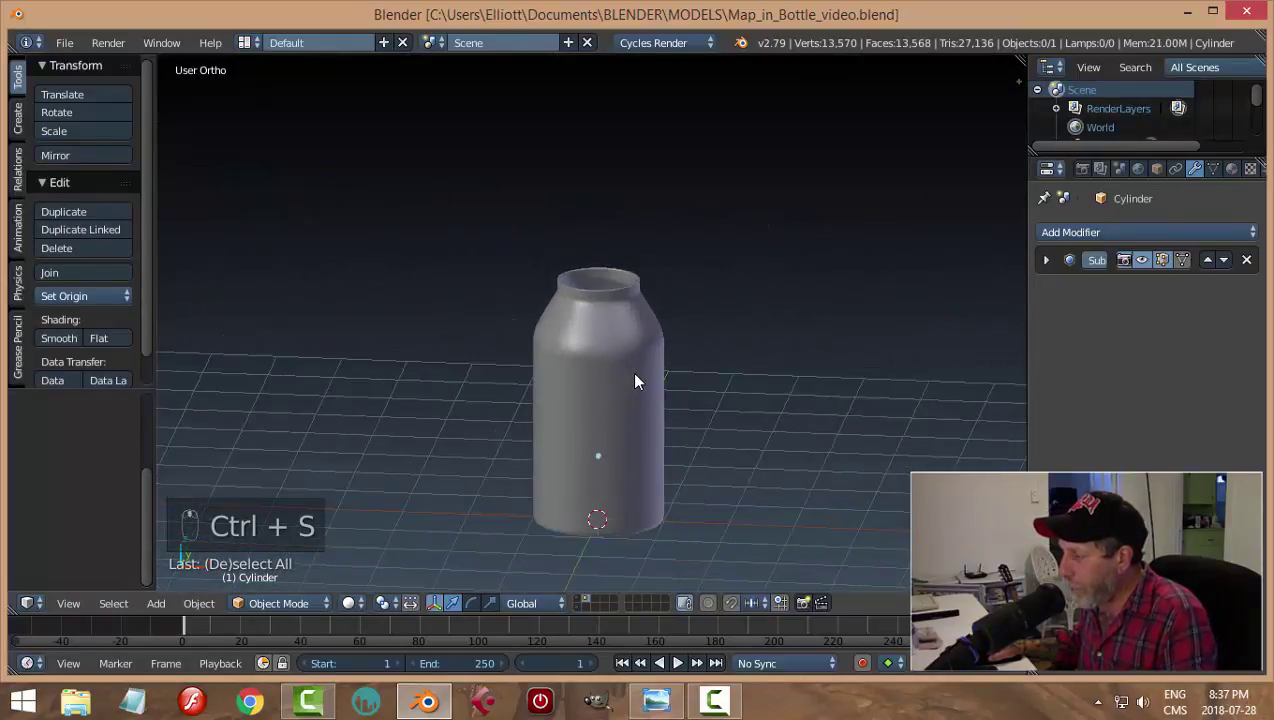
Step: Re-enter mesh editing on the bottle in front view with see-through wireframe shading
middle_click(639, 374)
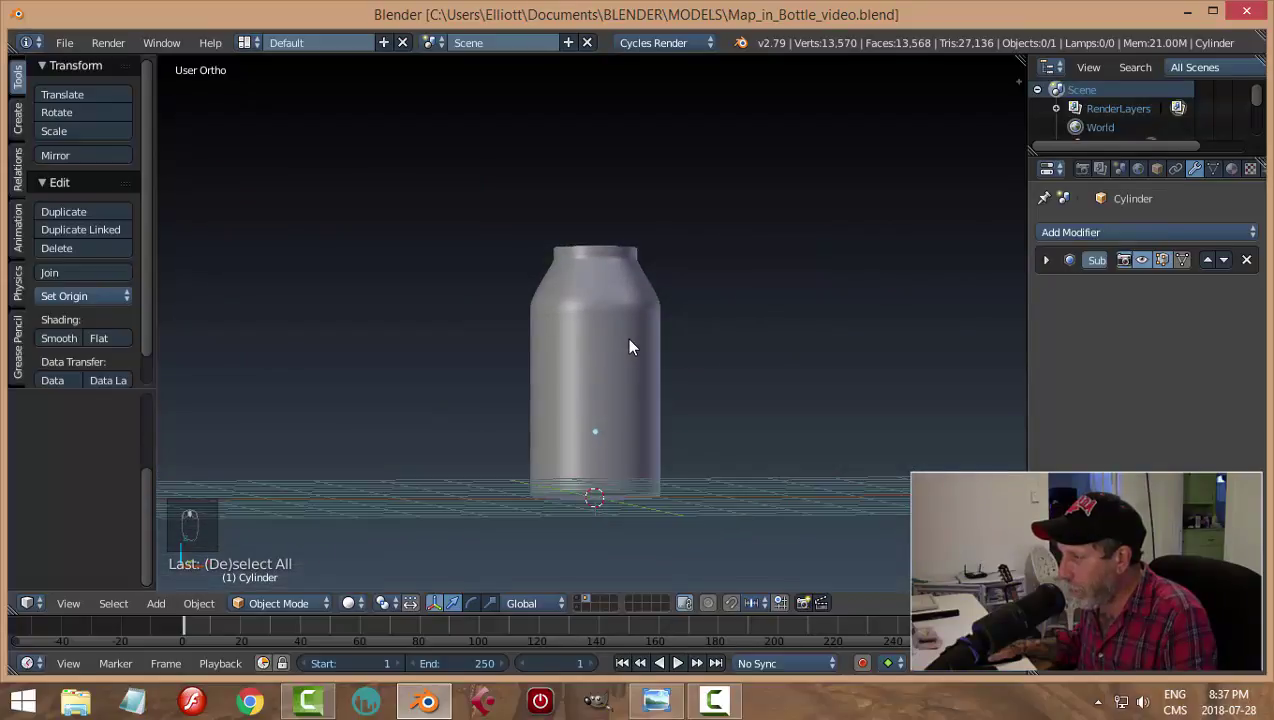
middle_click(635, 364)
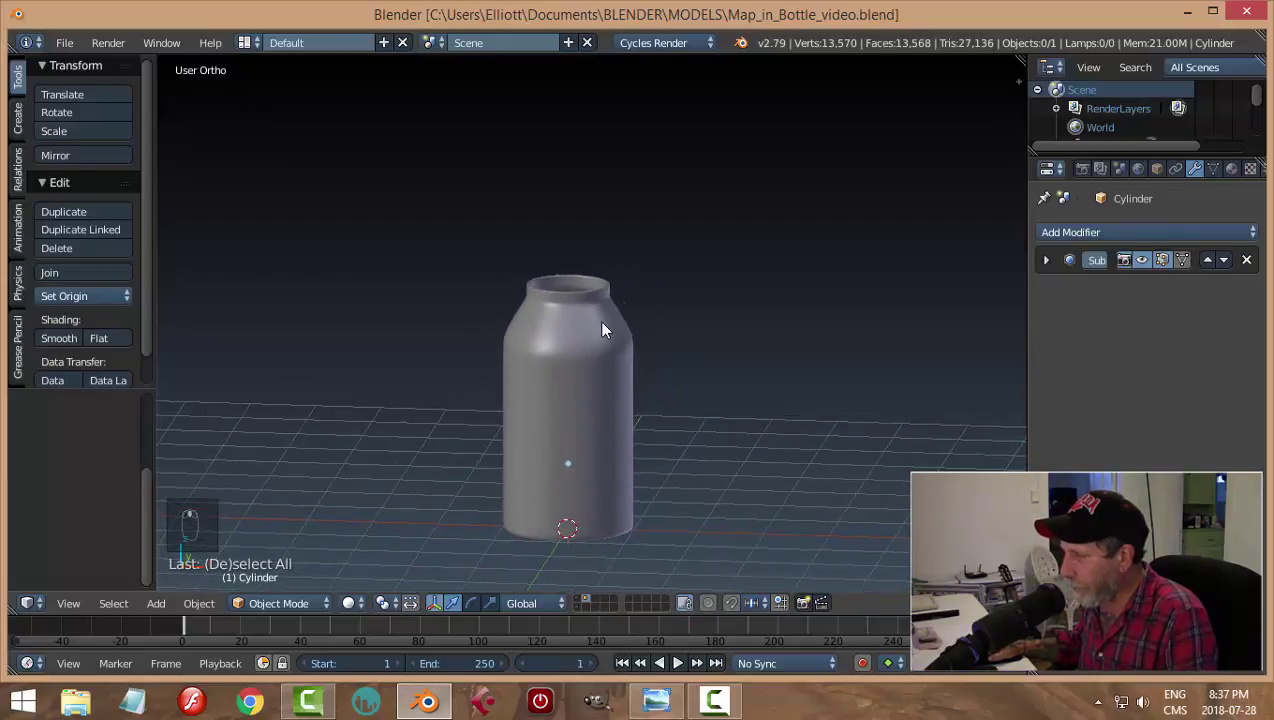
click(603, 328)
key(Tab)
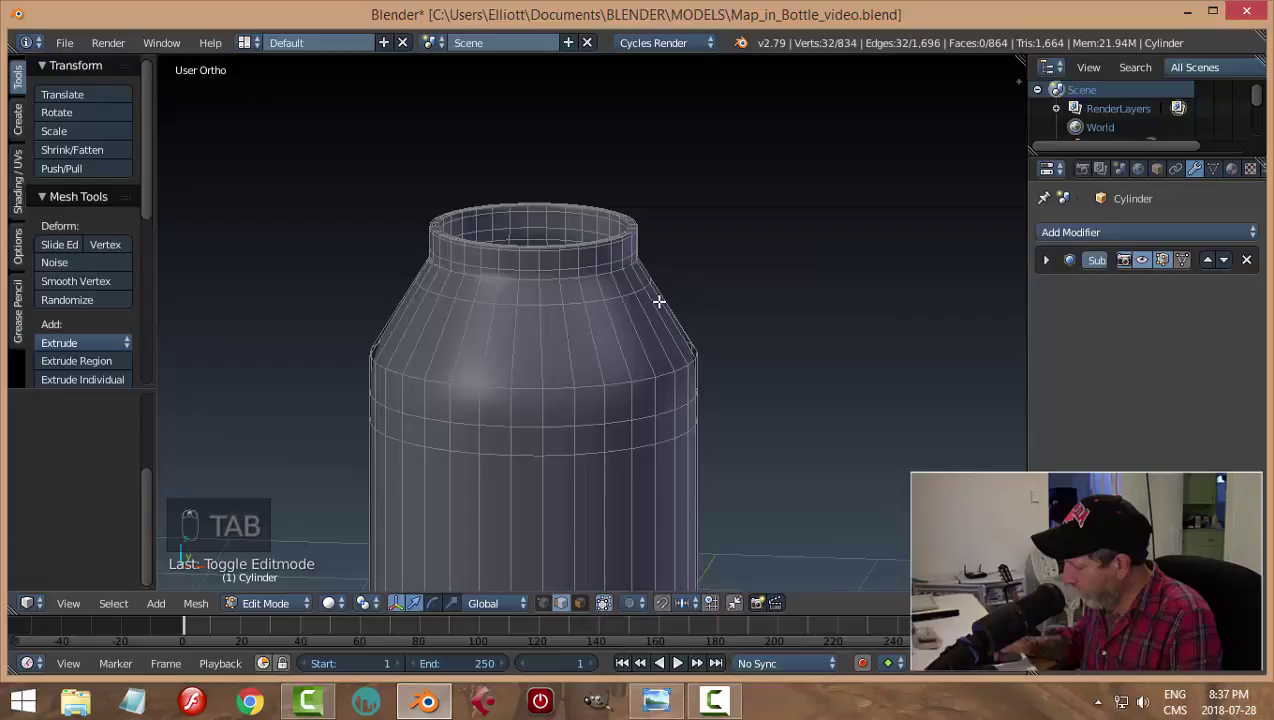
key(KP_1)
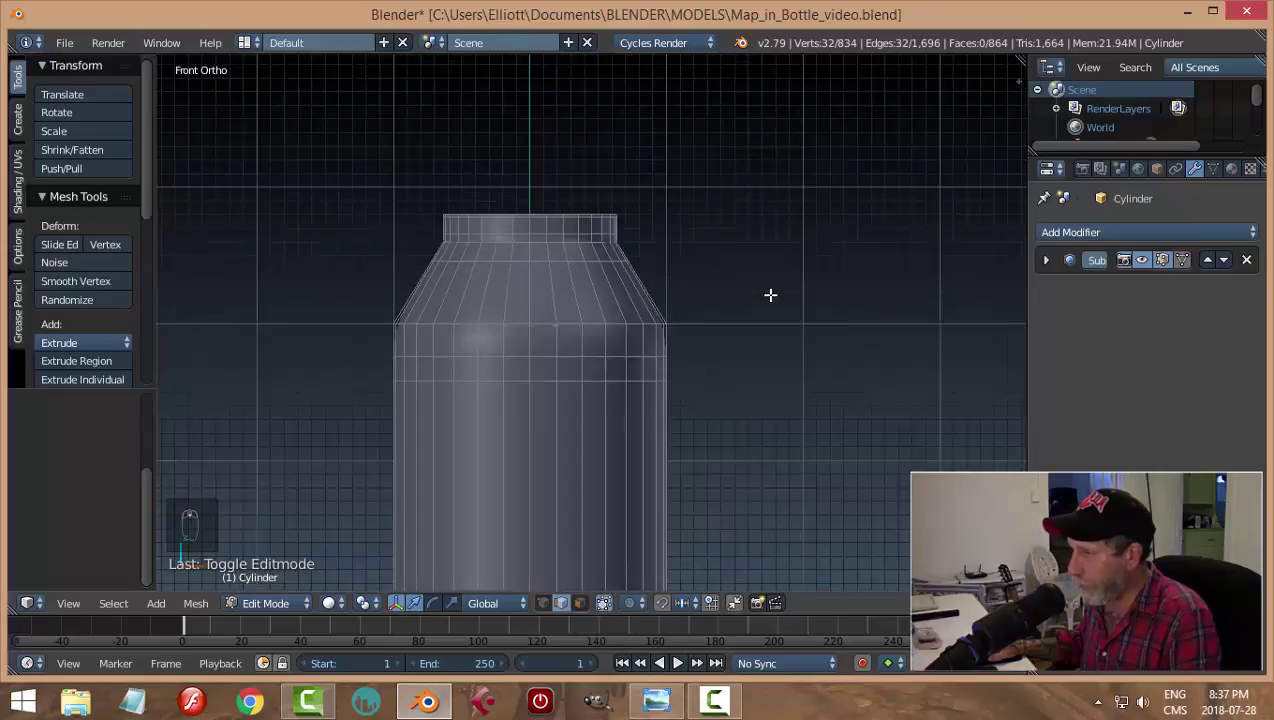
key(z)
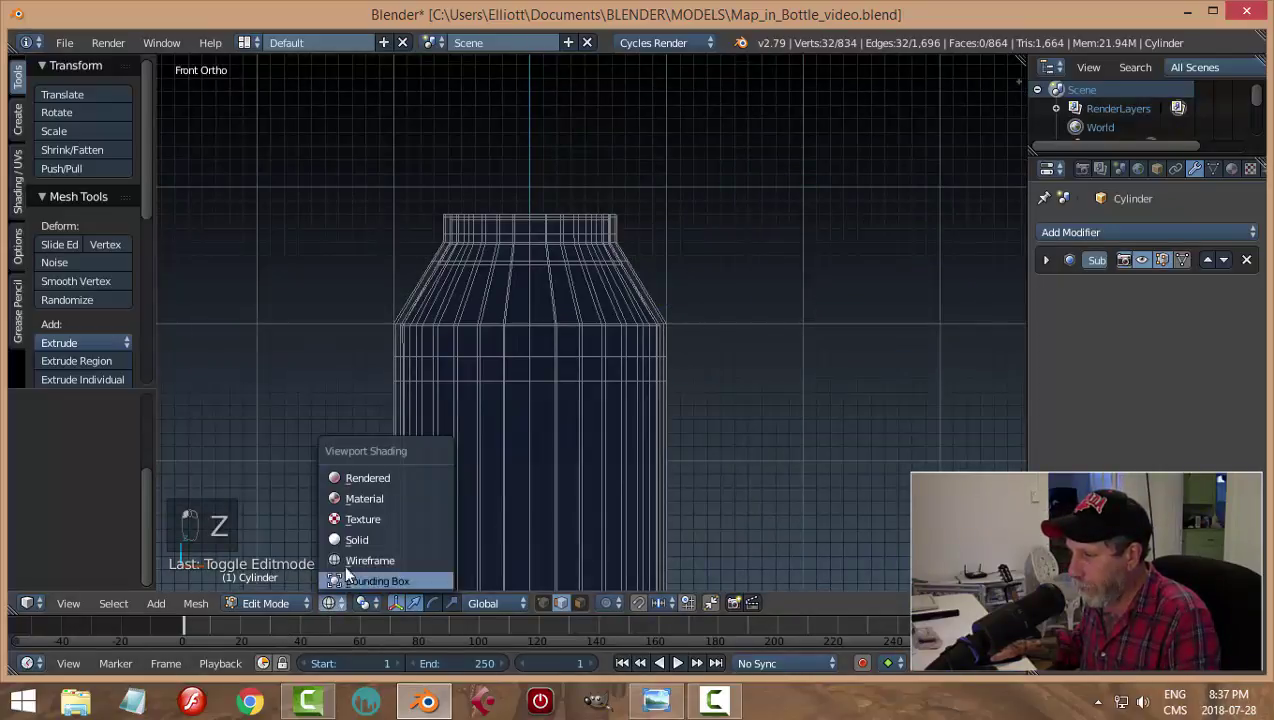
click(364, 547)
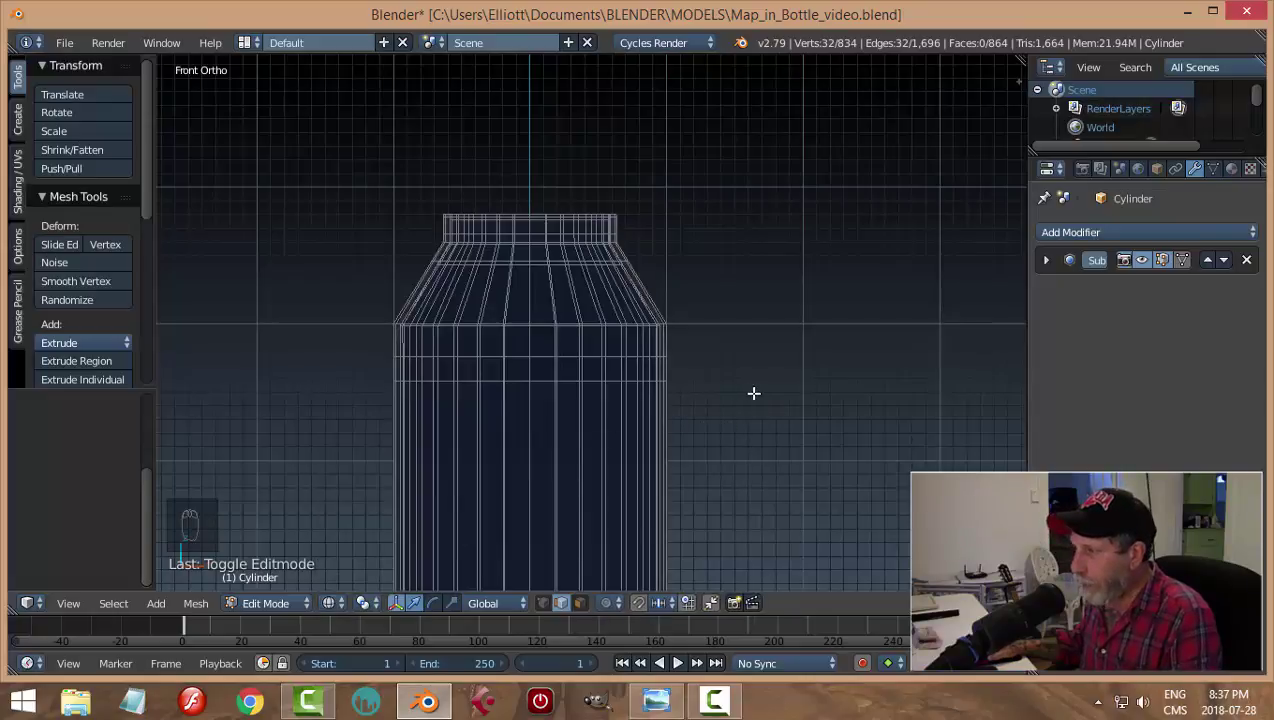
Step: Box-select the neck vertices and scale them narrower, then check the result in object mode
key(b)
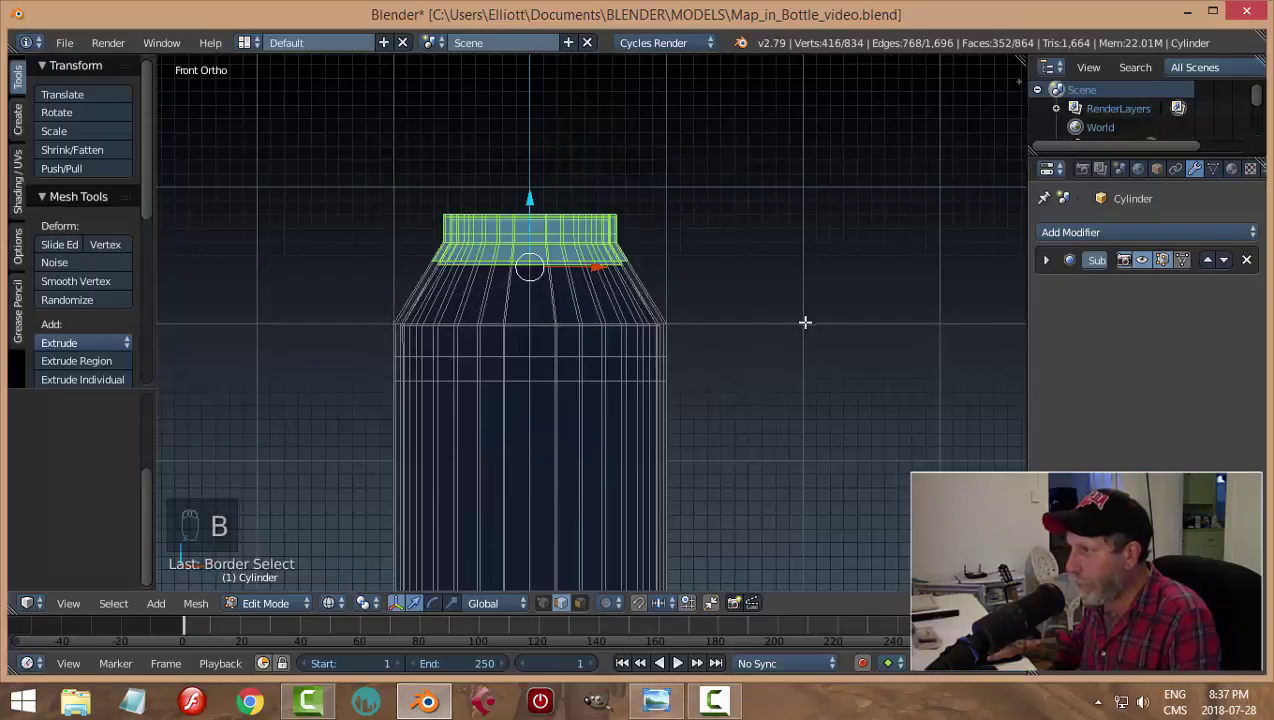
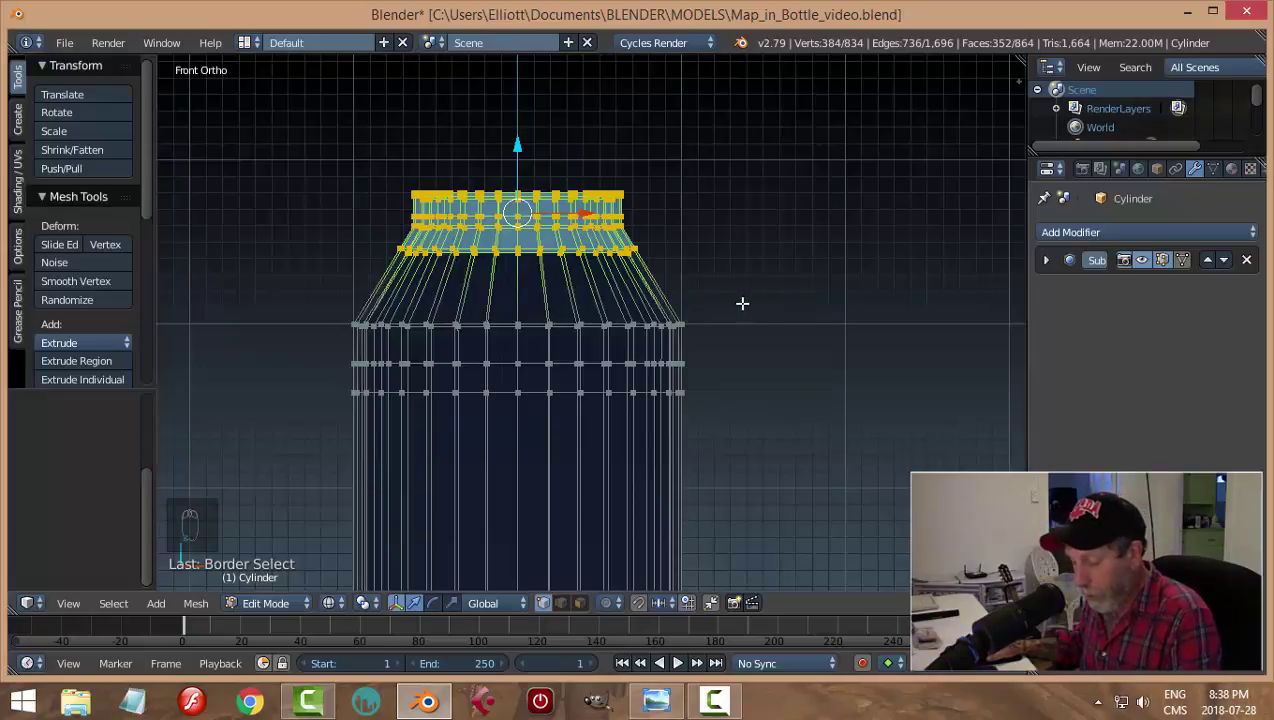
key(s)
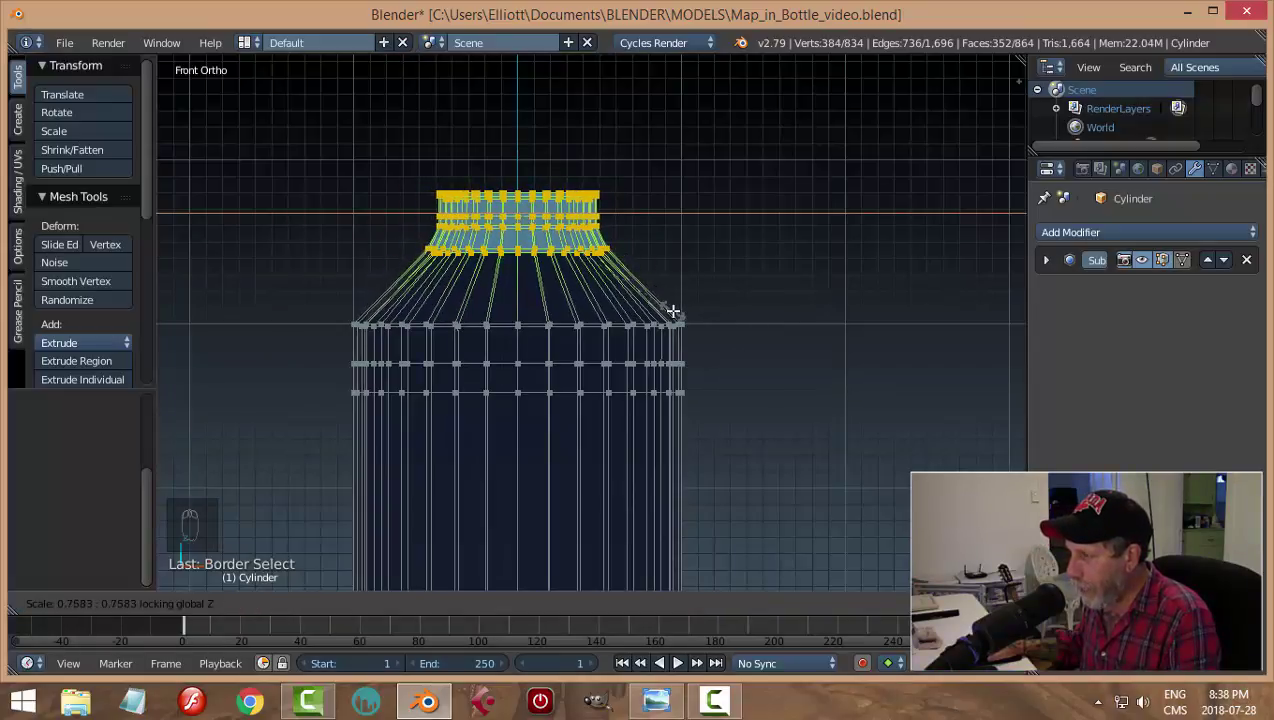
key(Tab)
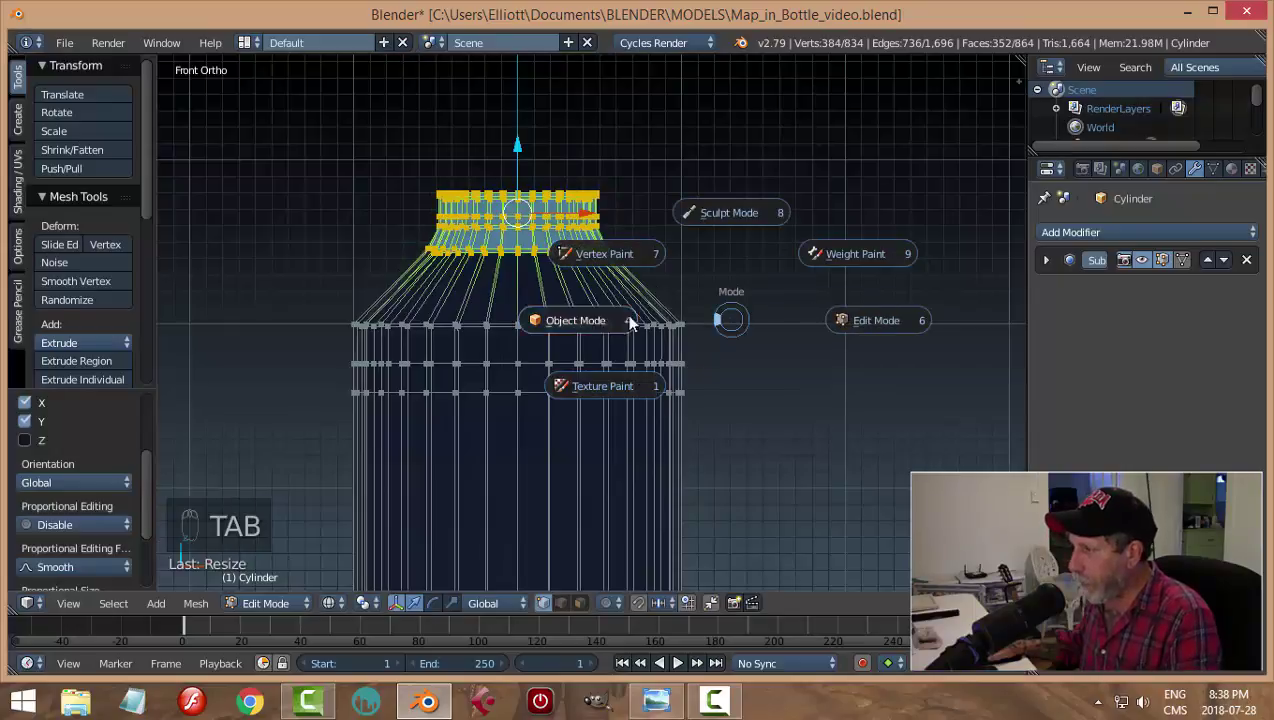
key(z)
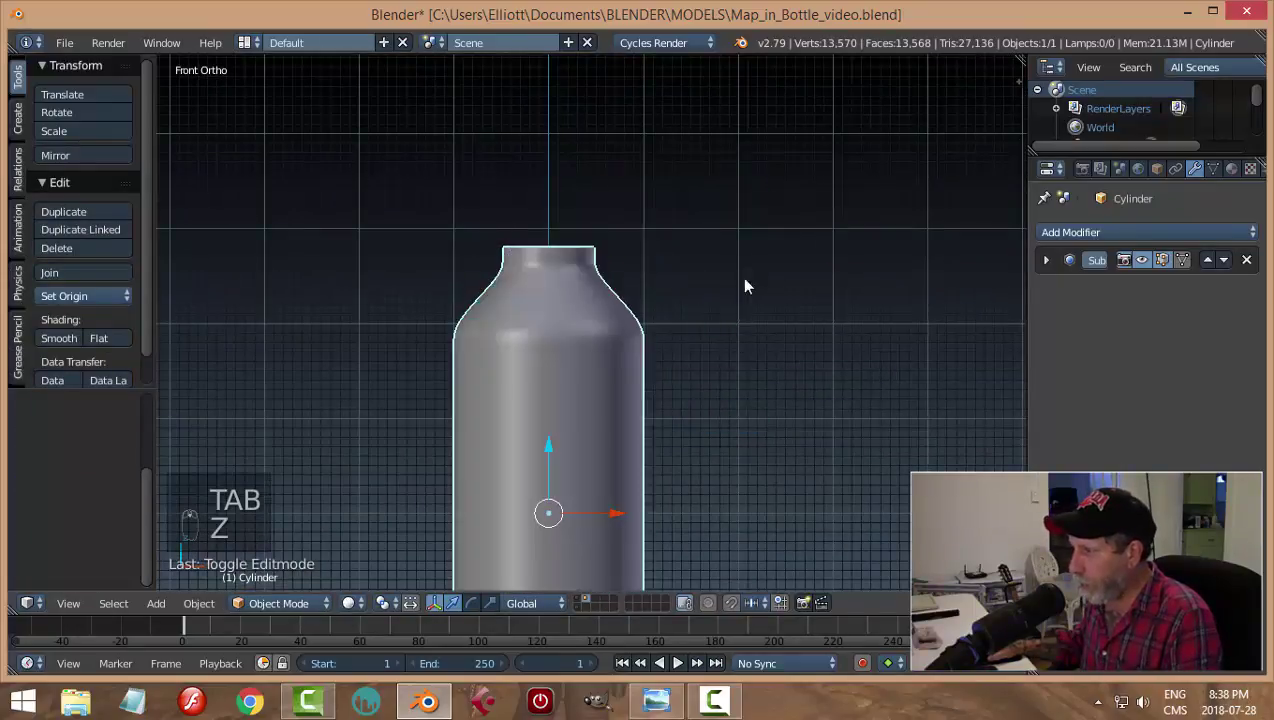
middle_click(736, 304)
middle_click(761, 282)
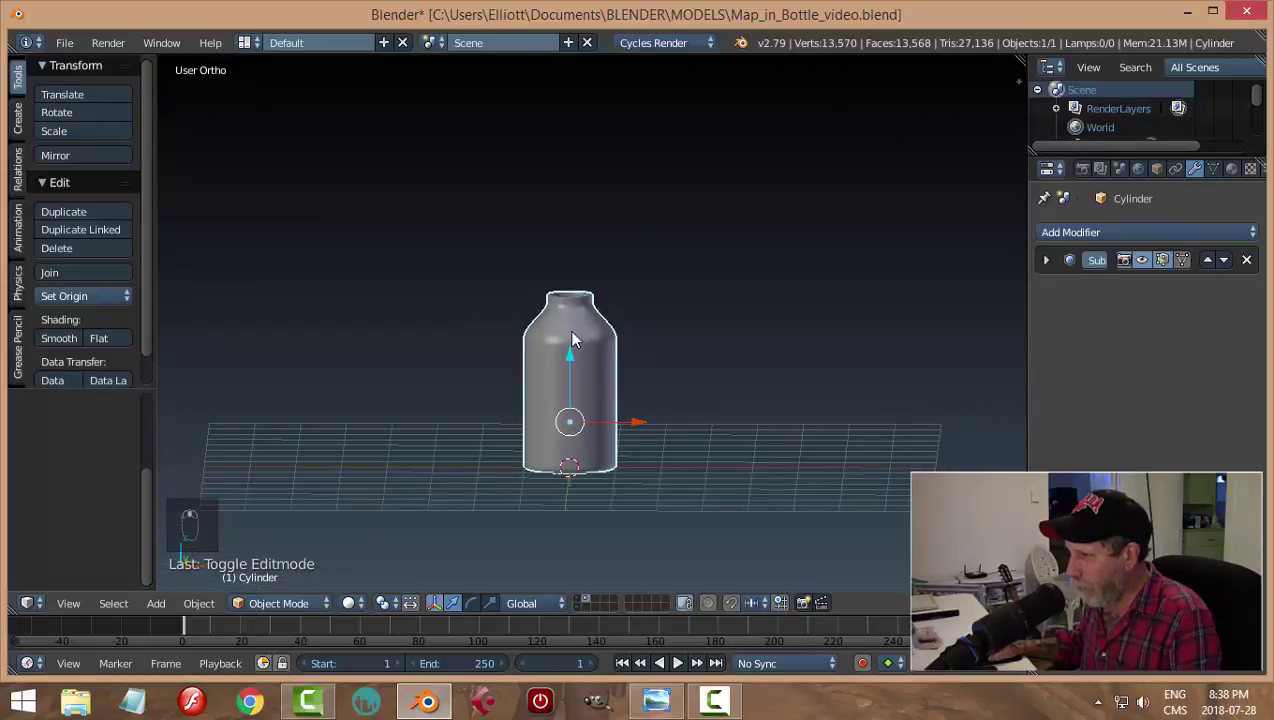
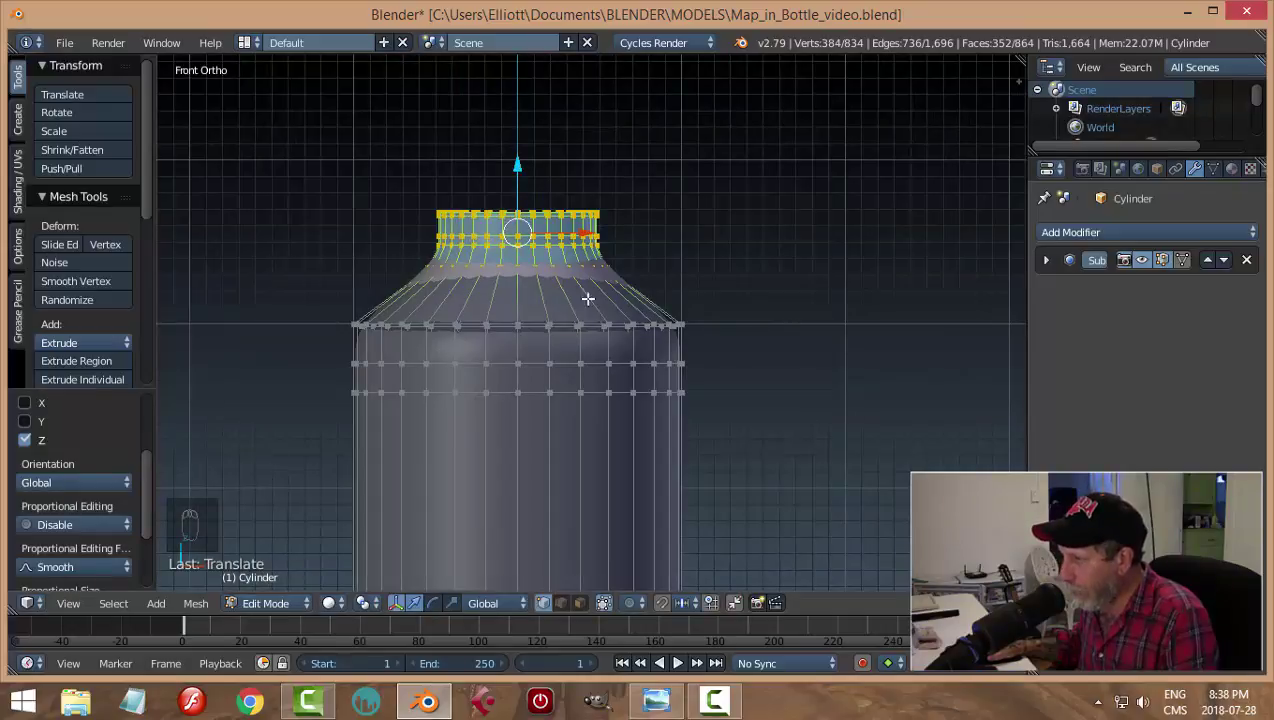
Step: Stretch the neck taller and orbit around the reshaped bottle to inspect it
key(Tab)
middle_click(770, 309)
middle_click(782, 305)
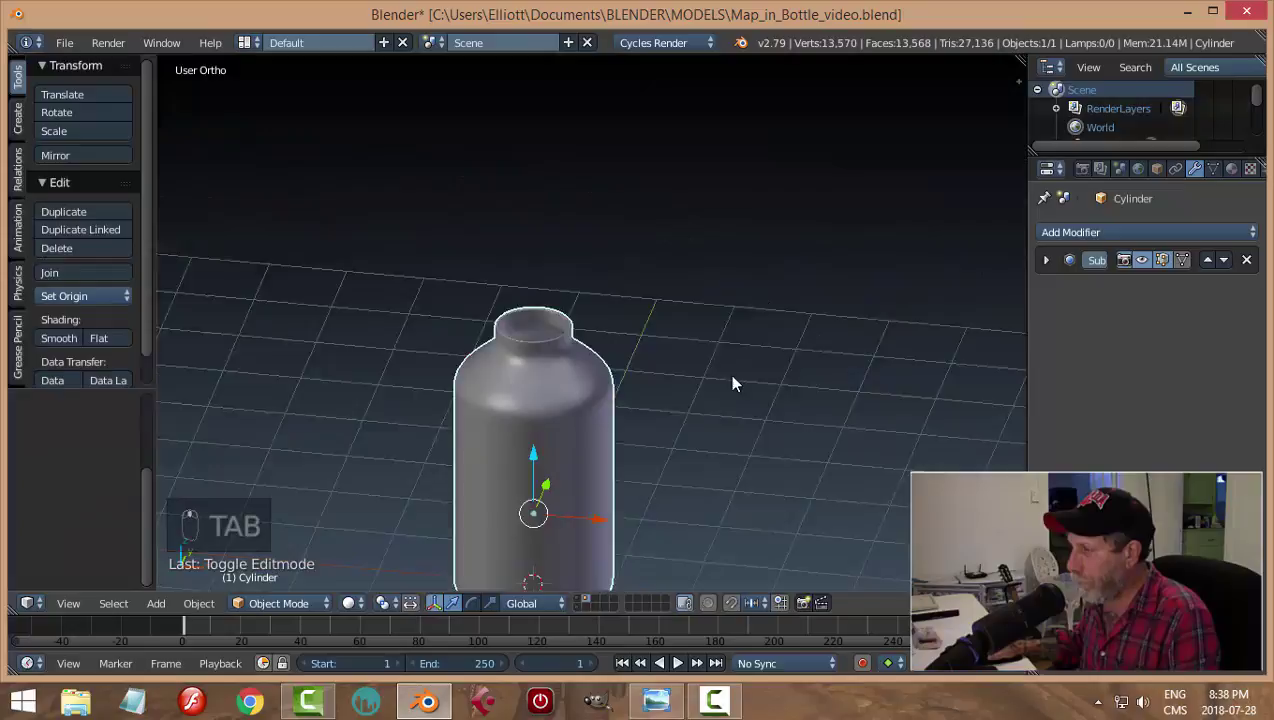
middle_click(771, 325)
middle_click(770, 269)
middle_click(757, 288)
middle_click(716, 373)
middle_click(722, 350)
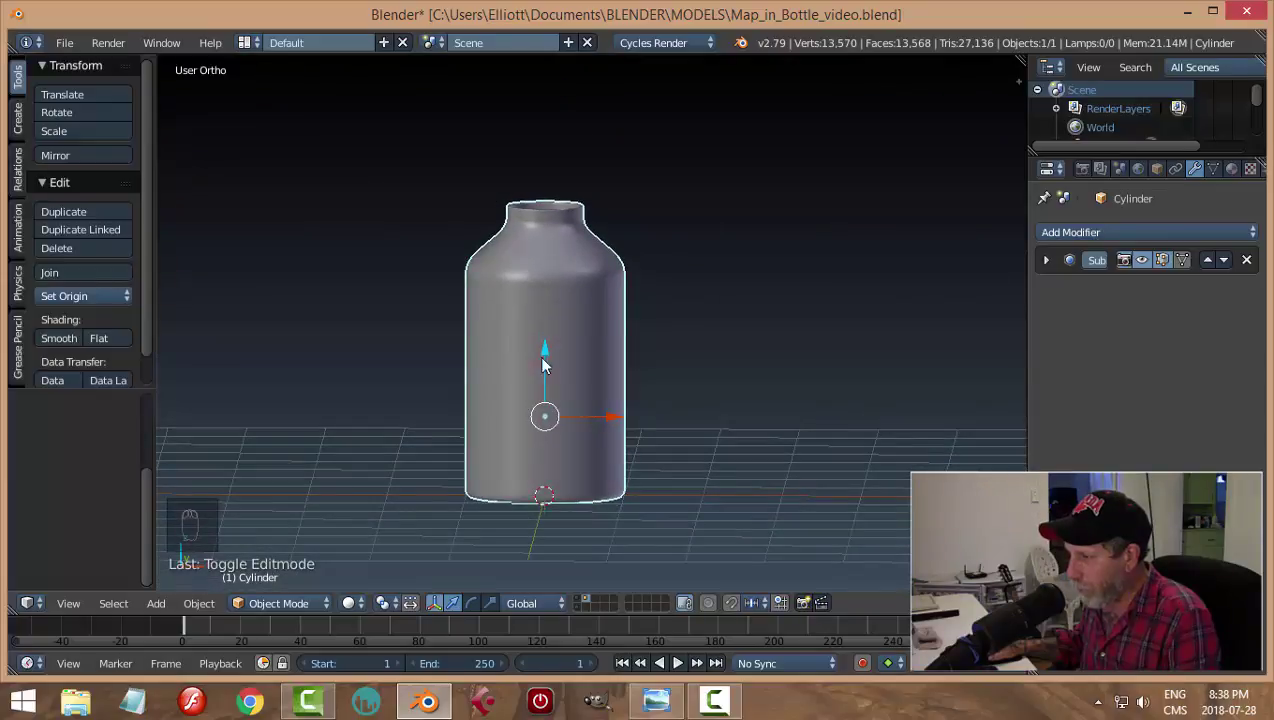
Step: Save, switch the viewport to textured shading showing the map image, and zoom out to the whole bottle
drag(747, 368, 732, 396)
key(ctrl+s)
middle_click(721, 392)
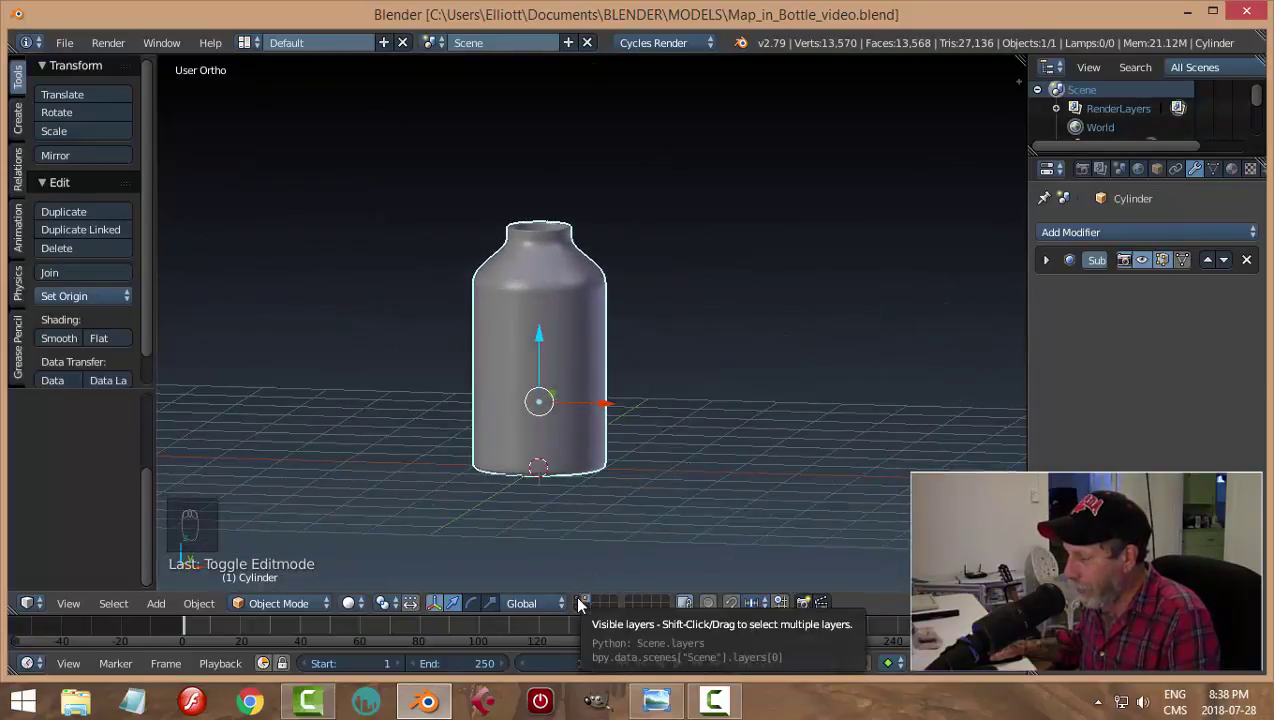
click(585, 606)
middle_click(670, 398)
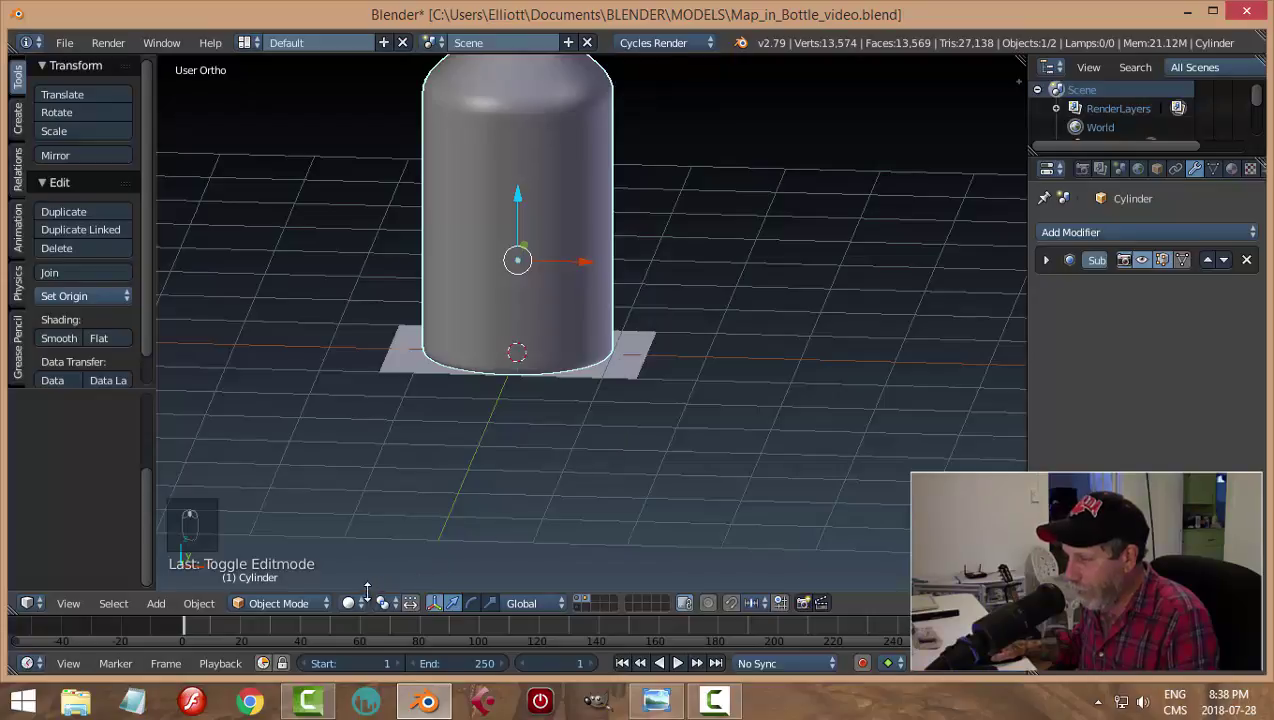
drag(394, 503, 626, 375)
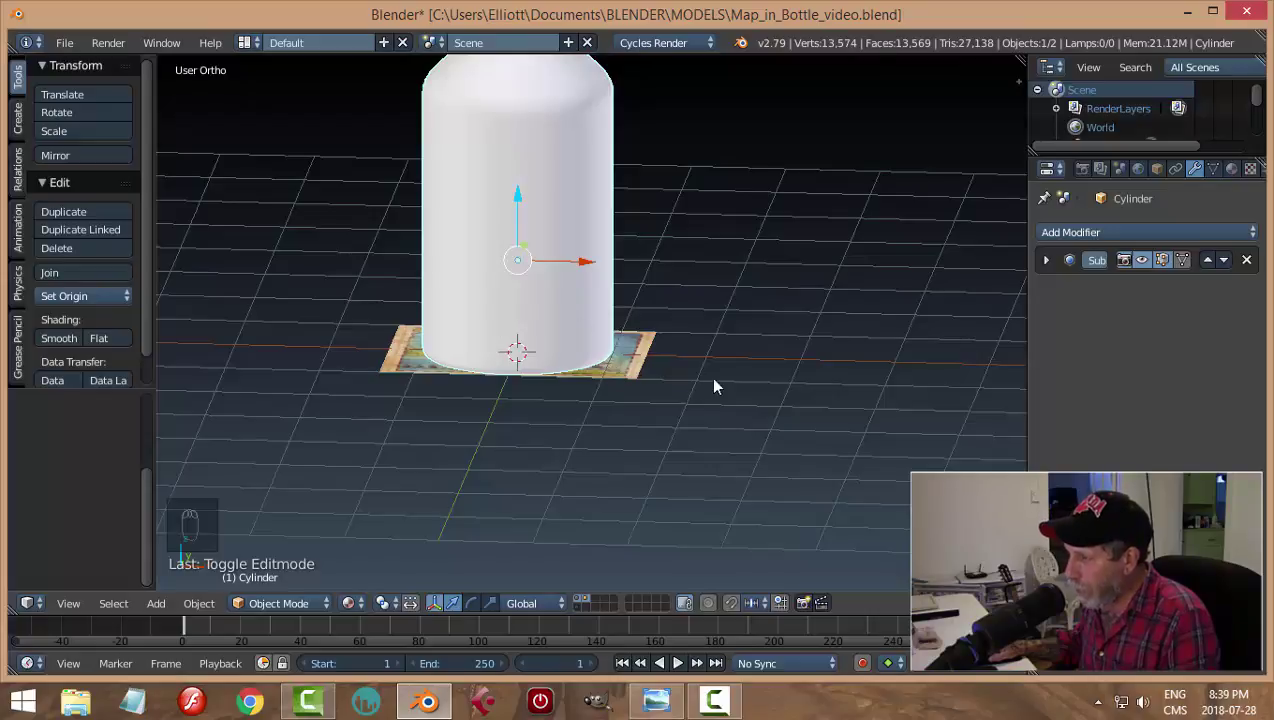
drag(715, 388, 785, 344)
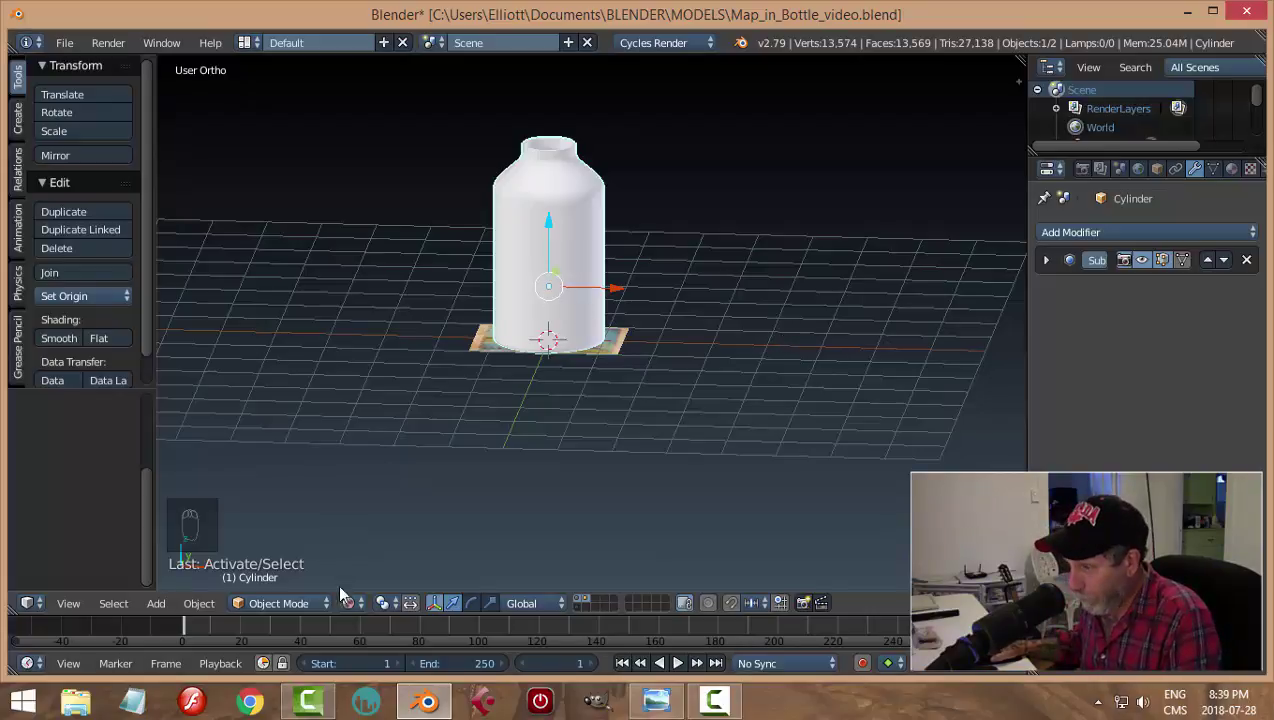
Step: Scale the bottle smaller, move it vertically, and apply its scale with Ctrl+A
key(s)
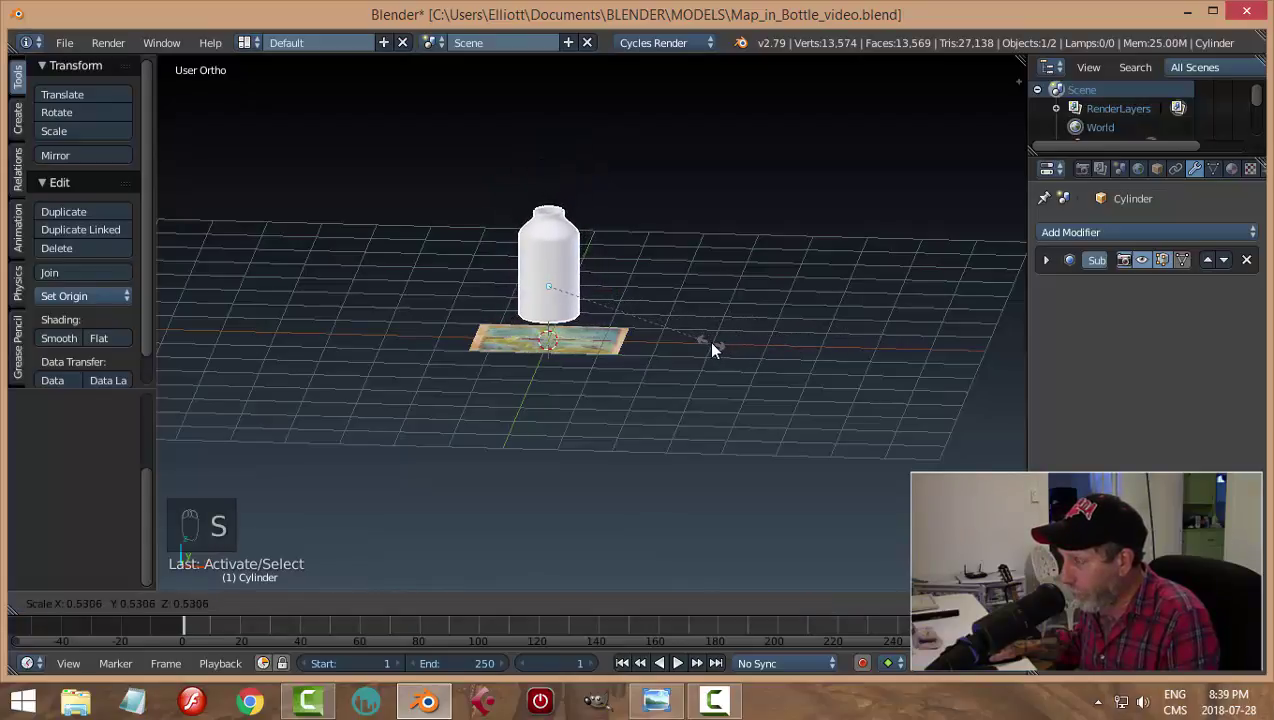
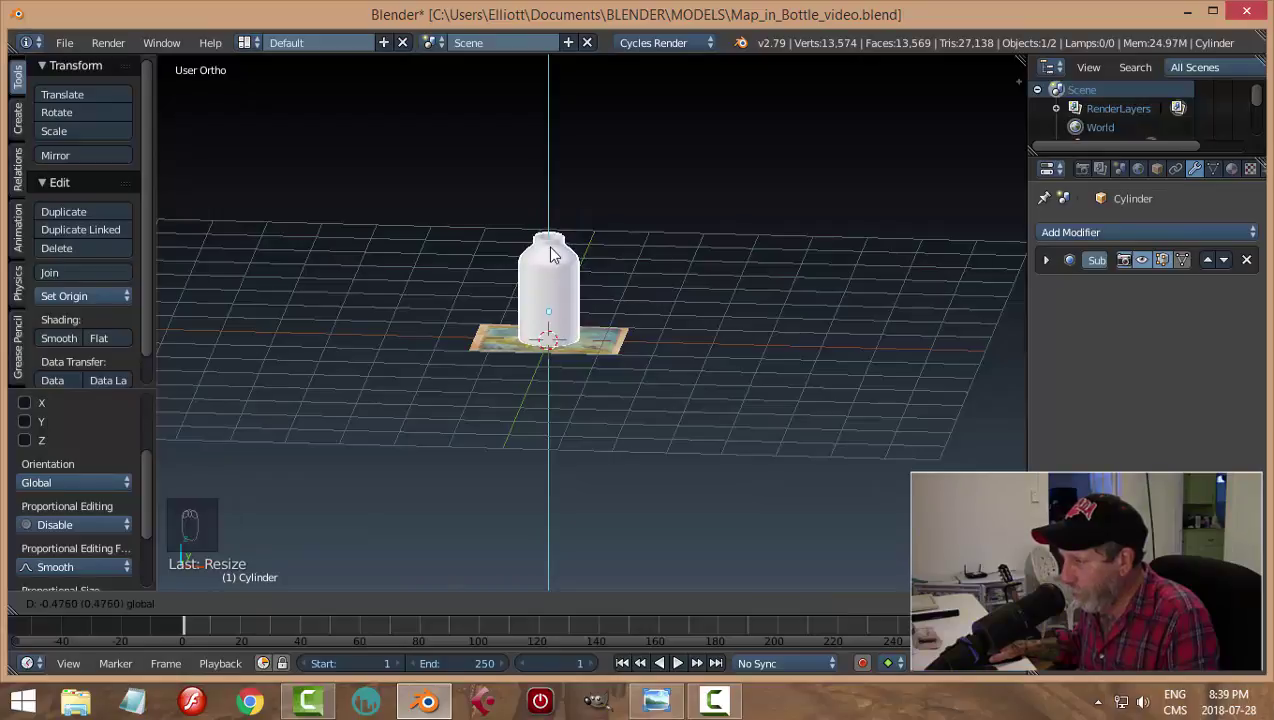
drag(739, 352, 569, 155)
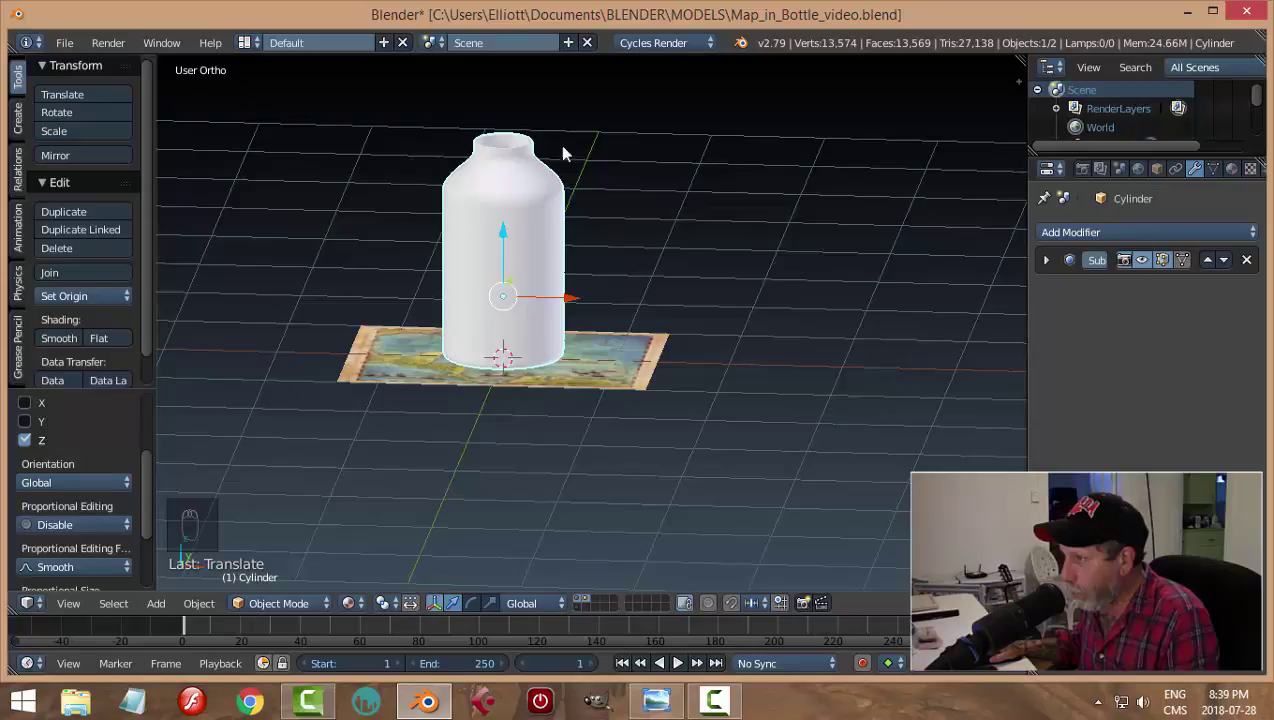
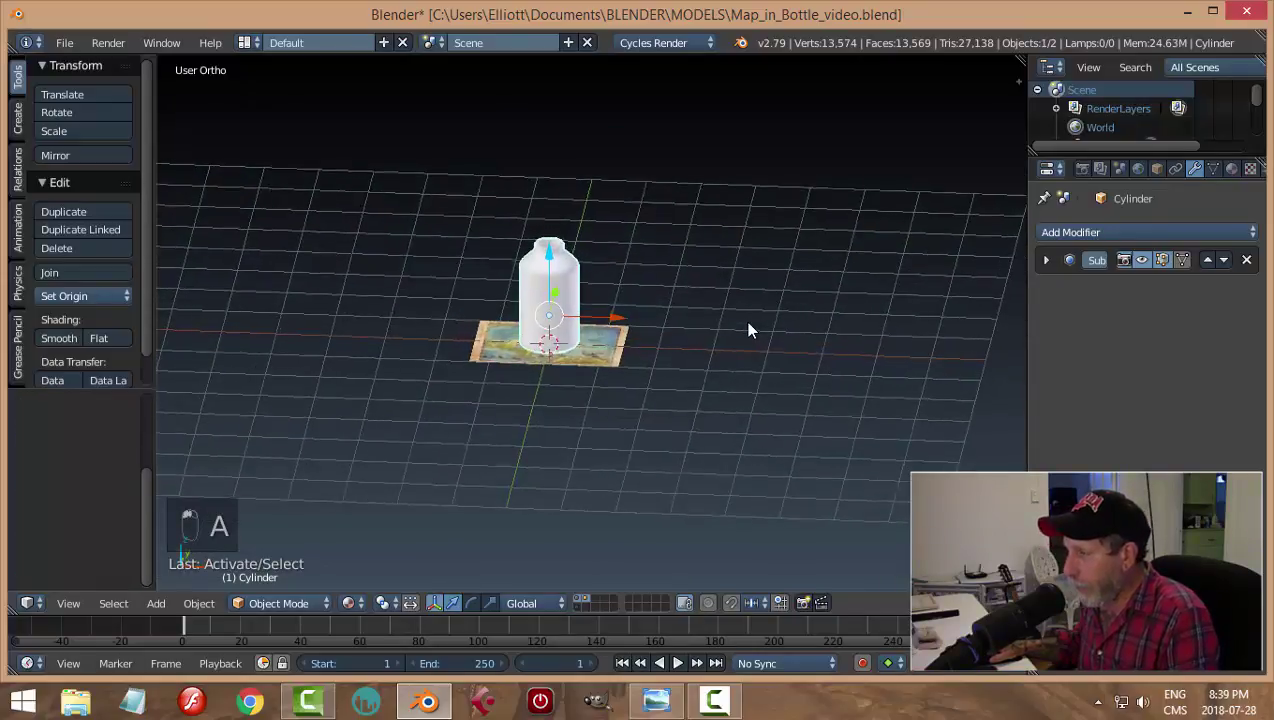
middle_click(749, 340)
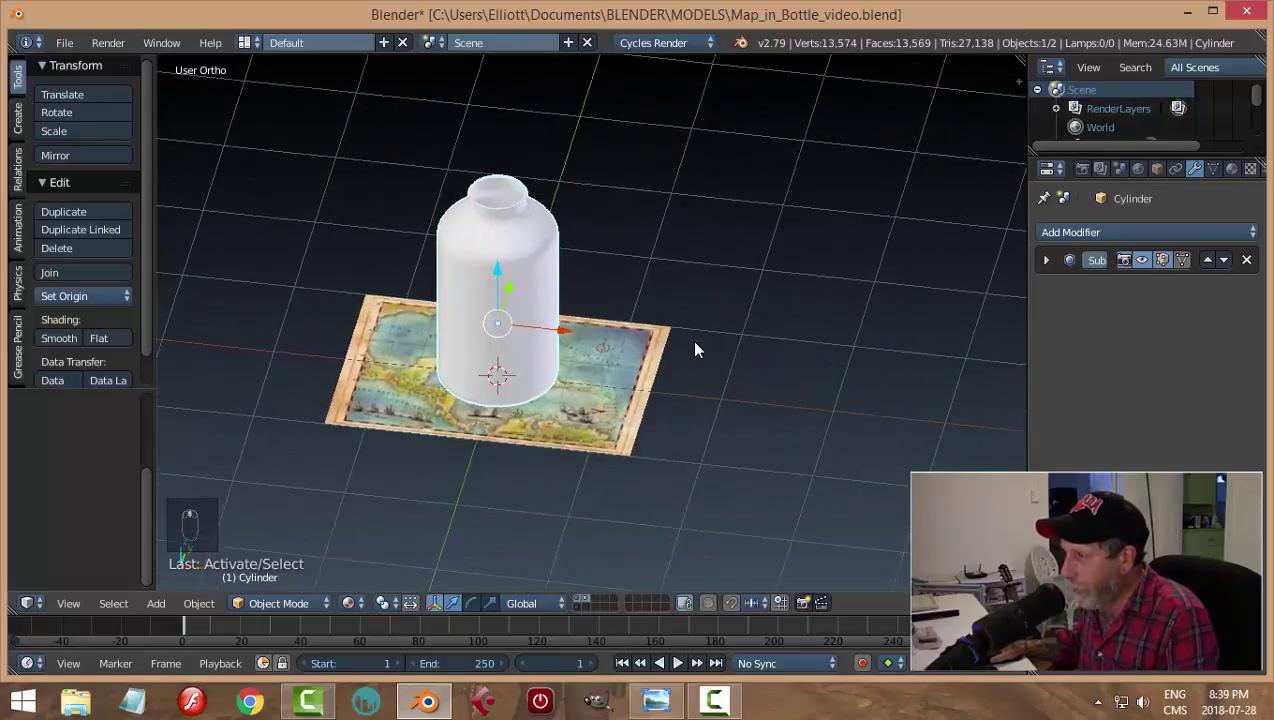
drag(619, 256, 929, 229)
key(n)
drag(1020, 371, 952, 117)
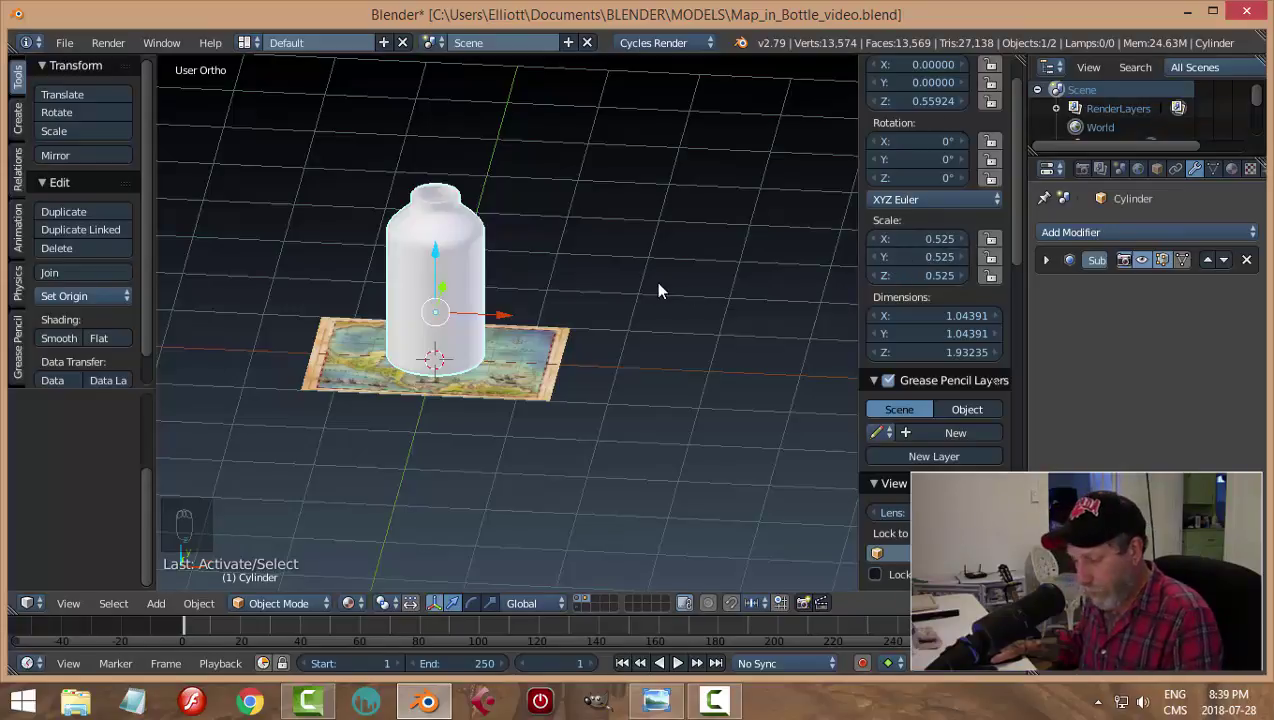
key(ctrl+a)
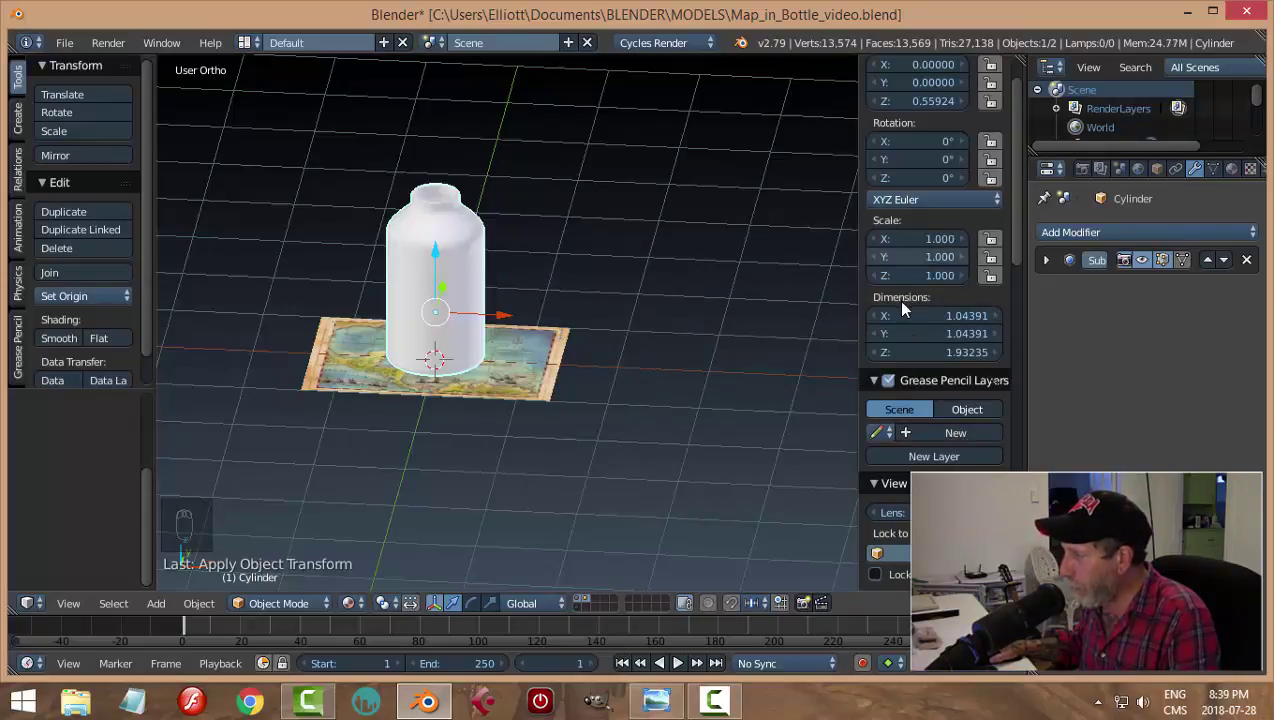
key(a)
key(n)
Step: In front view lower the bottle so it rests on the map plane, then save
middle_click(822, 357)
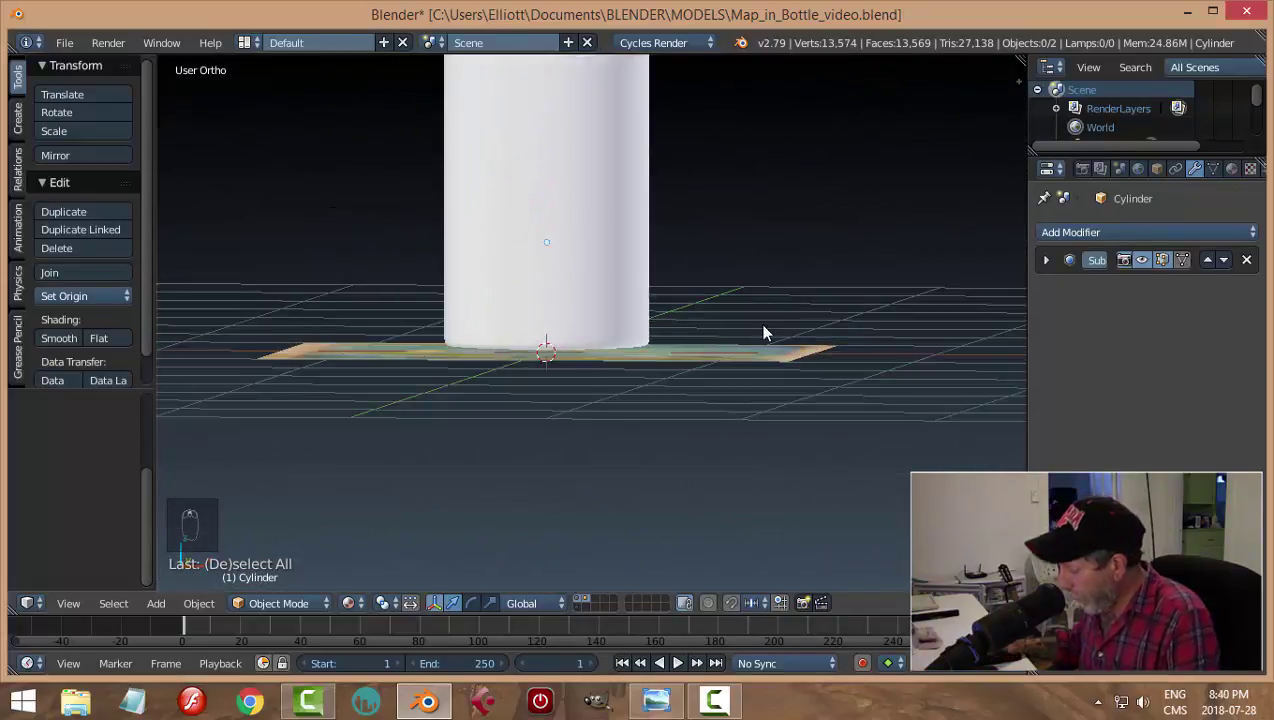
key(KP_1)
drag(607, 221, 838, 269)
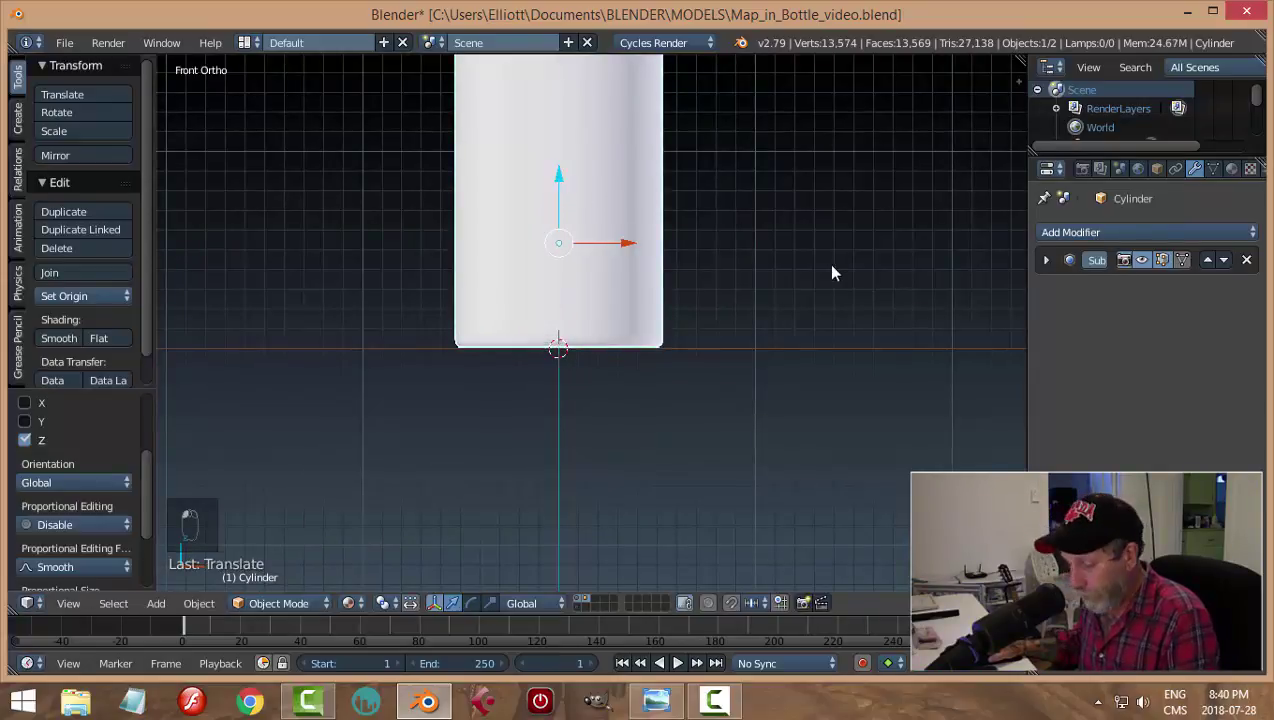
key(a)
drag(806, 295, 764, 337)
key(ctrl+s)
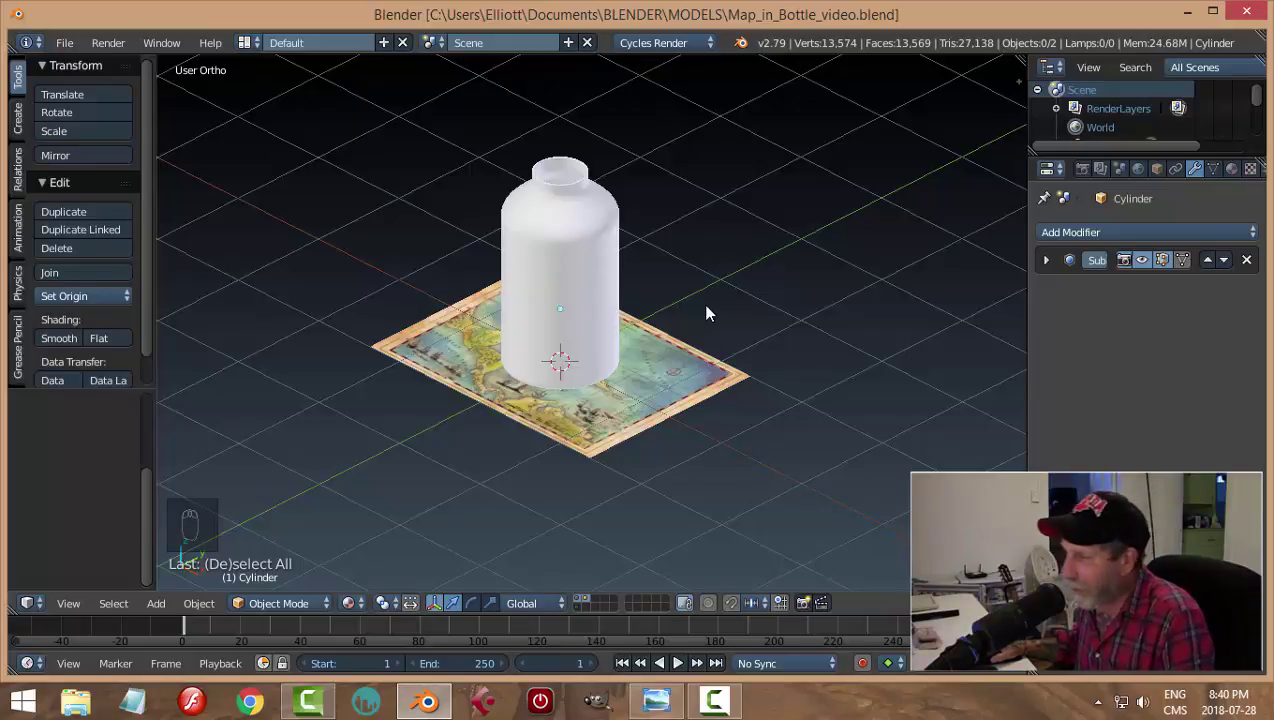
drag(717, 283, 743, 306)
middle_click(744, 304)
drag(586, 250, 821, 277)
Step: Slim the bottle's width, reposition it, save, and hide it with a top view leaving only the map
key(s)
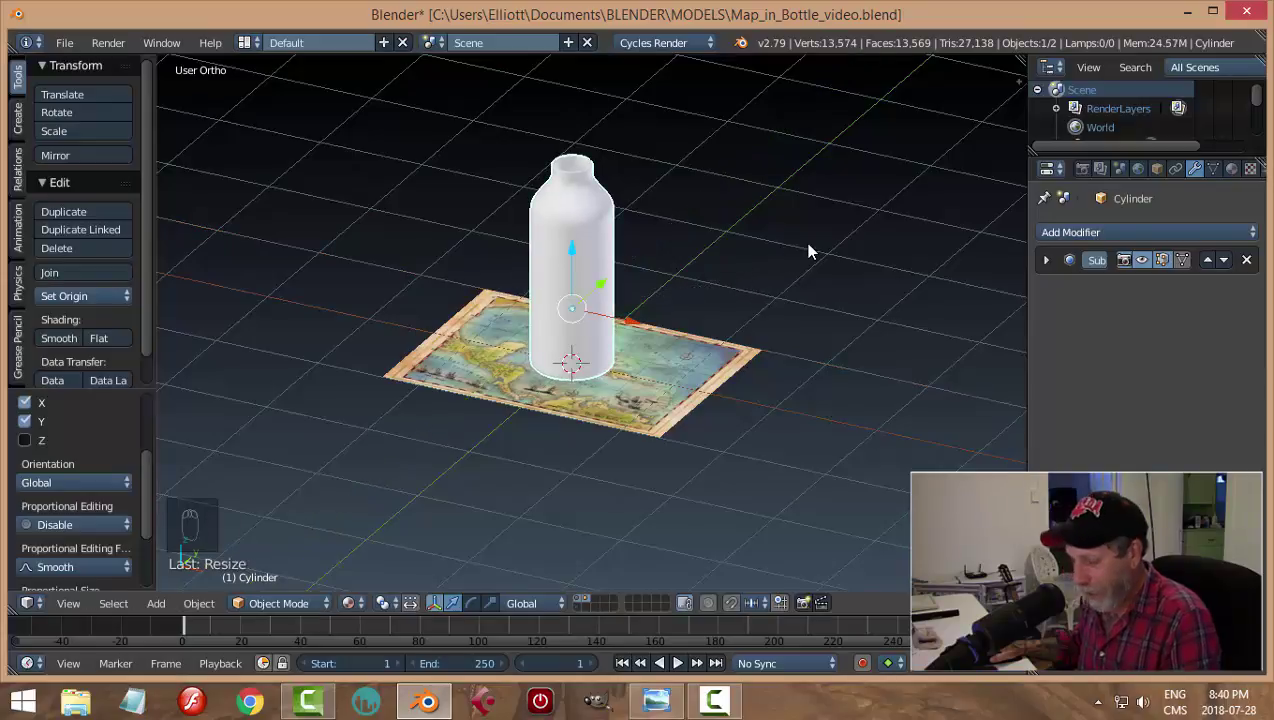
key(a)
key(ctrl+s)
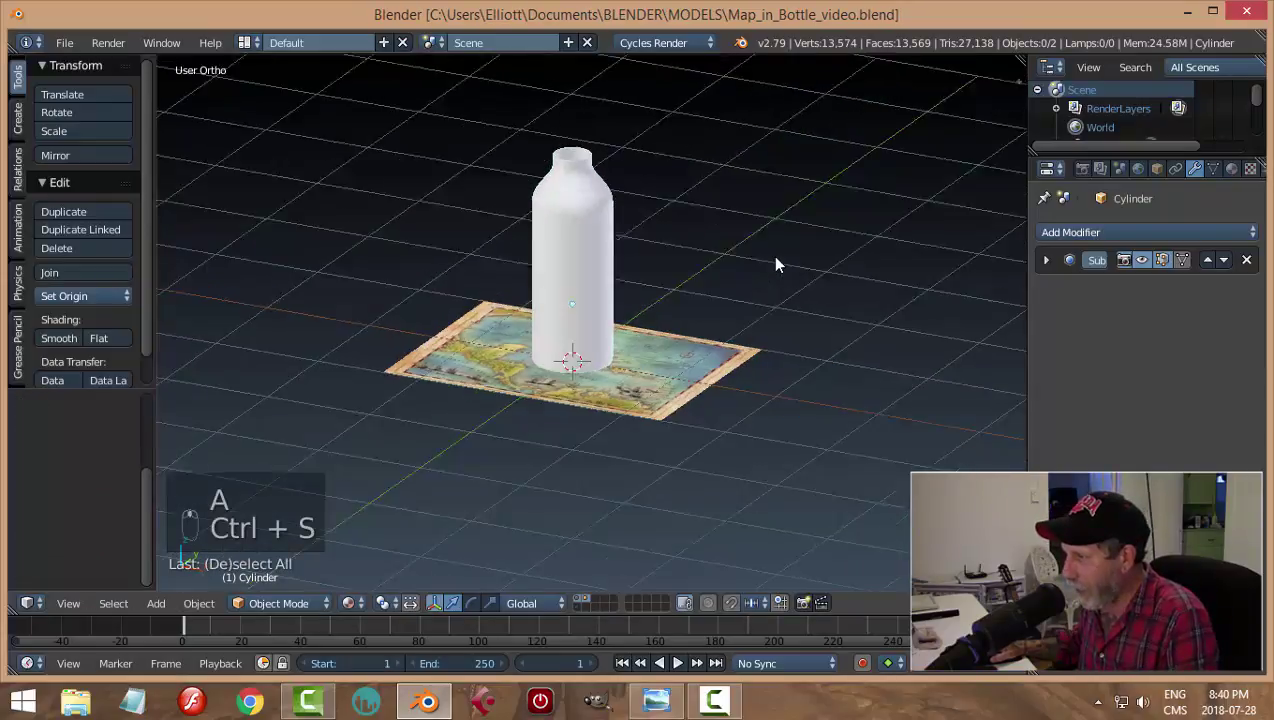
click(604, 264)
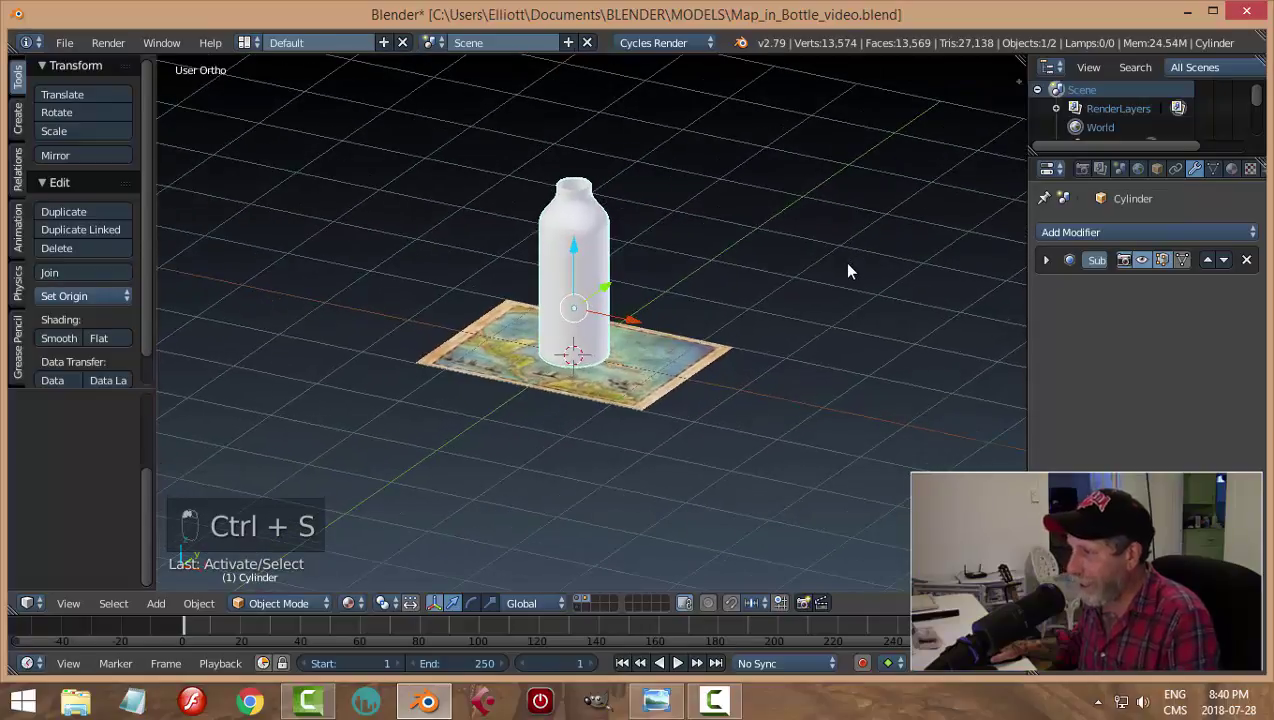
key(s)
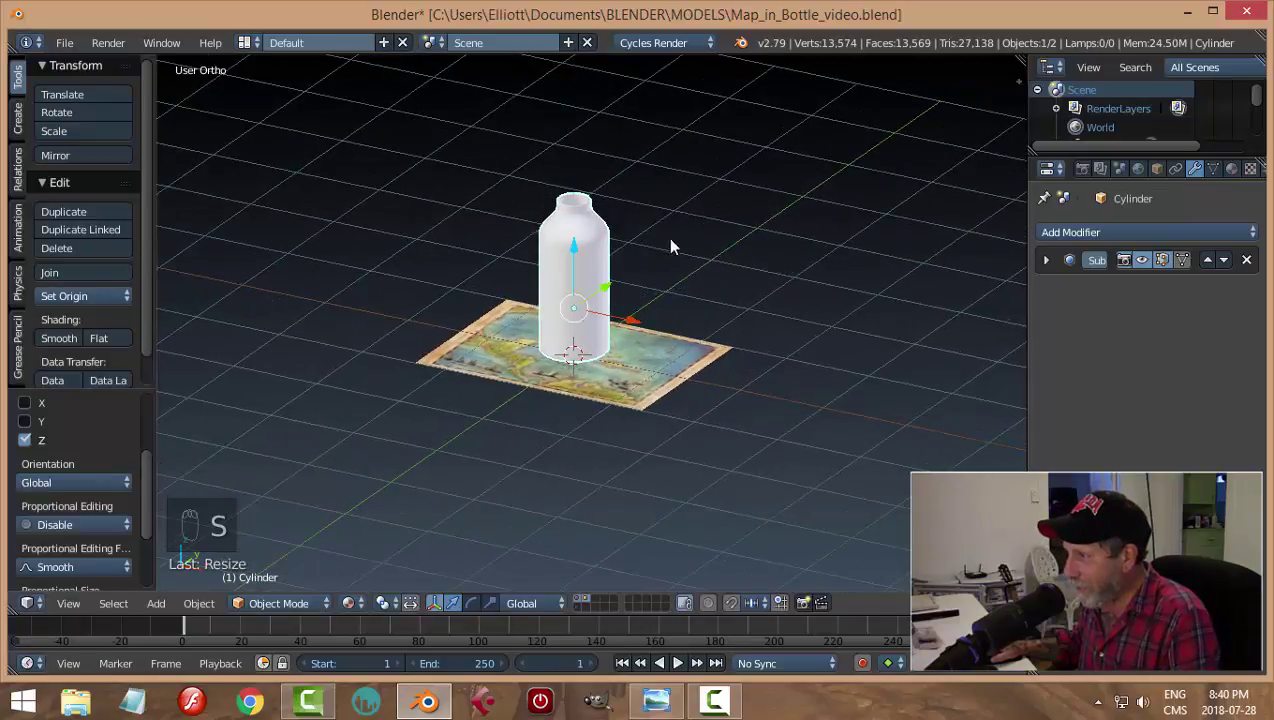
click(583, 251)
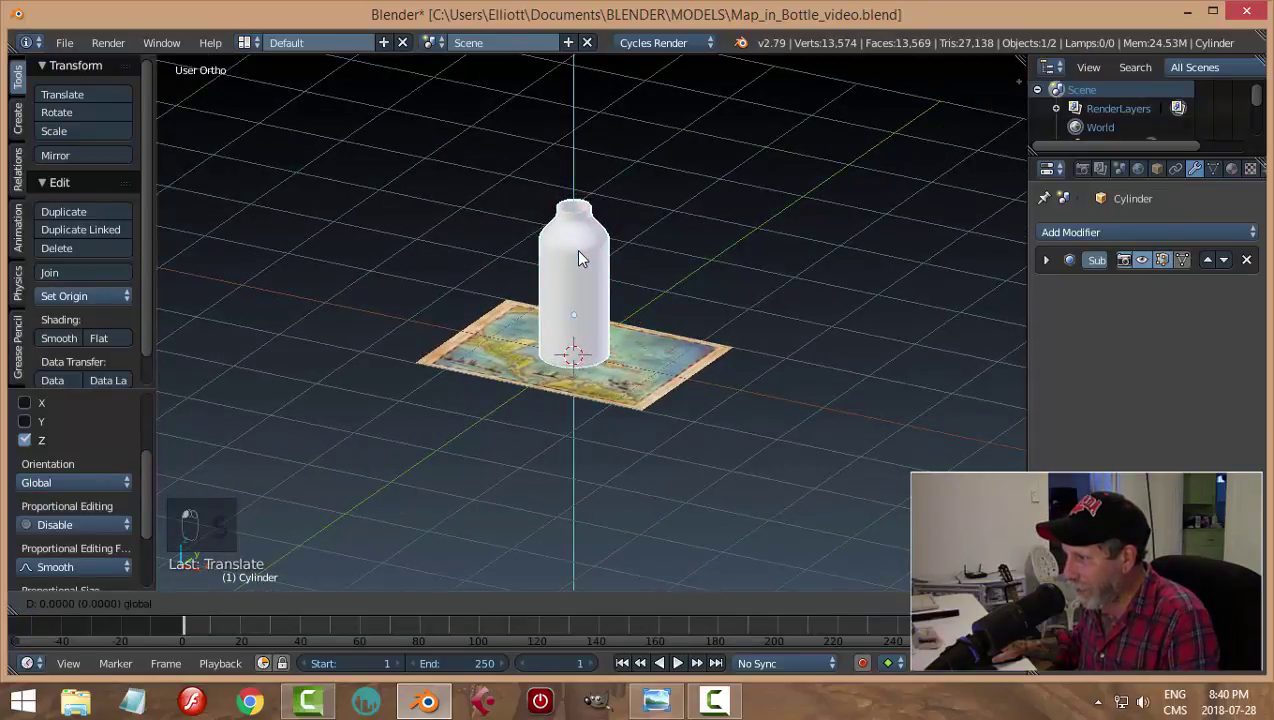
key(a)
key(ctrl+s)
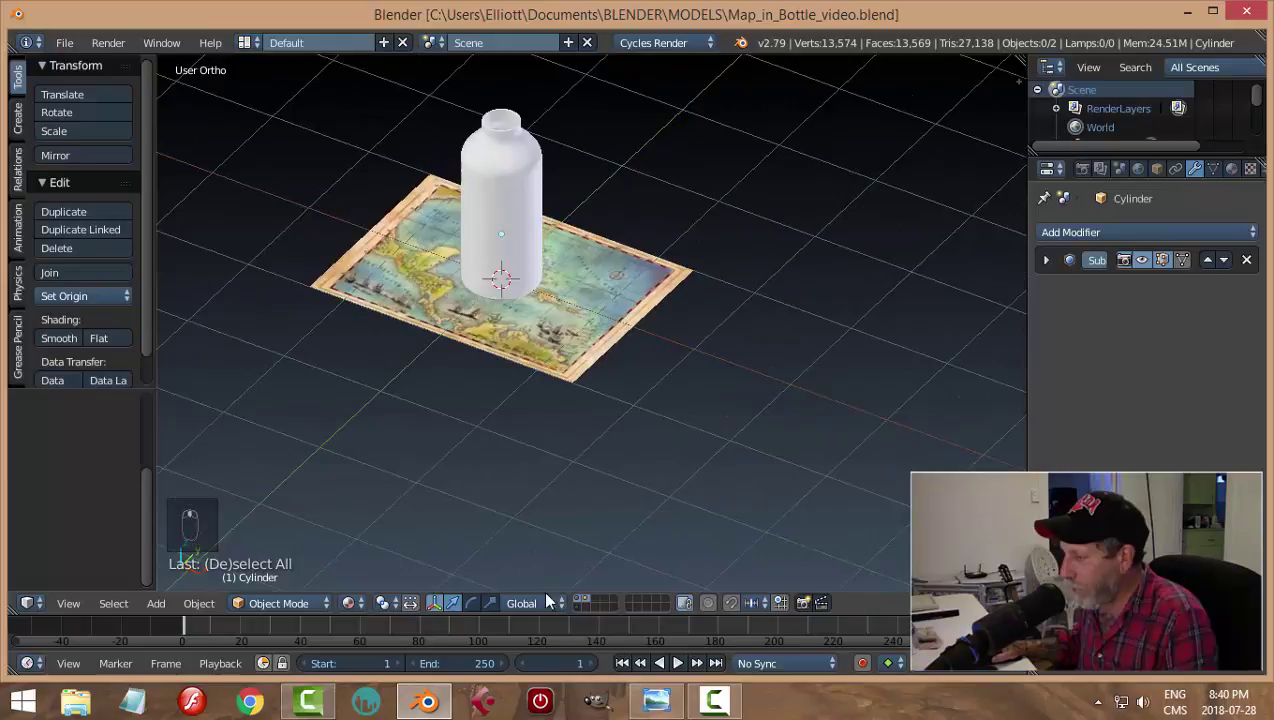
drag(593, 605, 619, 437)
key(KP_7)
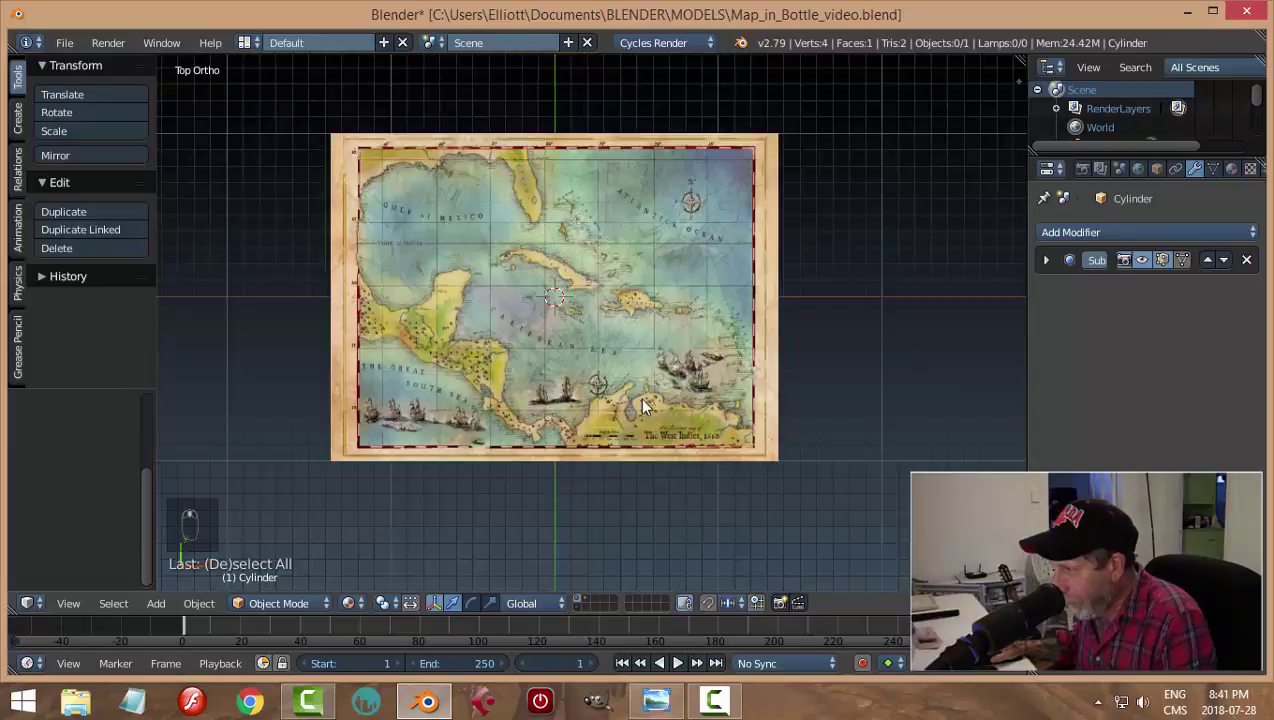
Step: Slice the map plane into 28 narrow strips with loop cuts and save over the file
drag(636, 352, 863, 358)
key(Tab)
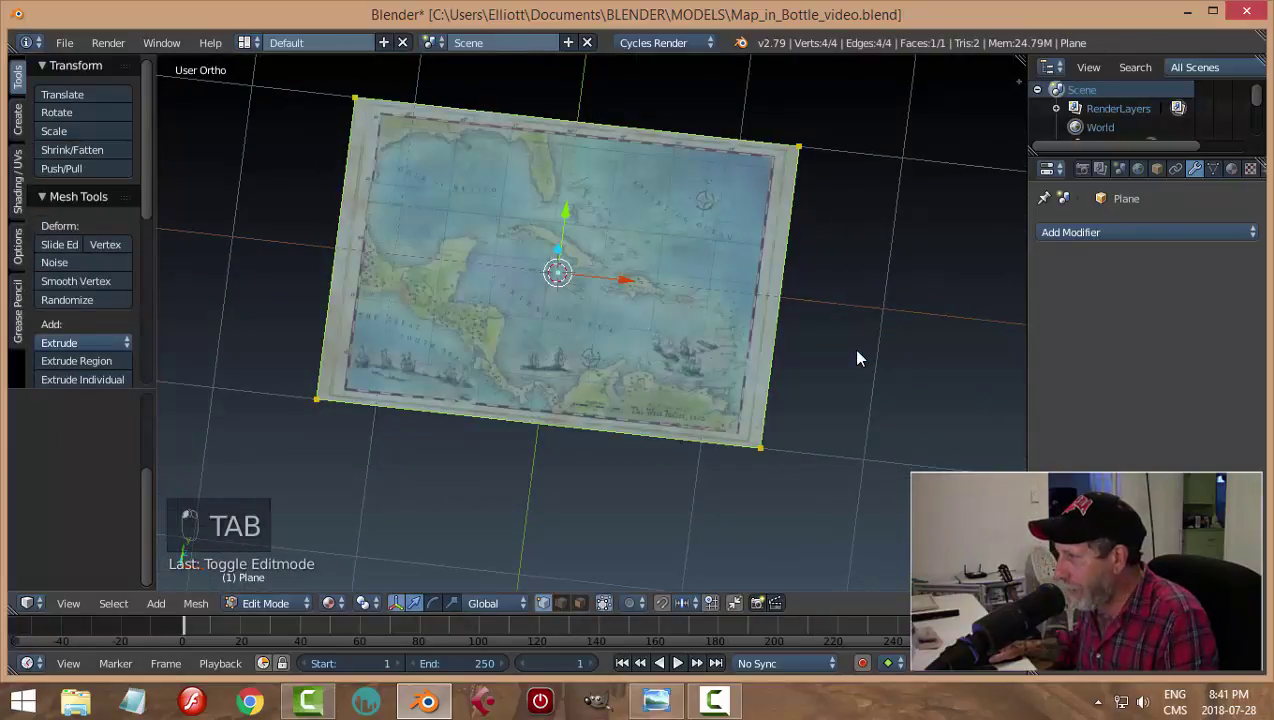
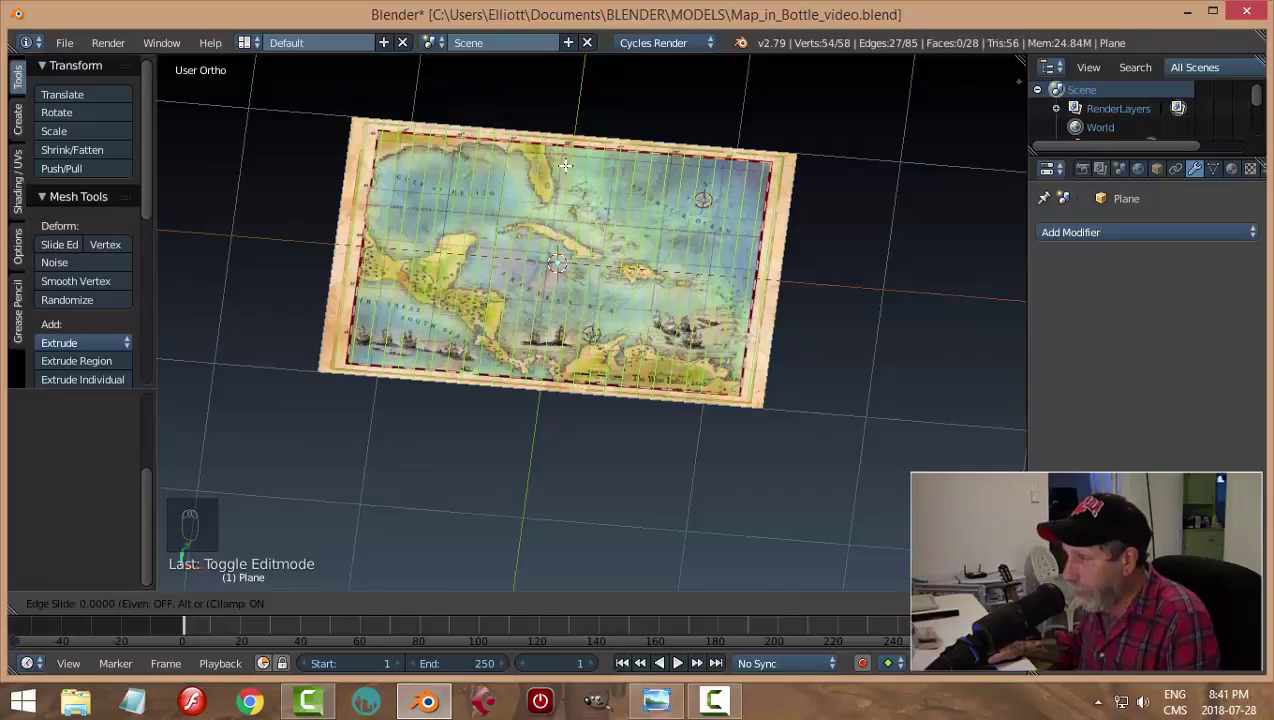
key(a)
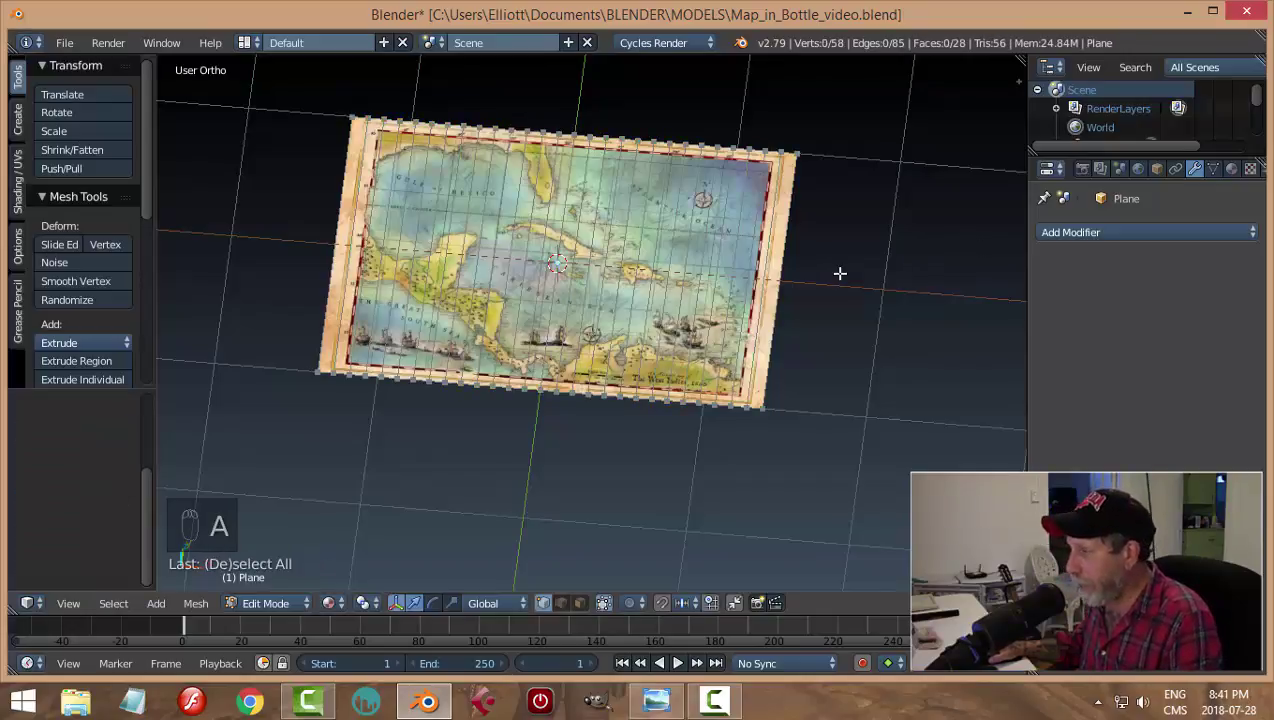
drag(837, 269, 797, 327)
key(Tab)
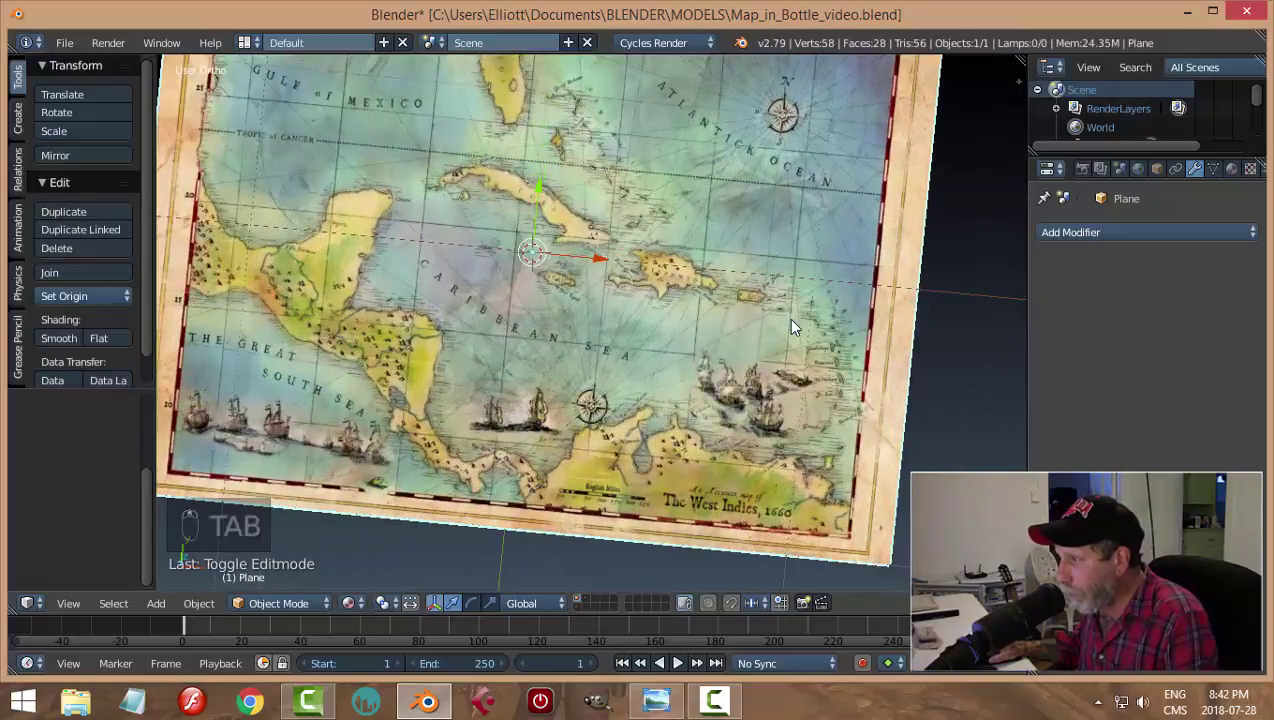
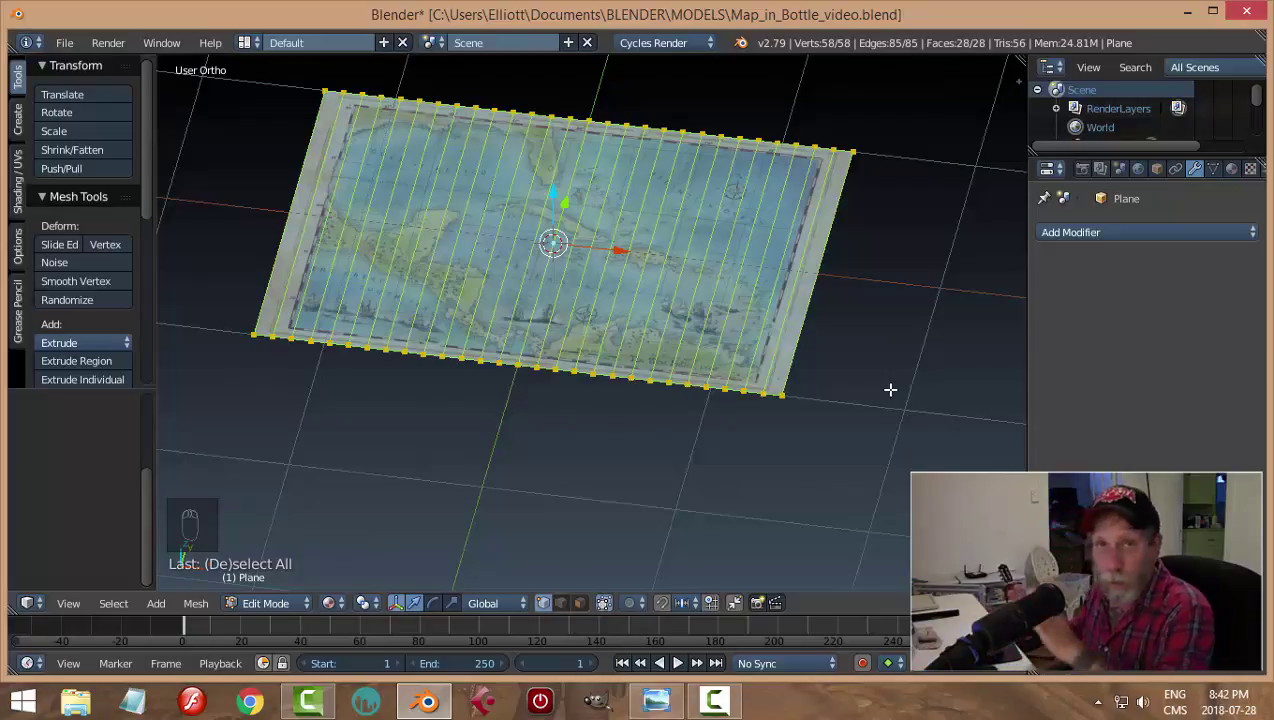
key(a)
key(Tab)
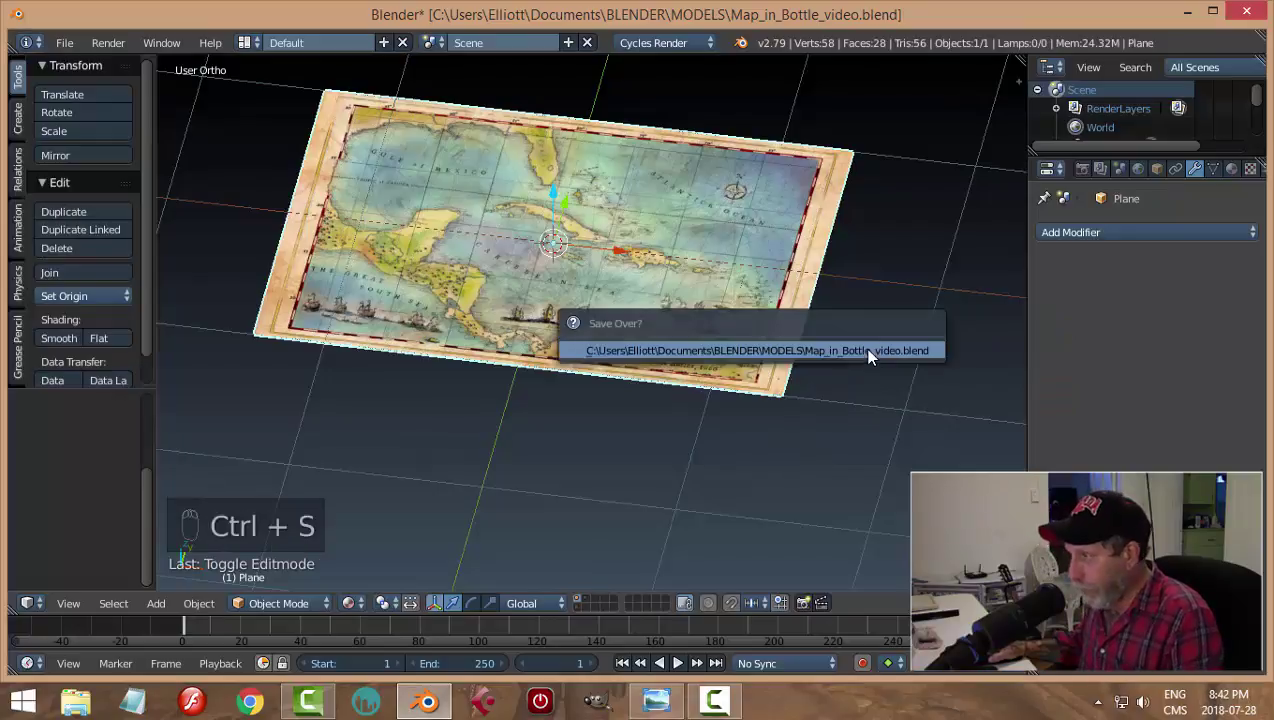
key(ctrl+s)
middle_click(750, 392)
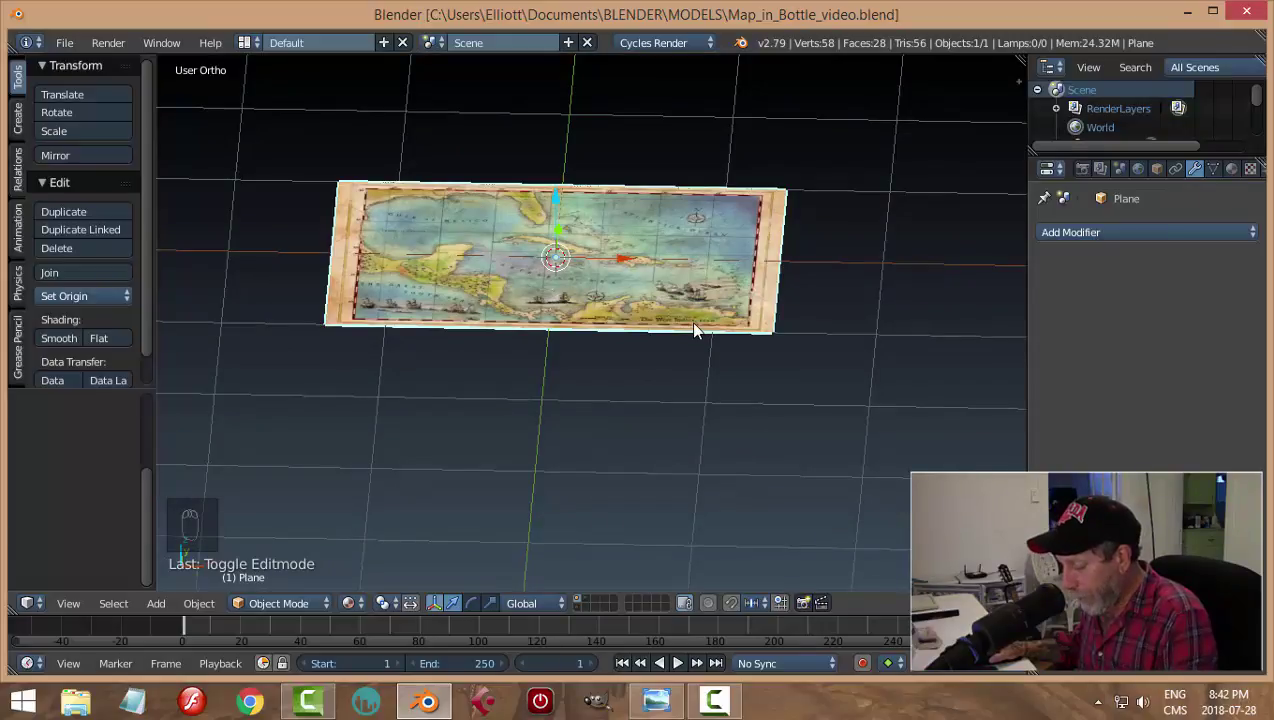
Step: Hide the map plane so the viewport shows only the empty grid from above
key(h)
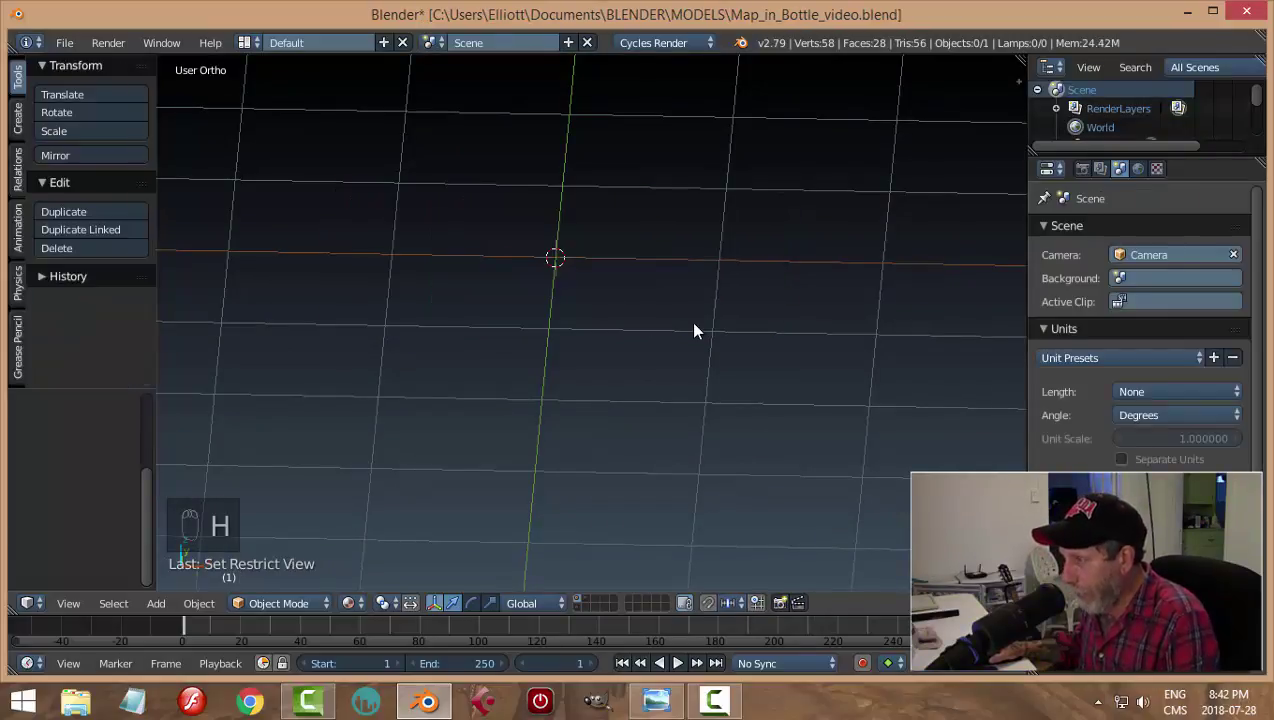
key(alt+h)
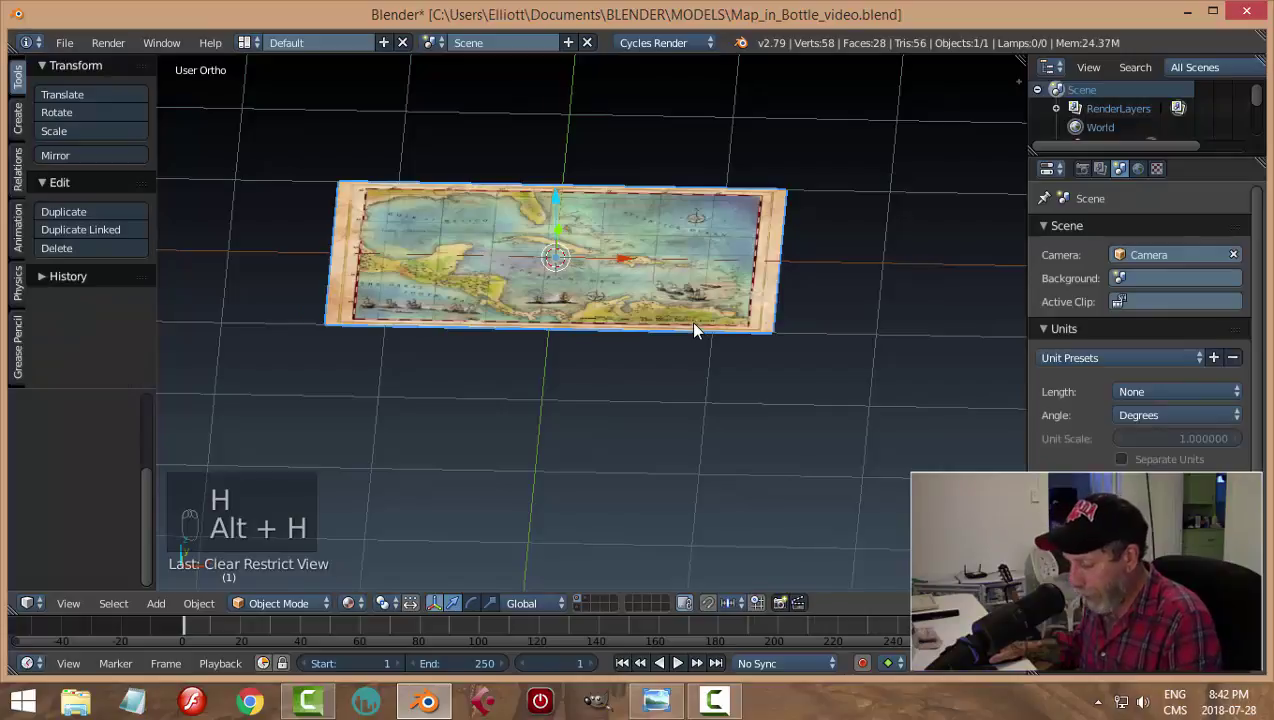
key(h)
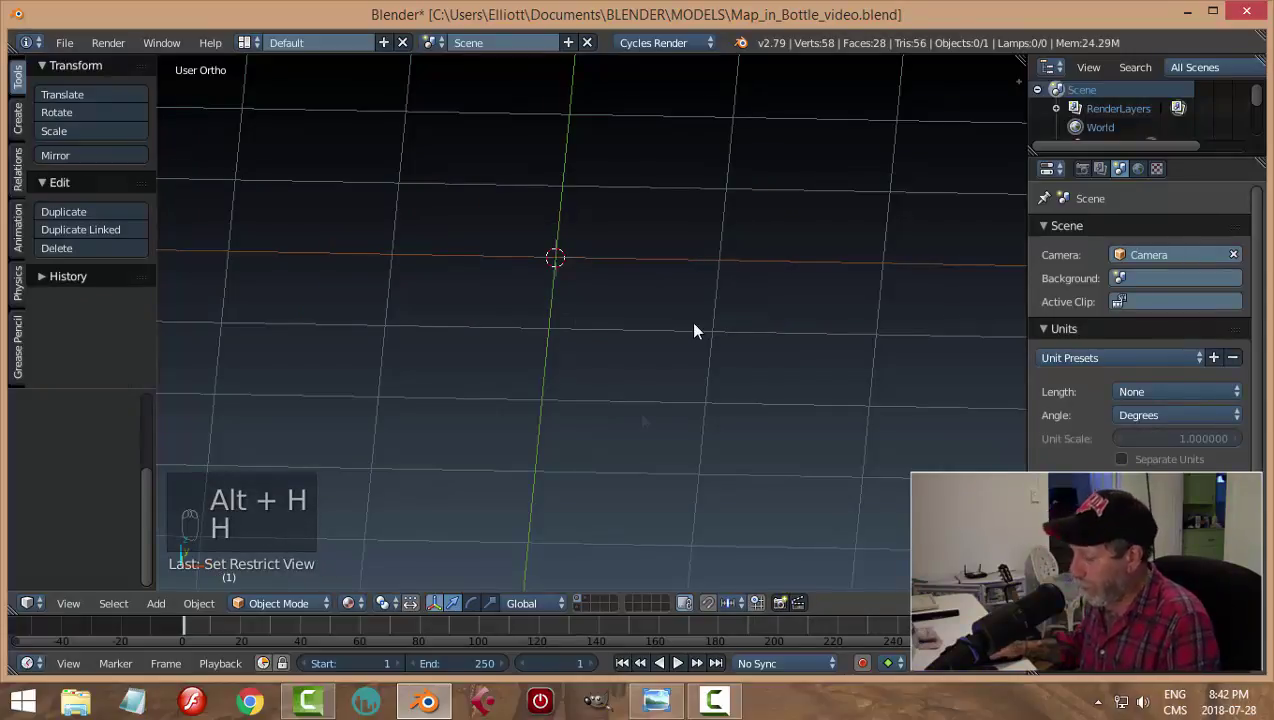
key(x)
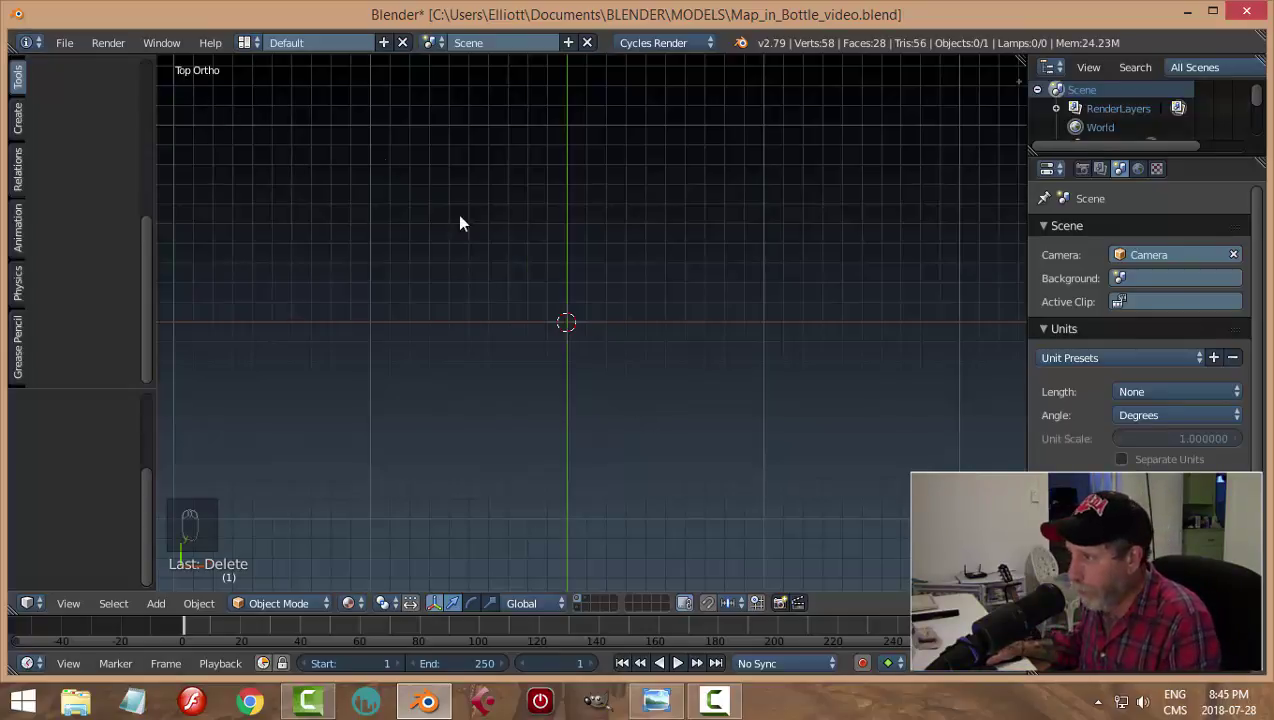
Step: Add Plane.001, delete two vertices and scale the remaining edge short just below the origin
key(shift+a)
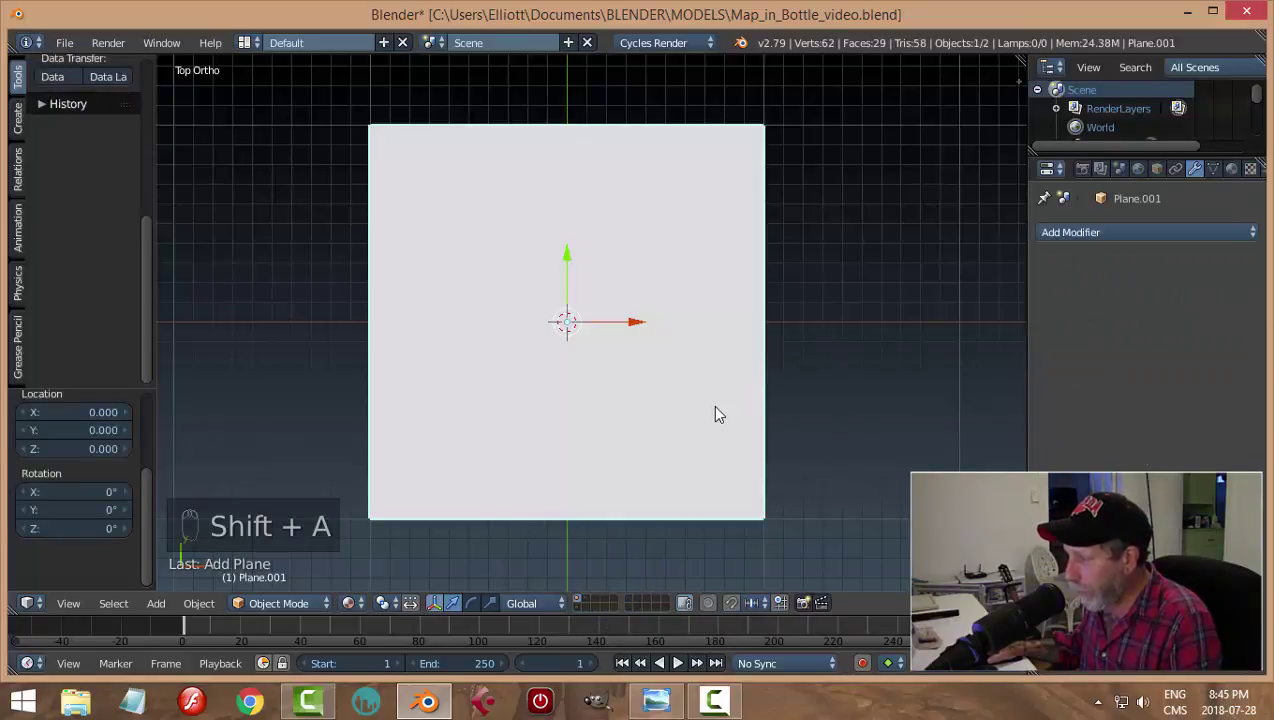
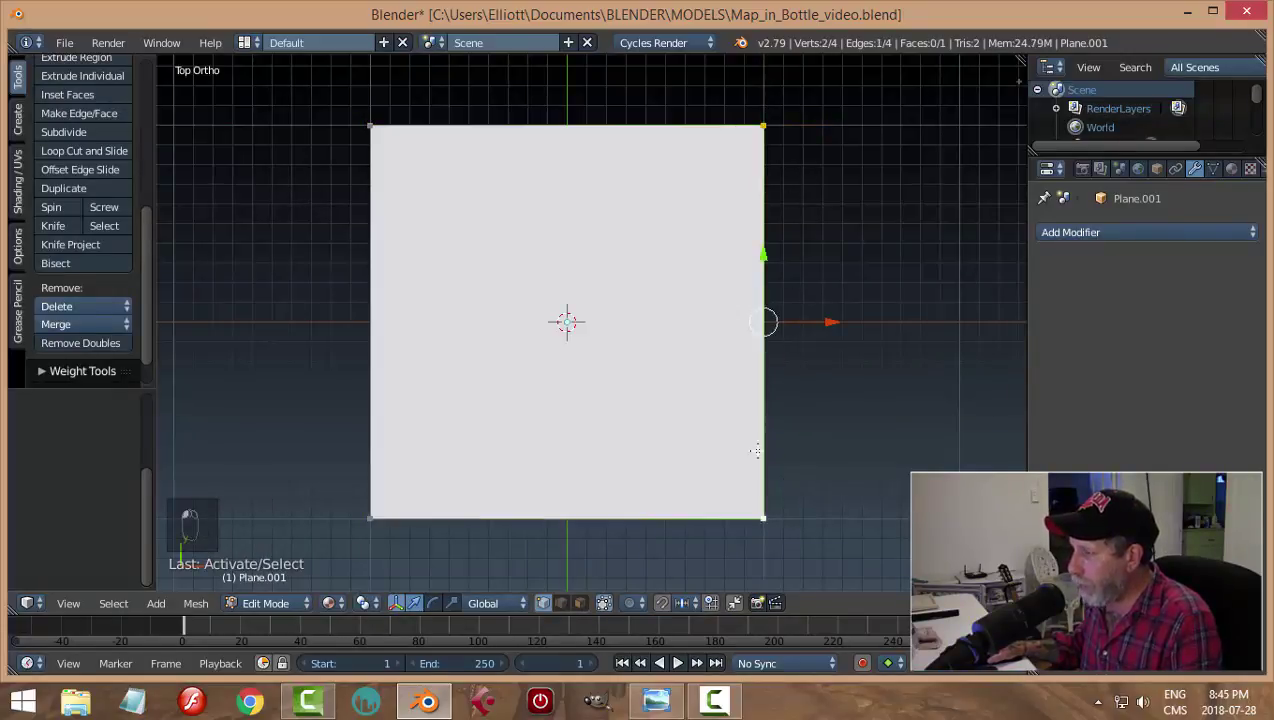
key(x)
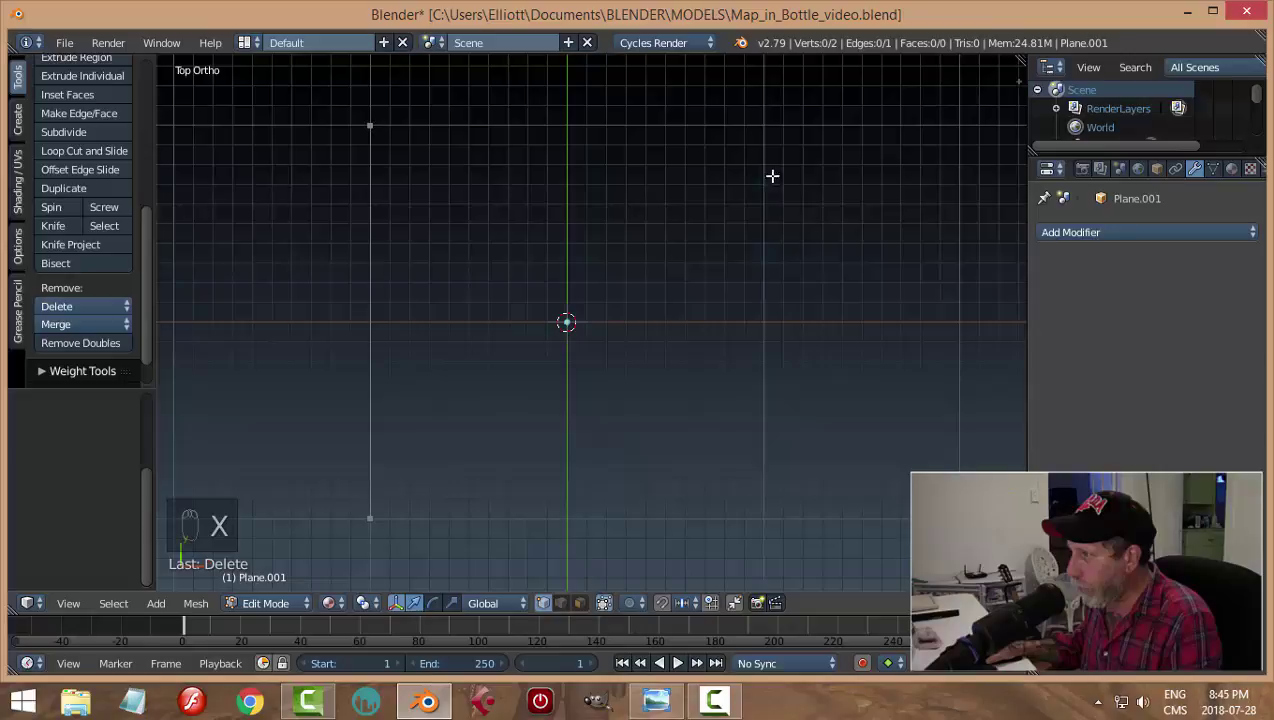
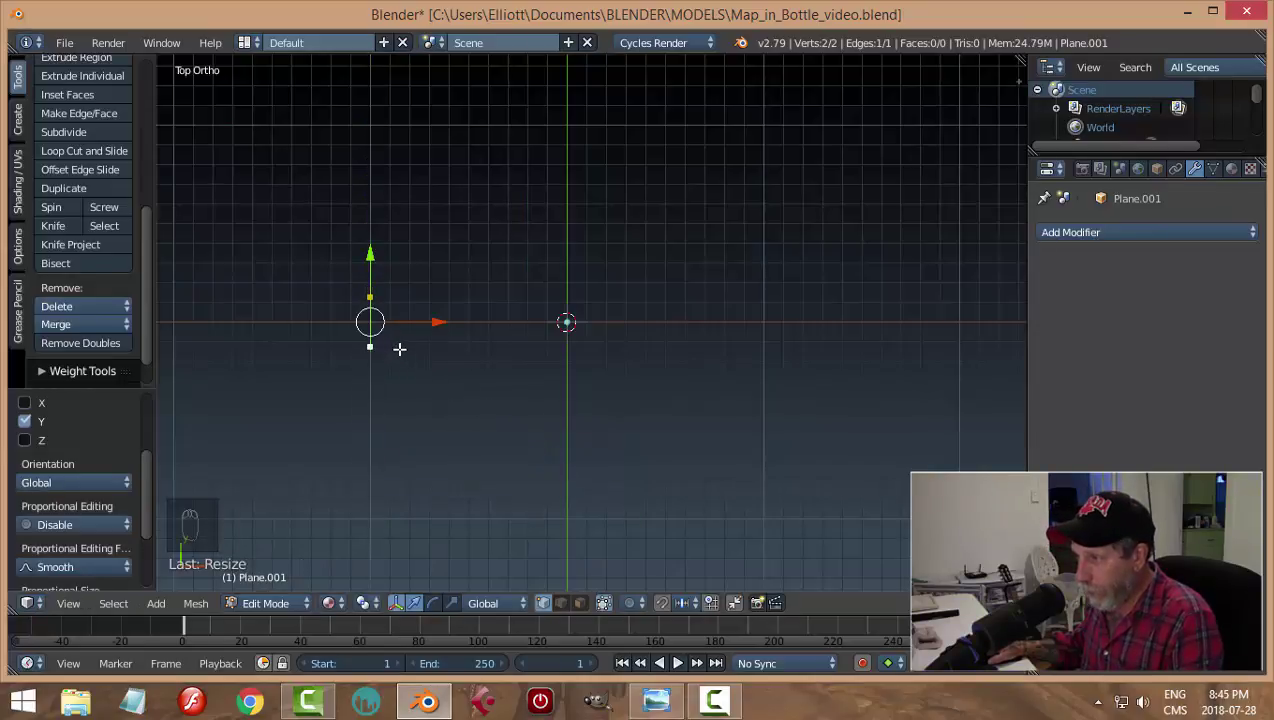
key(g)
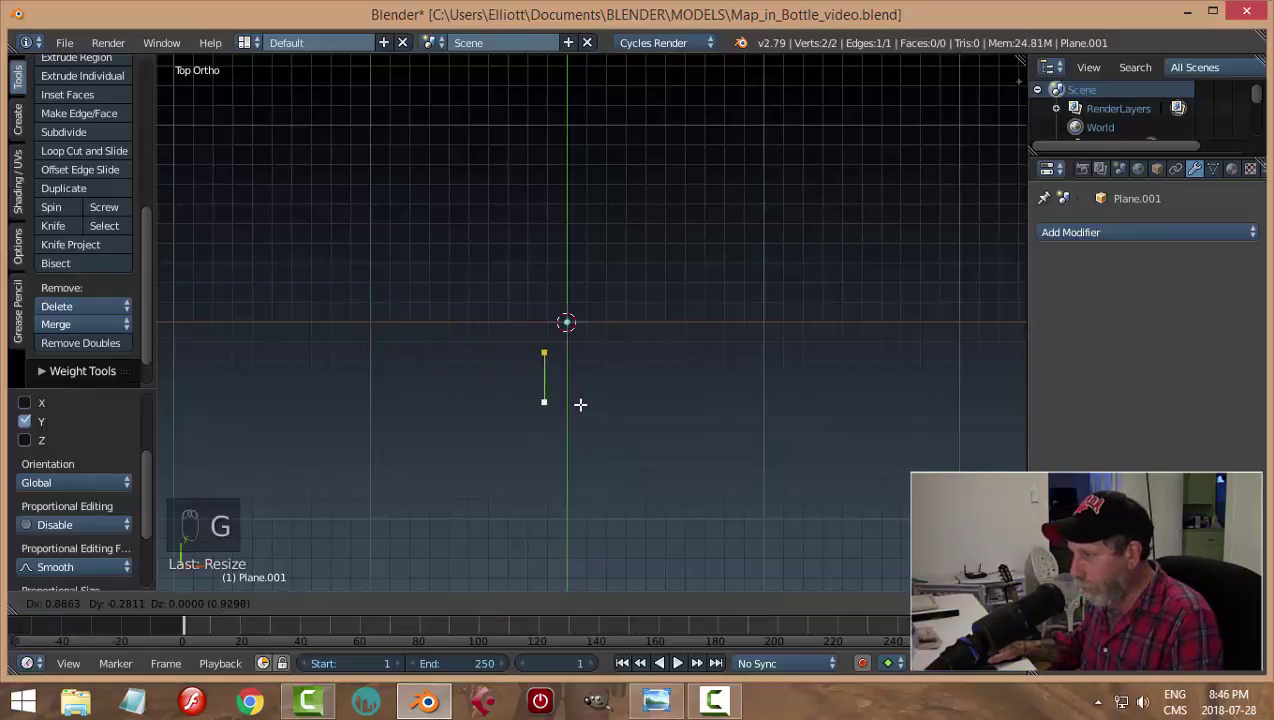
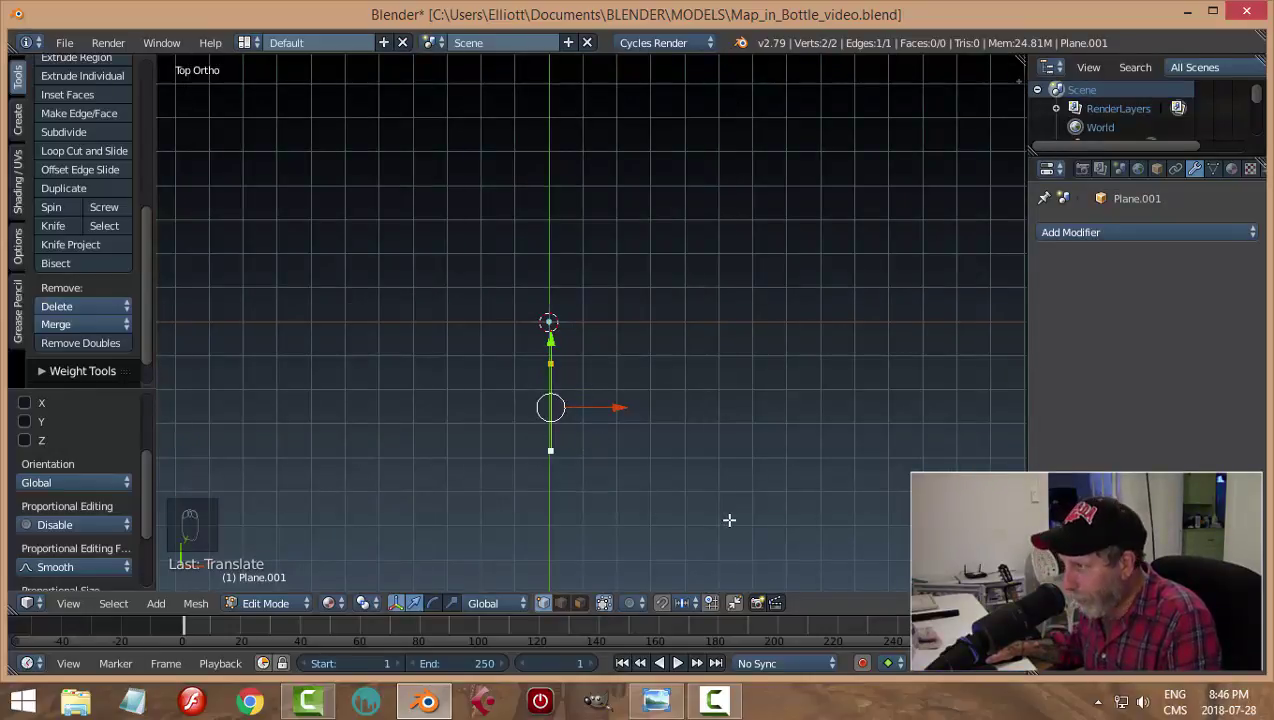
key(s)
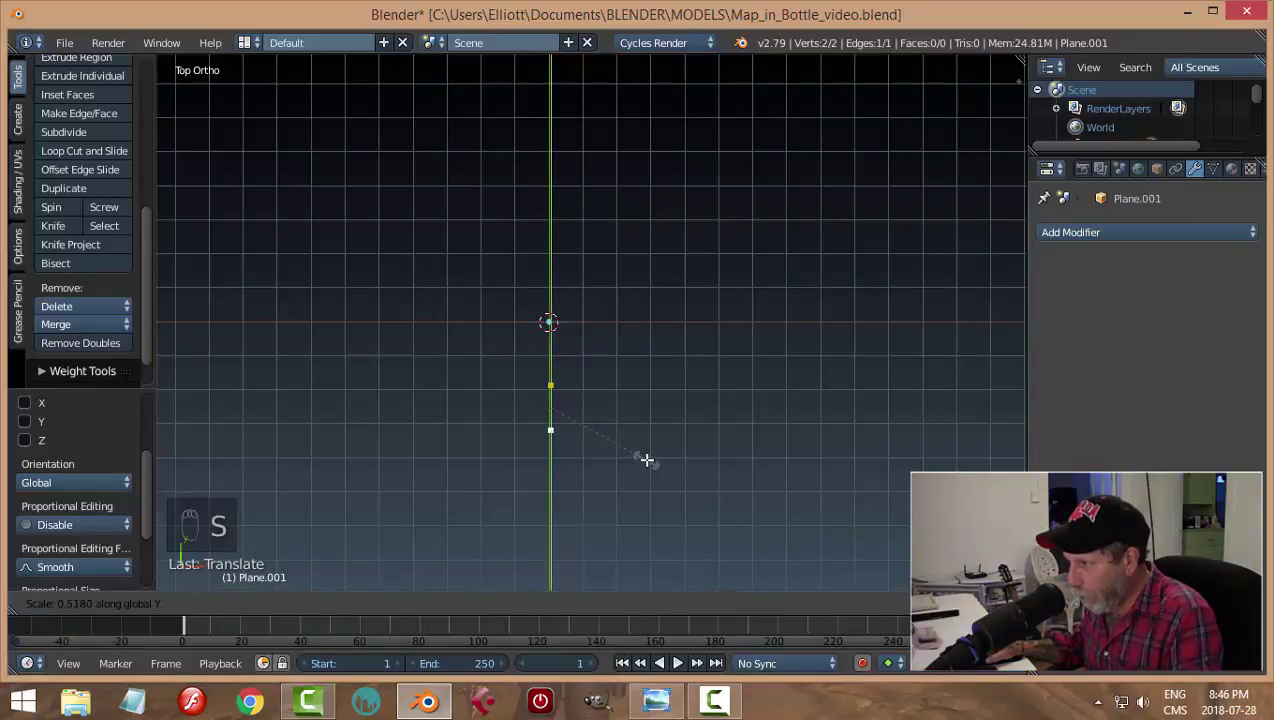
key(g)
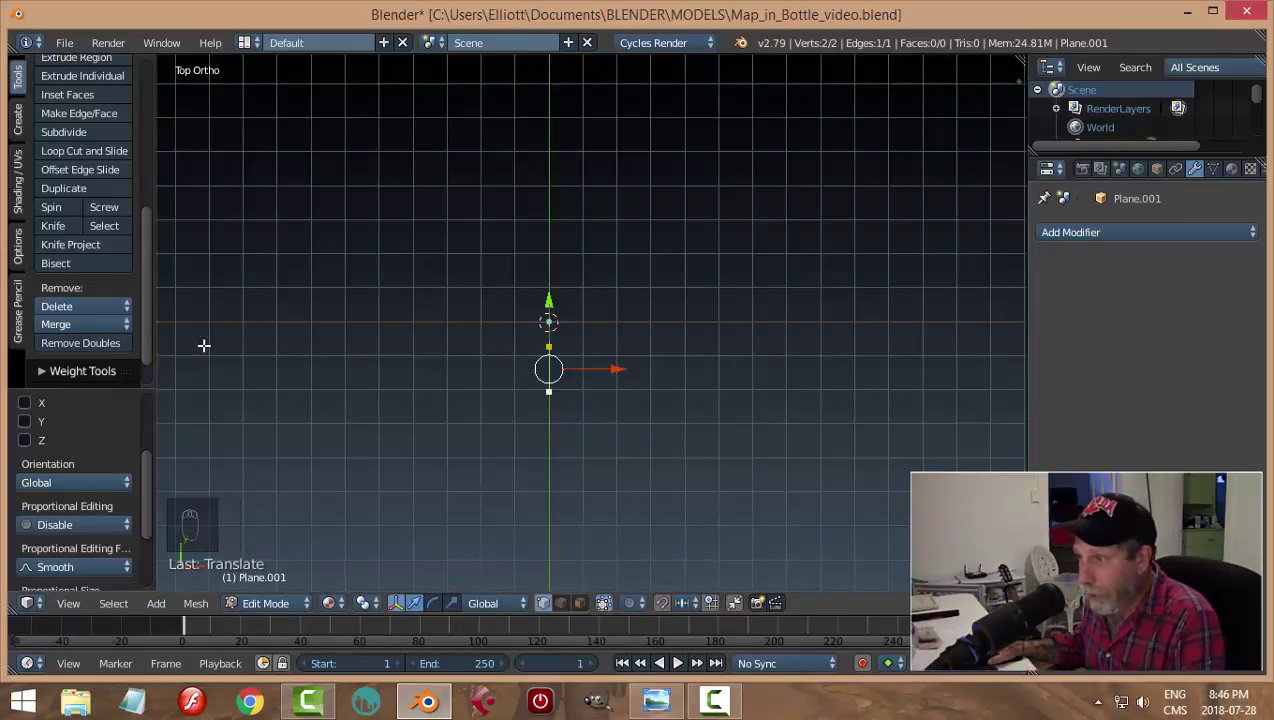
Step: Screw the edge around the origin with 13 steps into a 39-face spiral band, deselect and save
drag(152, 264, 142, 252)
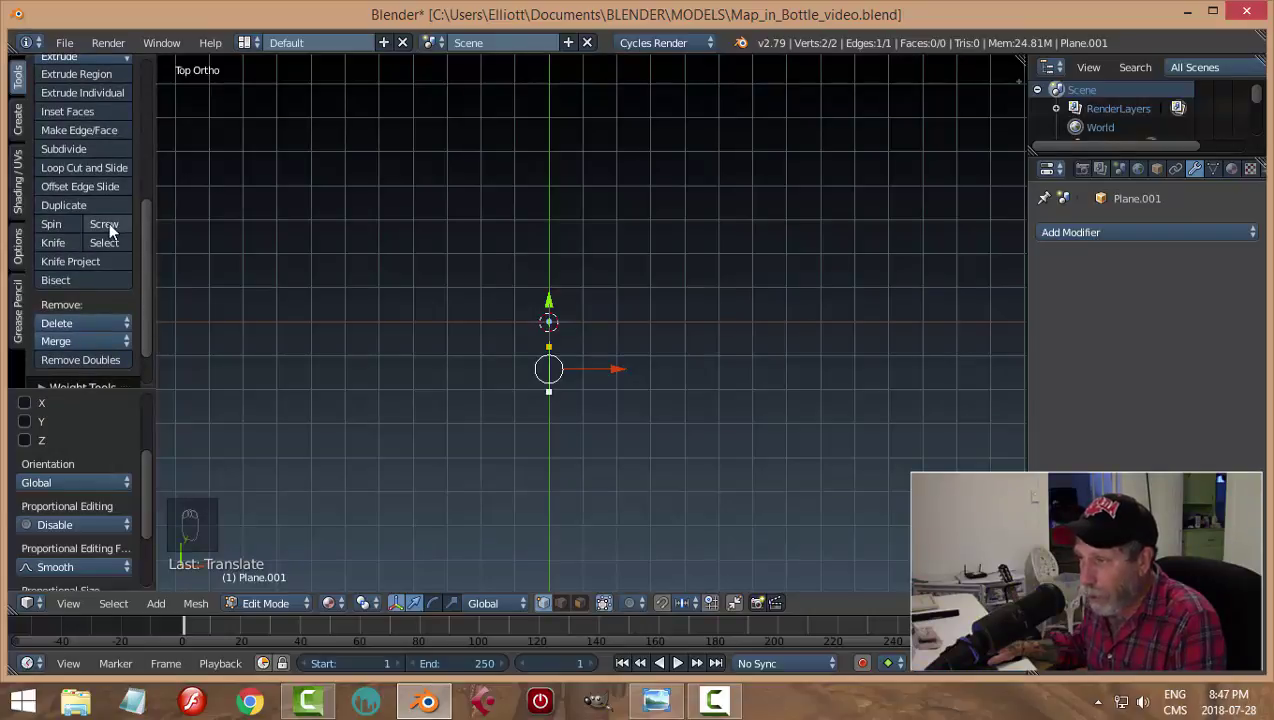
drag(110, 232, 321, 474)
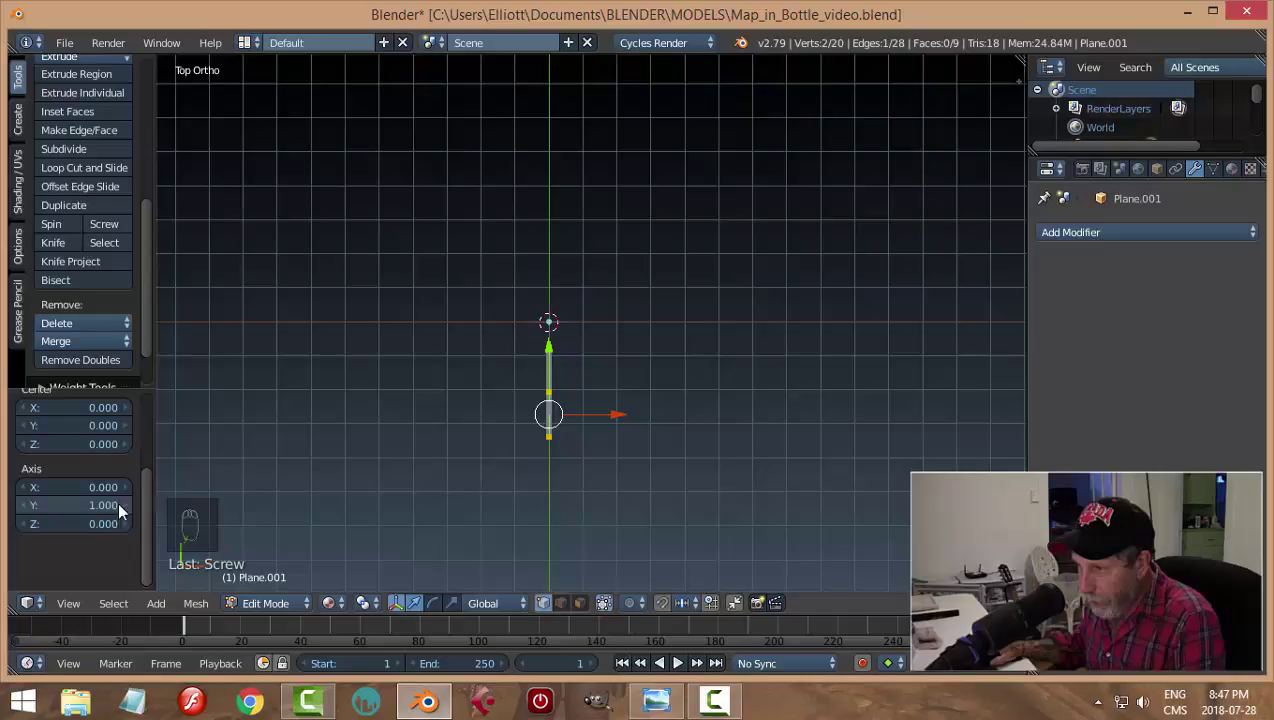
drag(156, 523, 153, 519)
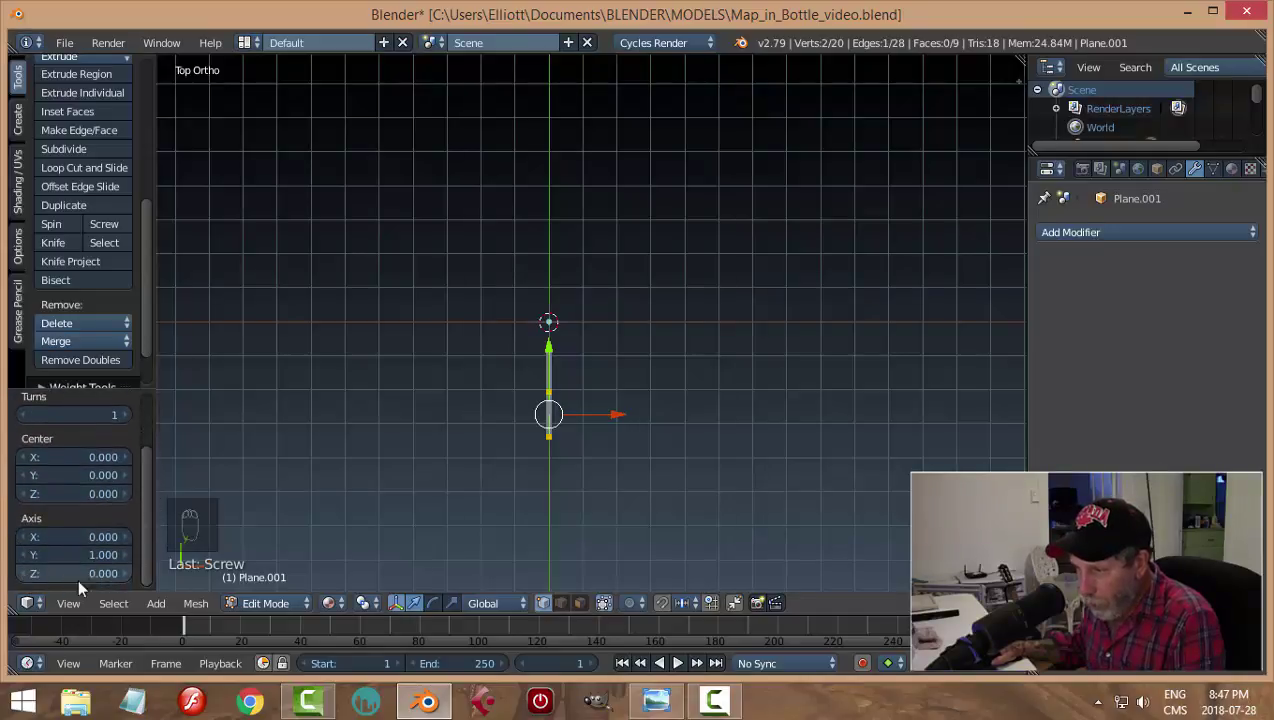
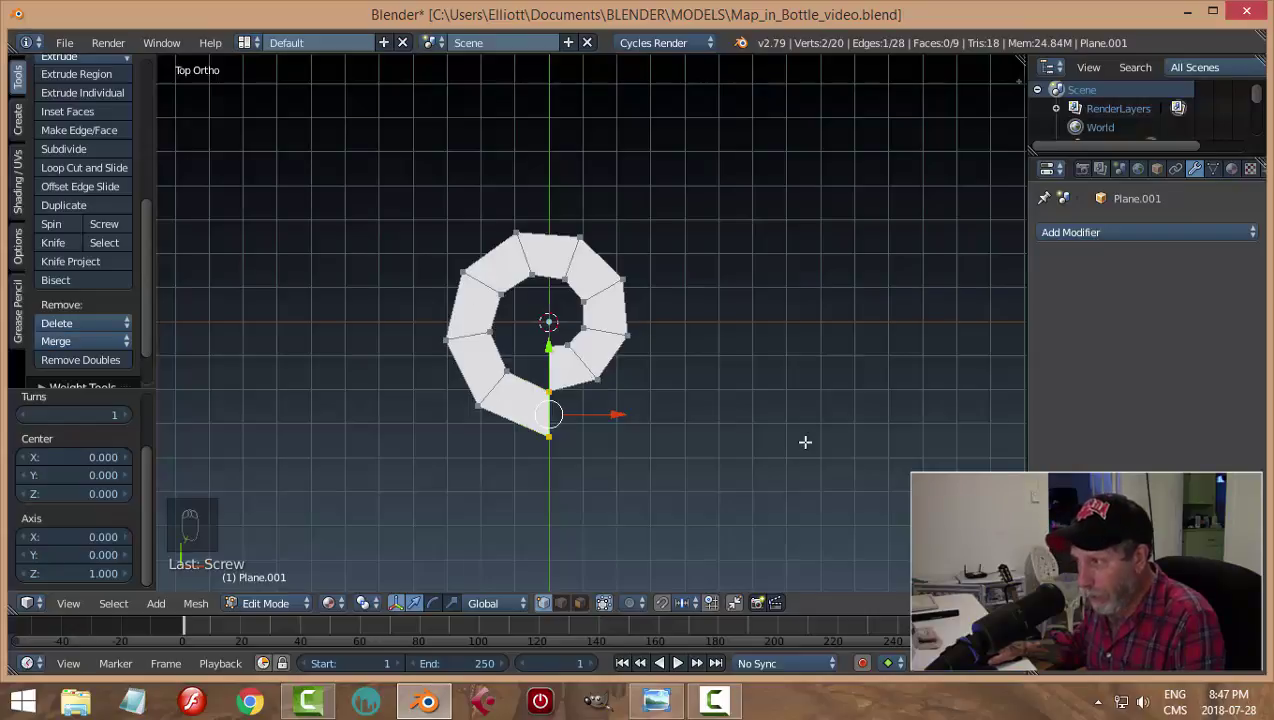
drag(151, 477, 153, 460)
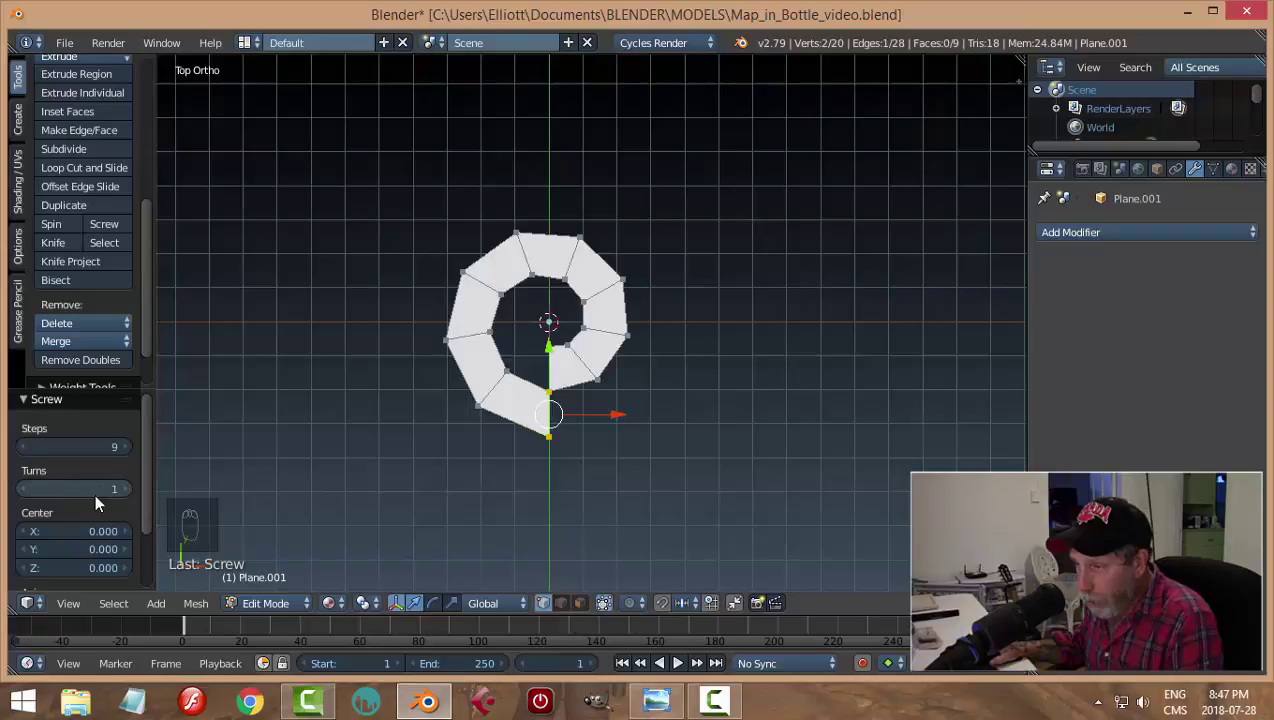
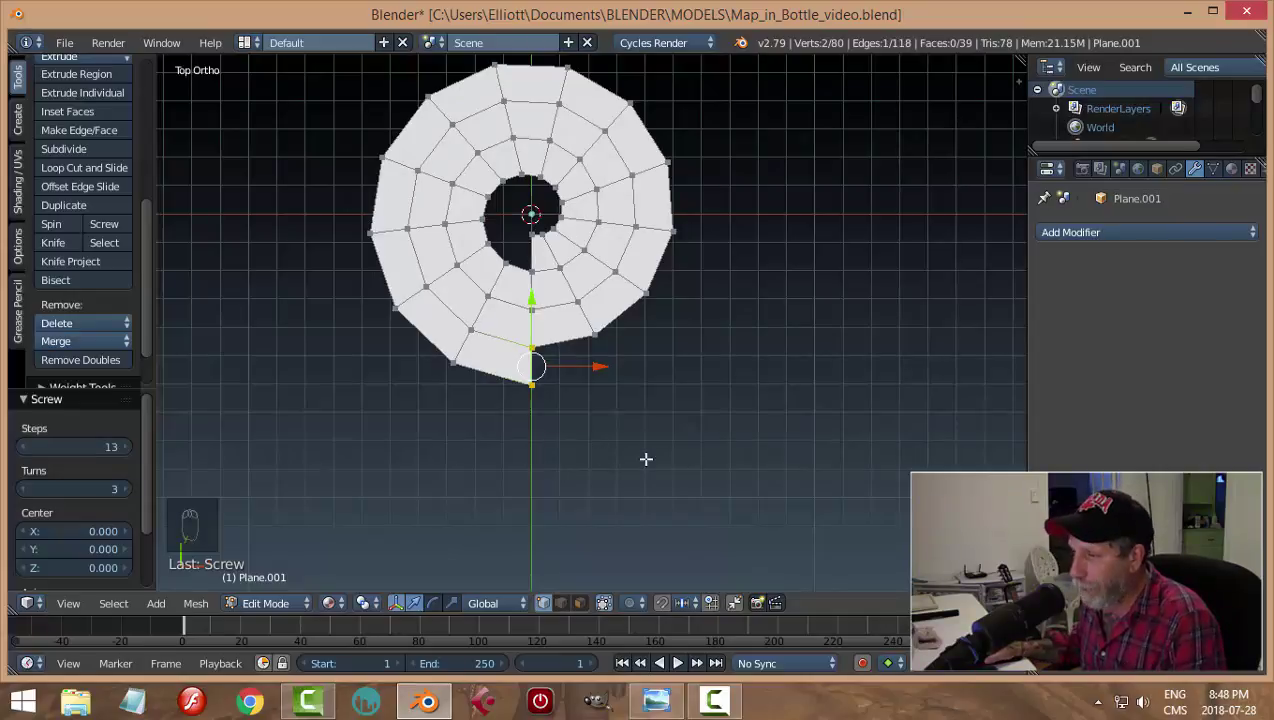
key(a)
key(ctrl+s)
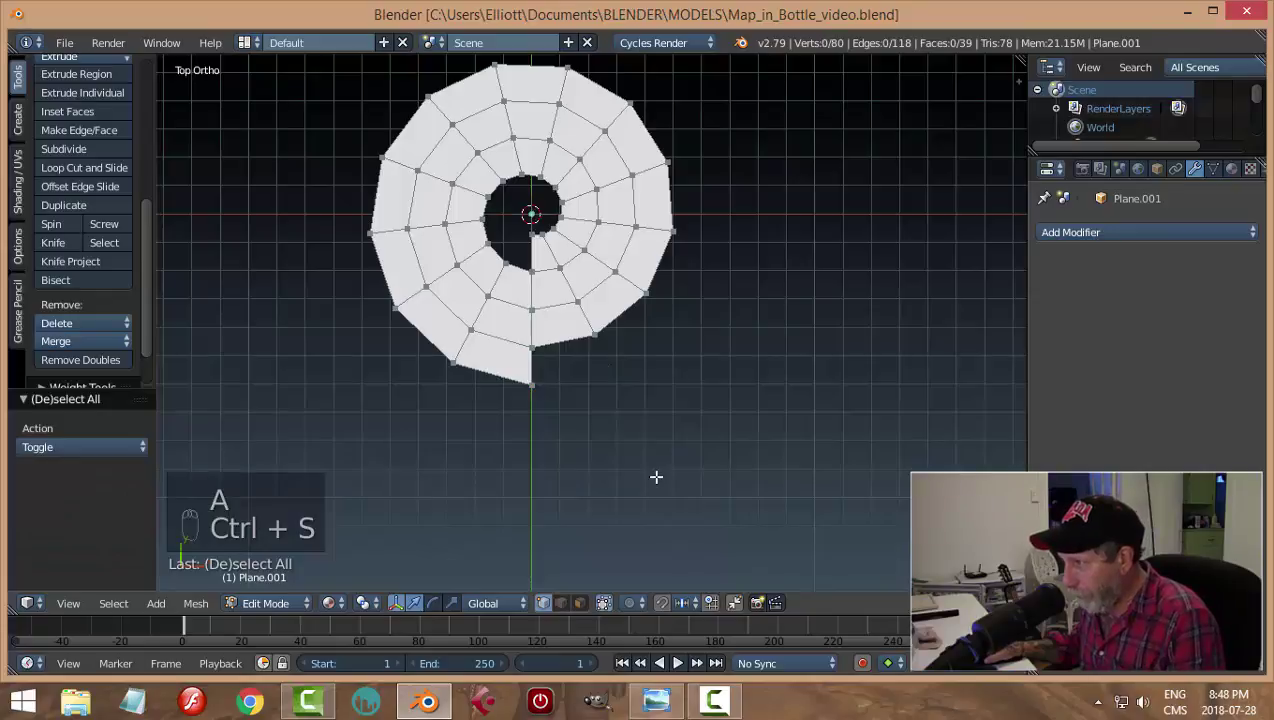
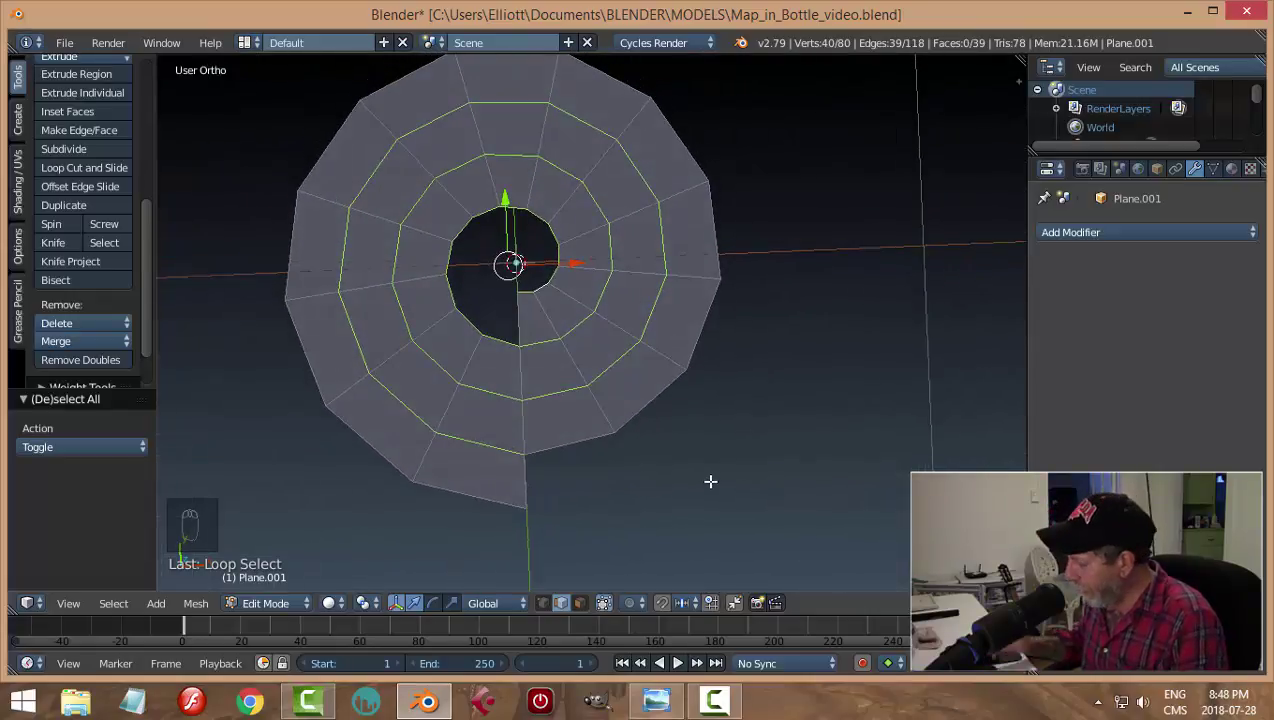
Step: From top view, invert the ring-loop selection and delete the cross edges, leaving a 39-edge spiral wire
key(KP_1)
key(KP_7)
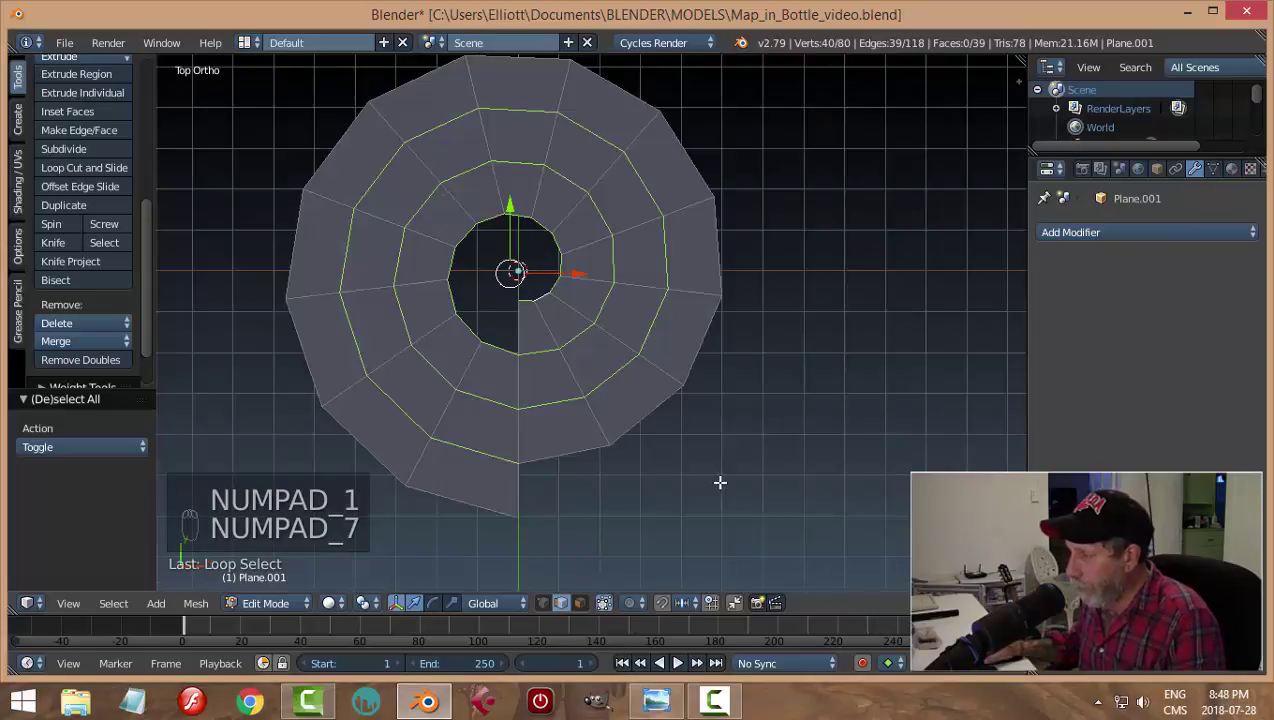
key(ctrl+i)
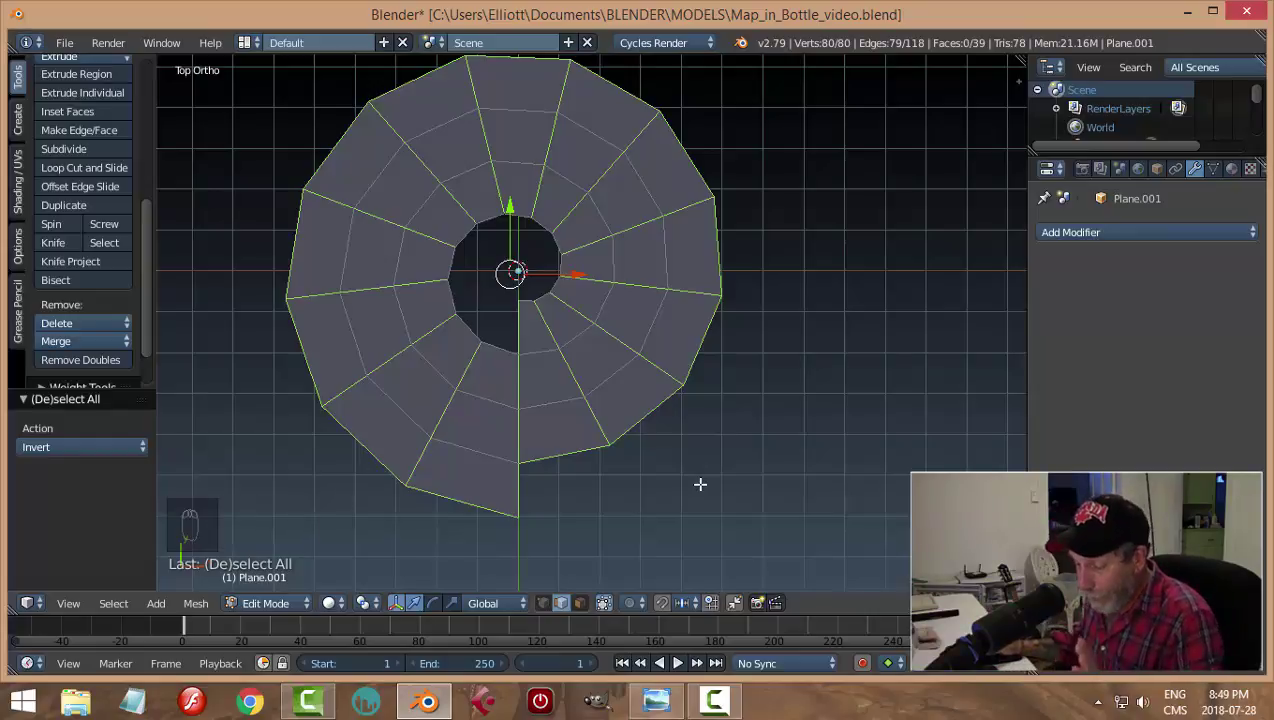
key(x)
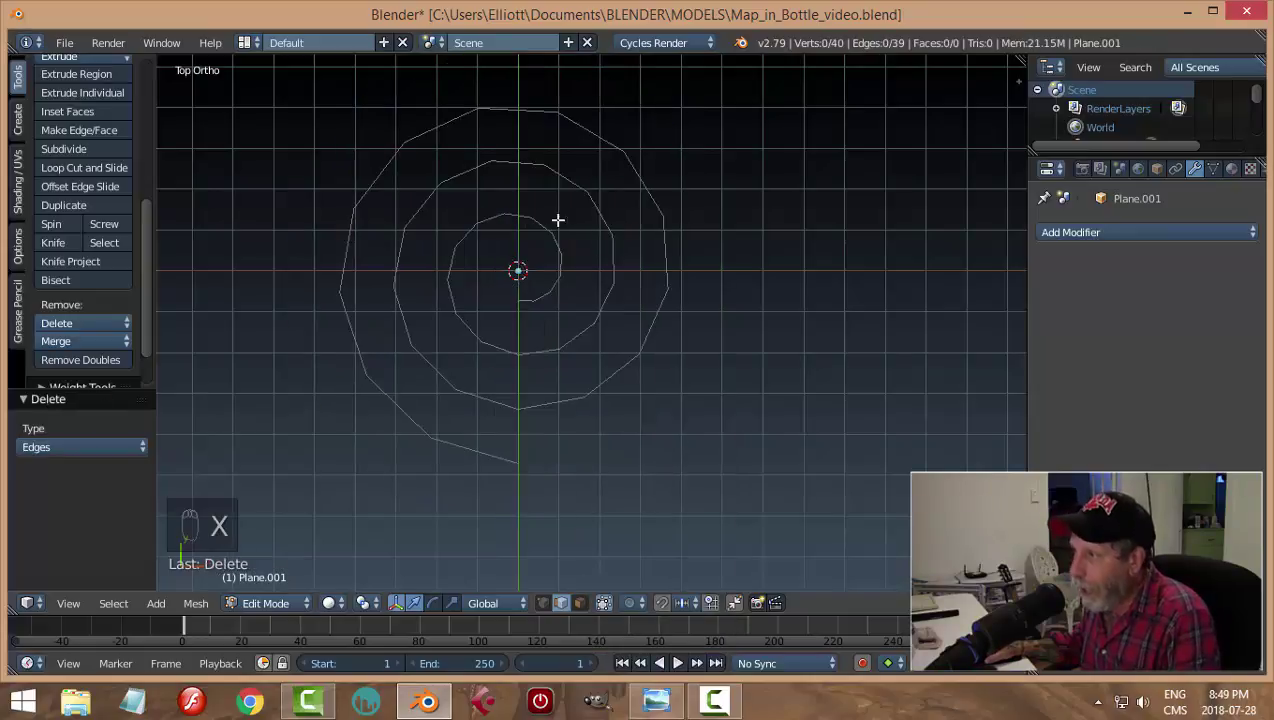
key(a)
key(a)
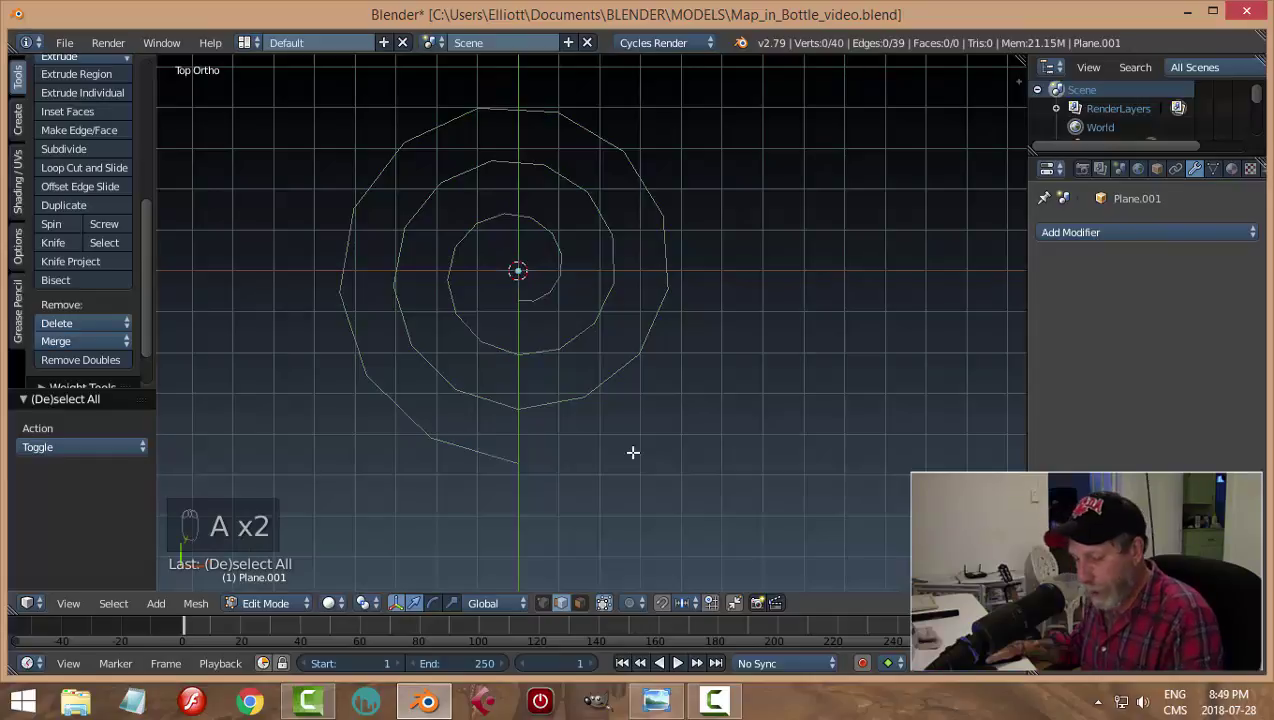
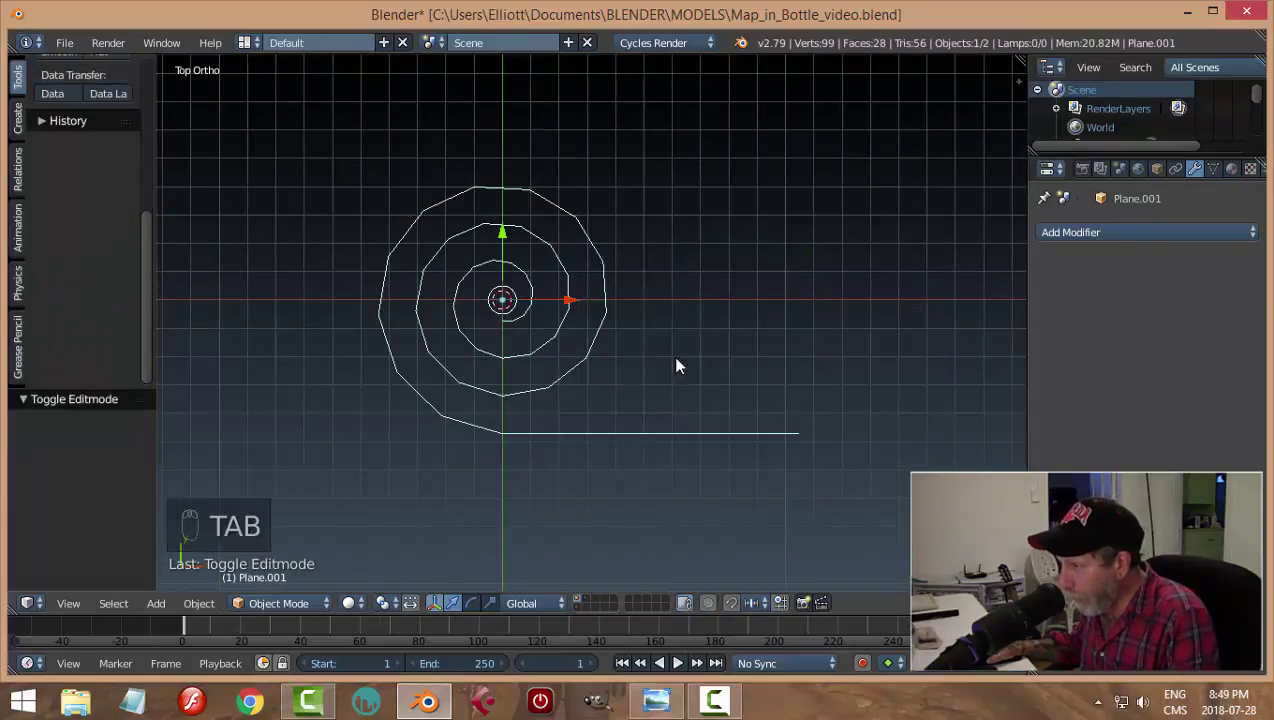
Step: Convert the spiral wire mesh to a curve with Alt+C, check its control points, and return to Object Mode
drag(710, 373, 705, 301)
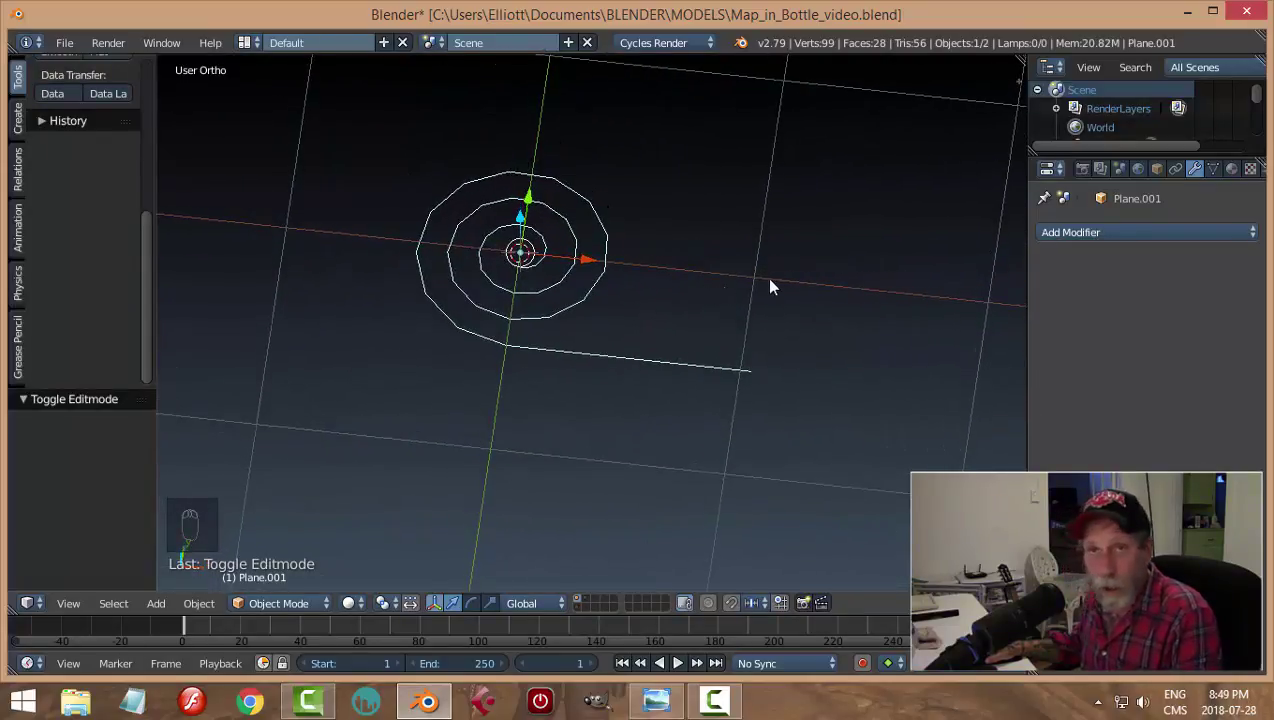
key(Tab)
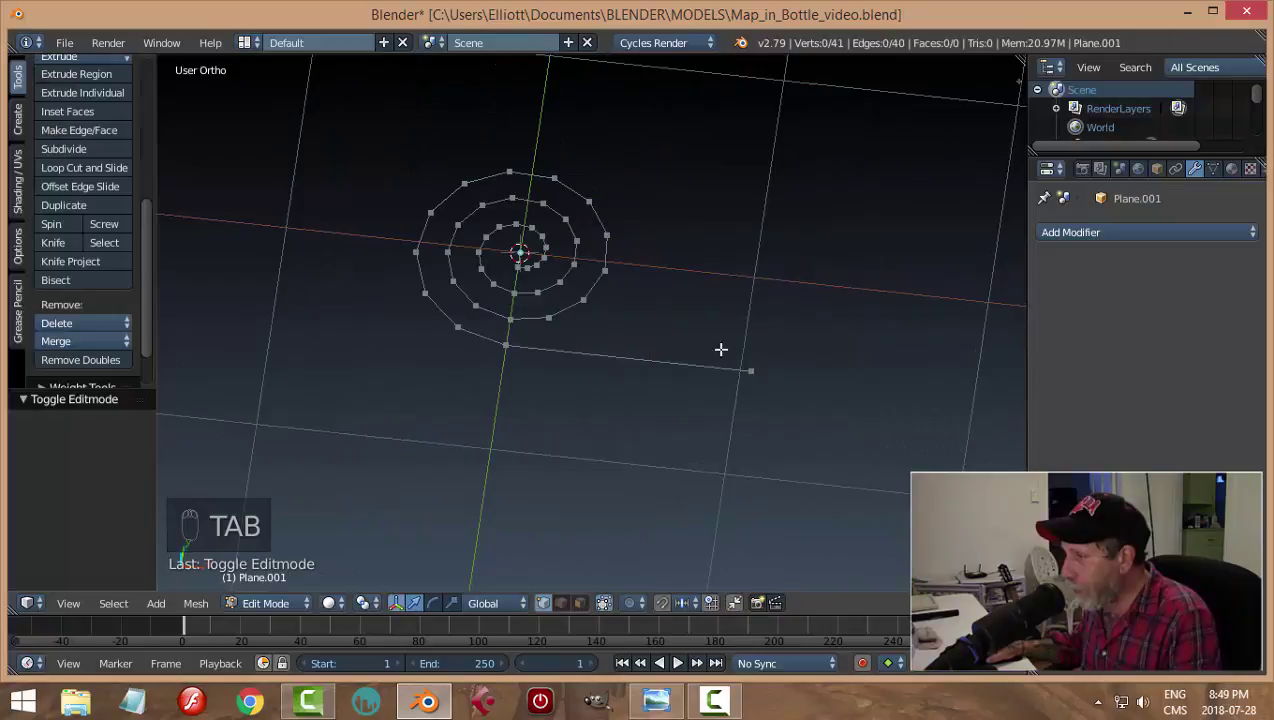
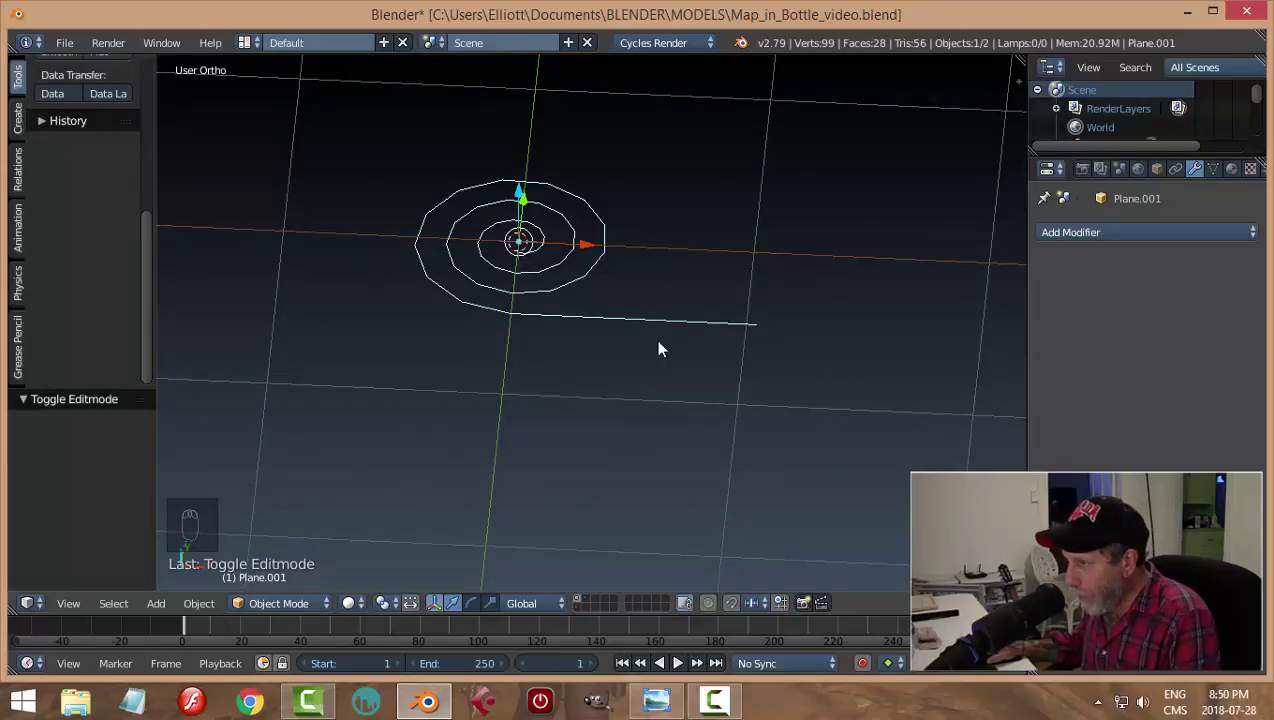
key(alt+c)
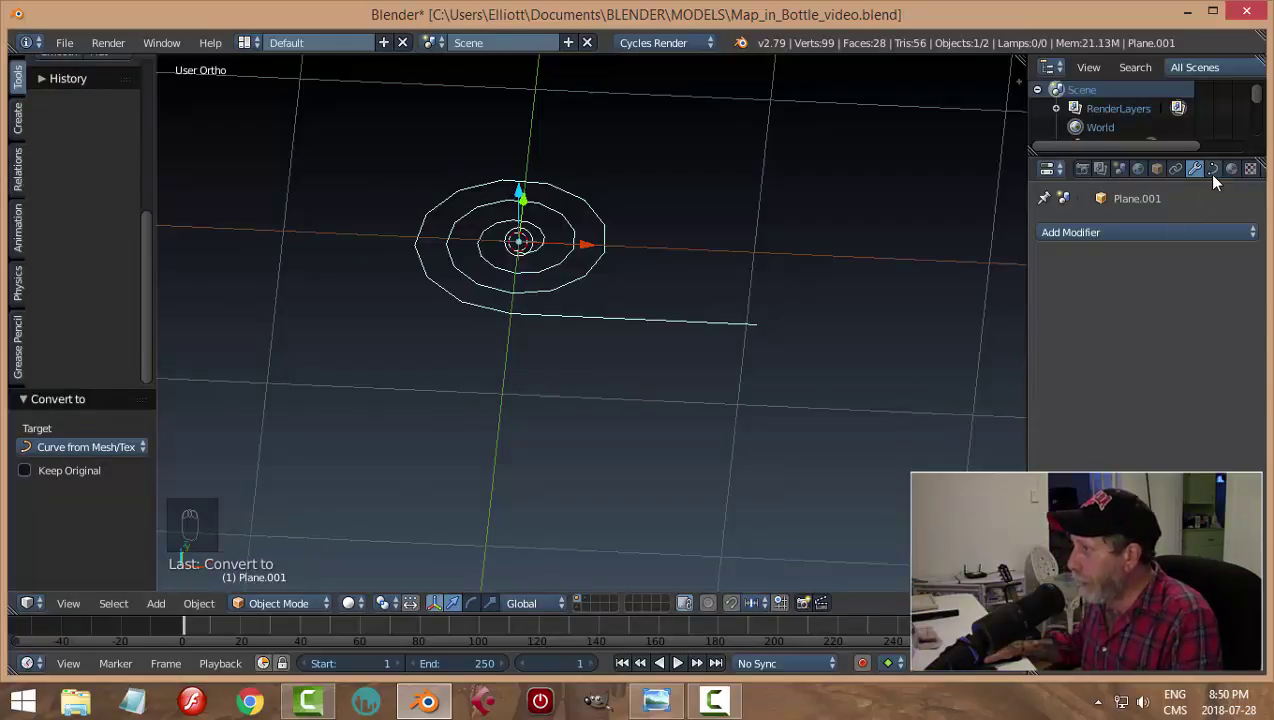
key(Tab)
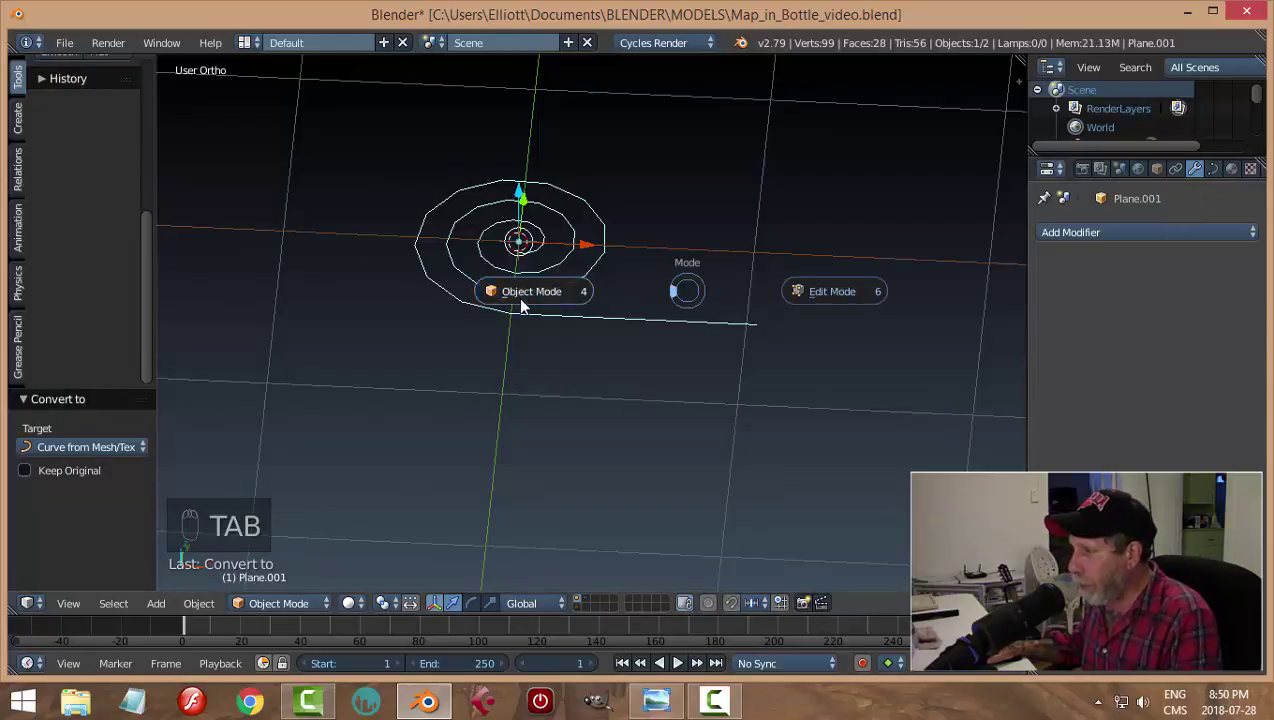
key(Tab)
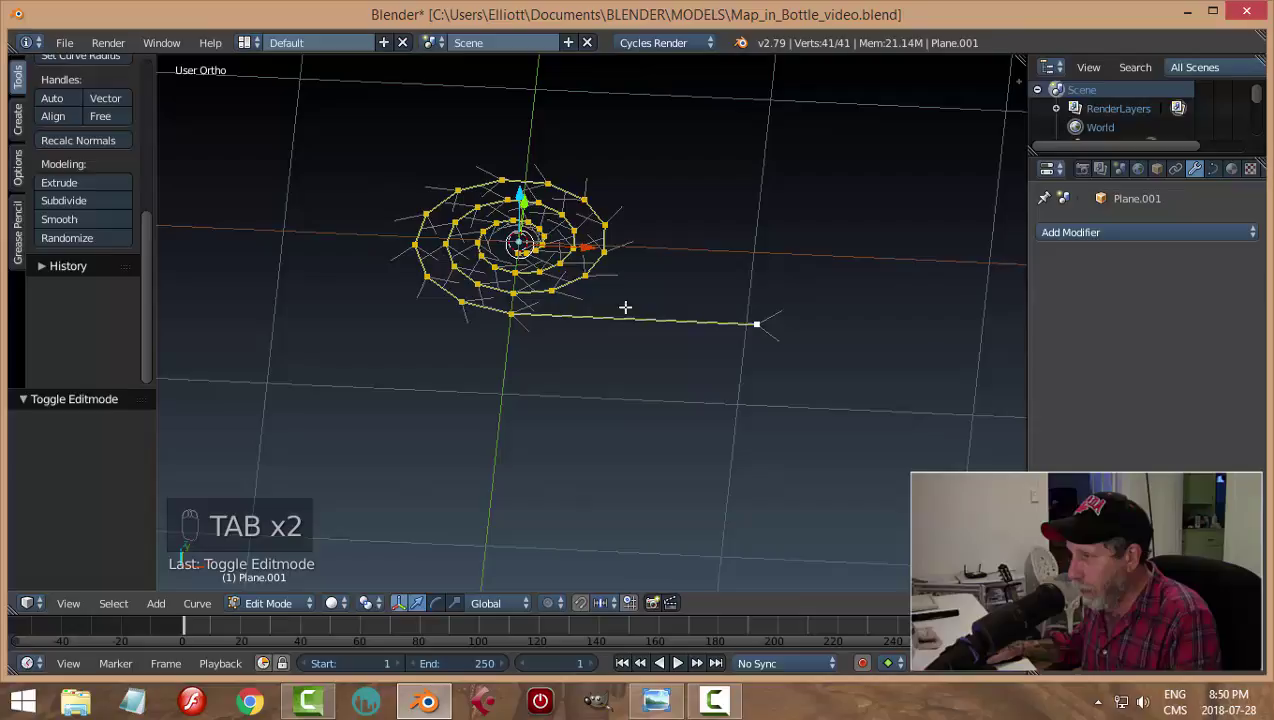
key(Tab)
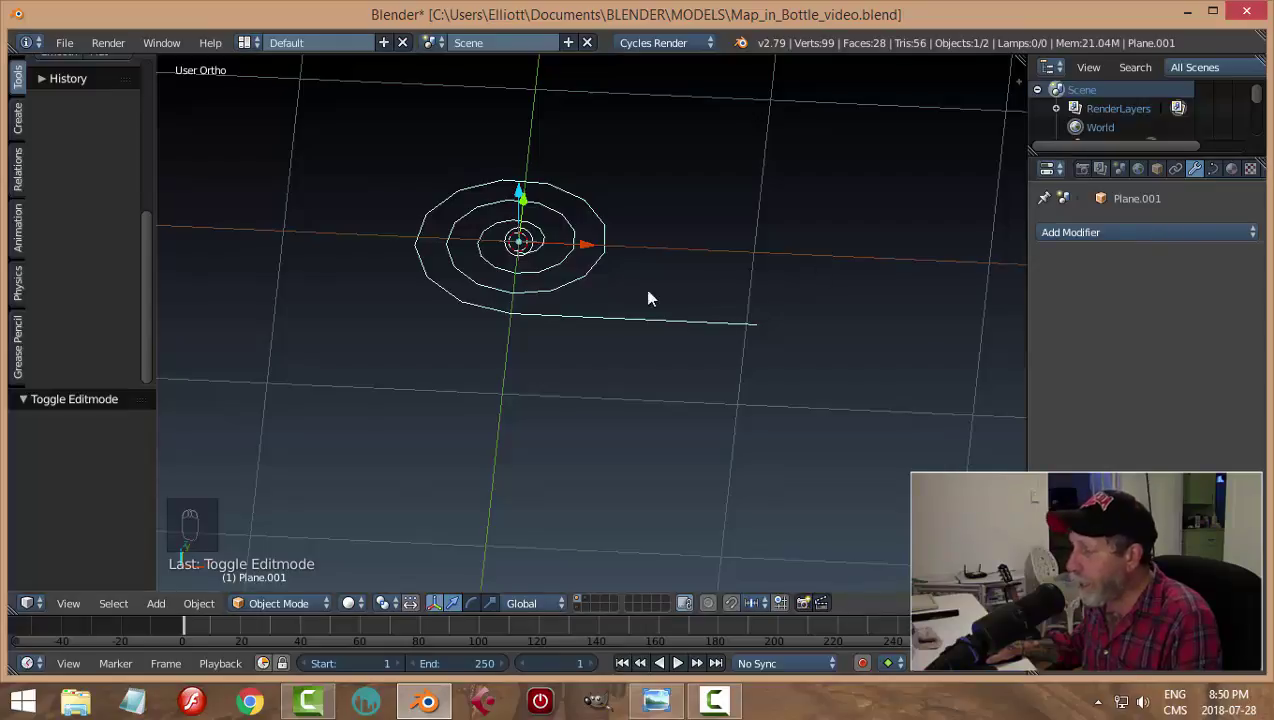
Step: Unhide the map and rotate the spiral curve 90 degrees so it stands upright
middle_click(590, 341)
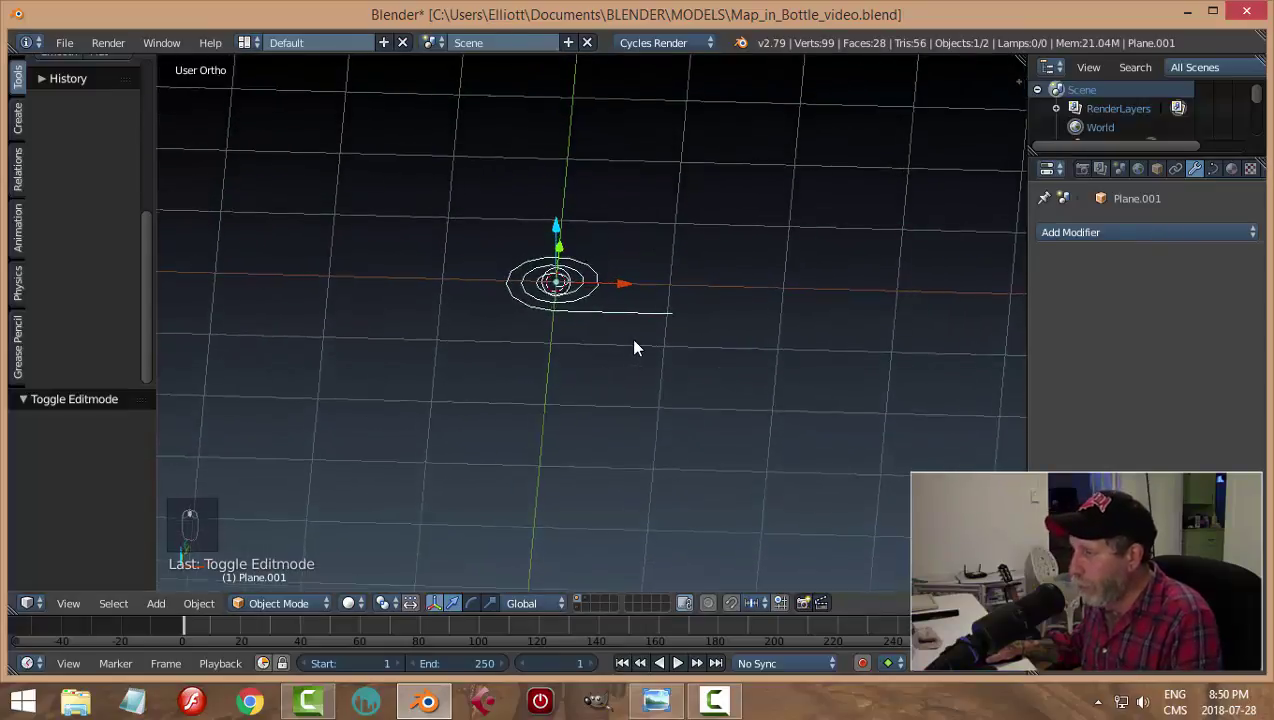
key(alt+h)
drag(672, 349, 632, 379)
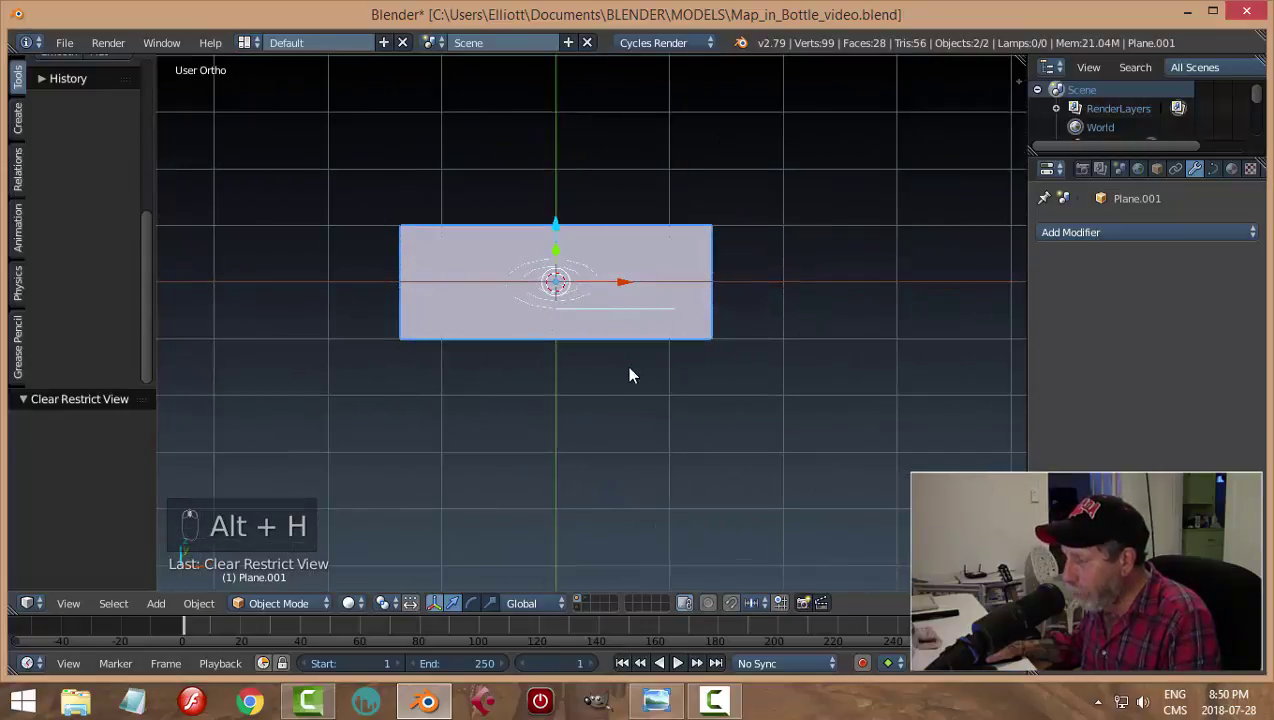
drag(590, 272, 643, 413)
drag(643, 413, 692, 385)
key(r)
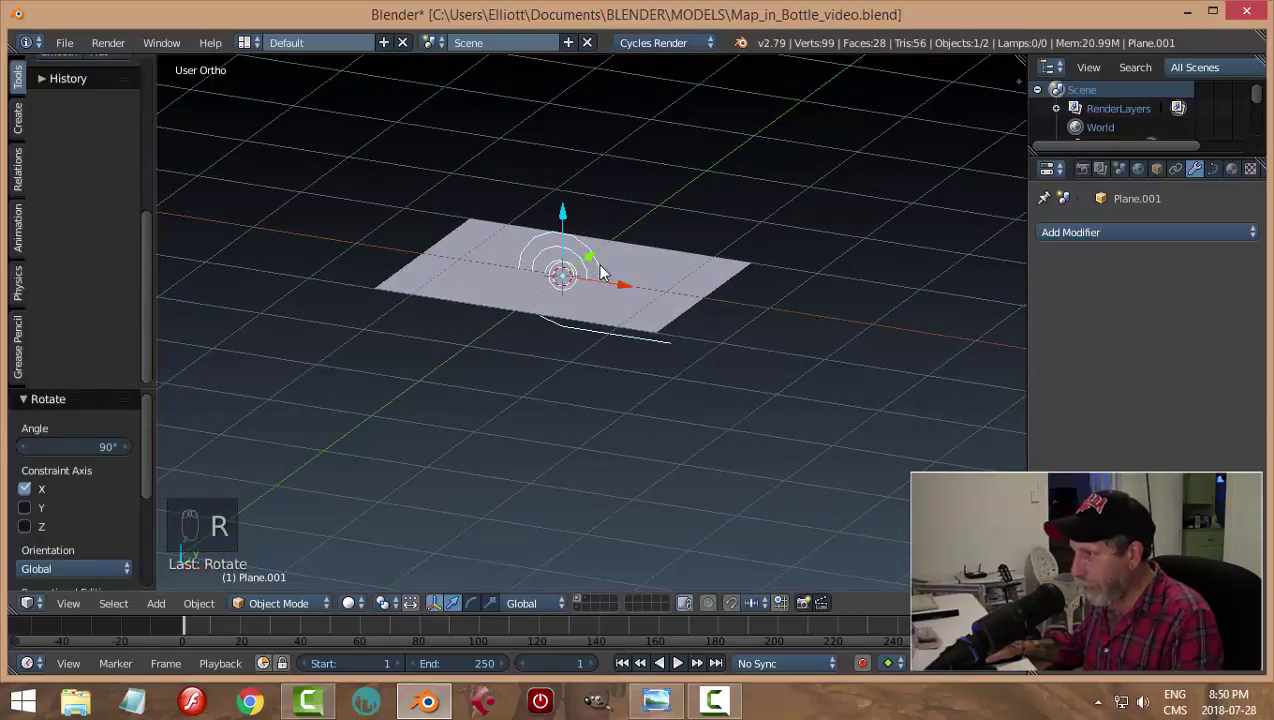
Step: Raise the spiral above the map plane's centre and make the map Plane active
drag(573, 224, 566, 329)
drag(566, 329, 655, 299)
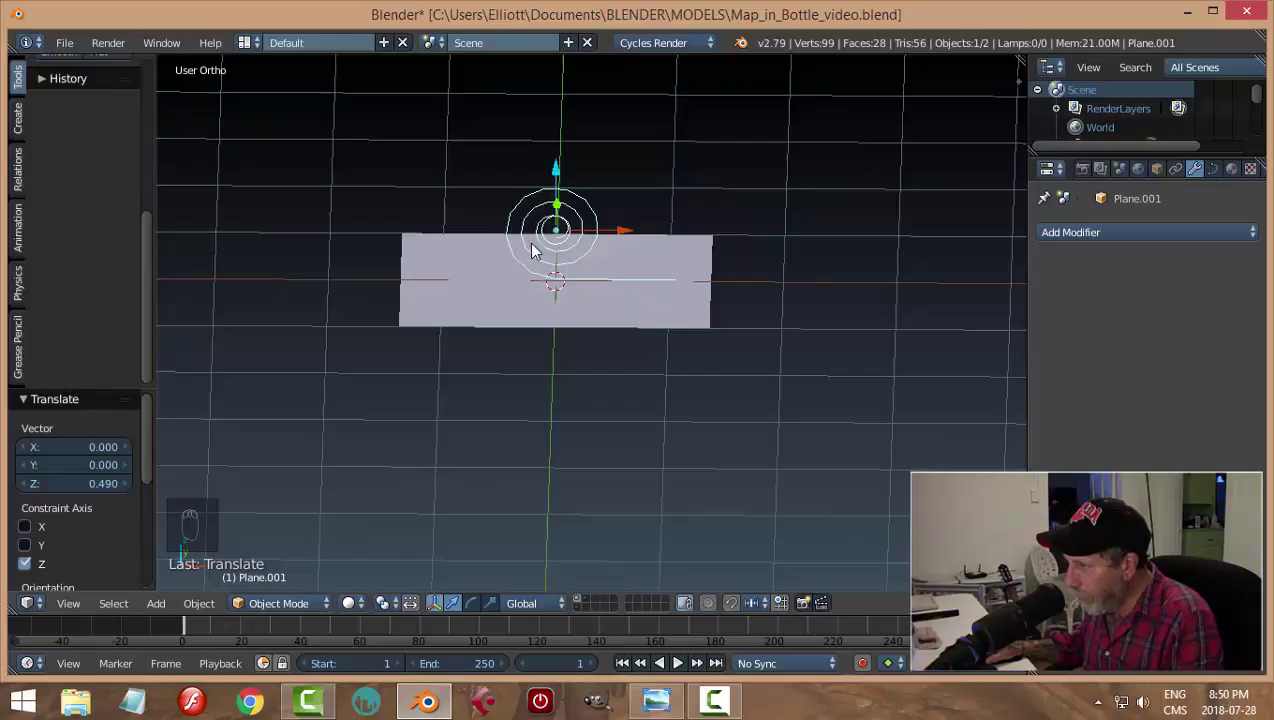
drag(618, 359, 622, 319)
drag(622, 319, 618, 432)
drag(618, 432, 624, 368)
middle_click(585, 411)
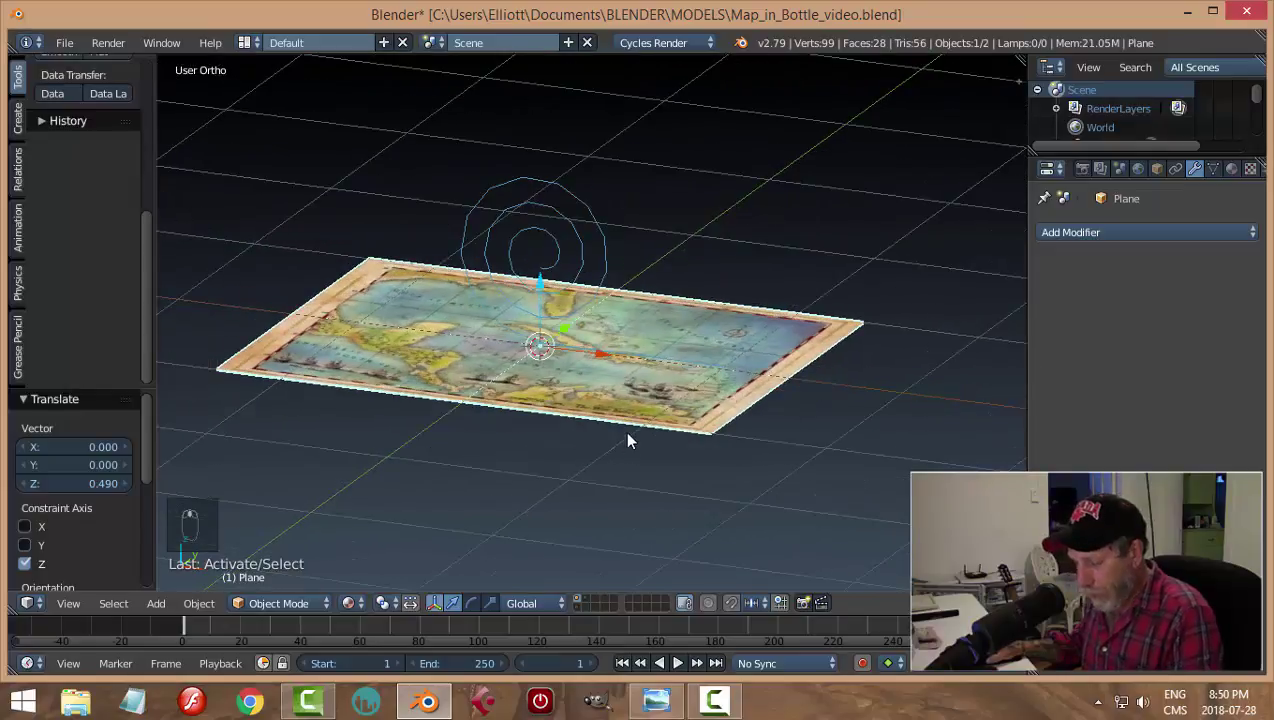
Step: Save, then give the map a Curve modifier targeting the spiral curve, deforming along X
key(ctrl+s)
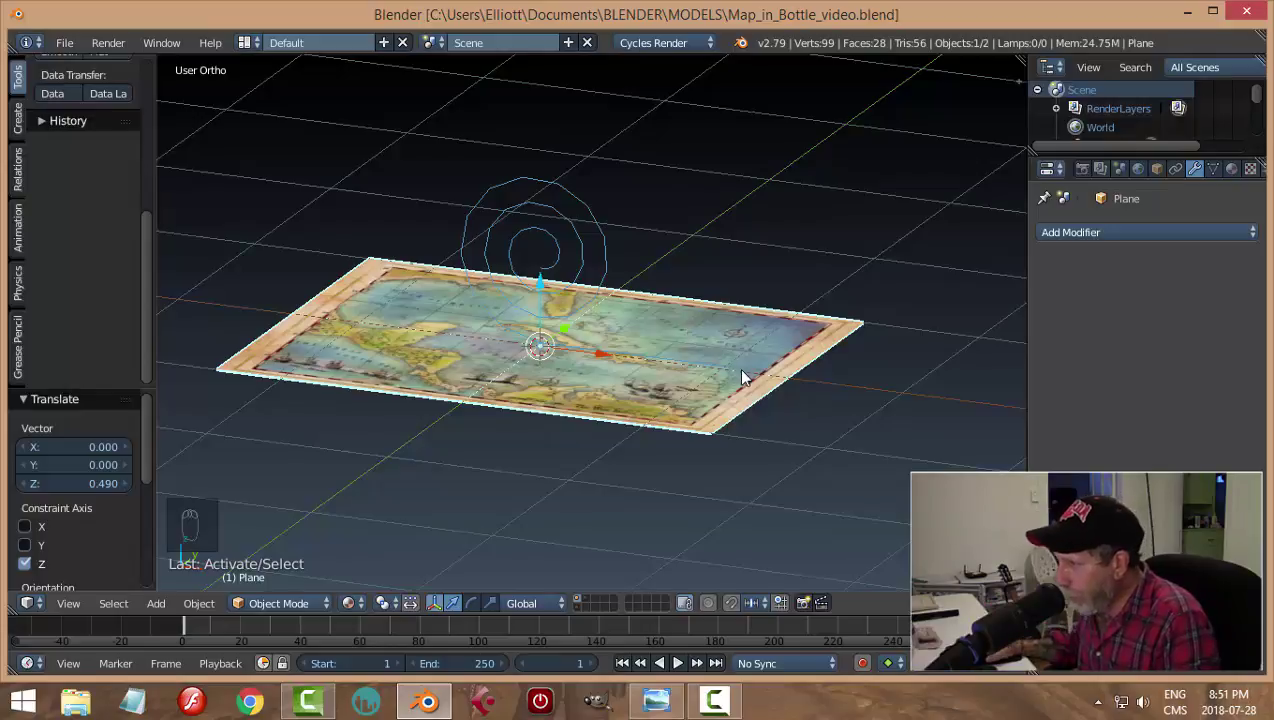
drag(1089, 237, 875, 361)
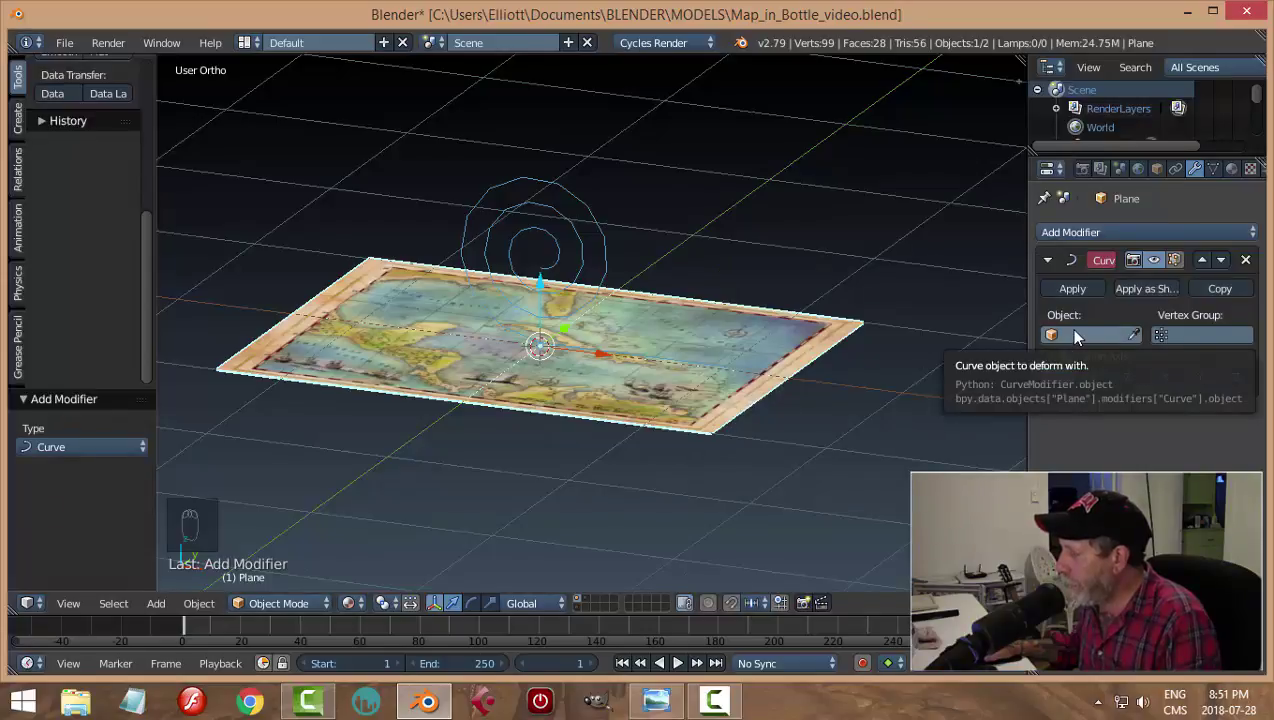
drag(1080, 337, 564, 231)
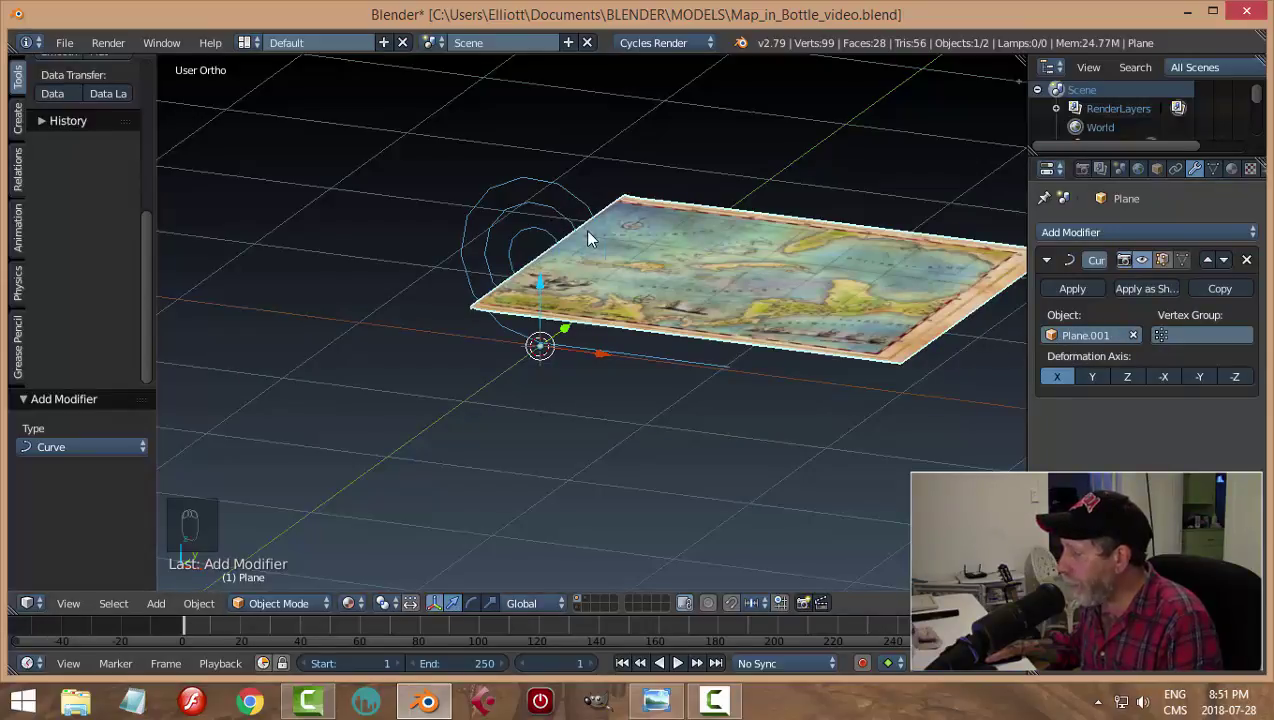
drag(594, 359, 635, 347)
drag(635, 347, 471, 349)
drag(395, 275, 590, 324)
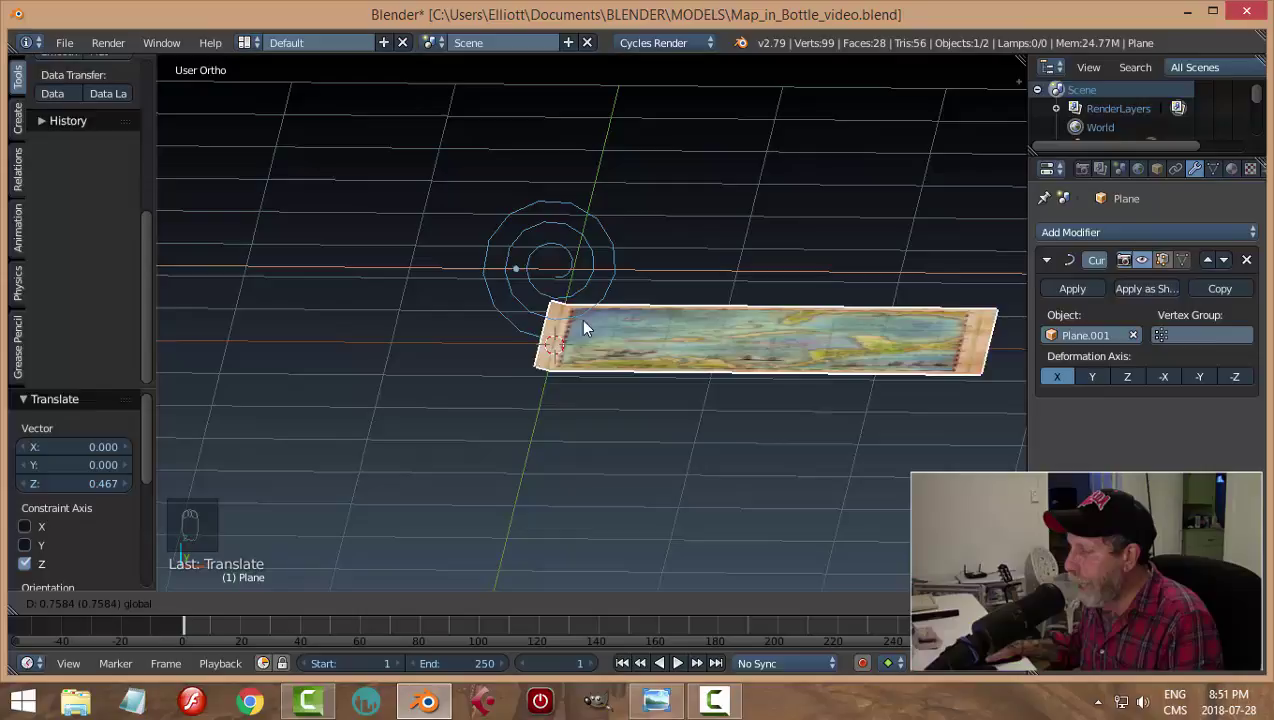
Step: Undo the stray moves, slide the map along X, and rename Plane.001 to spiral
key(ctrl+z)
key(ctrl+z)
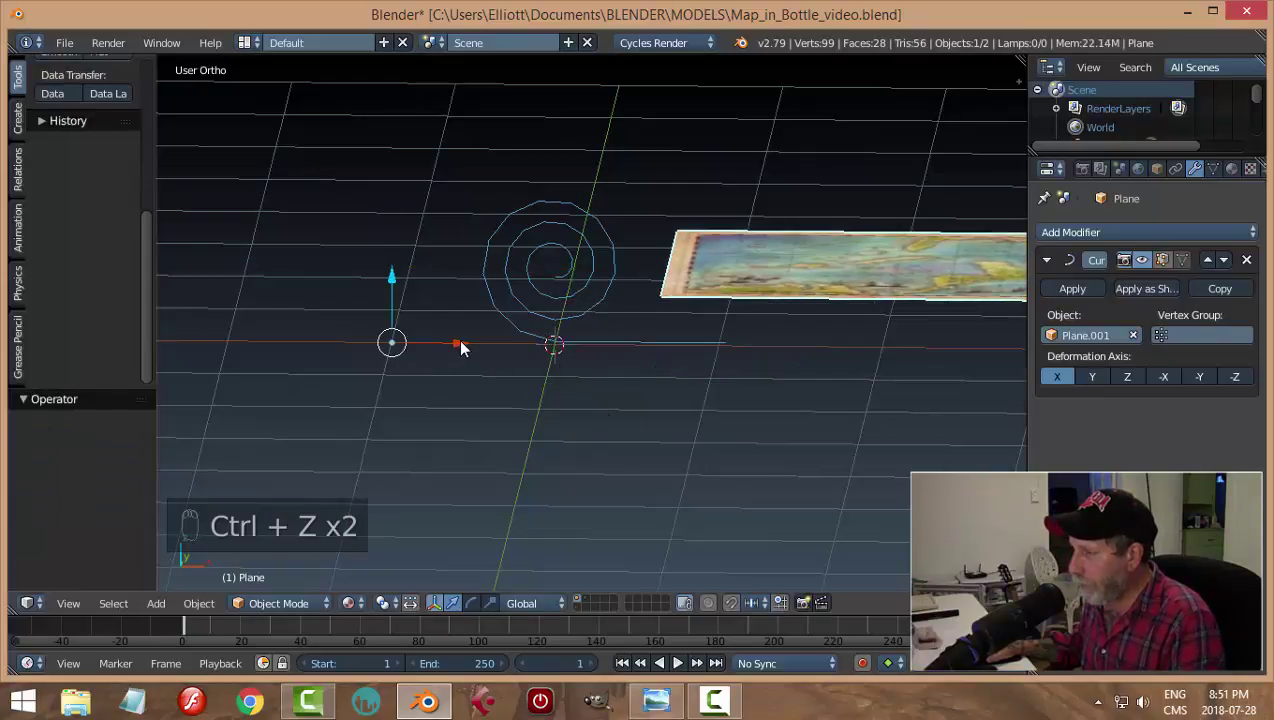
key(ctrl+z)
drag(566, 278, 542, 266)
drag(559, 258, 678, 317)
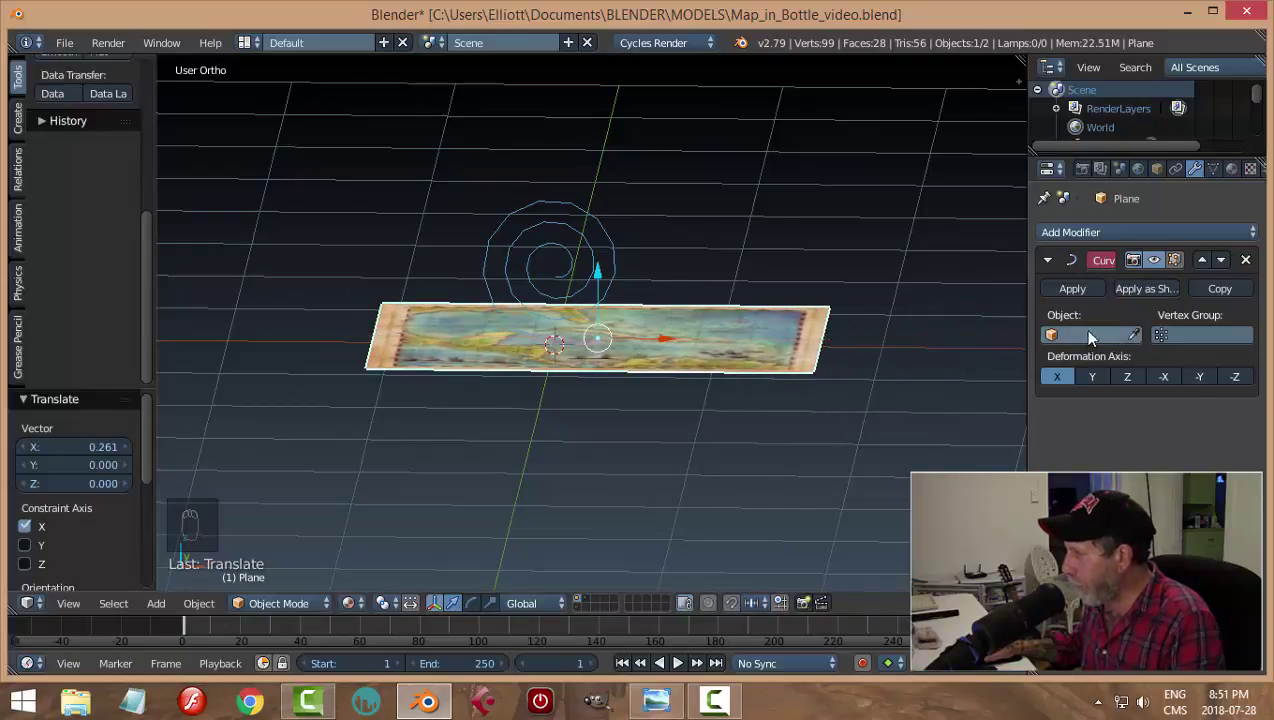
drag(1077, 340, 1154, 162)
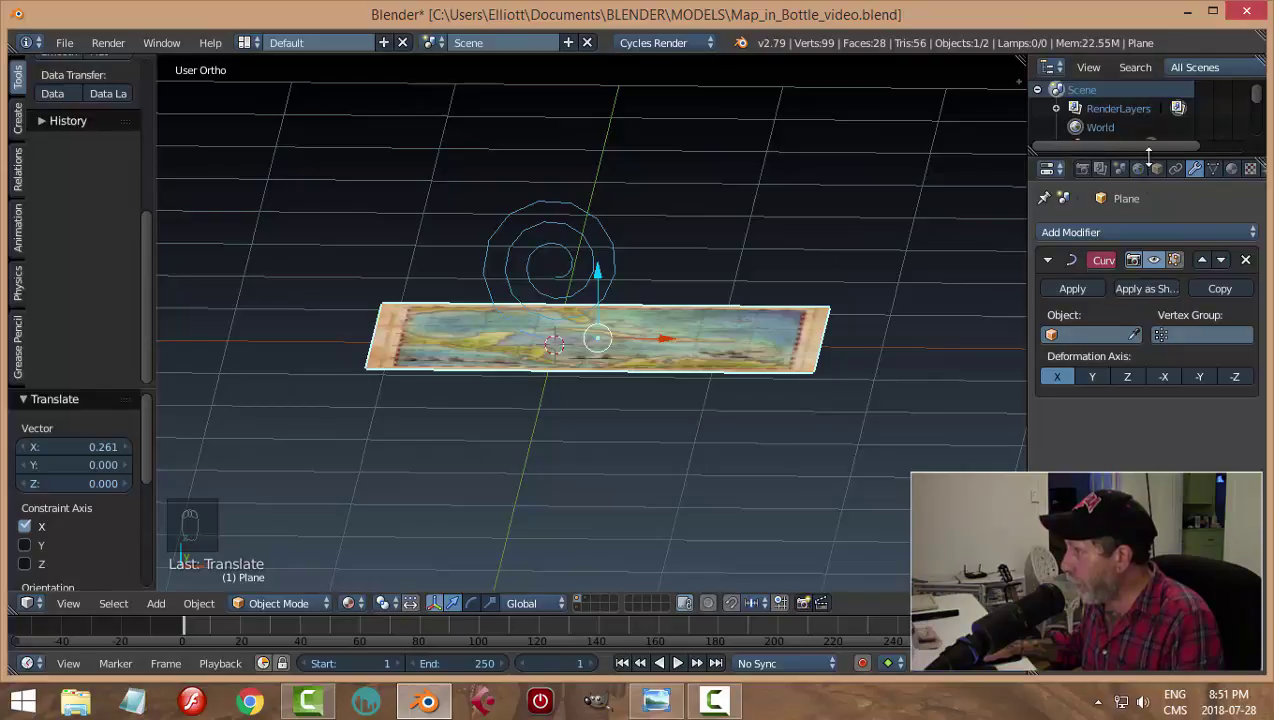
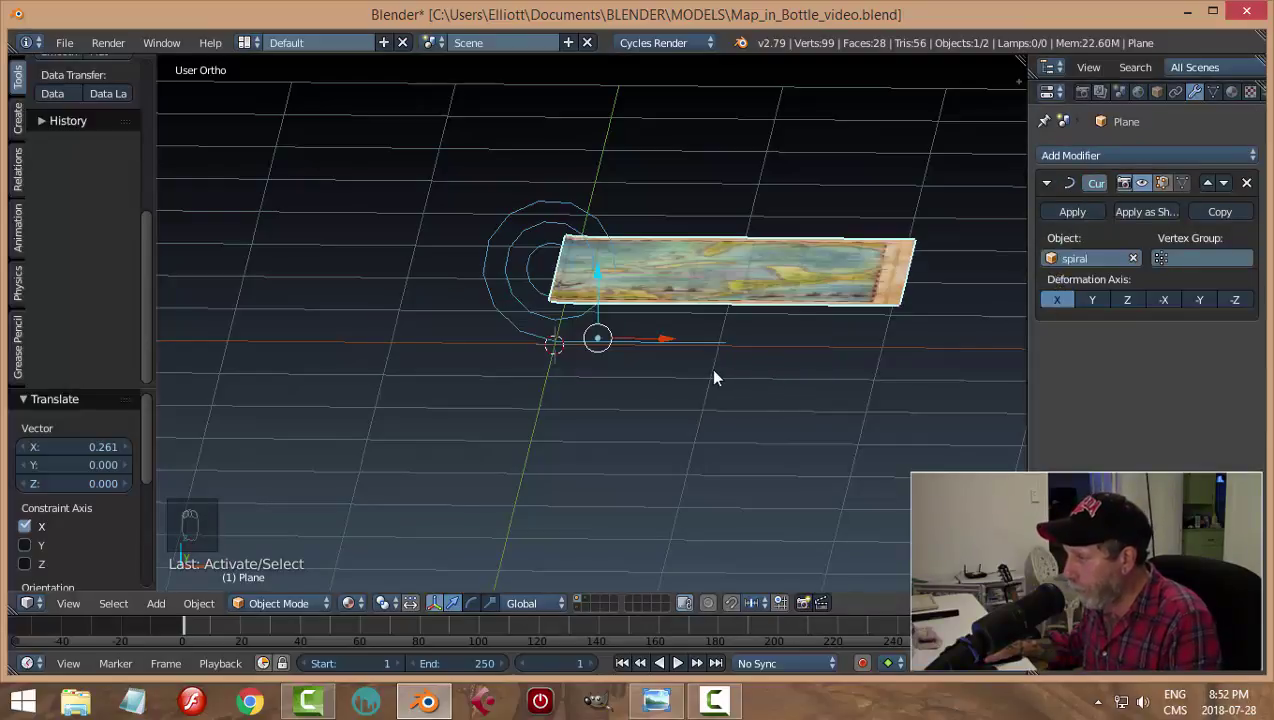
Step: Slide the map along X so it curls progressively around the spiral into a roll
drag(771, 389, 666, 355)
drag(666, 355, 616, 370)
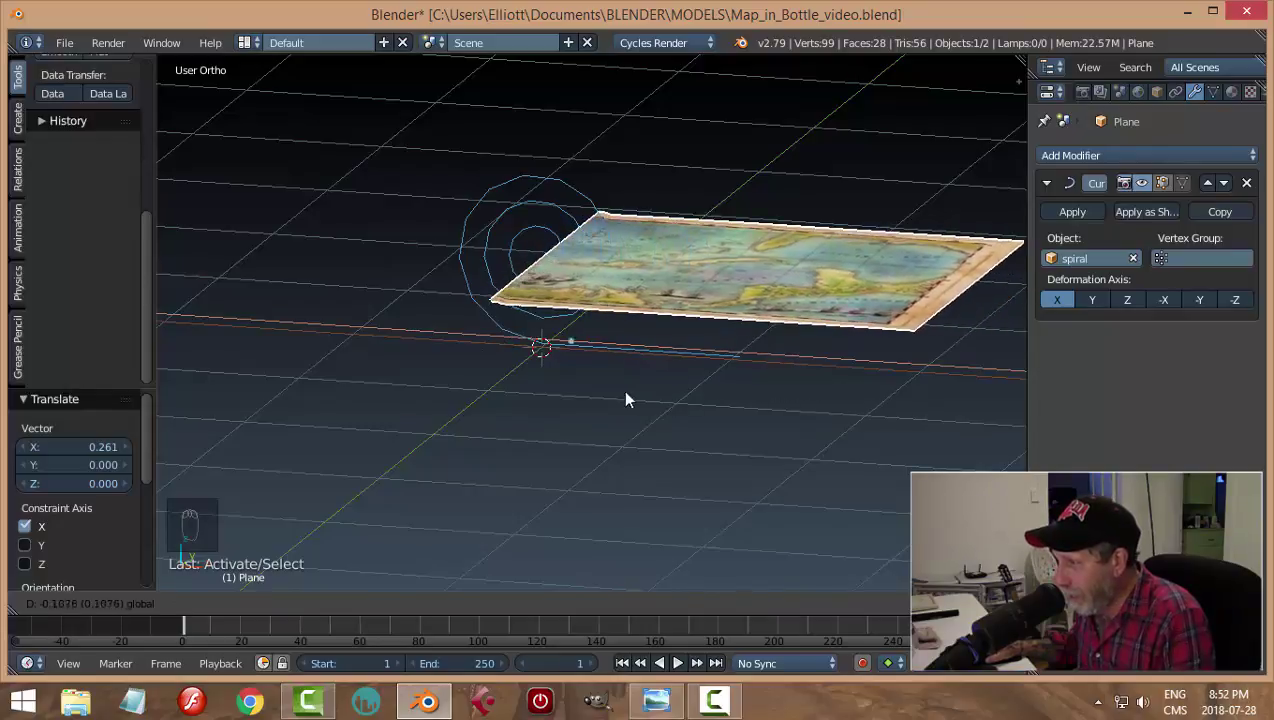
drag(436, 277, 445, 192)
drag(677, 308, 508, 255)
drag(508, 255, 696, 294)
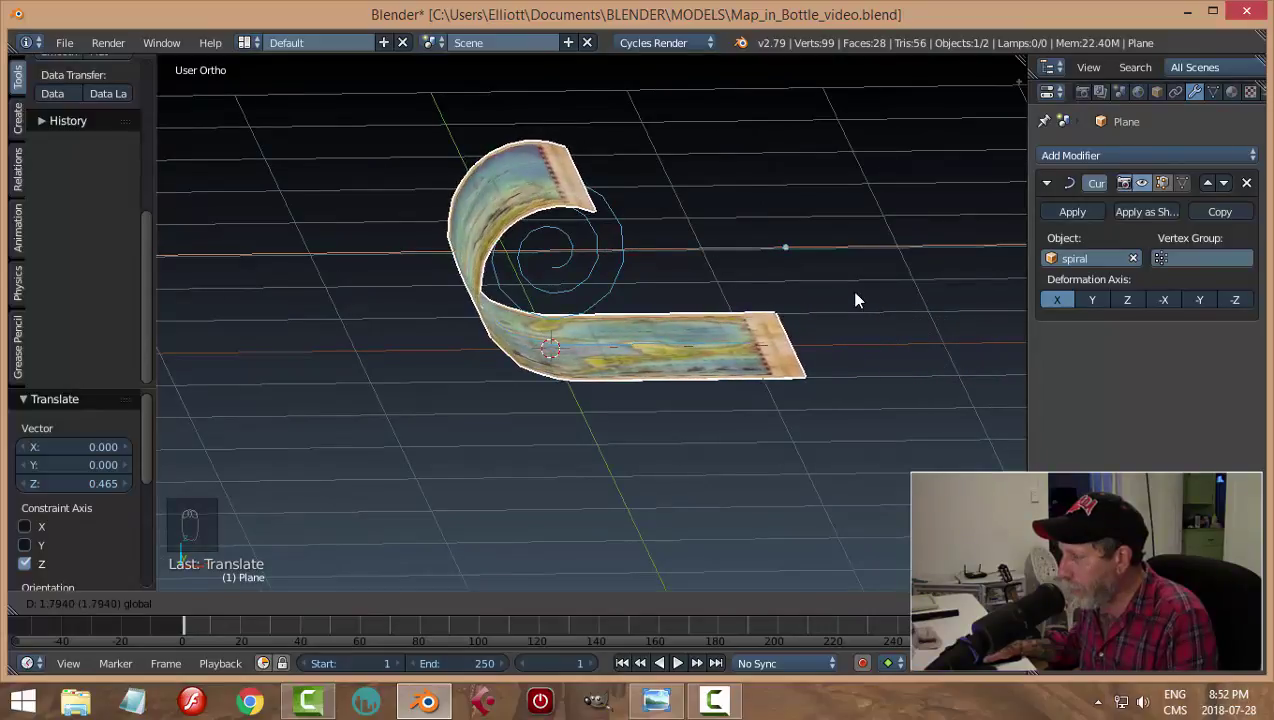
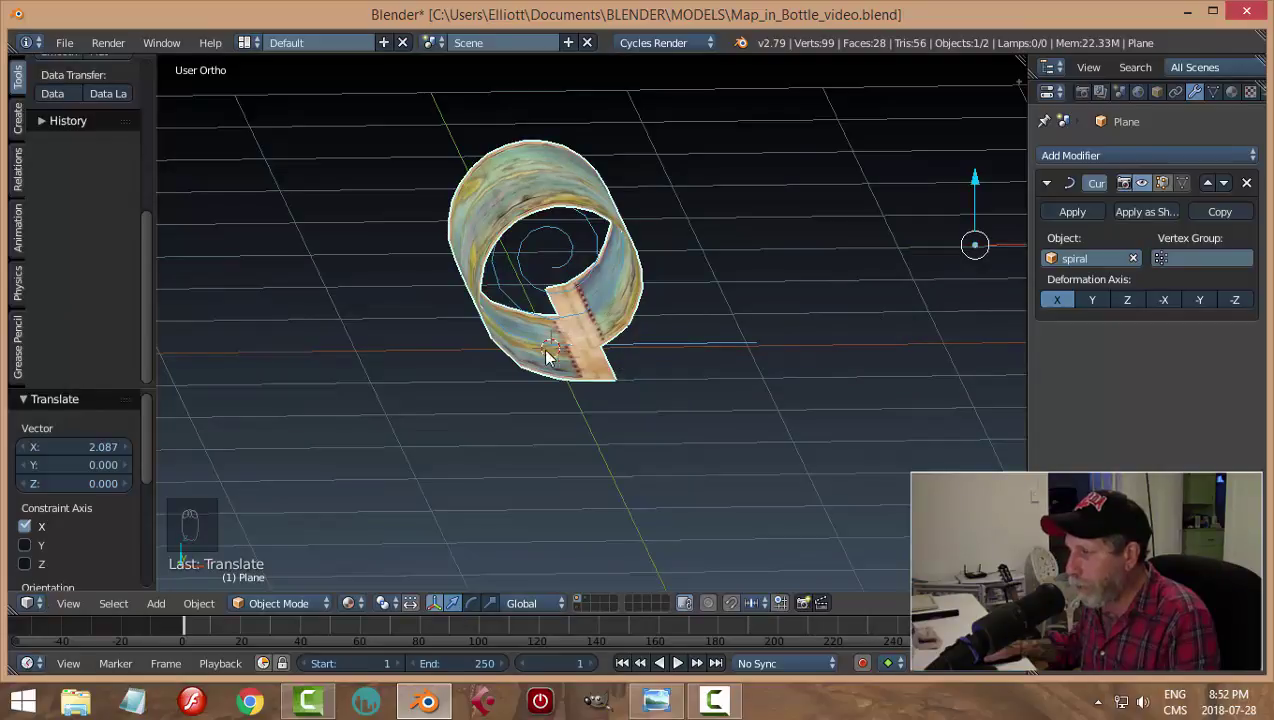
drag(150, 312, 668, 400)
drag(668, 400, 594, 364)
drag(594, 364, 880, 373)
drag(844, 304, 854, 324)
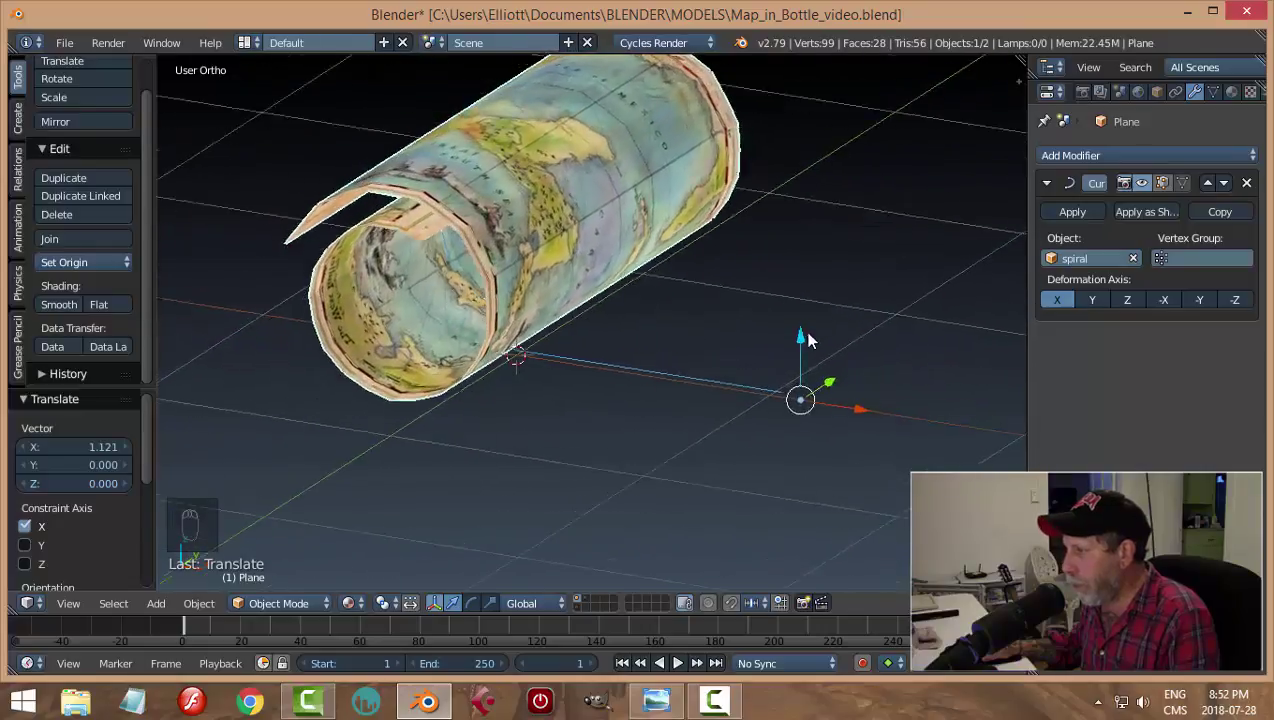
drag(801, 334, 593, 206)
drag(593, 206, 706, 294)
Step: Shrink the spiral to tighten the roll, reposition the map, and set its origin to the 3D cursor
key(s)
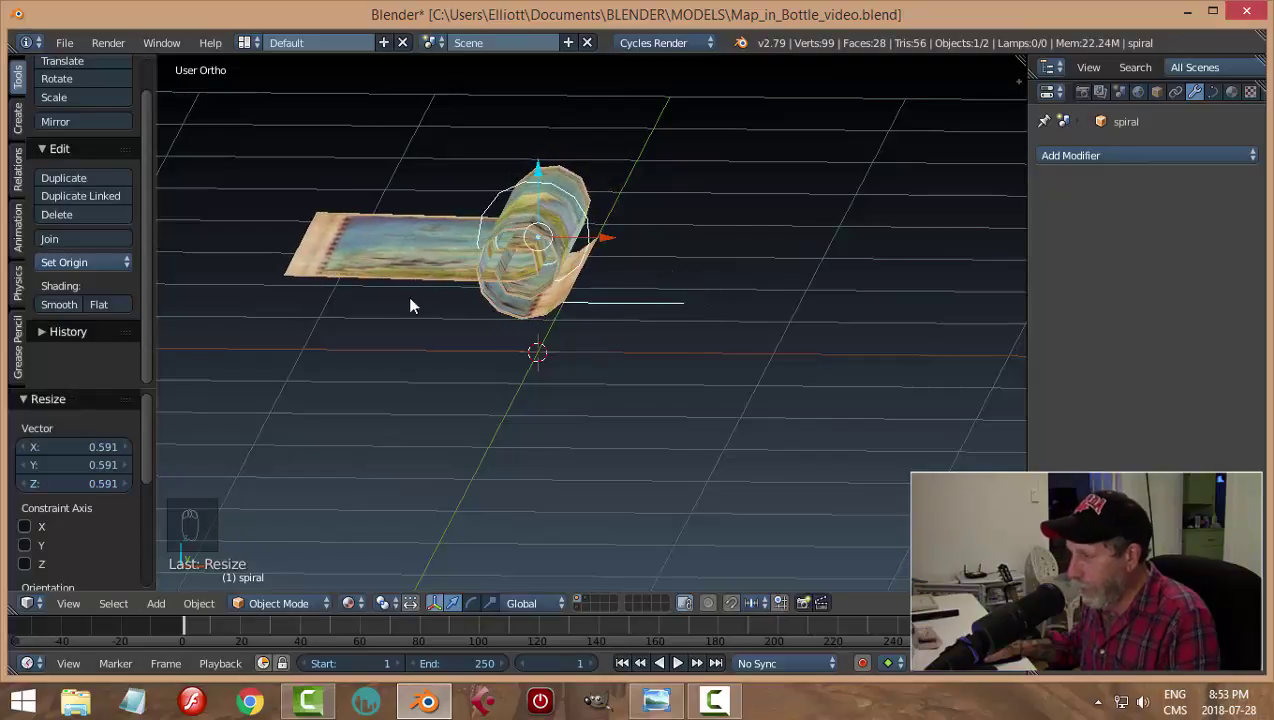
drag(370, 272, 609, 362)
drag(616, 364, 226, 322)
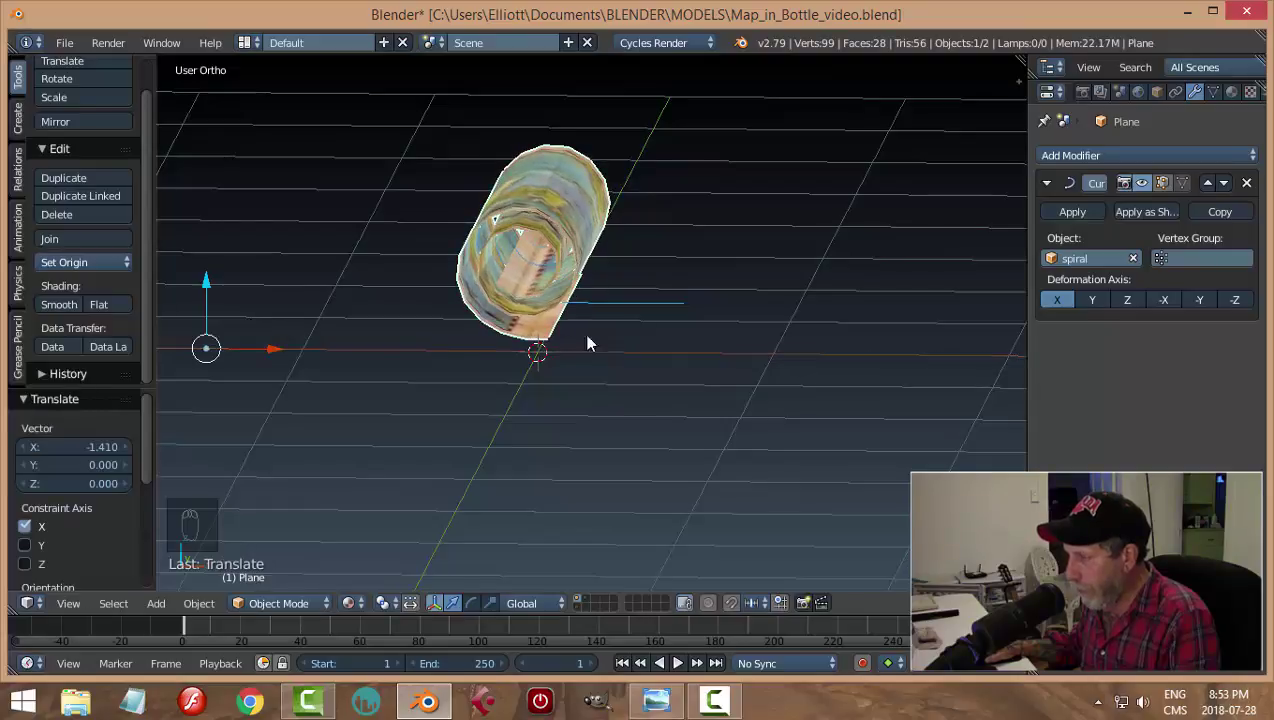
drag(640, 336, 79, 270)
drag(79, 270, 556, 354)
middle_click(632, 358)
middle_click(556, 354)
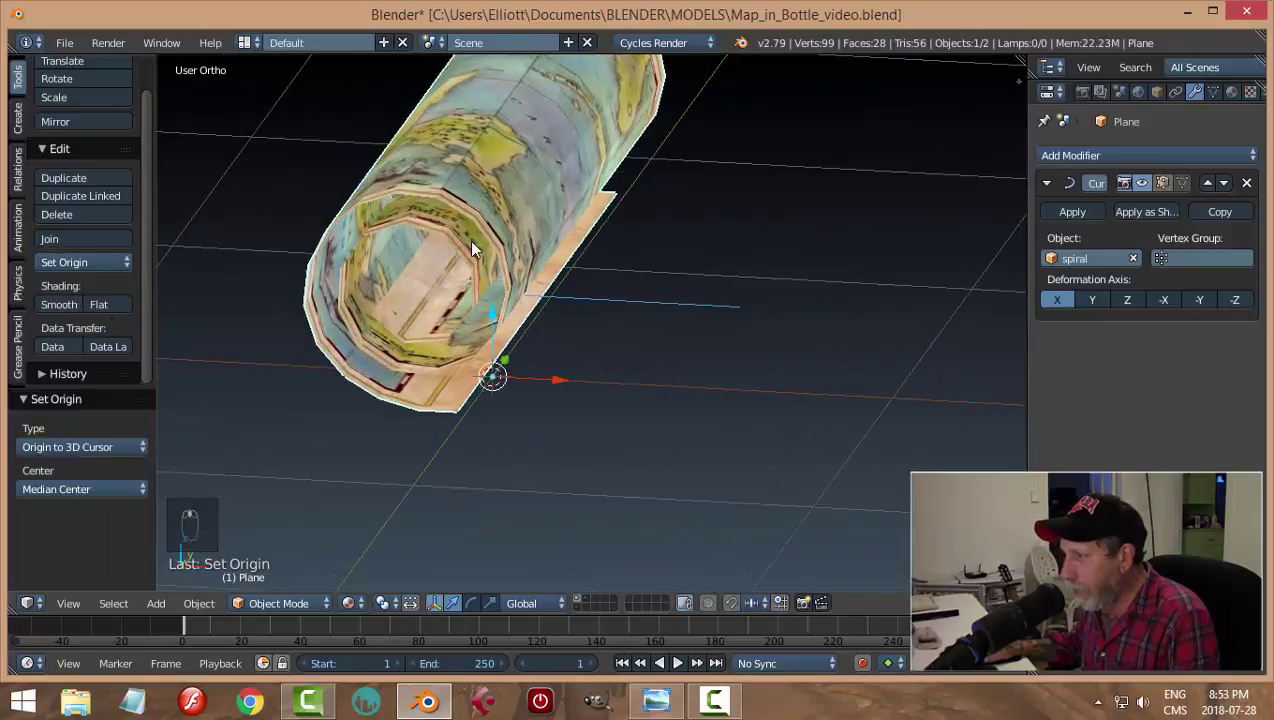
drag(643, 240, 403, 200)
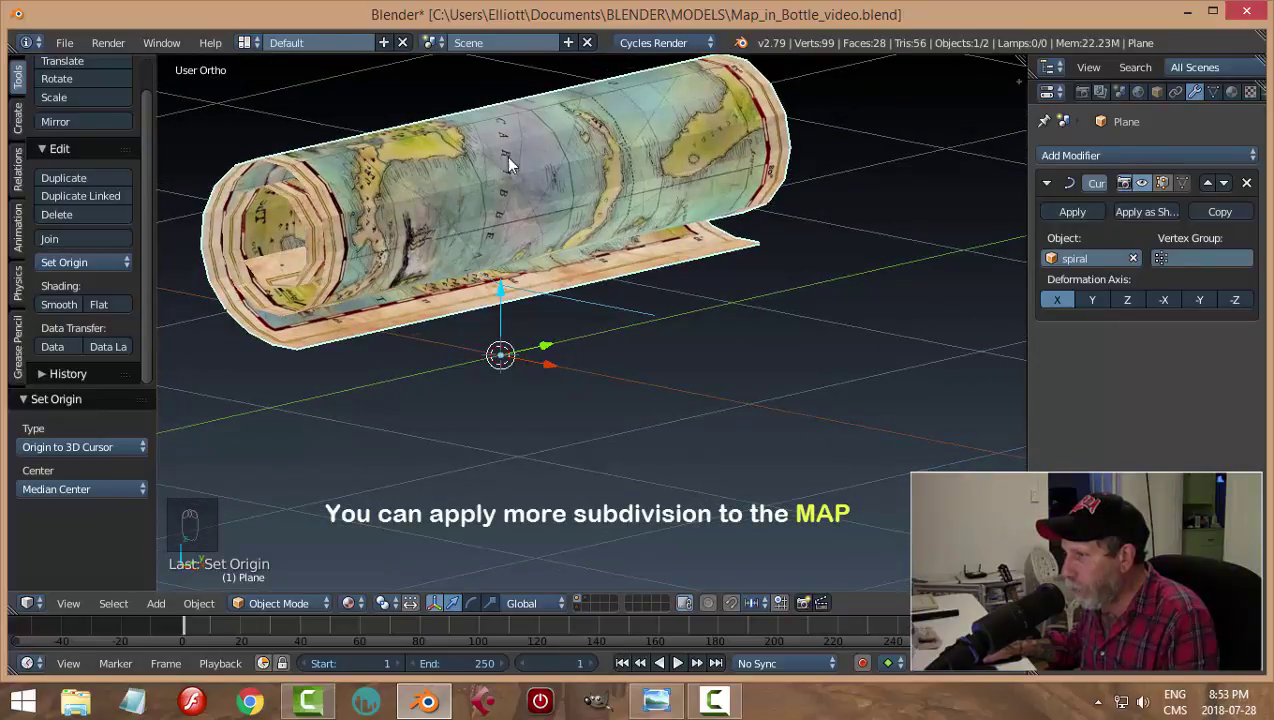
Step: Select all of the map mesh in Edit Mode and add a Subdivision Surface modifier
key(Tab)
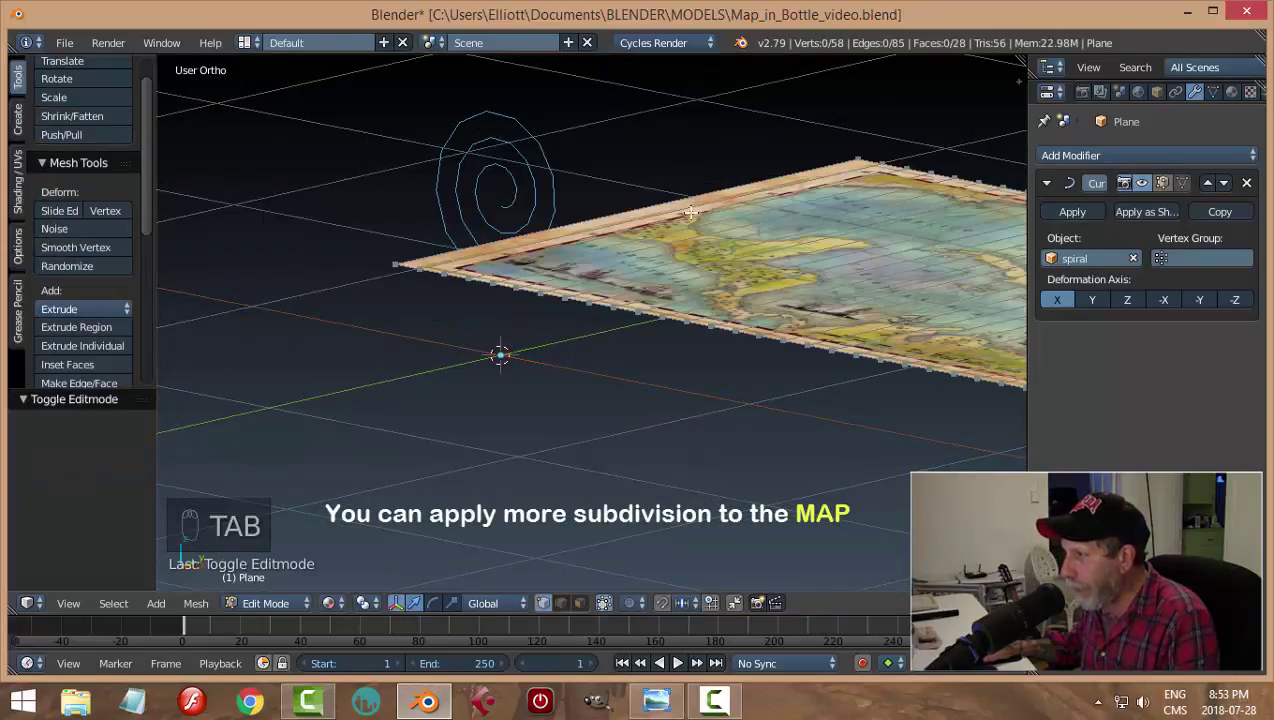
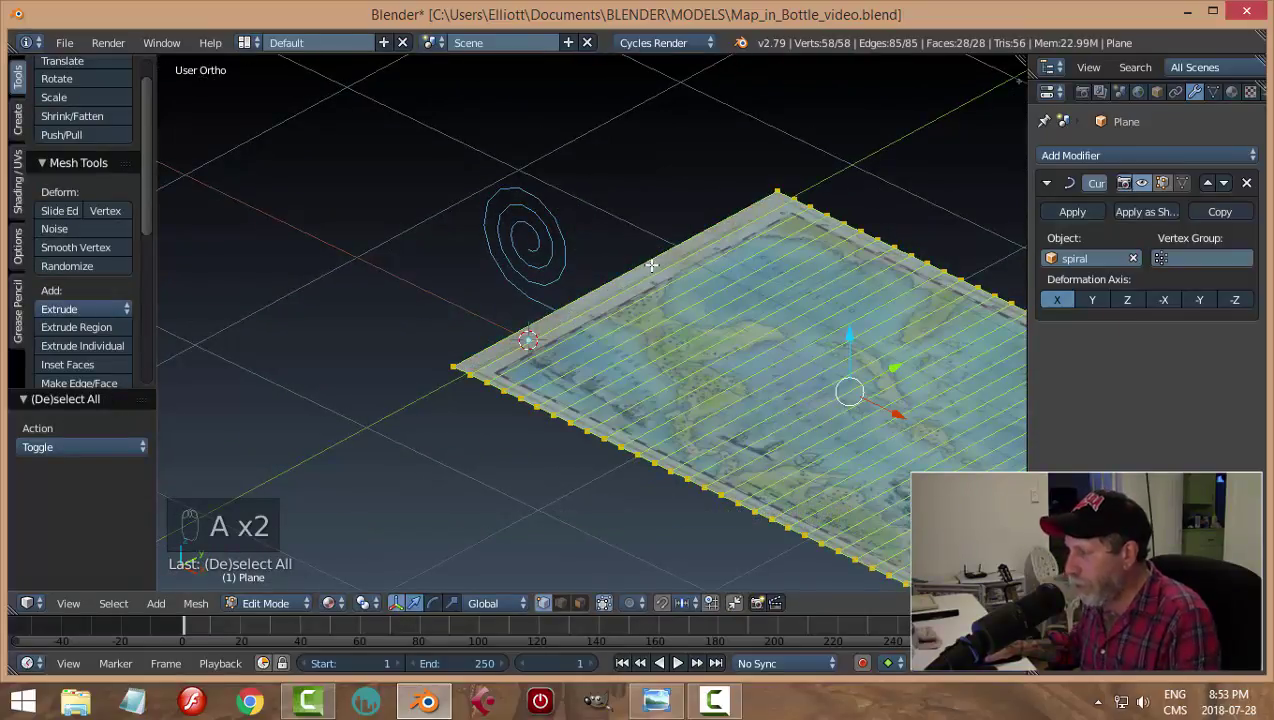
key(Tab)
middle_click(563, 298)
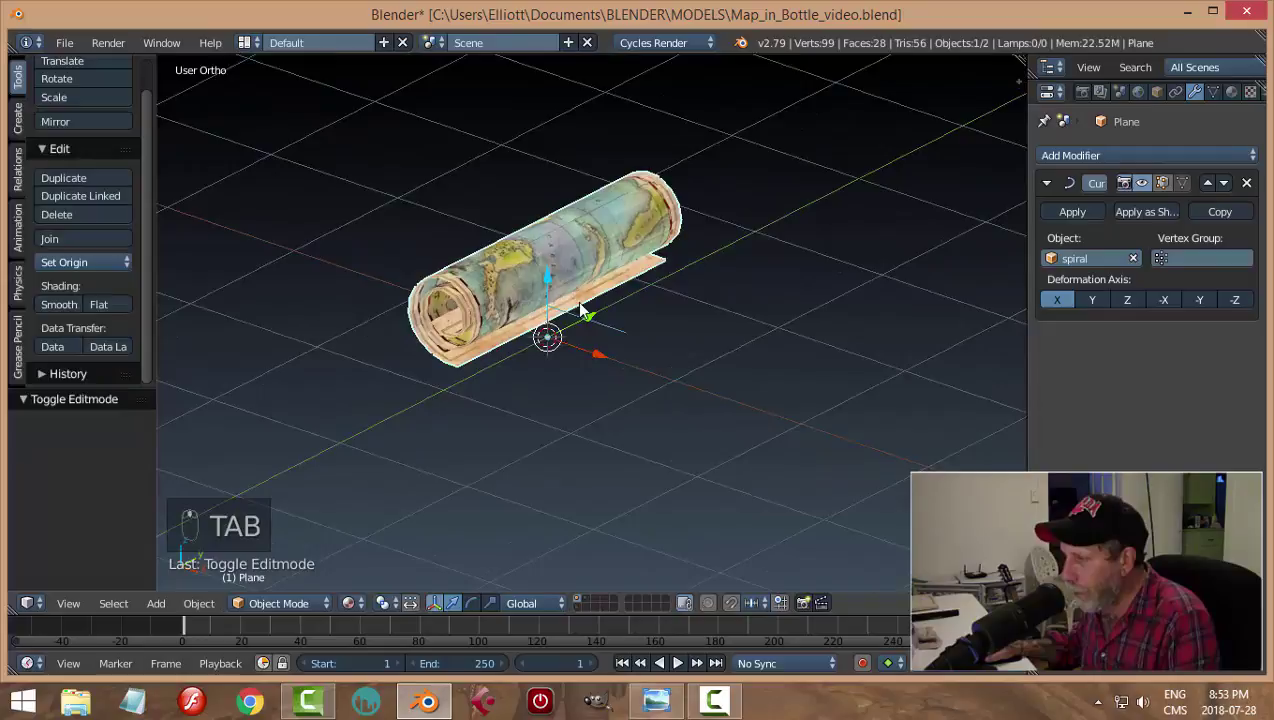
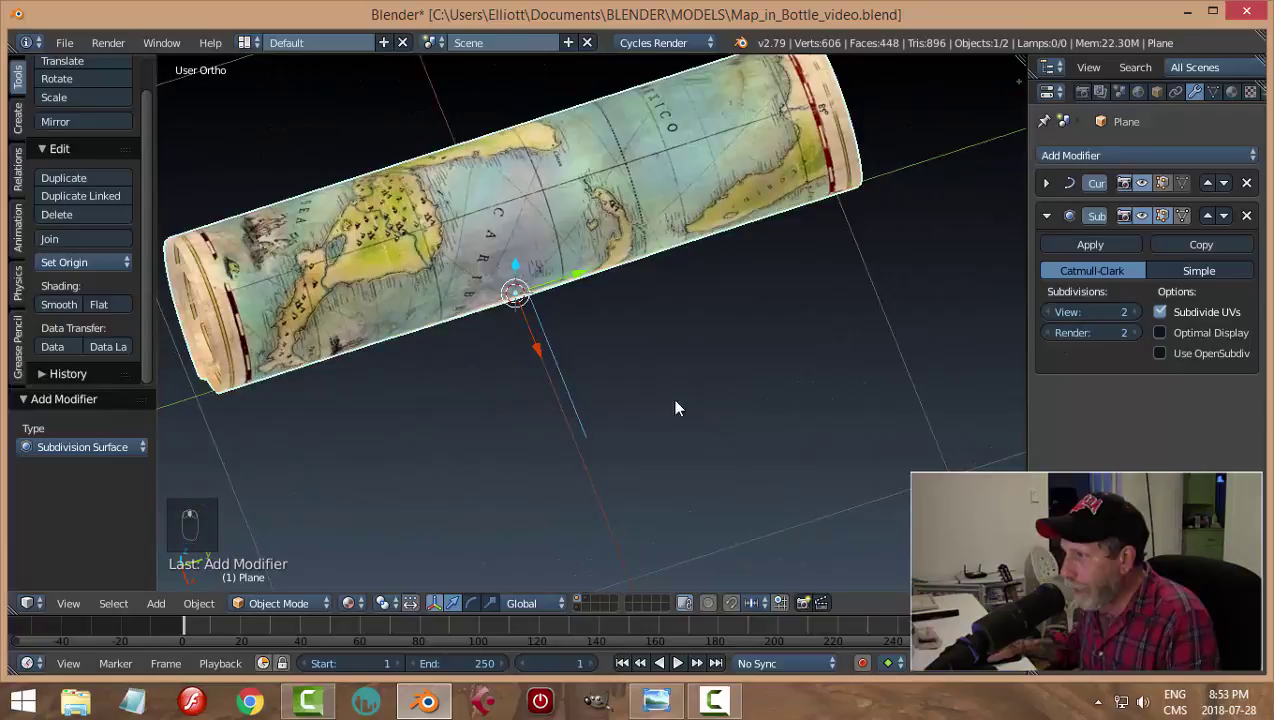
Step: Give the scroll Smooth shading and Simple subdivision with viewport level 3
drag(69, 308, 746, 245)
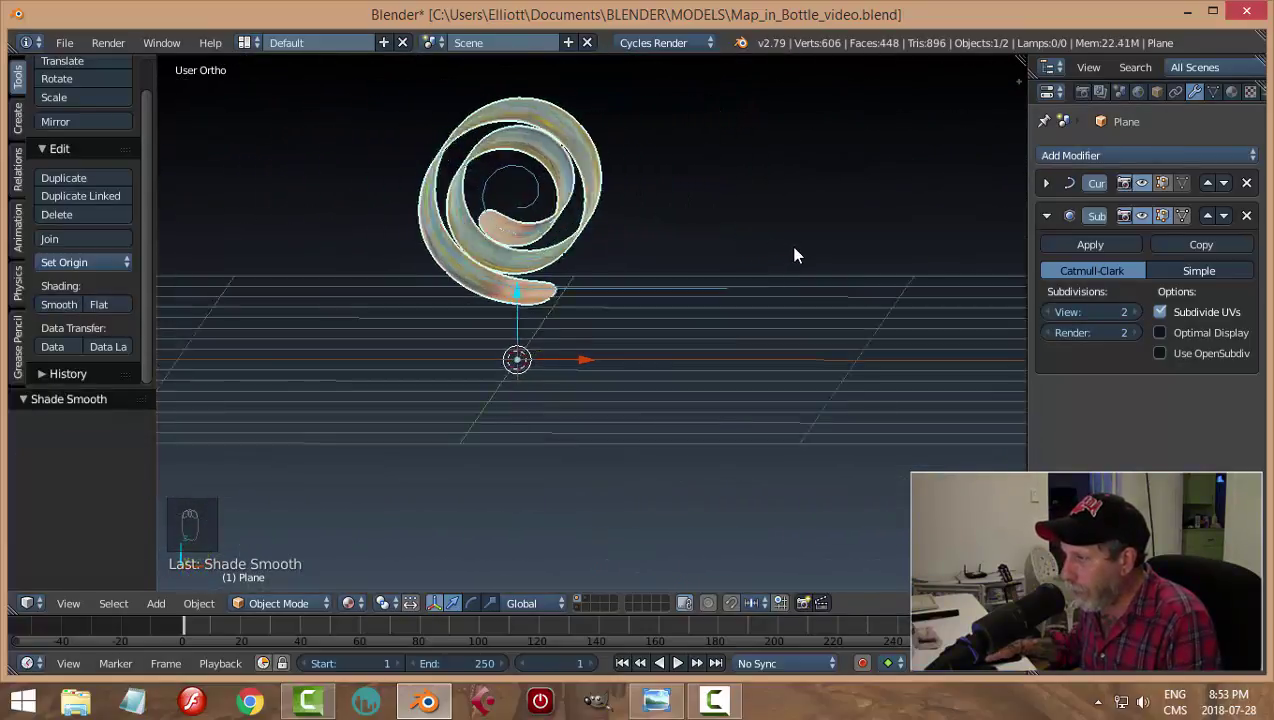
drag(576, 317, 1211, 273)
drag(1211, 273, 677, 299)
middle_click(677, 299)
middle_click(619, 326)
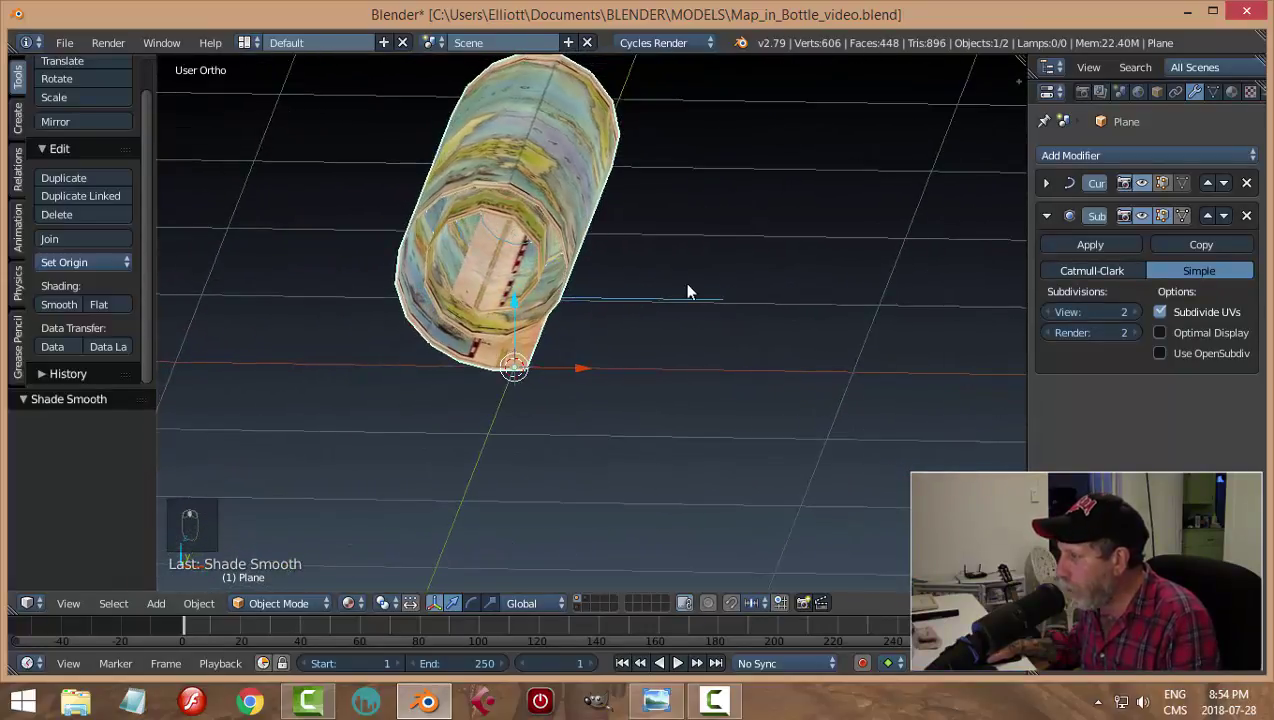
click(1140, 312)
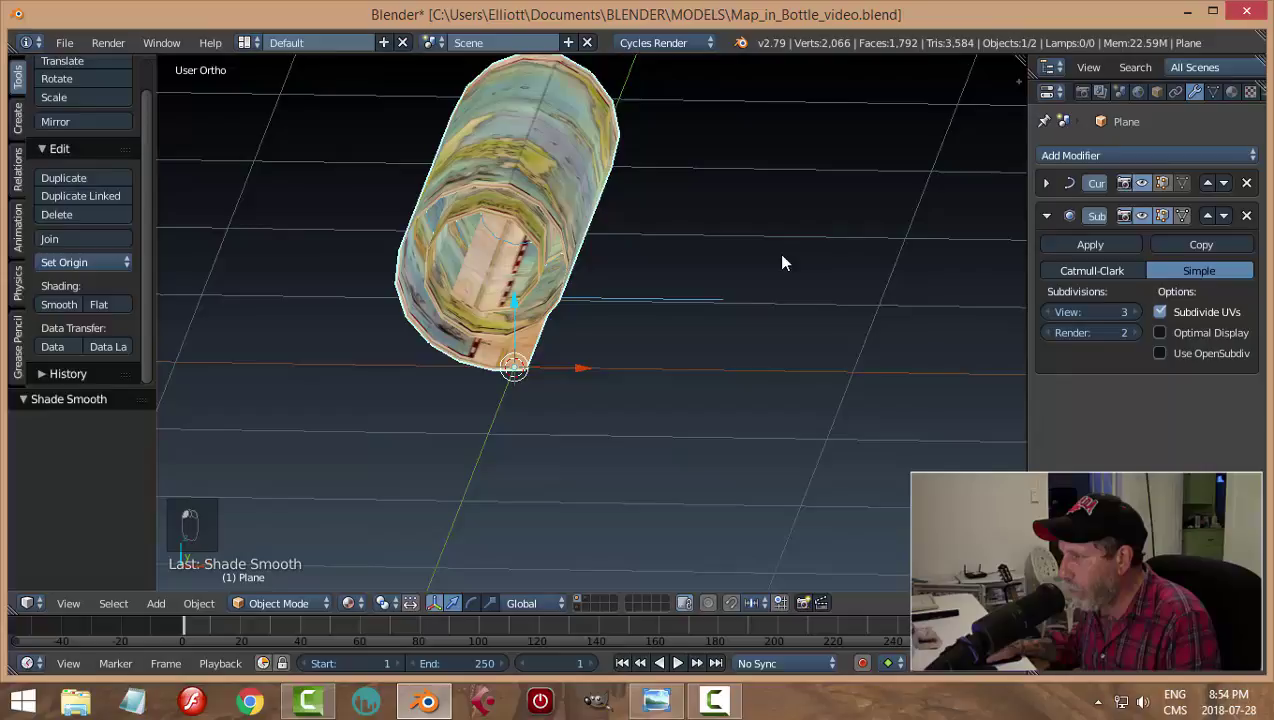
Step: Reorder the modifiers so subdivision applies after the Curve deformation
drag(767, 286, 817, 275)
drag(726, 329, 825, 268)
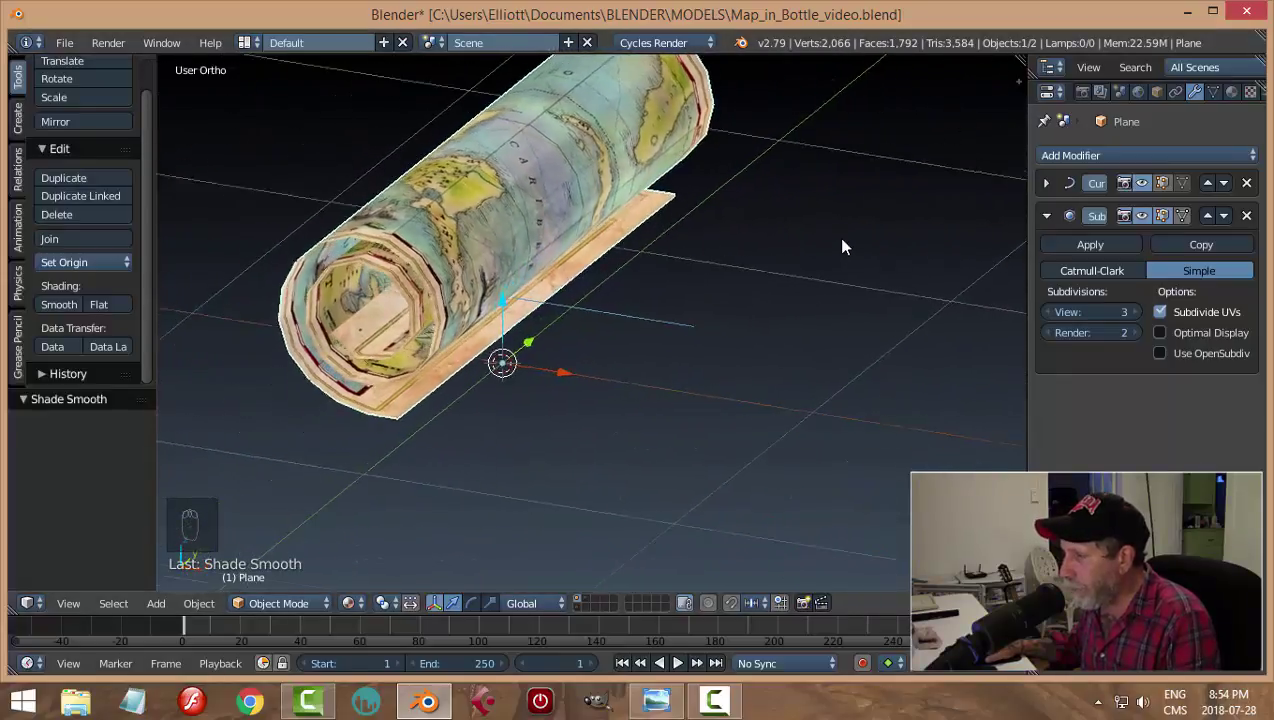
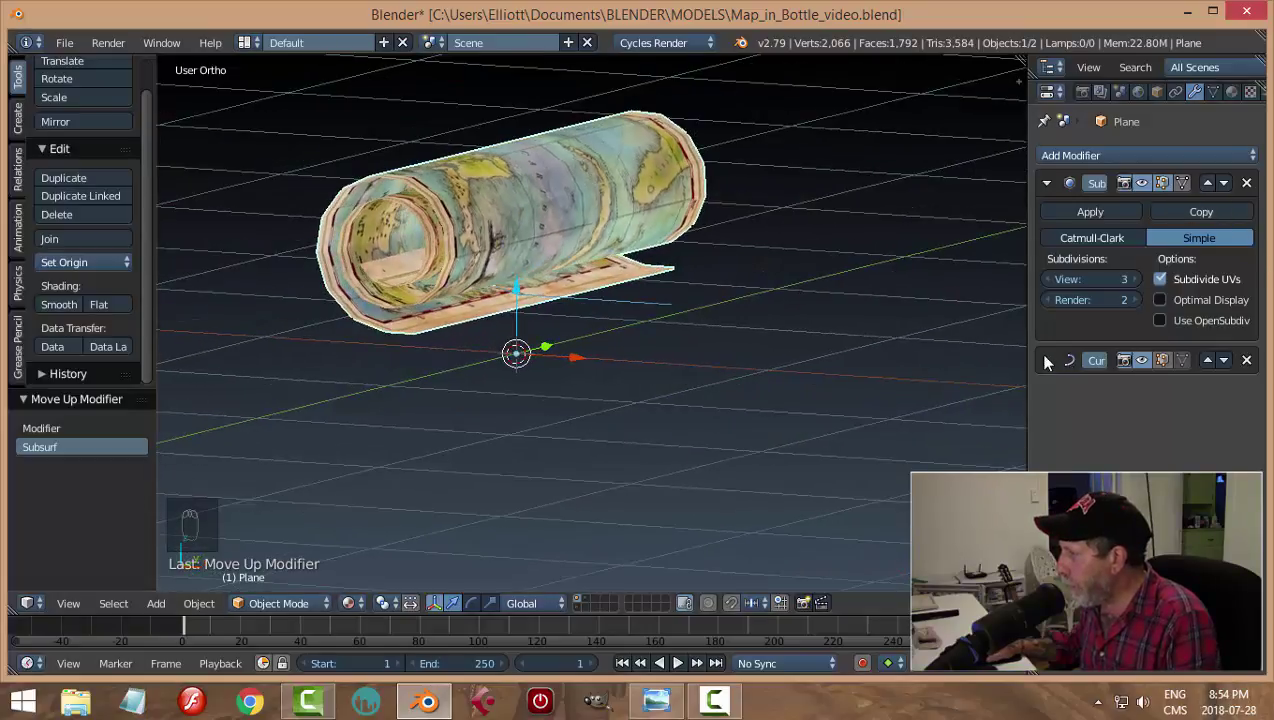
drag(1053, 366, 780, 386)
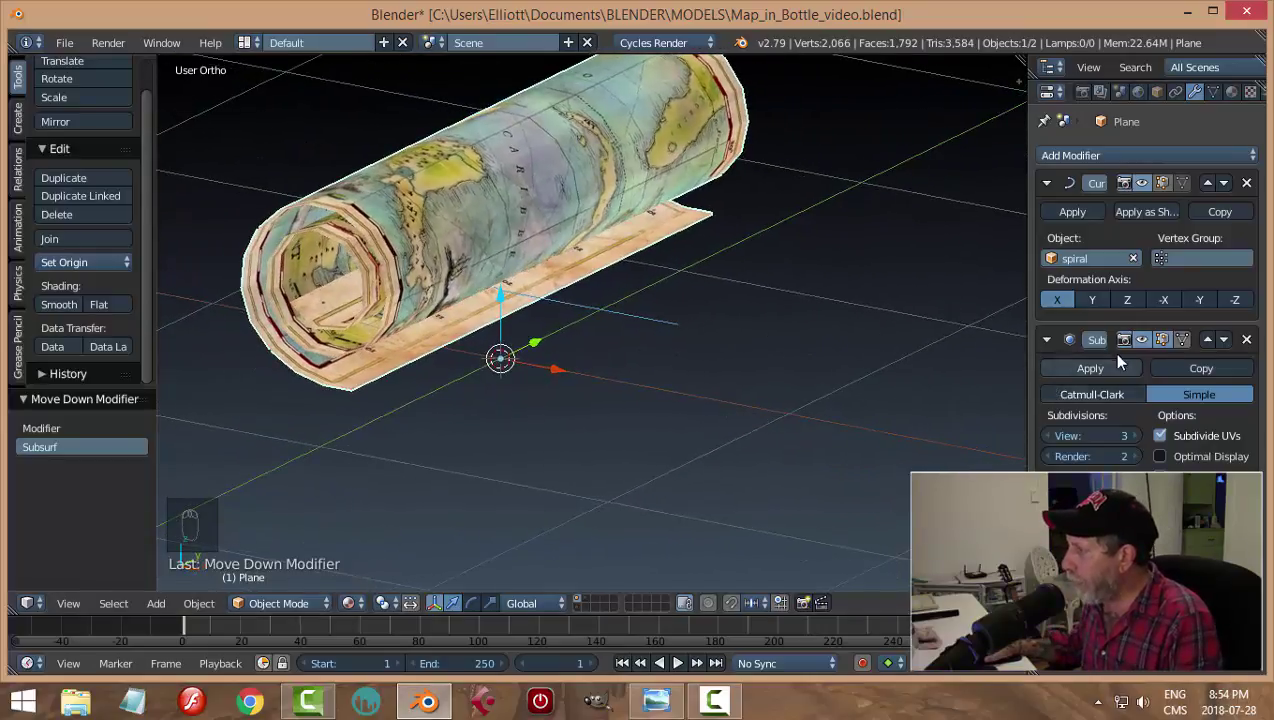
Step: Subdivide the map plane once with W > Subdivide and inspect the roll's end
key(Tab)
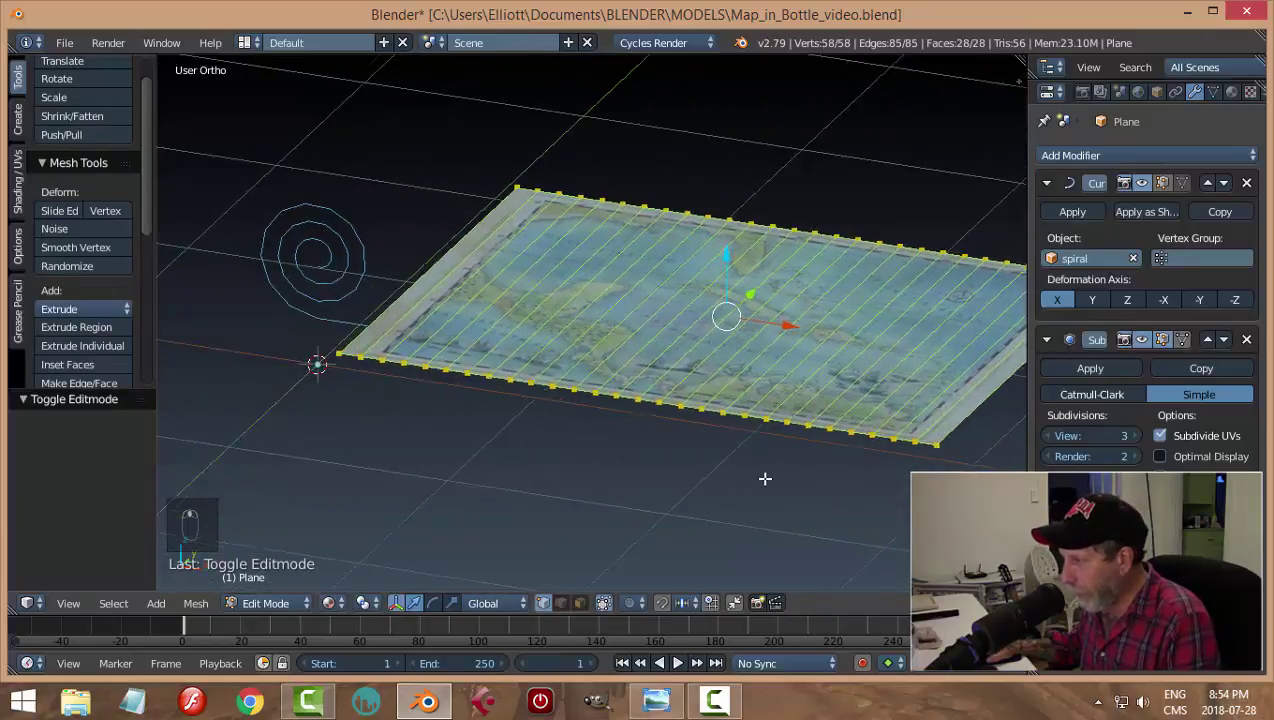
key(w)
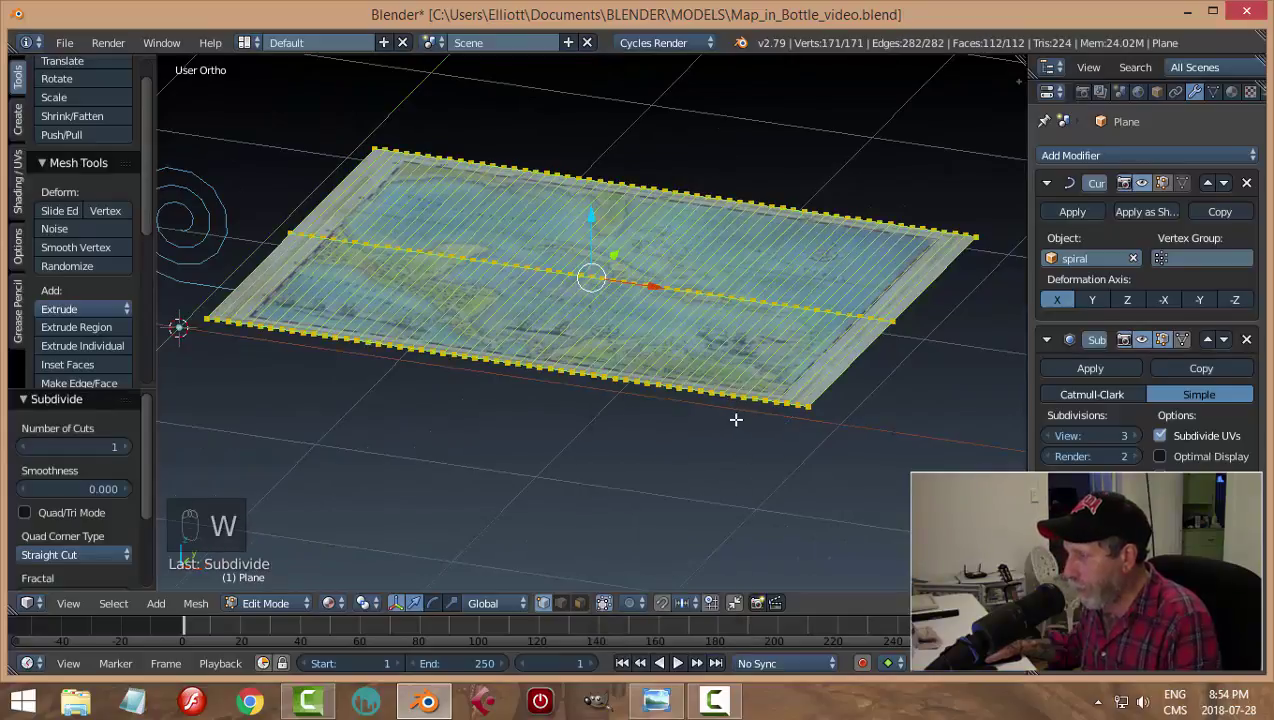
key(Tab)
drag(706, 392, 635, 397)
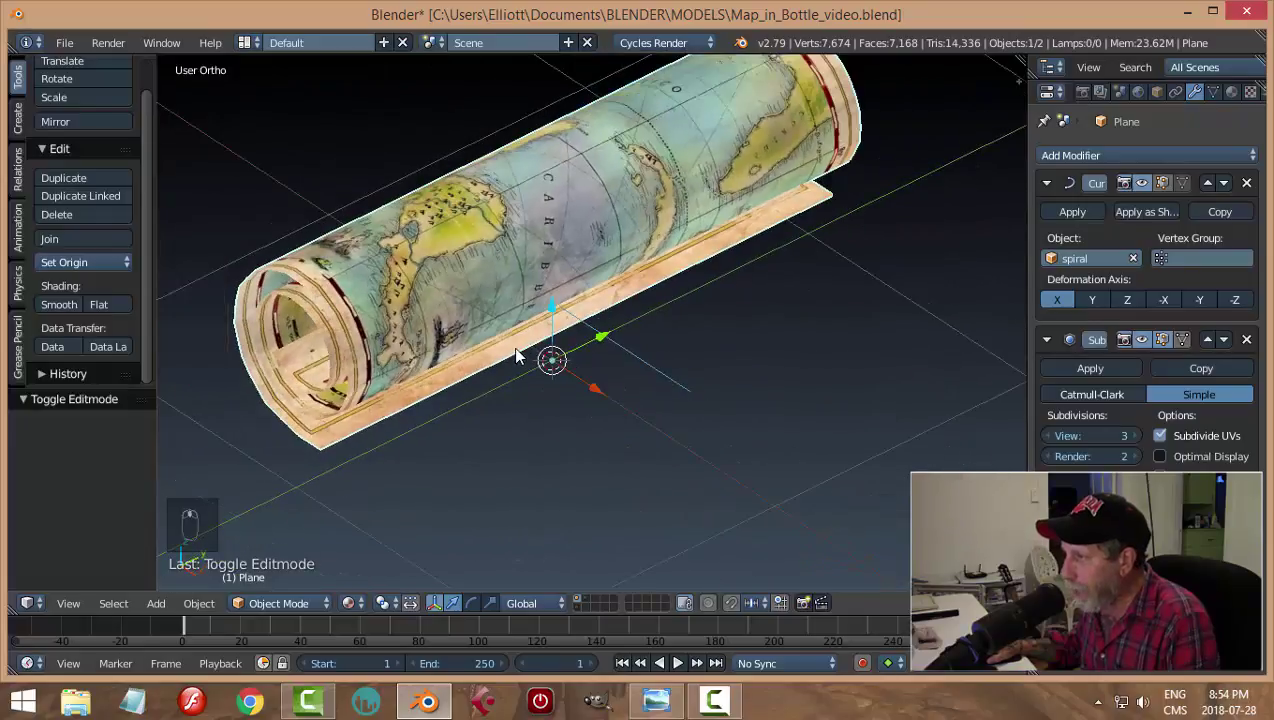
drag(720, 331, 845, 239)
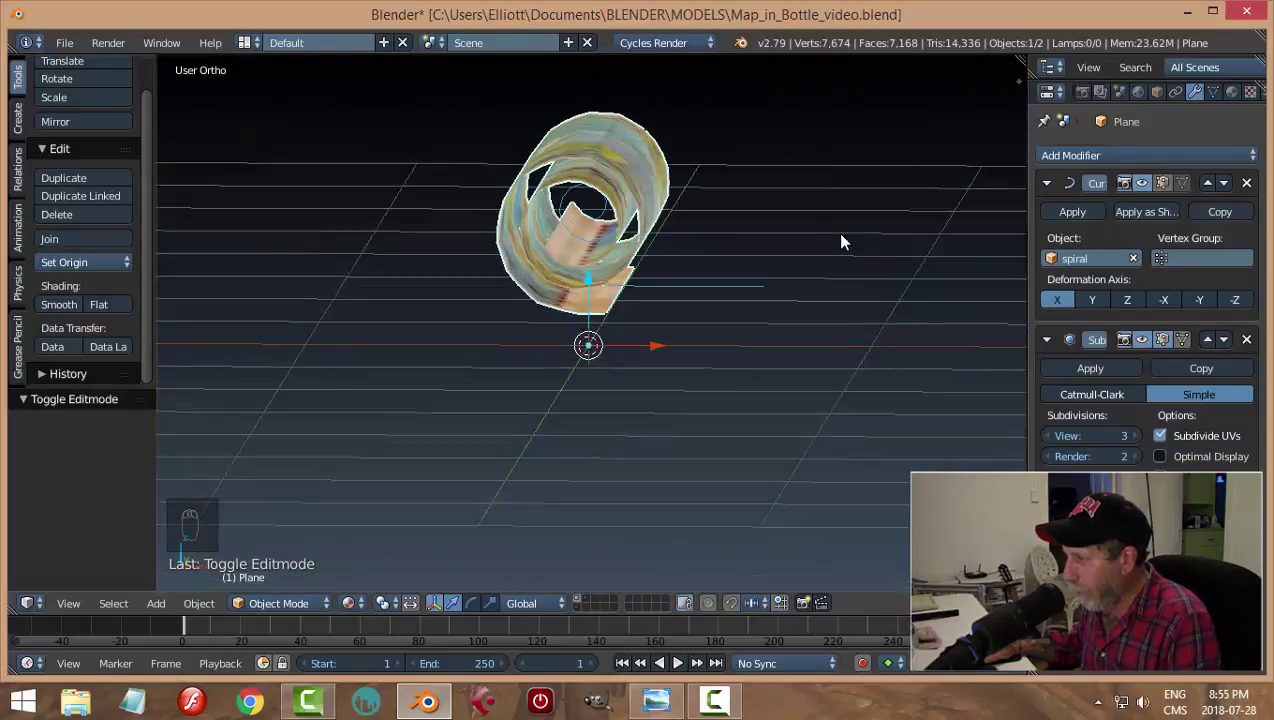
drag(736, 282, 672, 309)
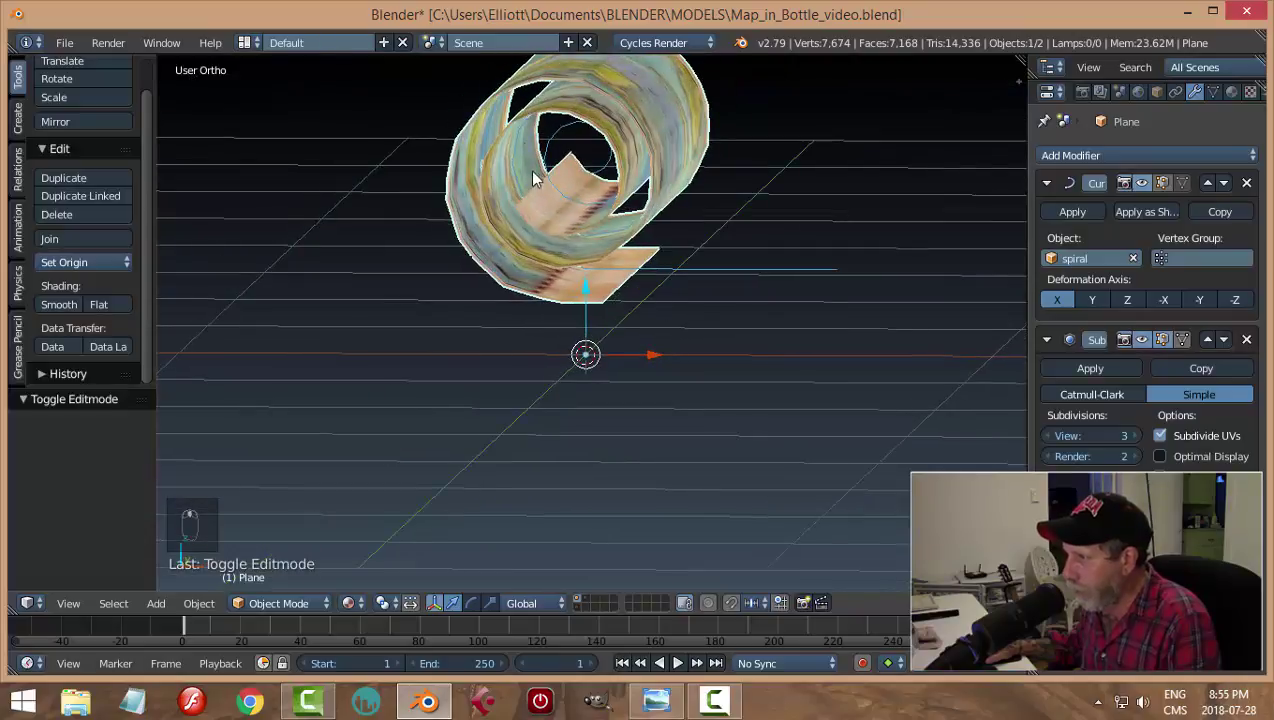
drag(561, 142, 827, 253)
middle_click(827, 253)
Step: Try shrinking the spiral curve, undo the overshoots, and deselect everything
key(s)
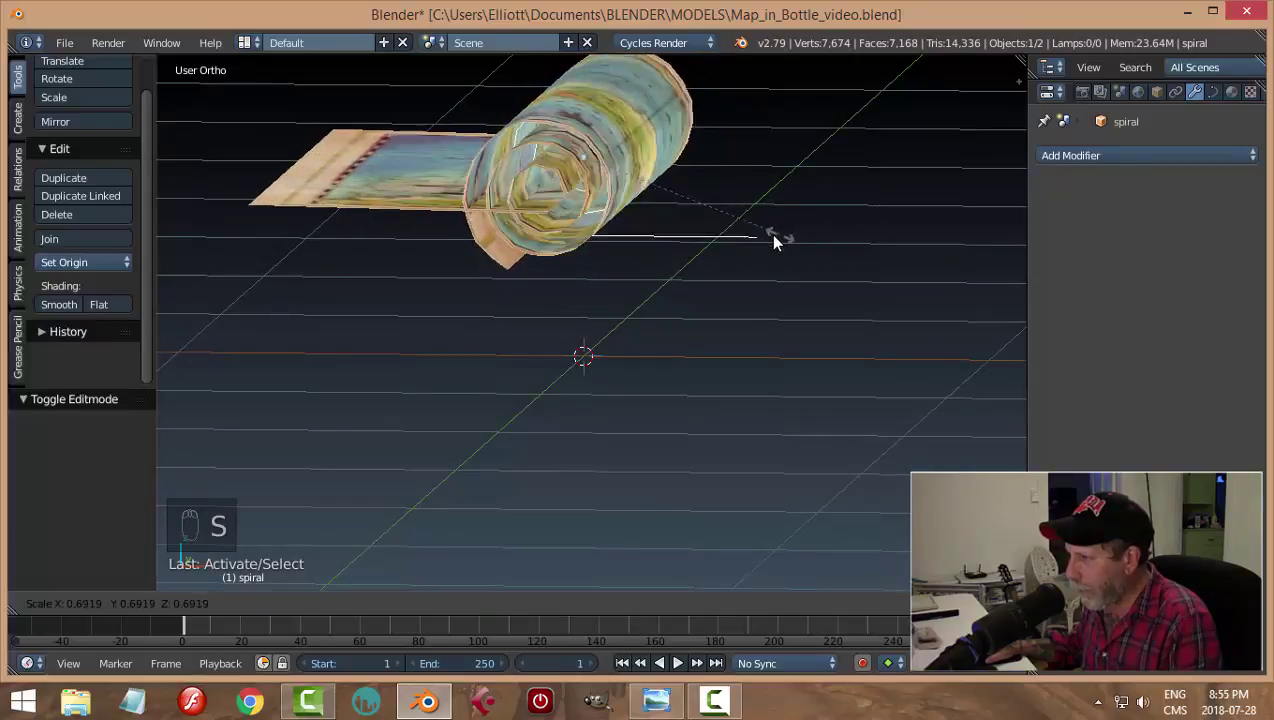
middle_click(731, 264)
drag(668, 236, 945, 290)
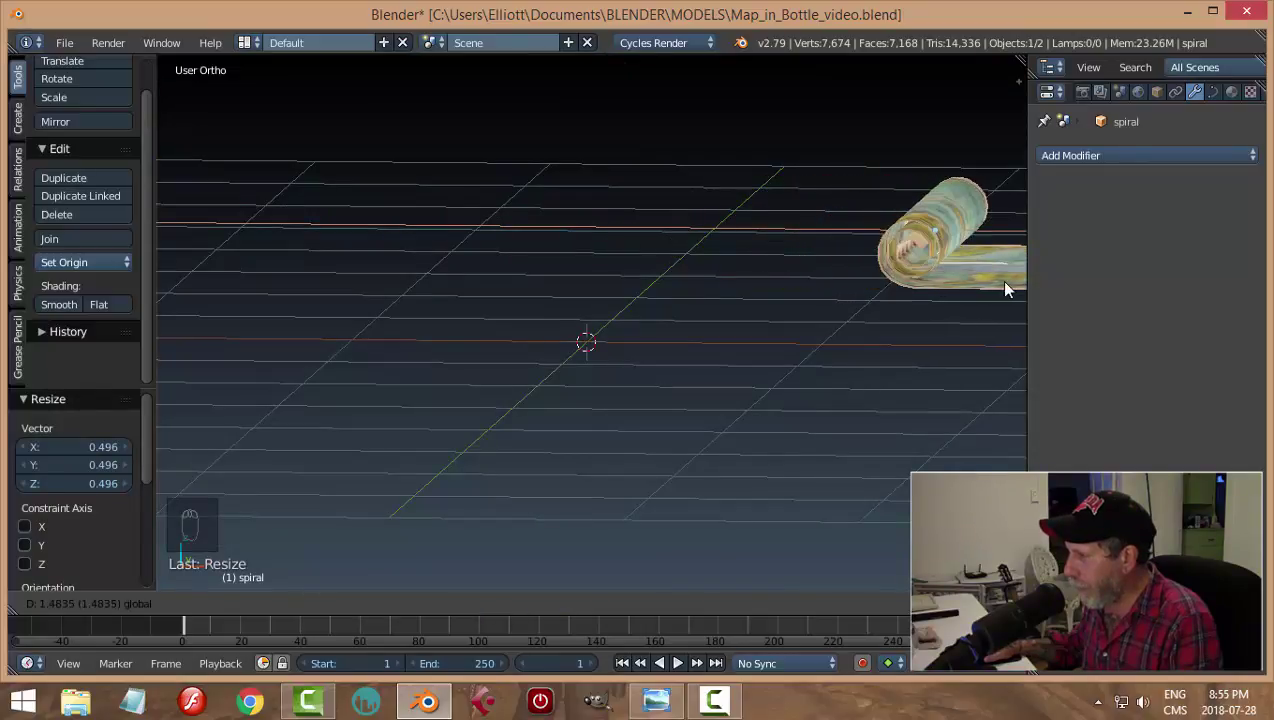
key(ctrl+z)
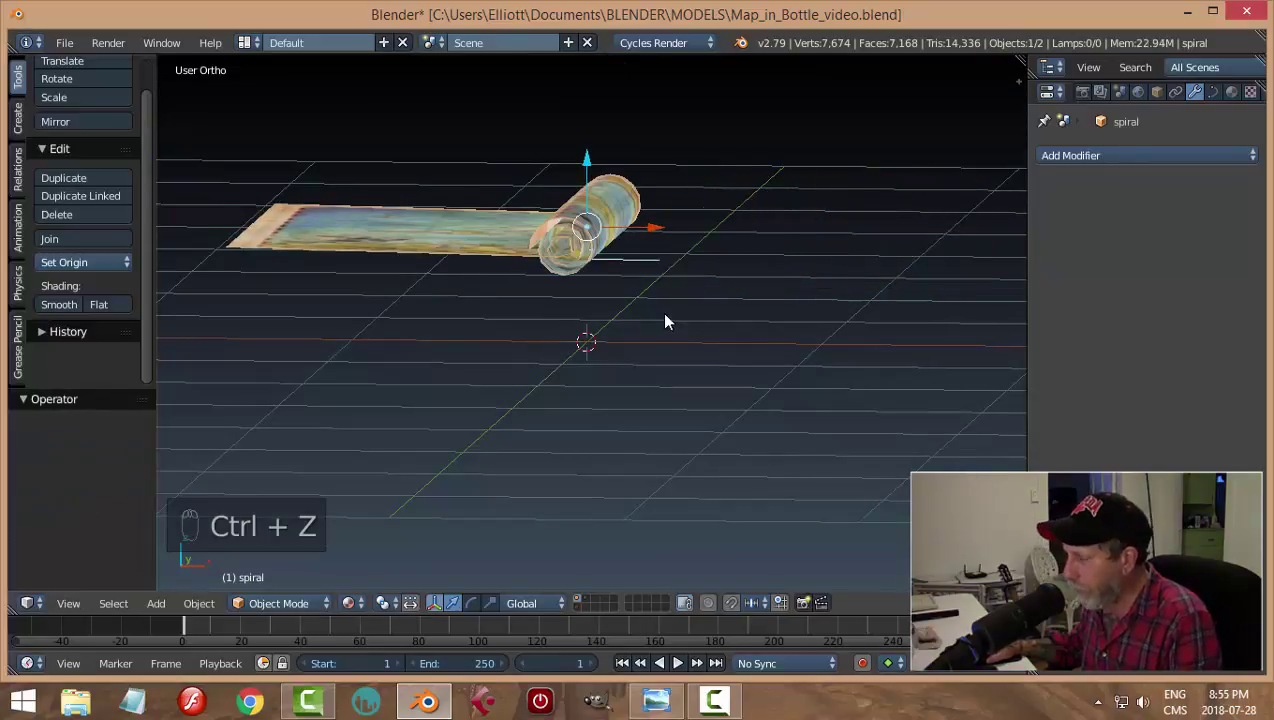
middle_click(675, 310)
drag(631, 146, 400, 308)
key(ctrl+z)
key(ctrl+z)
key(ctrl+z)
drag(642, 322, 637, 318)
middle_click(637, 318)
middle_click(648, 303)
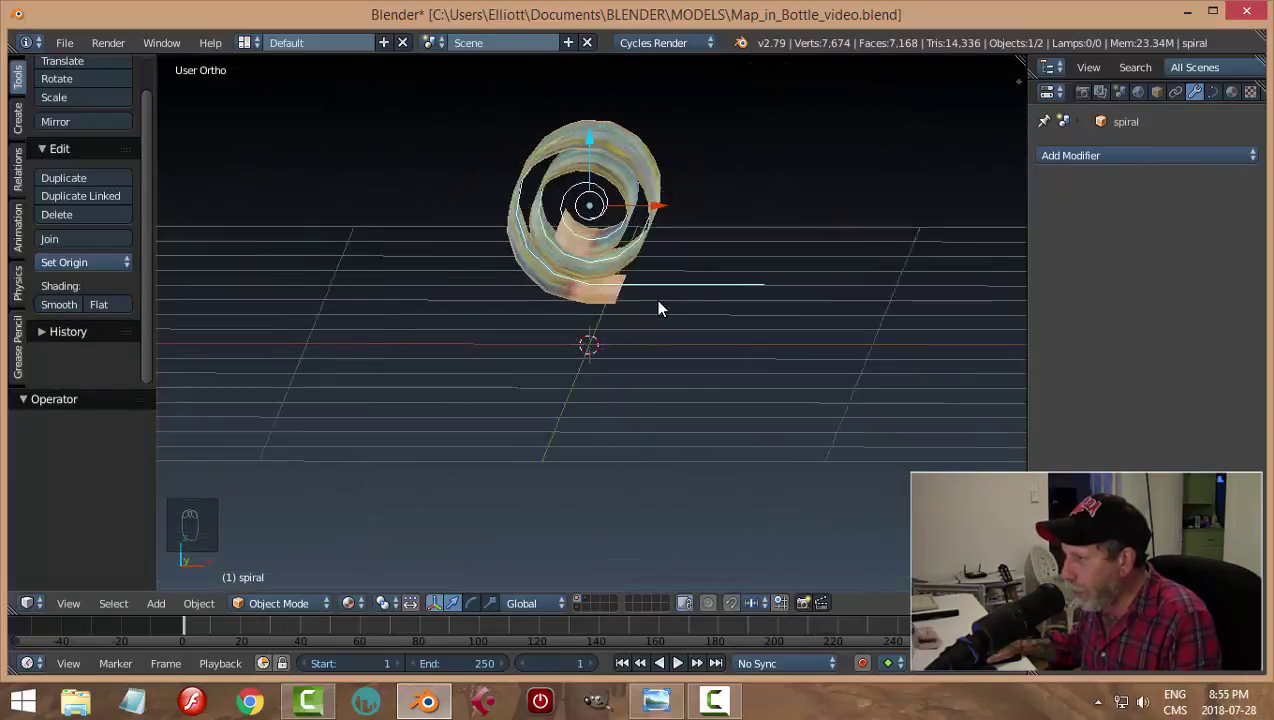
drag(655, 310, 694, 343)
drag(739, 324, 621, 237)
key(a)
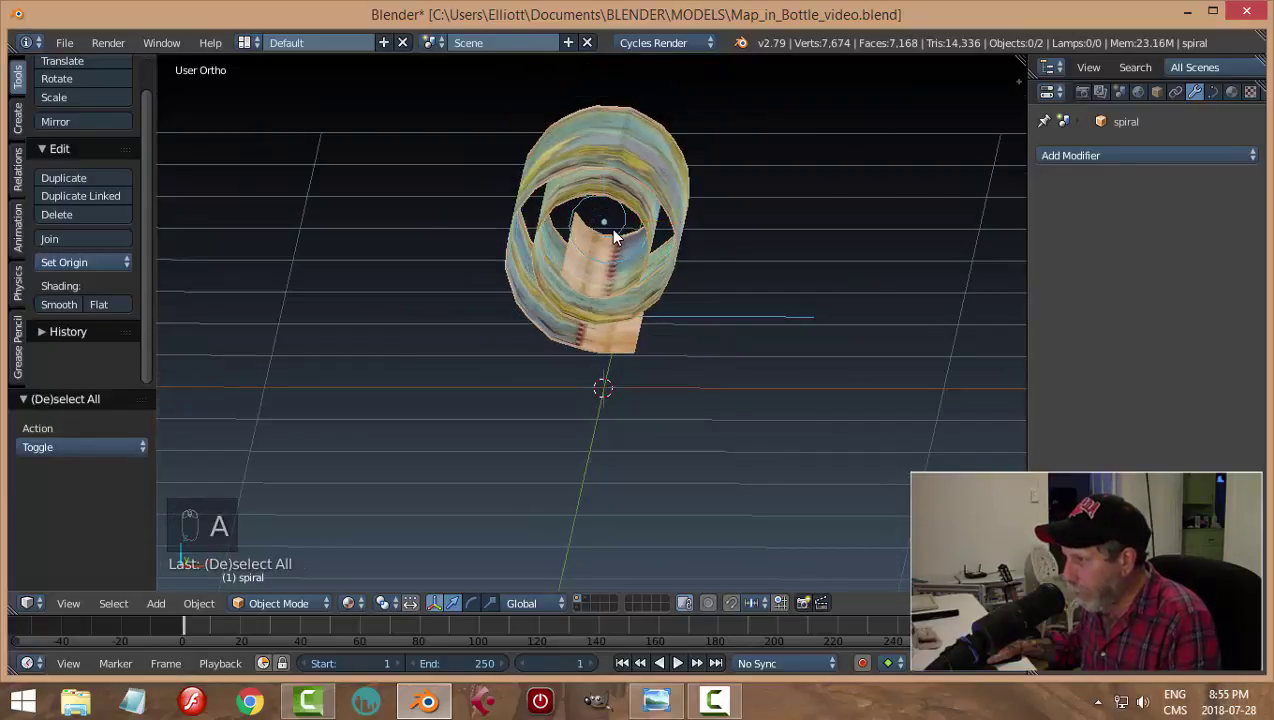
Step: Rescale the spiral so the map curls into a slender elongated scroll, then deselect
drag(622, 236, 774, 295)
key(s)
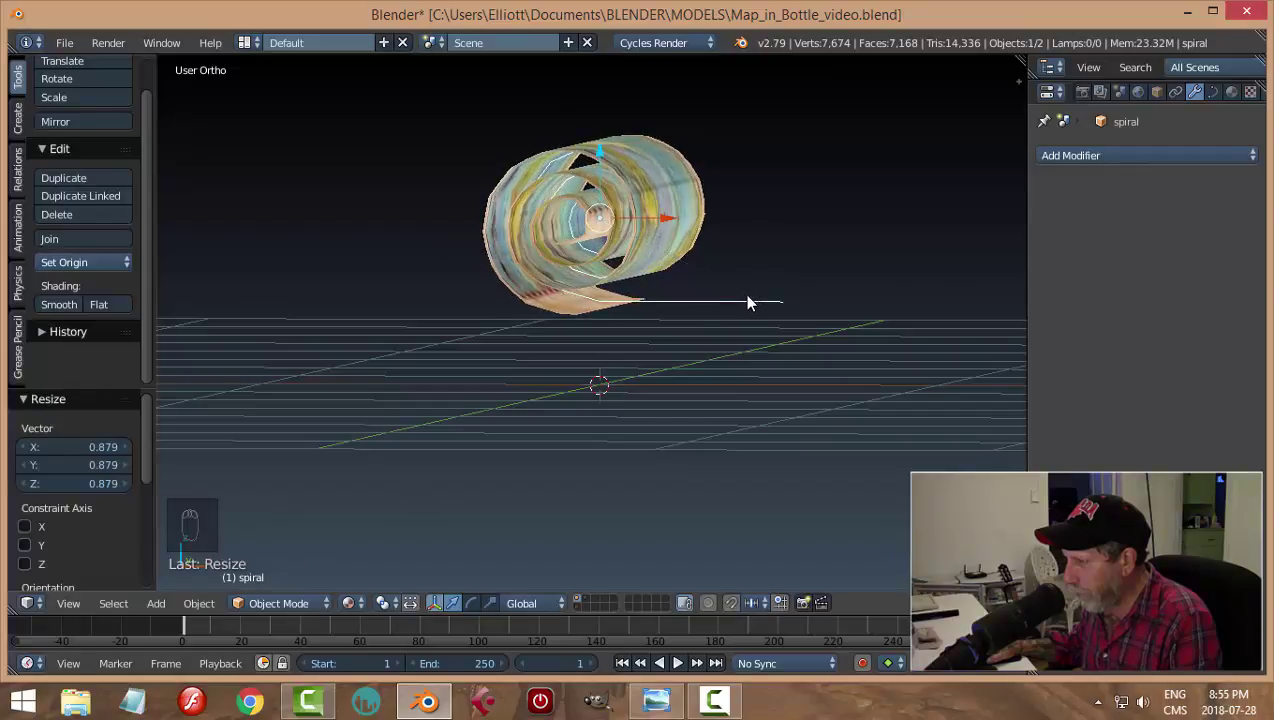
drag(714, 335, 690, 204)
drag(690, 204, 772, 227)
key(ctrl+z)
drag(763, 302, 766, 299)
key(s)
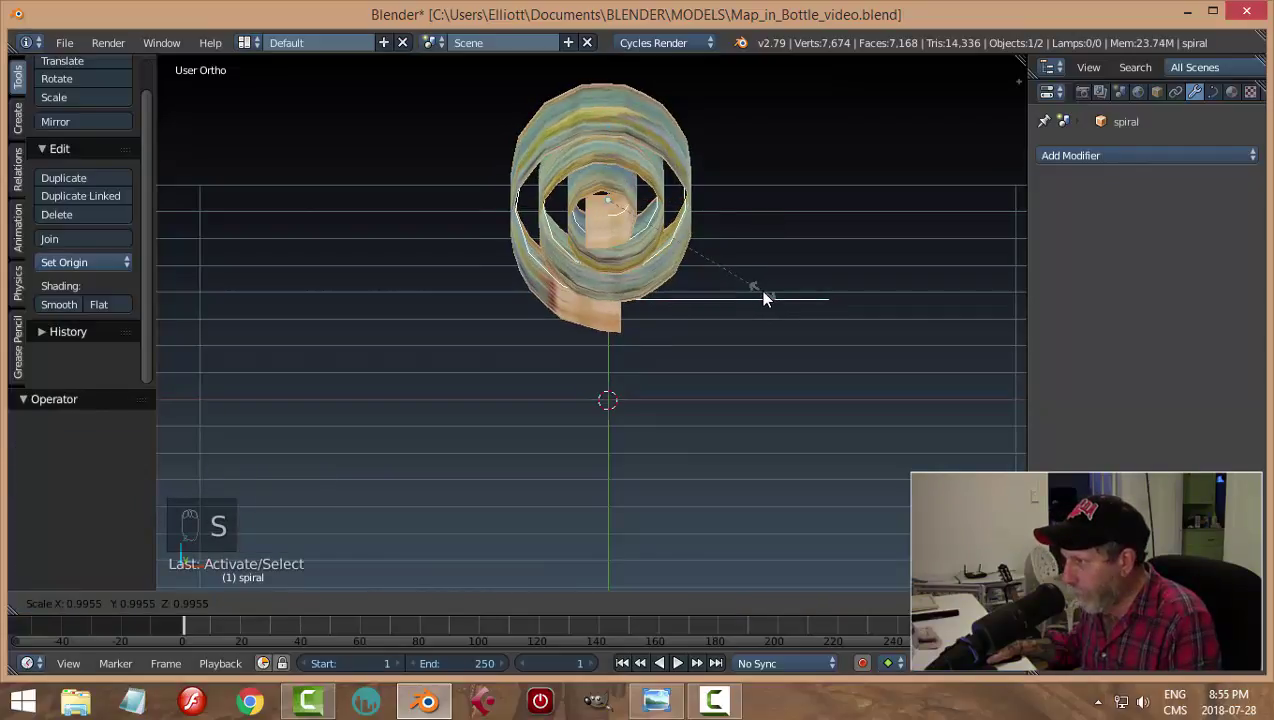
key(a)
middle_click(839, 298)
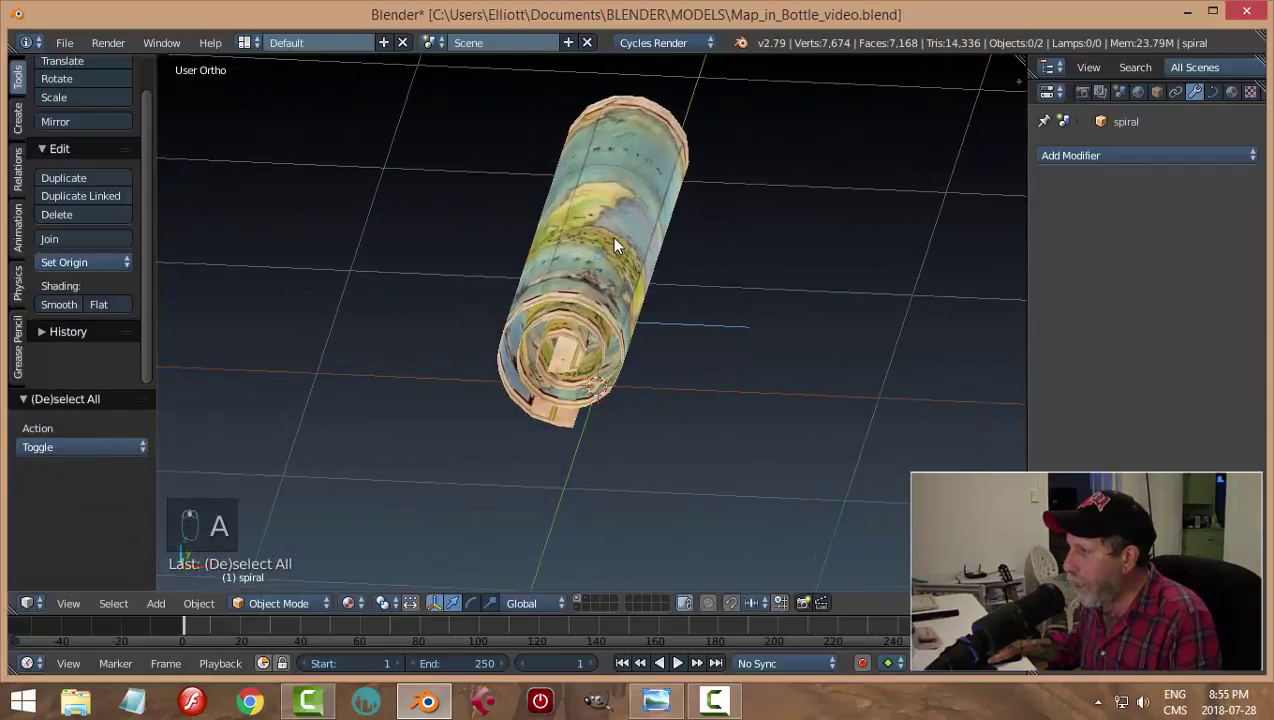
Step: Apply the map's Curve modifier and delete the spiral curve, leaving the rolled scroll as standalone geometry
drag(619, 240, 1070, 269)
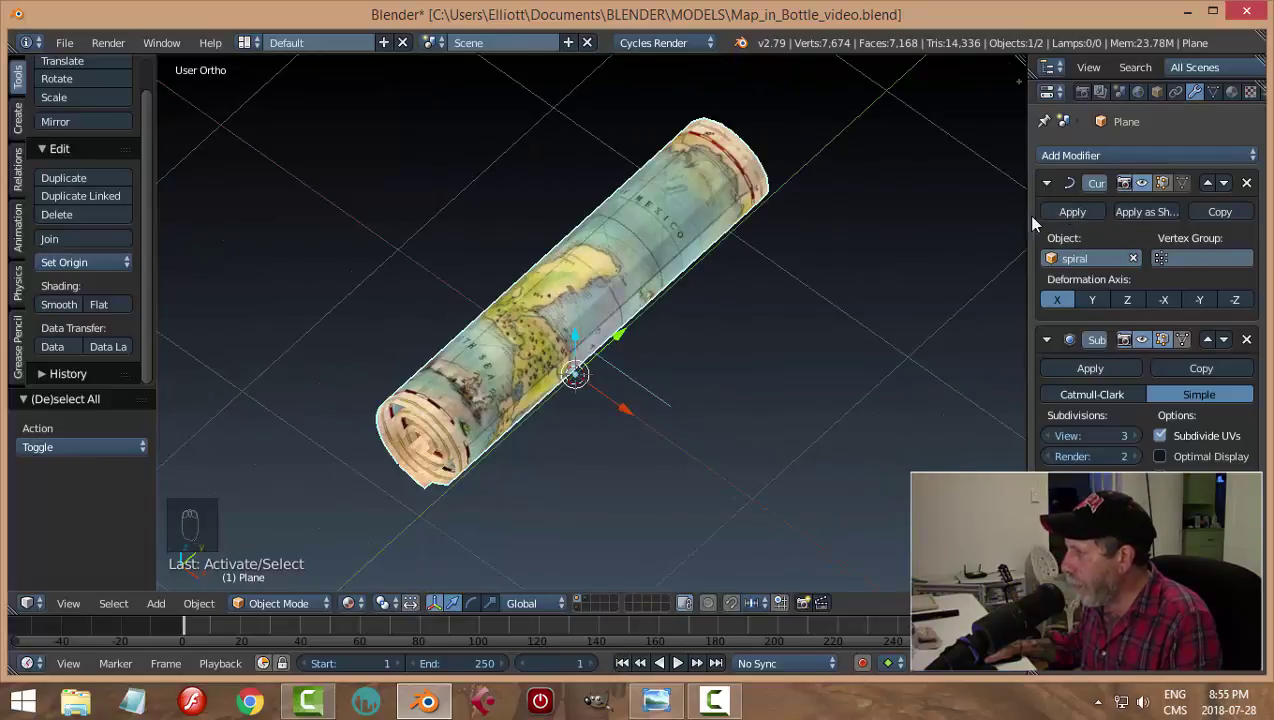
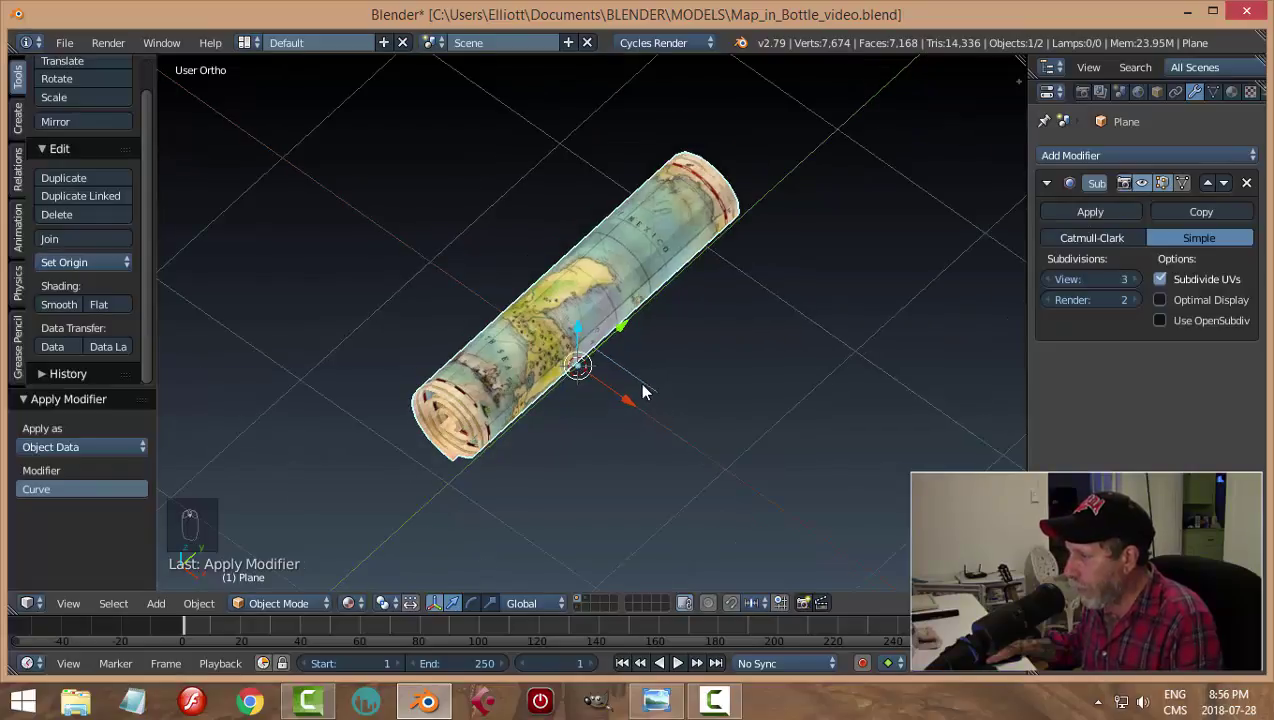
drag(649, 386, 738, 386)
key(x)
middle_click(639, 443)
click(586, 330)
middle_click(737, 418)
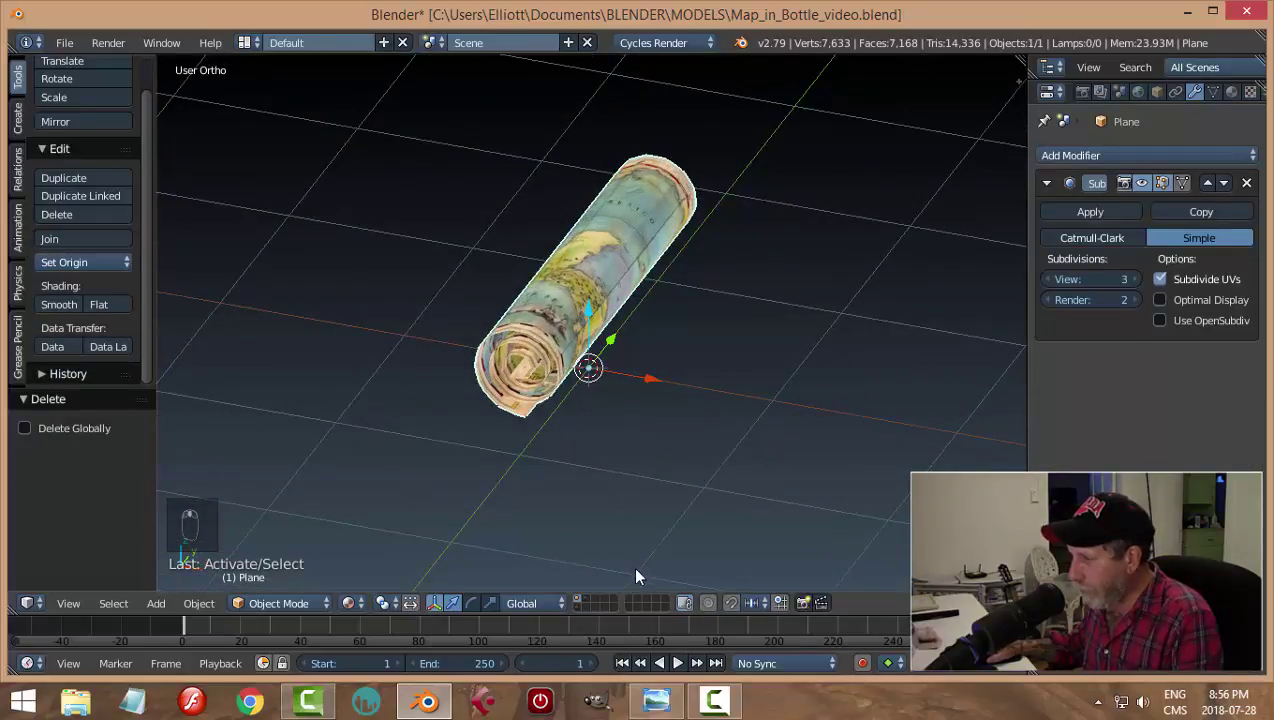
Step: Rotate the rolled map upright 90° on X, set its origin to geometry and centre it under the bottle from top view
drag(592, 603, 509, 330)
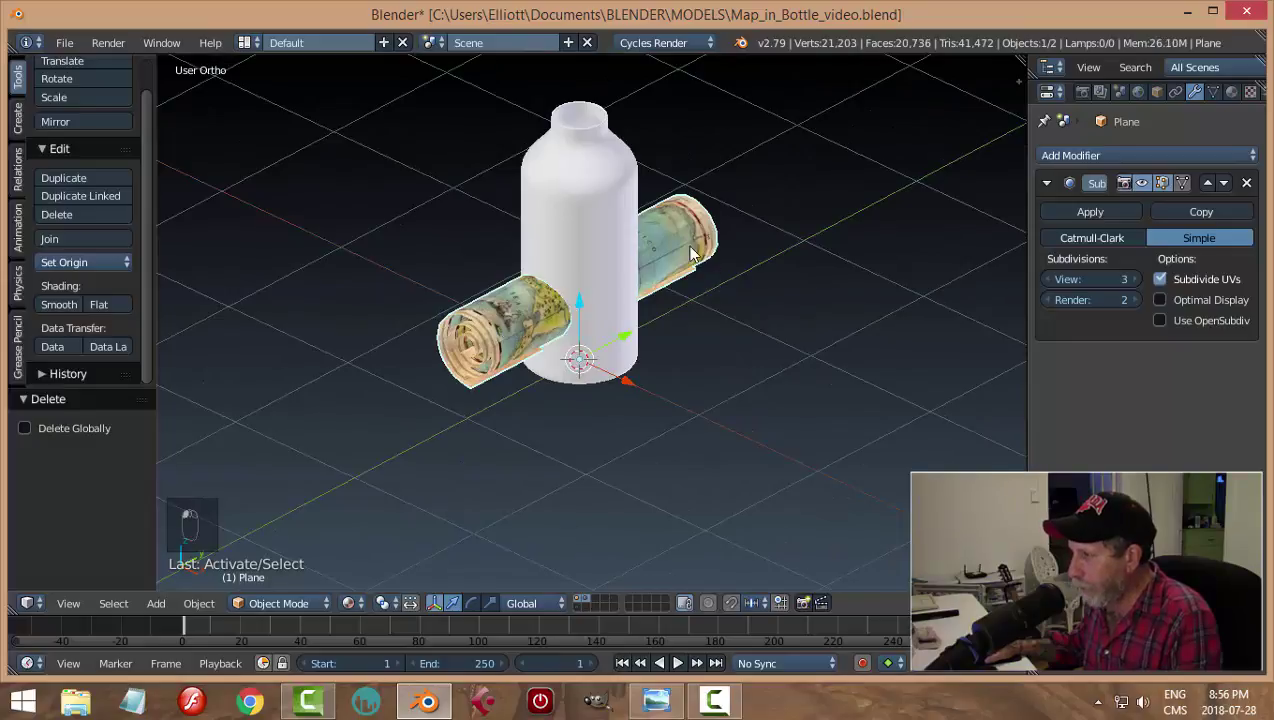
drag(702, 373, 712, 382)
key(r)
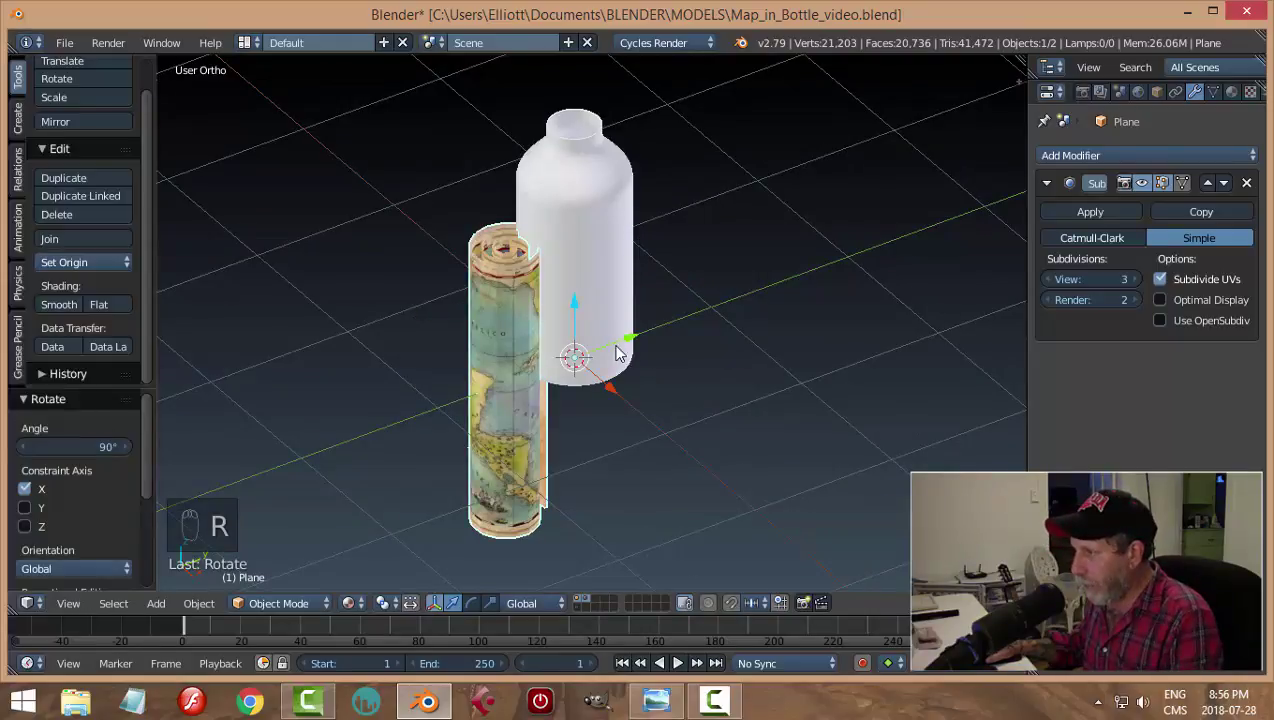
click(631, 343)
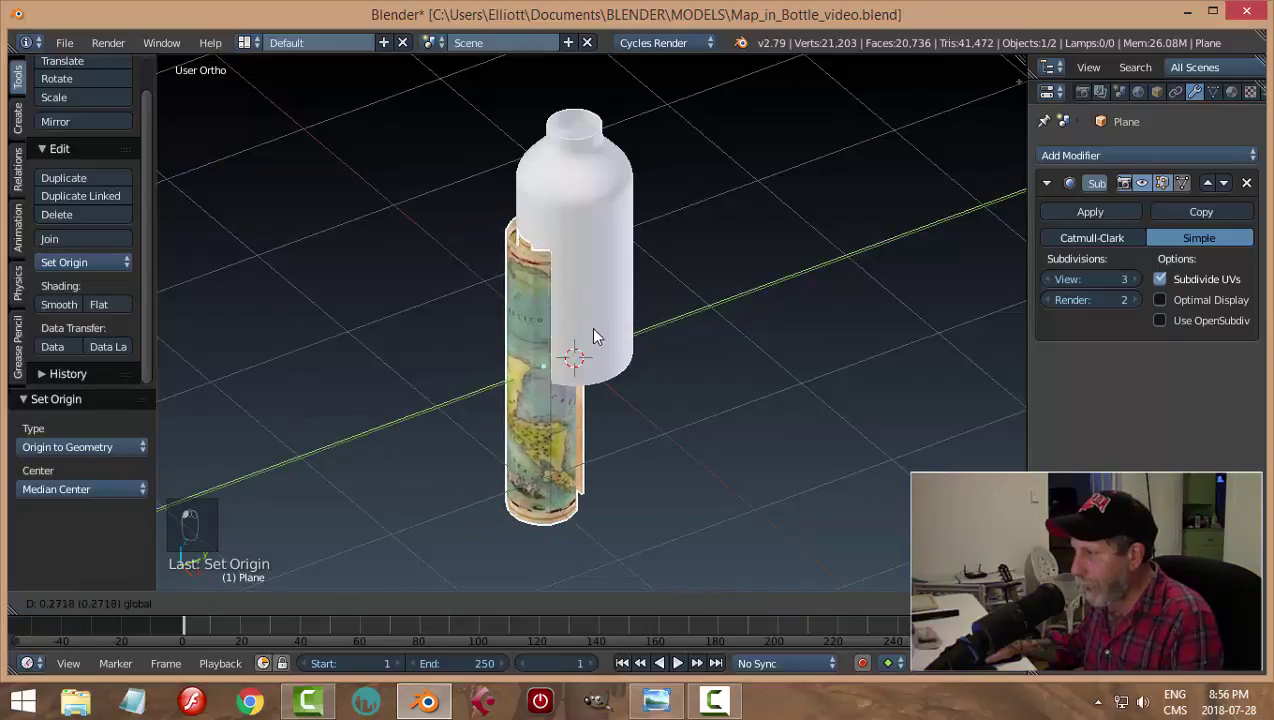
click(627, 324)
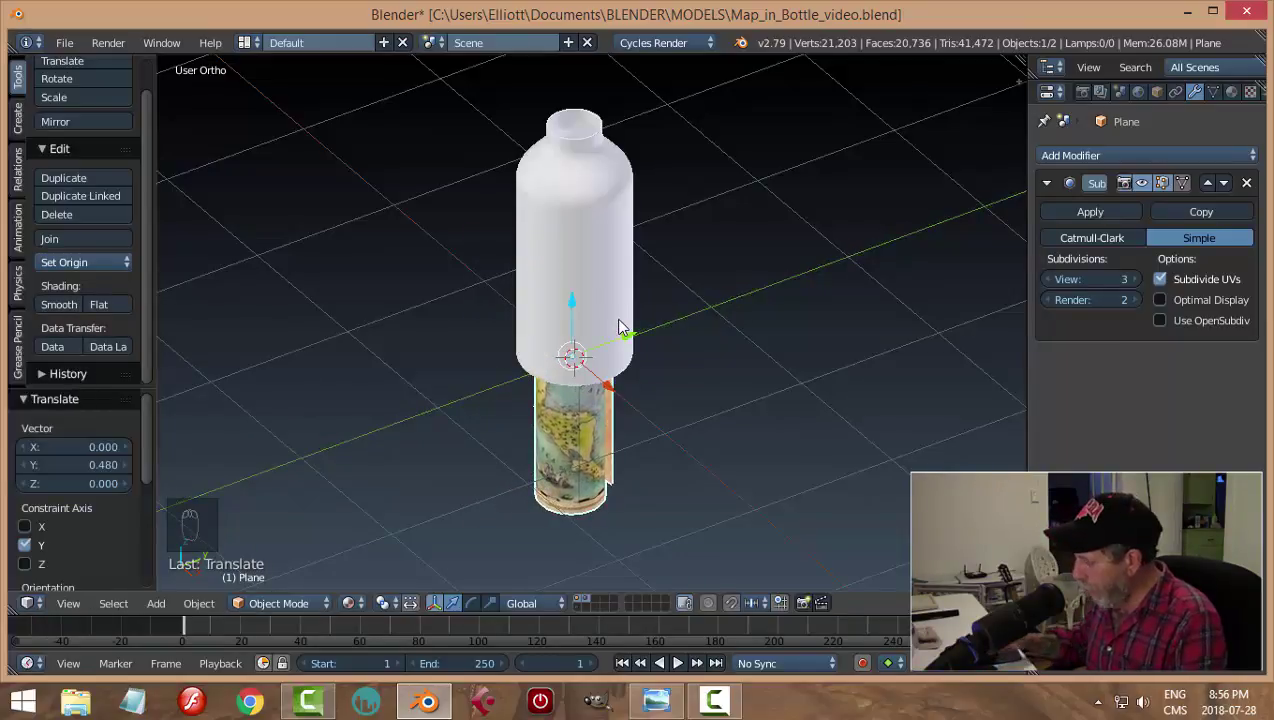
key(KP_7)
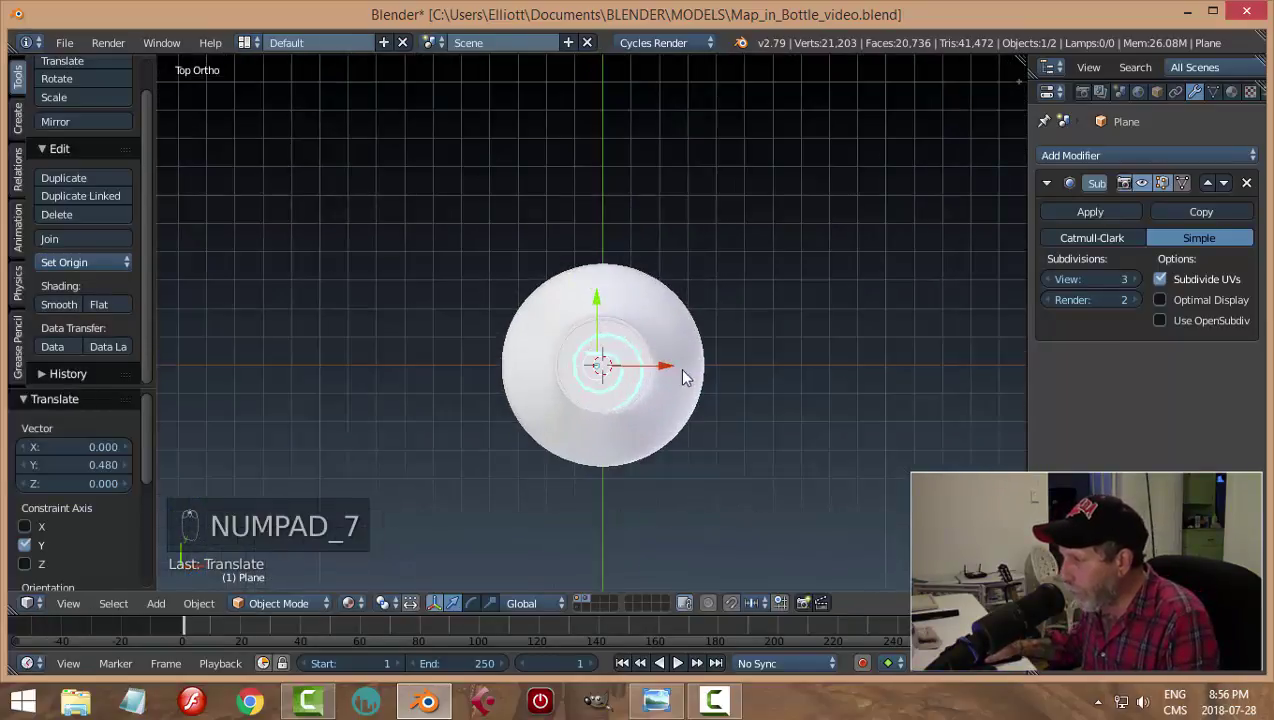
click(605, 310)
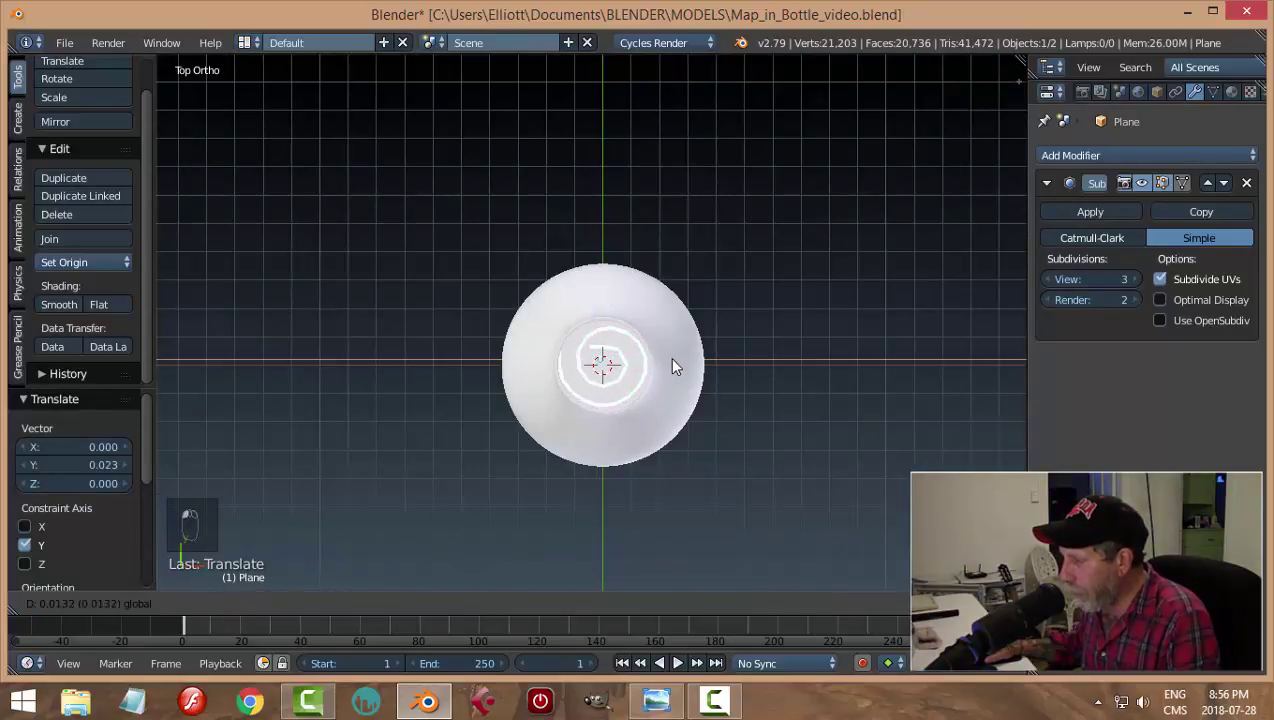
Step: Raise the map up into the bottle and scale it down so it fits inside the neck
middle_click(765, 460)
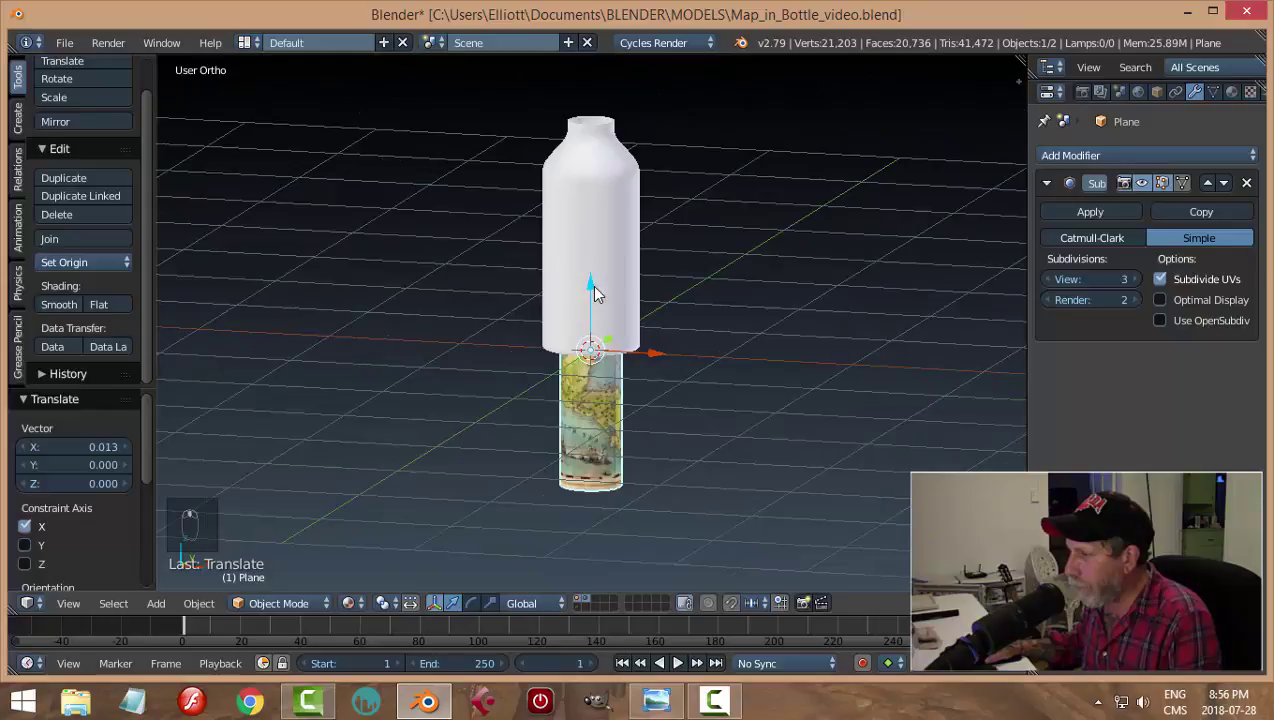
drag(601, 289, 767, 327)
drag(767, 327, 716, 373)
key(s)
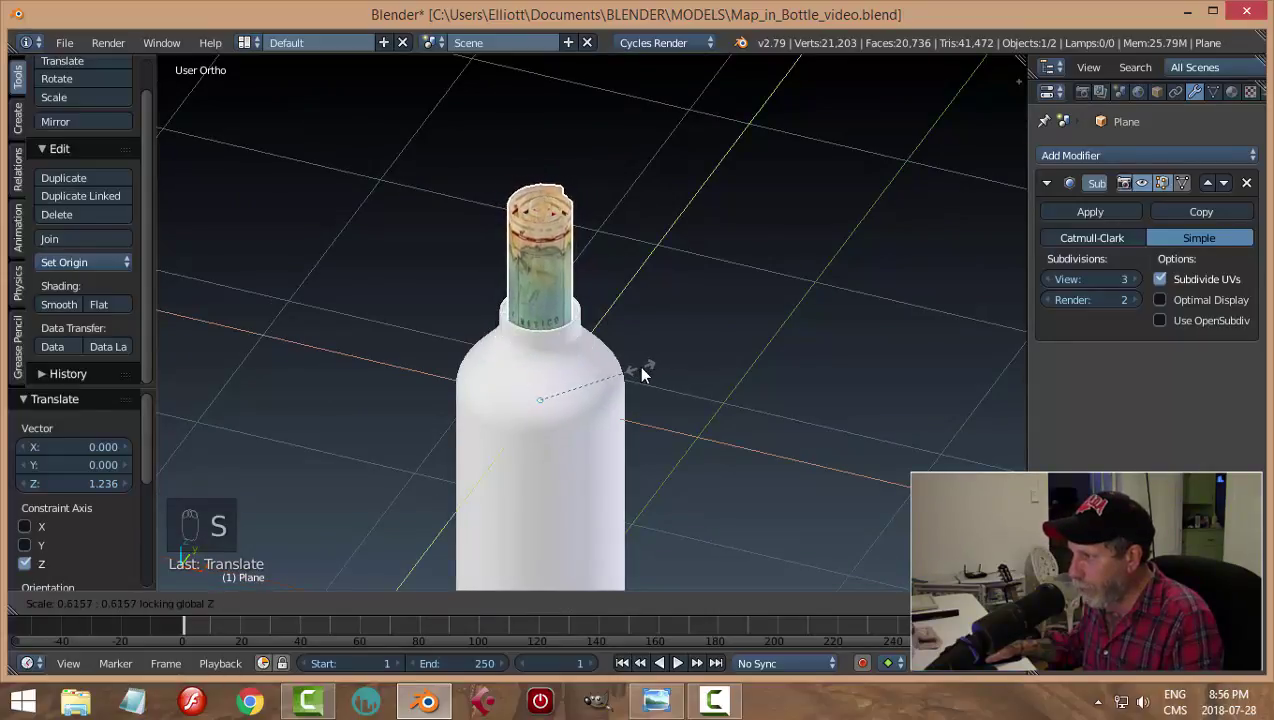
drag(703, 357, 690, 330)
drag(690, 330, 611, 402)
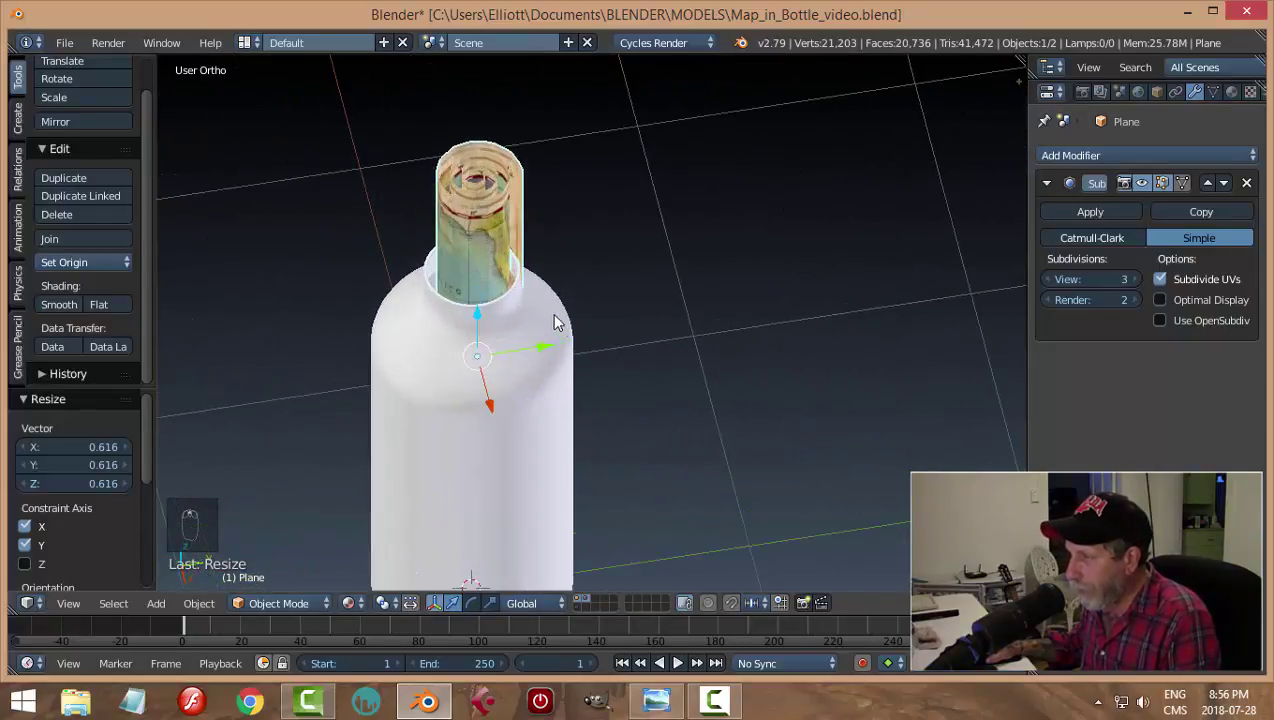
drag(549, 352, 543, 326)
middle_click(543, 326)
drag(809, 328, 799, 232)
drag(746, 339, 698, 389)
key(z)
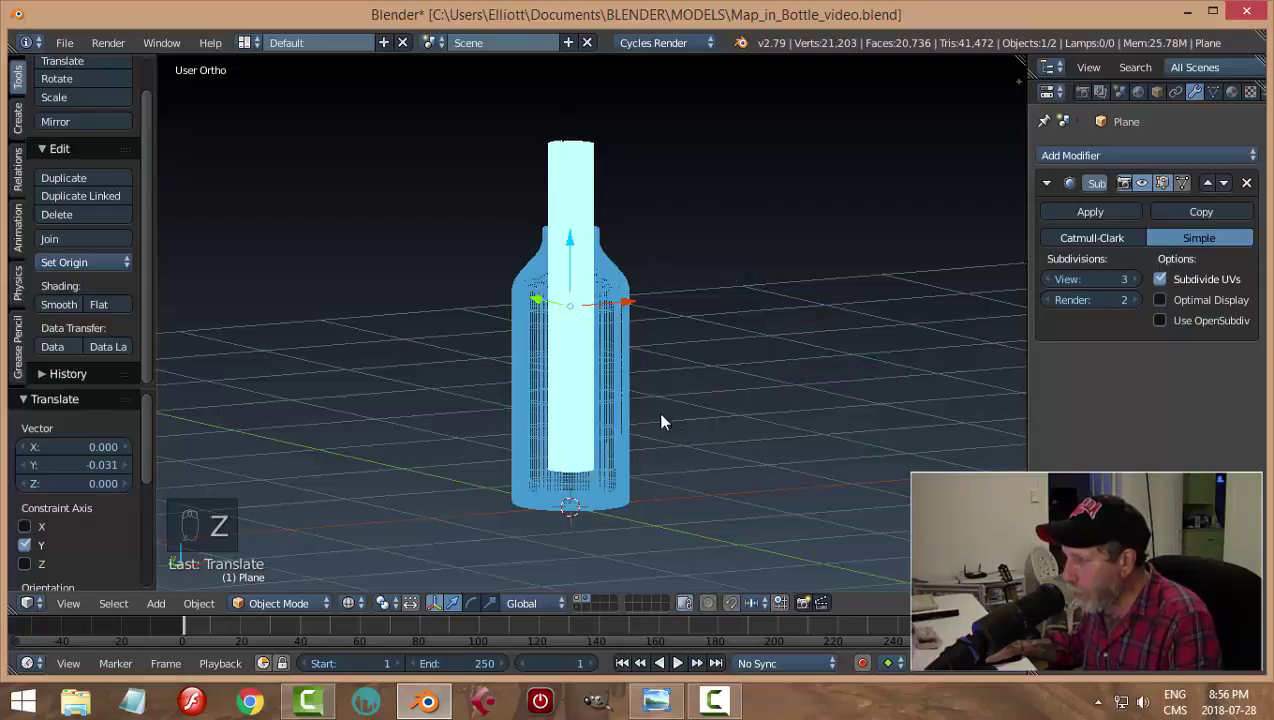
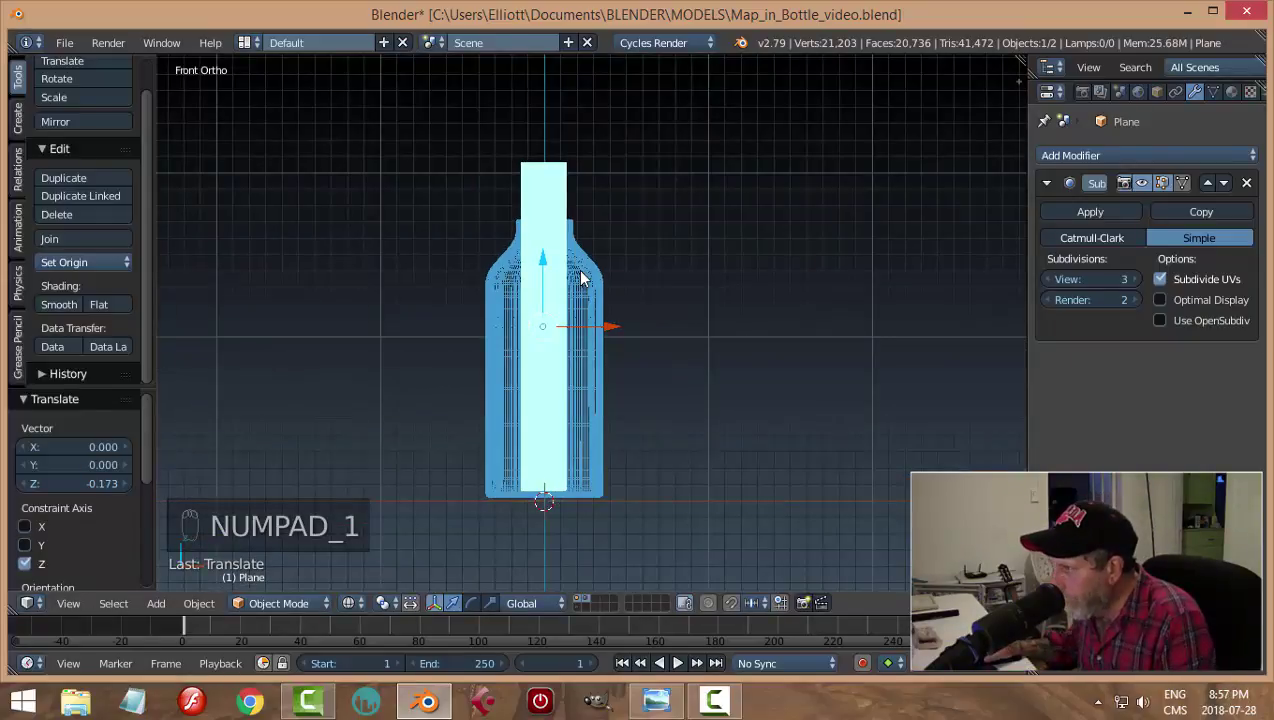
Step: Return to solid shading, inspect the map in the bottle neck and save the file
drag(549, 267, 733, 304)
key(z)
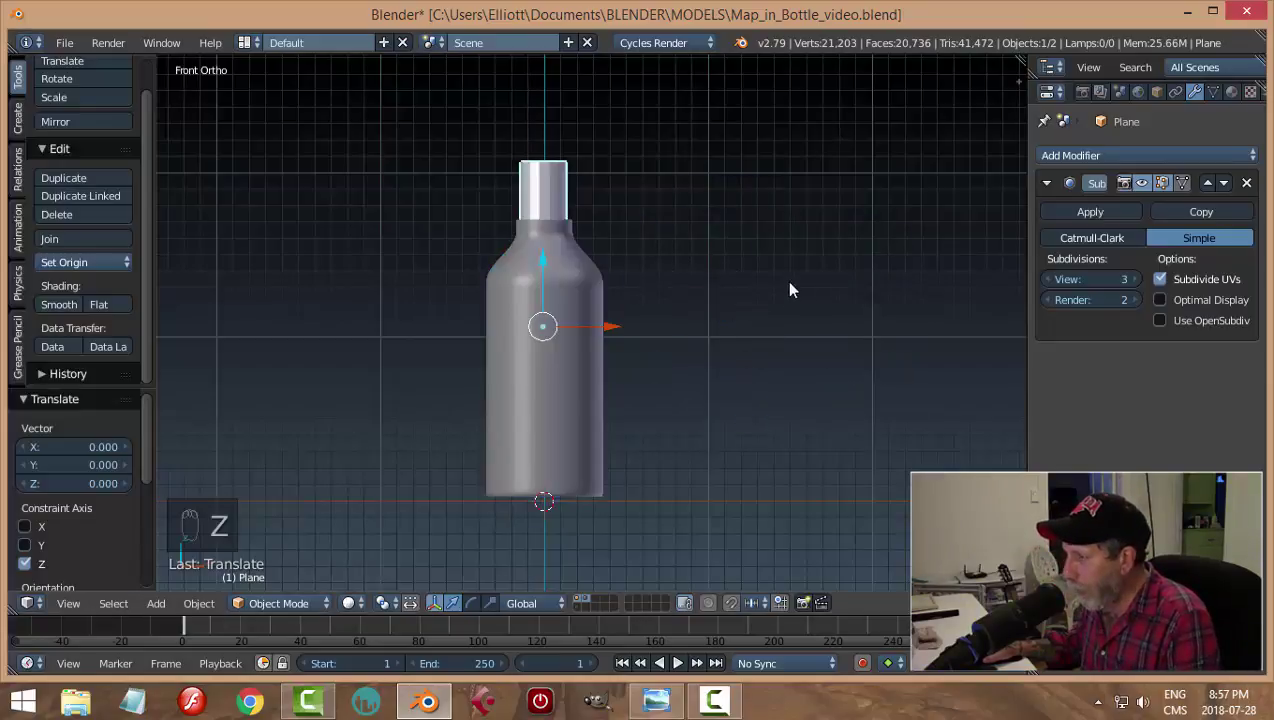
drag(800, 281, 528, 510)
drag(661, 479, 636, 462)
key(ctrl+s)
Step: Add a Solidify modifier to the map with a small Thickness for the paper
drag(352, 608, 397, 502)
click(634, 359)
drag(538, 284, 917, 383)
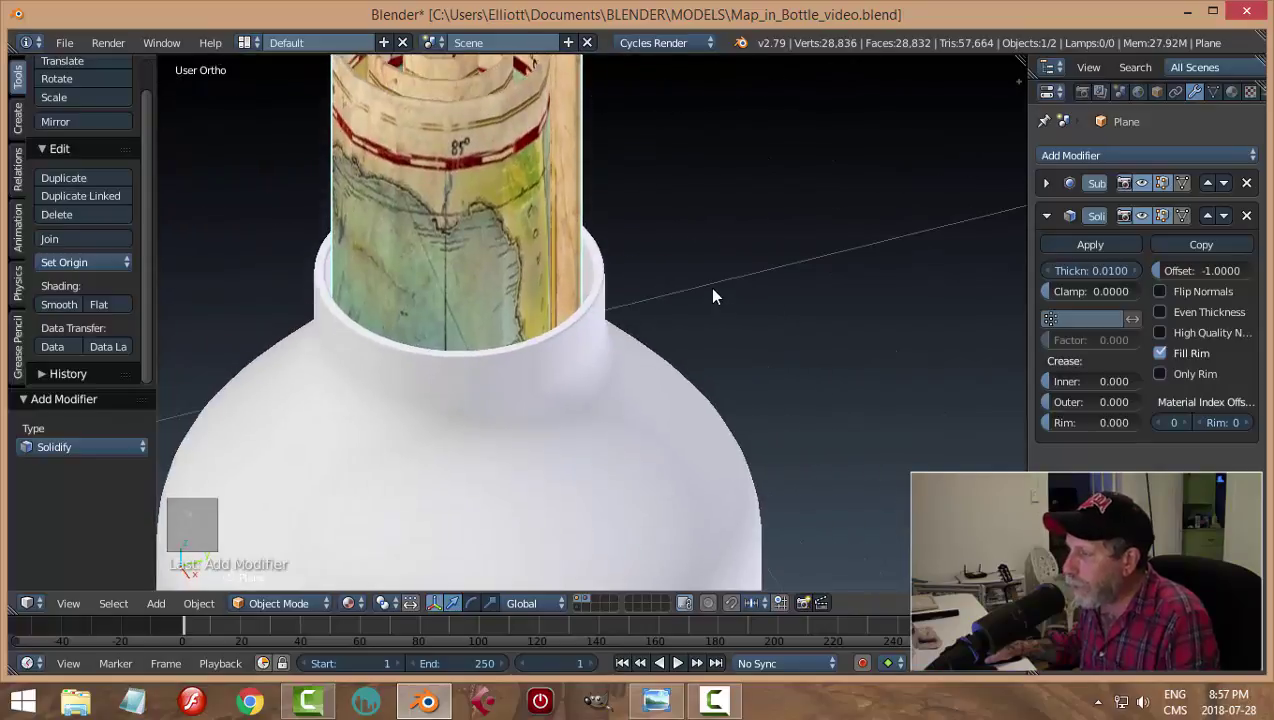
Step: Leave edit mode, save, and scale the bottle to 0.815 around the rolled map
key(Tab)
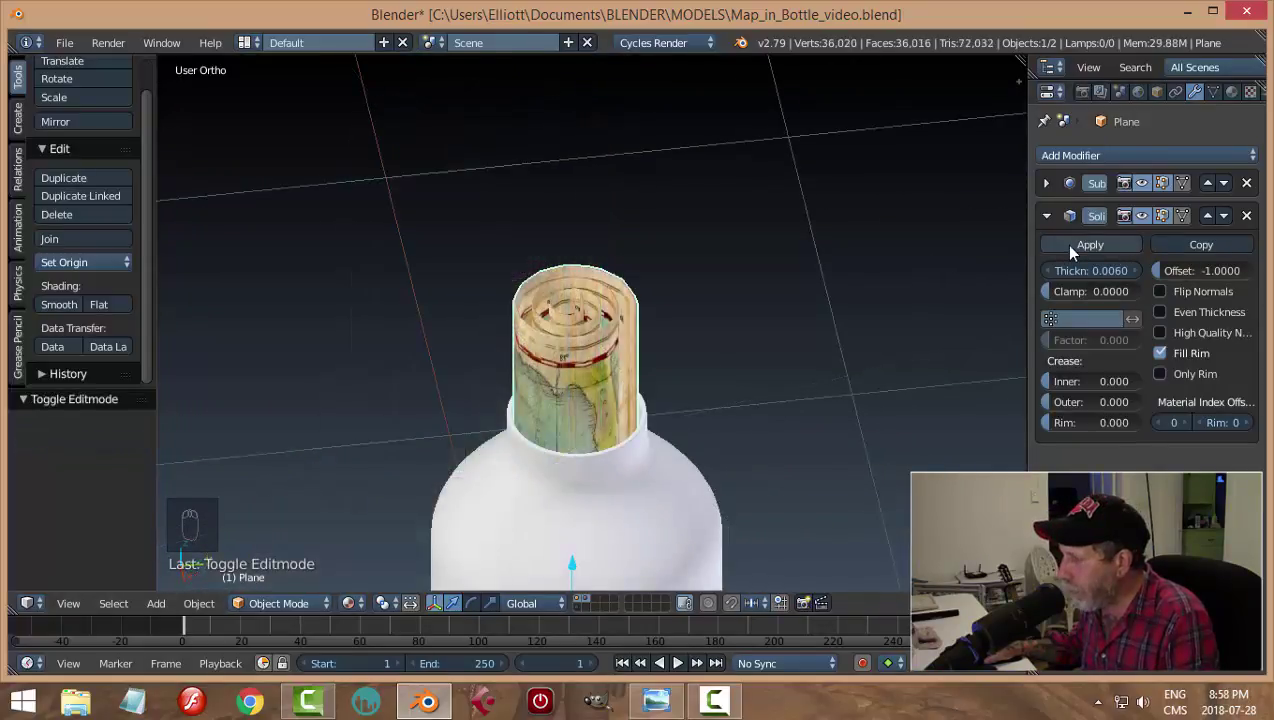
drag(1075, 253, 814, 341)
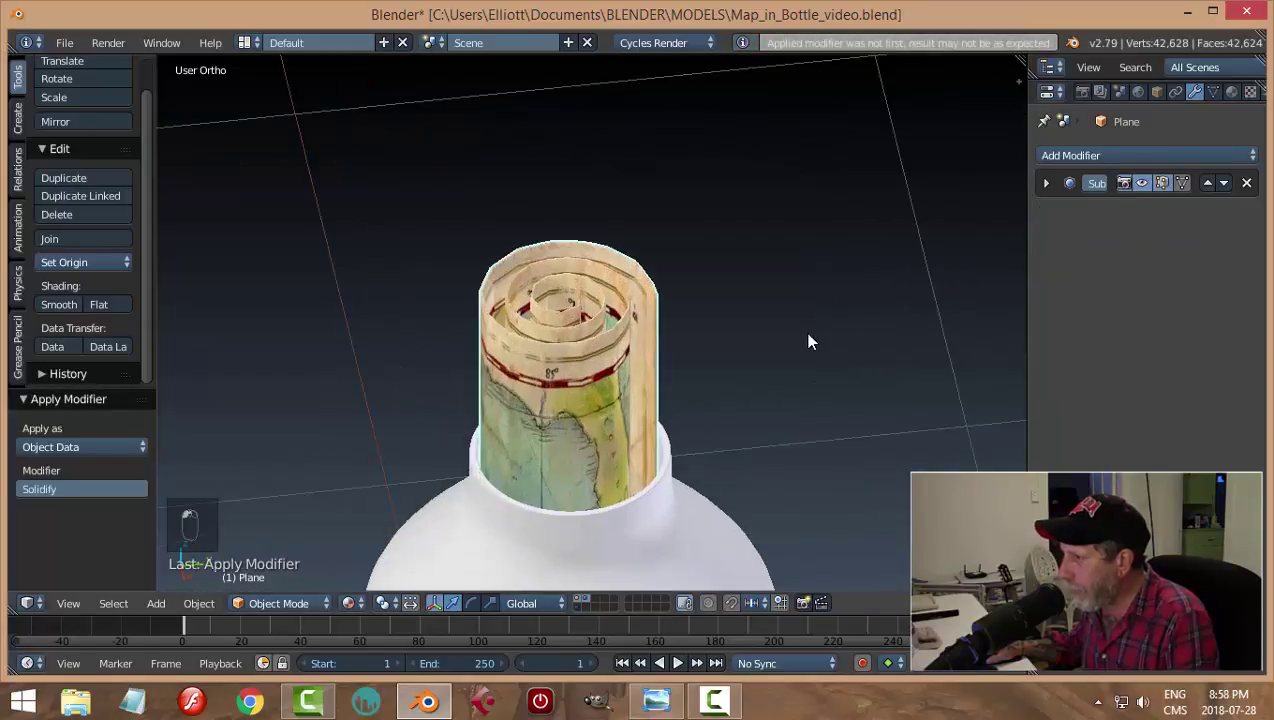
middle_click(813, 342)
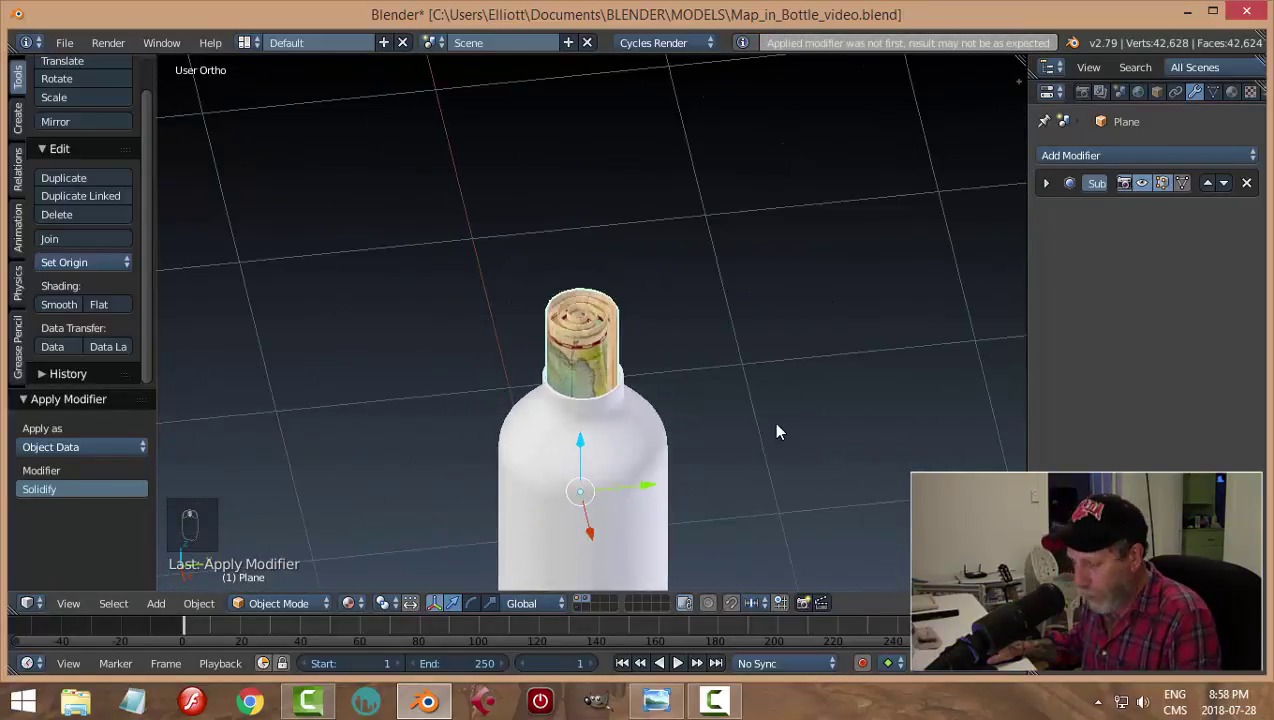
key(a)
key(ctrl+s)
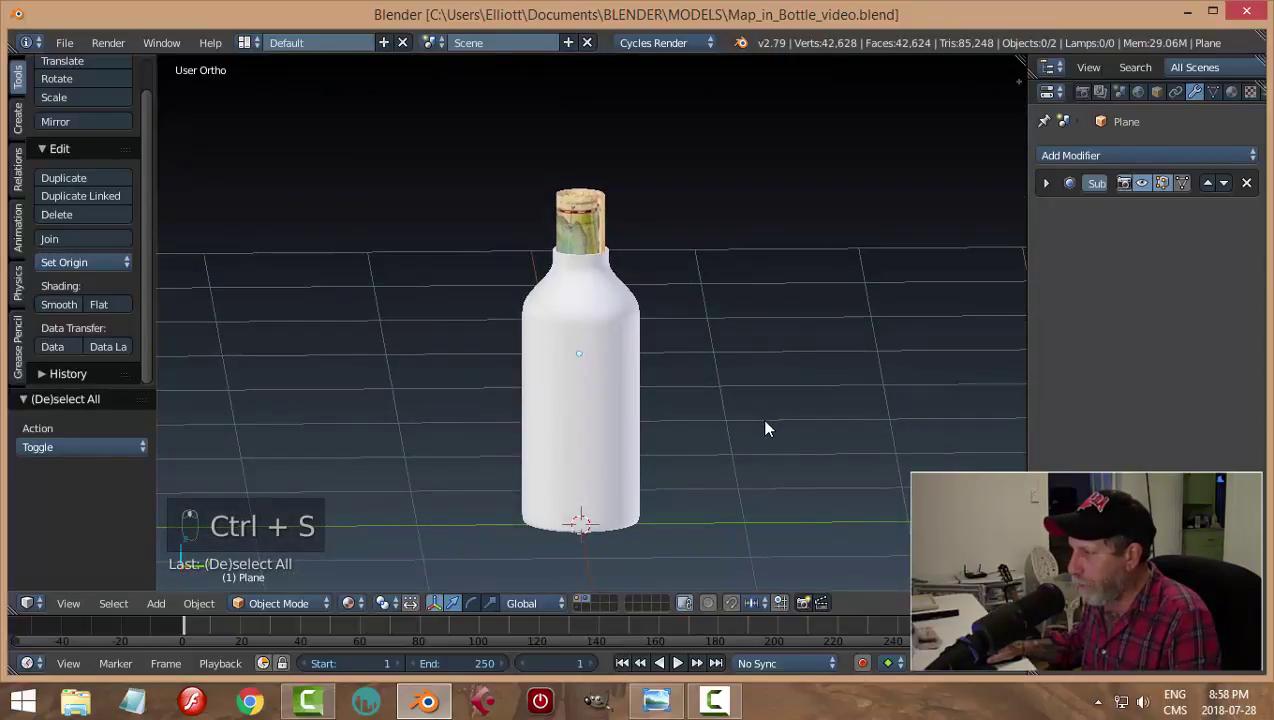
drag(617, 355, 812, 452)
key(s)
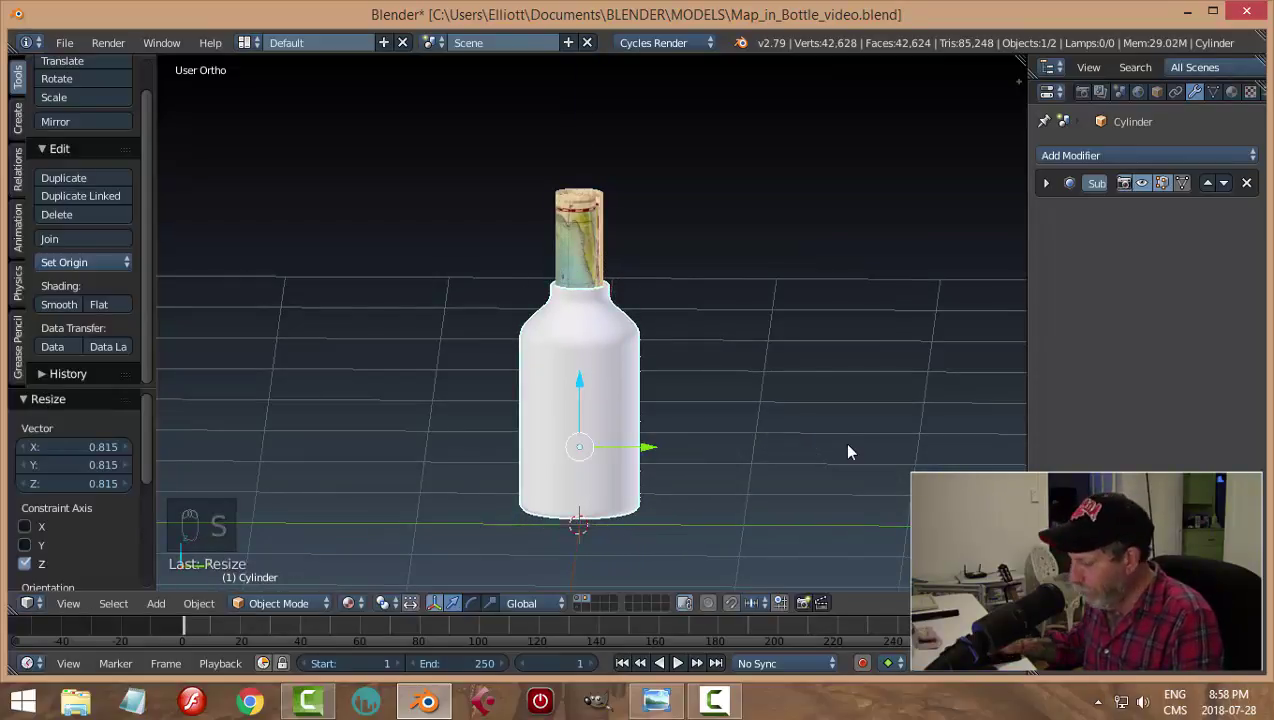
key(Down)
drag(752, 381, 752, 381)
Step: From front view nudge the bottle down and add a new mesh plane beneath its base
key(KP_1)
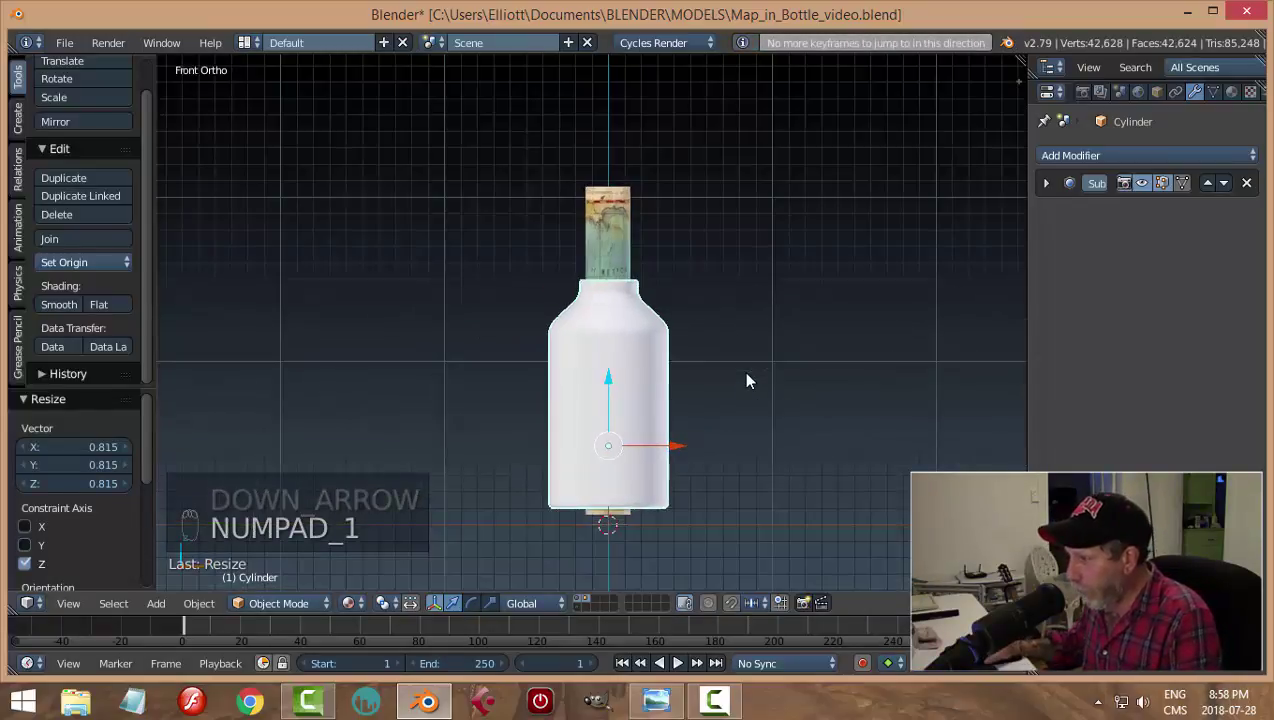
drag(612, 388, 622, 402)
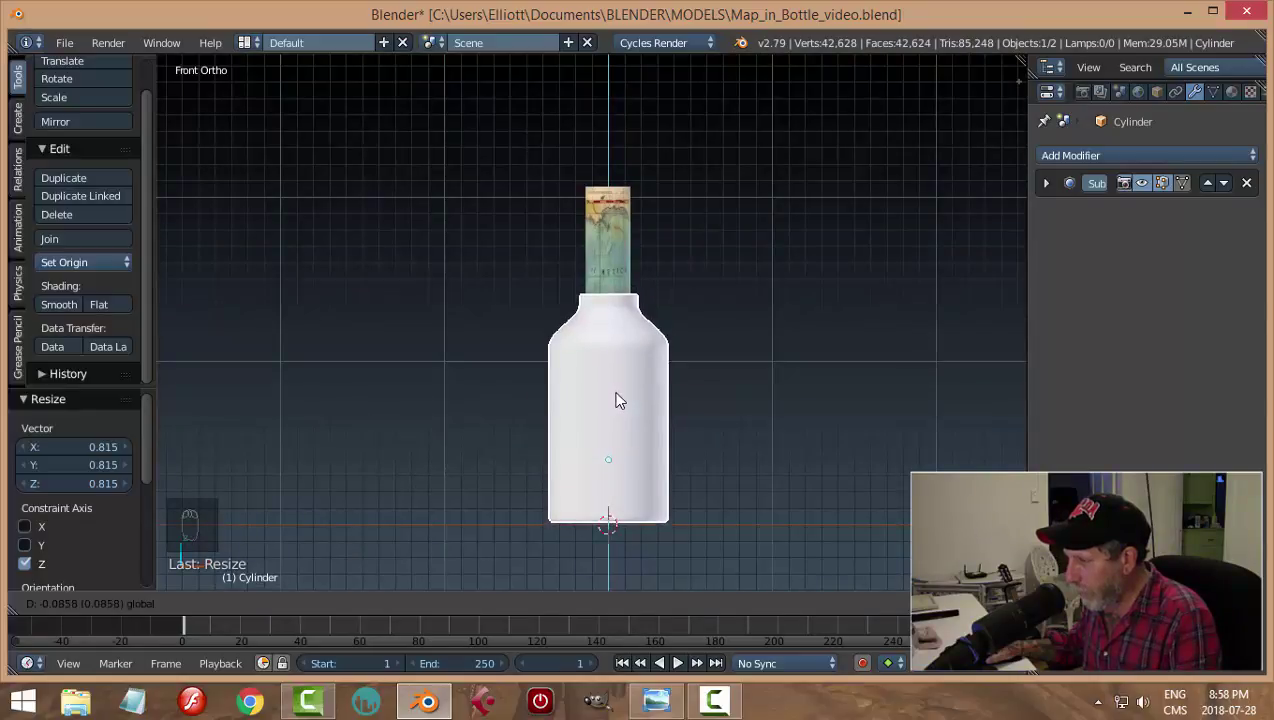
drag(634, 258, 782, 390)
key(z)
key(z)
drag(808, 388, 849, 393)
Step: Scale the ground plane to eight times its size and give it a new dark-red Diffuse material
key(shift+a)
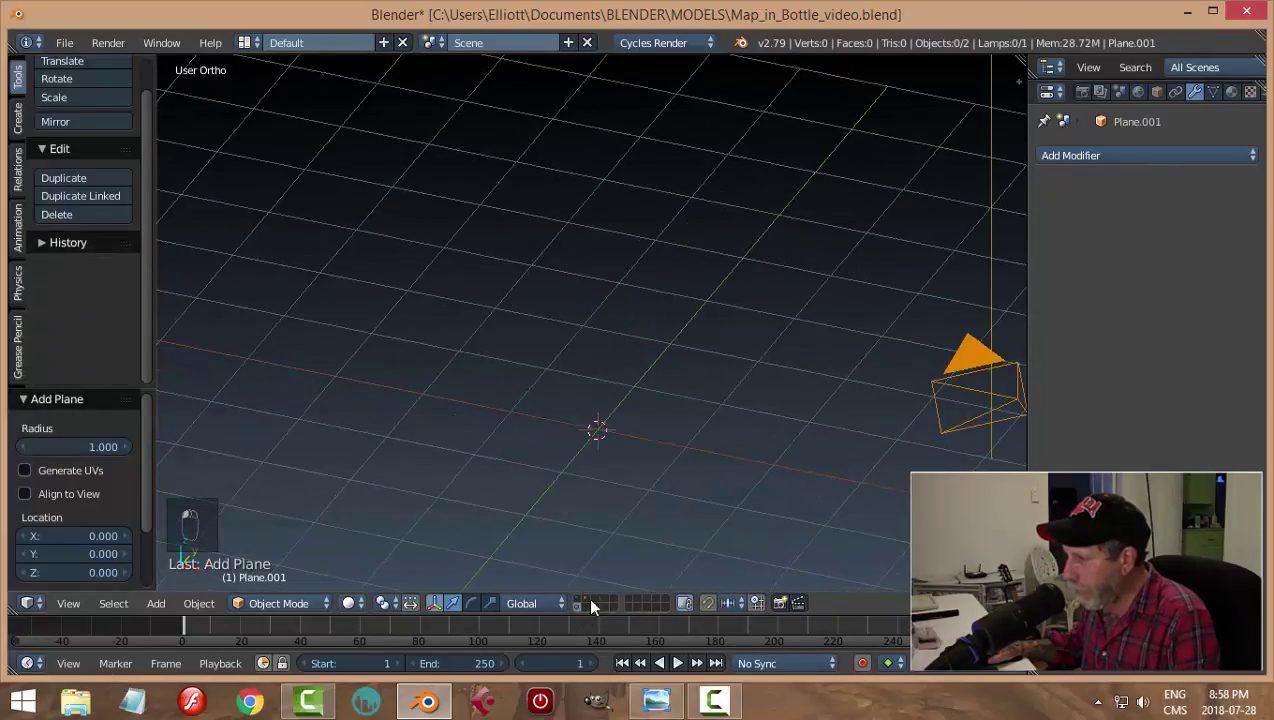
key(alt+h)
drag(595, 605, 740, 455)
drag(688, 447, 739, 444)
key(s)
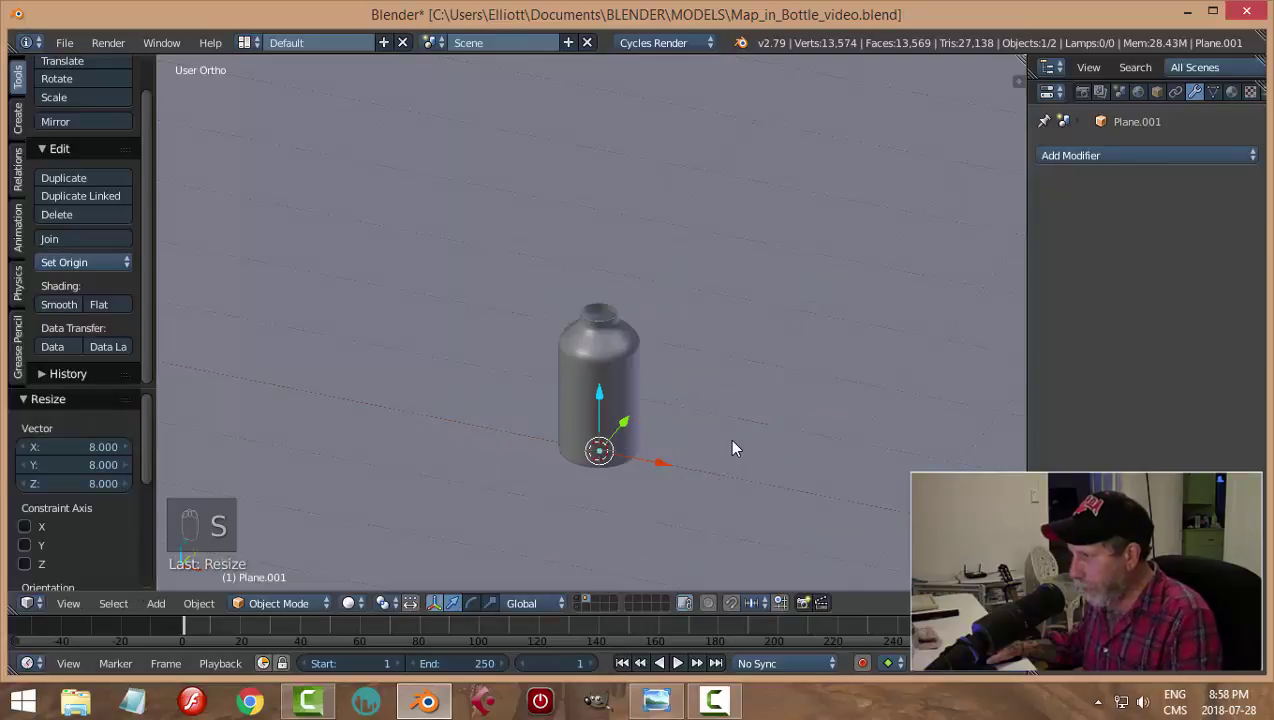
drag(1240, 101, 664, 509)
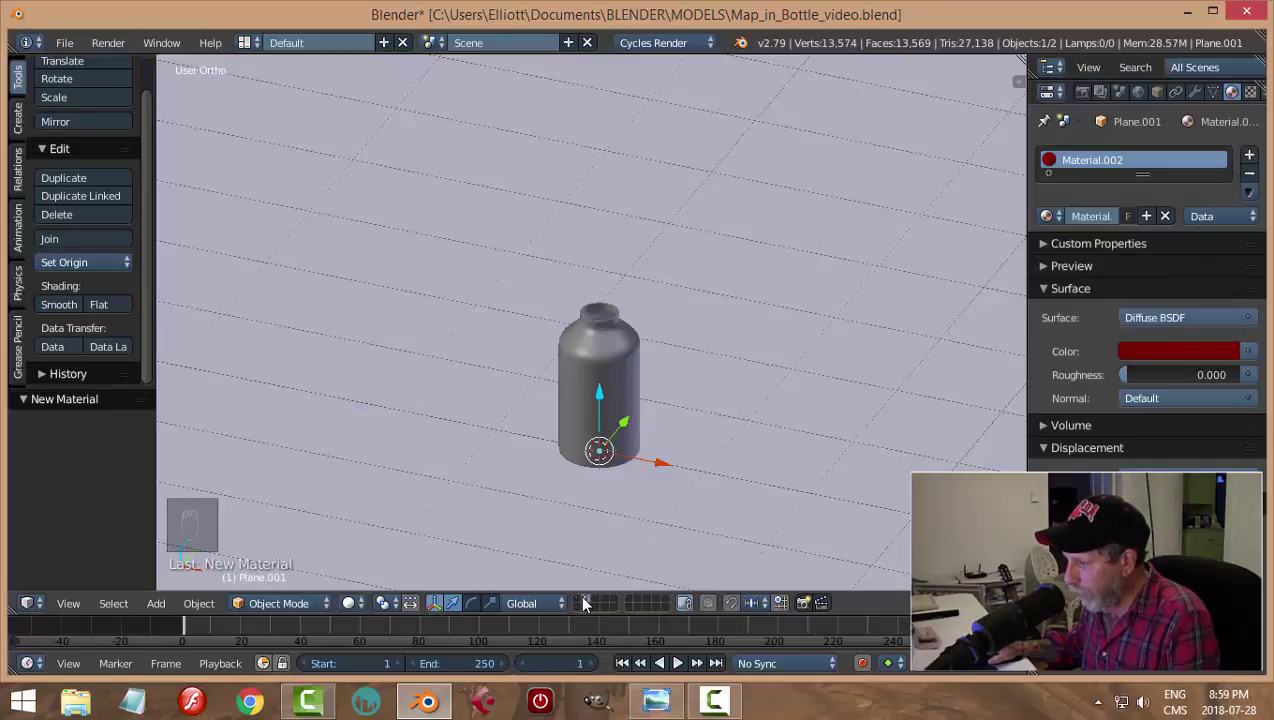
drag(586, 601, 746, 445)
middle_click(746, 445)
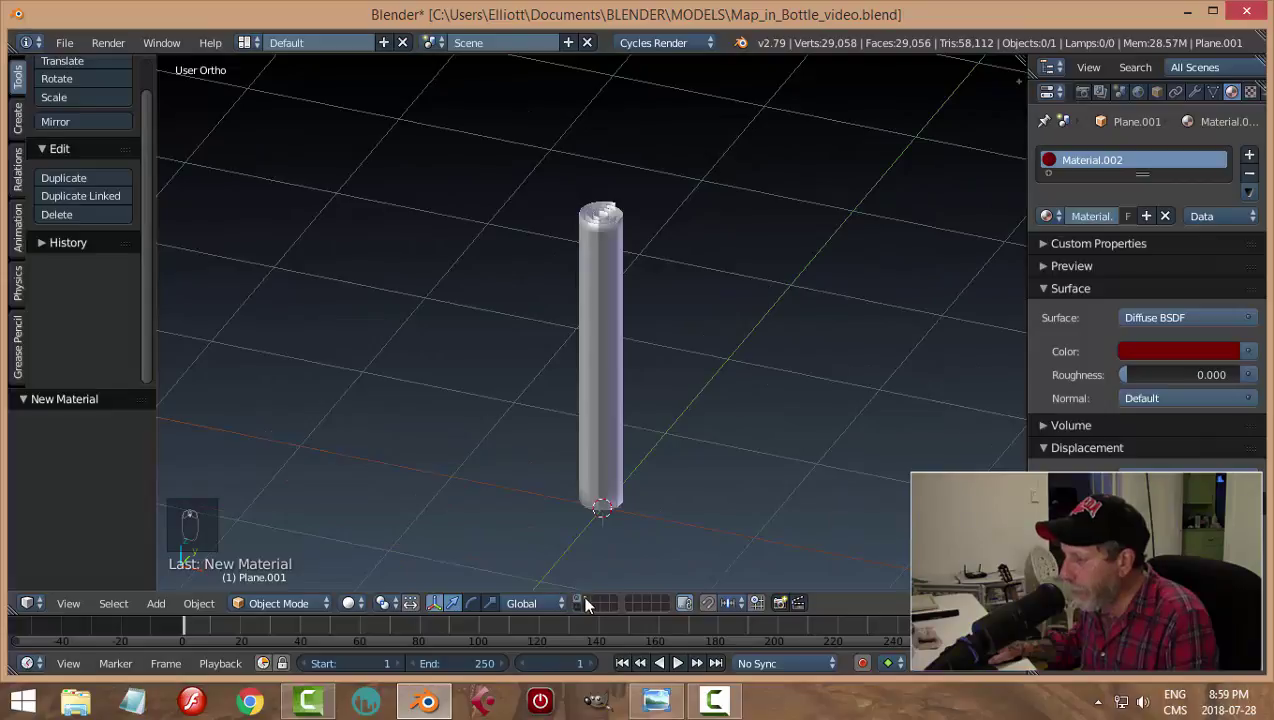
drag(591, 606, 596, 581)
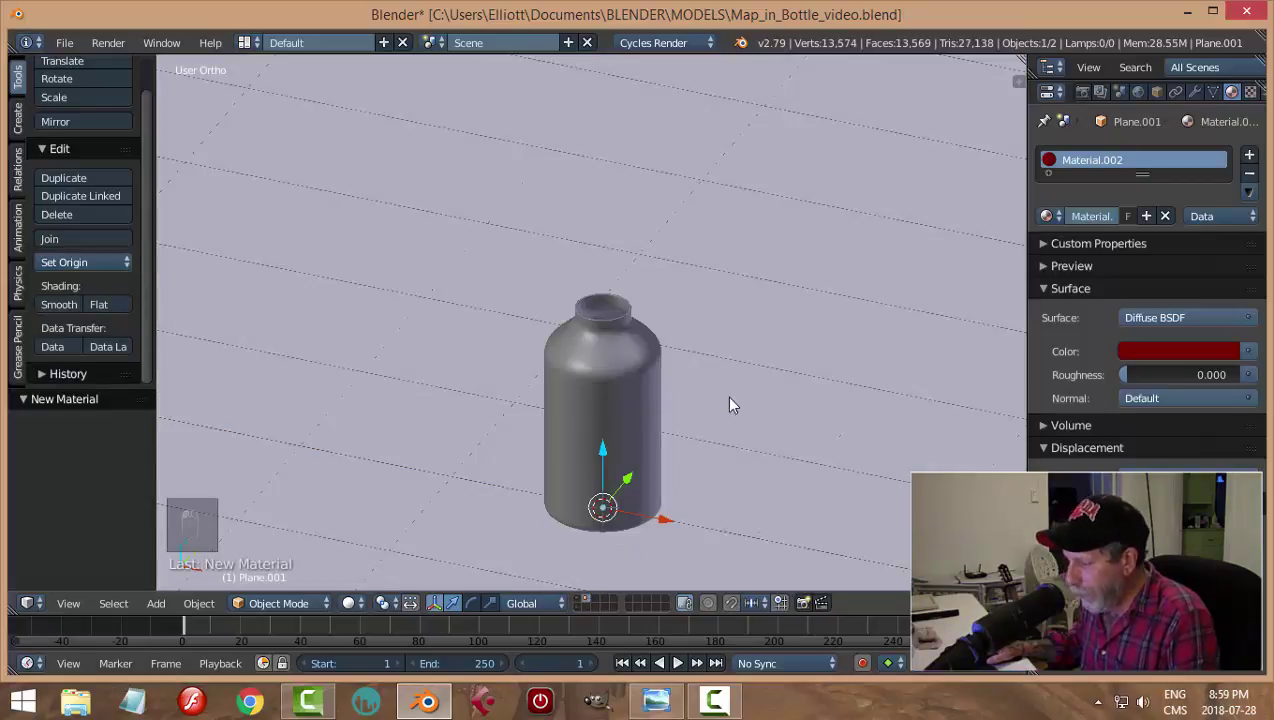
Step: Move the bottle to another layer and set viewport shading to Texture so the map shows
key(a)
key(a)
key(m)
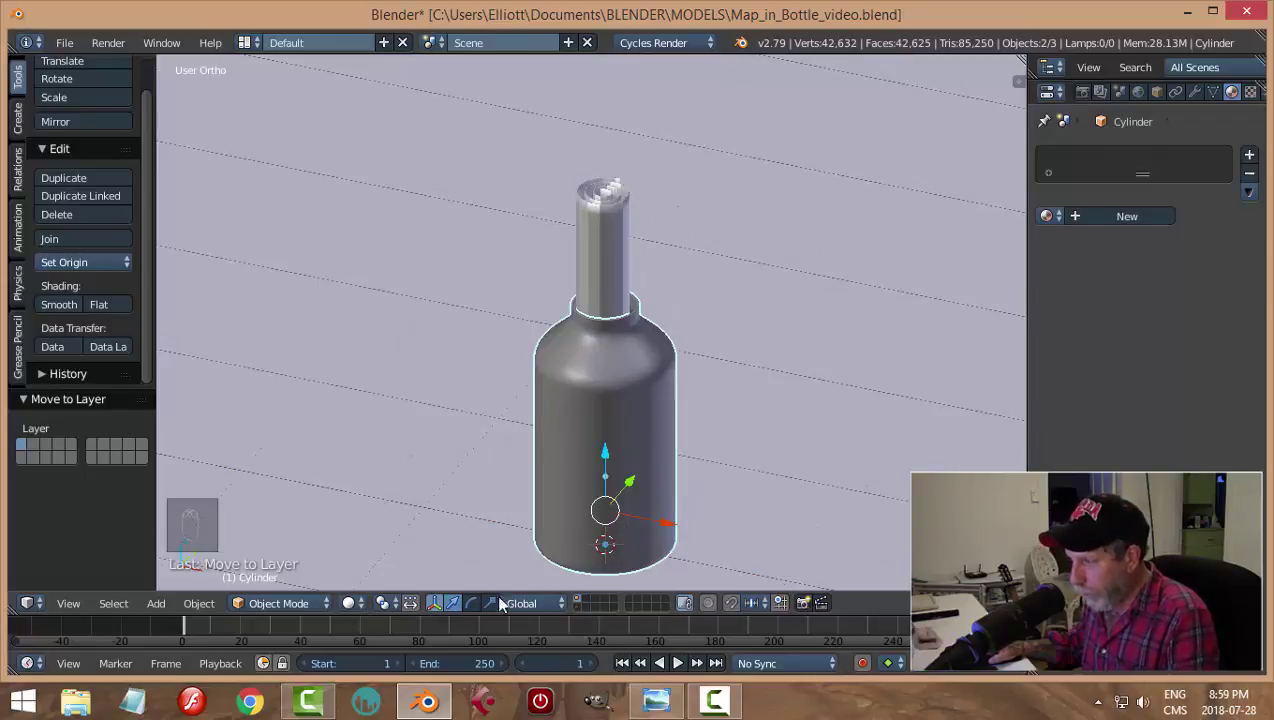
click(369, 609)
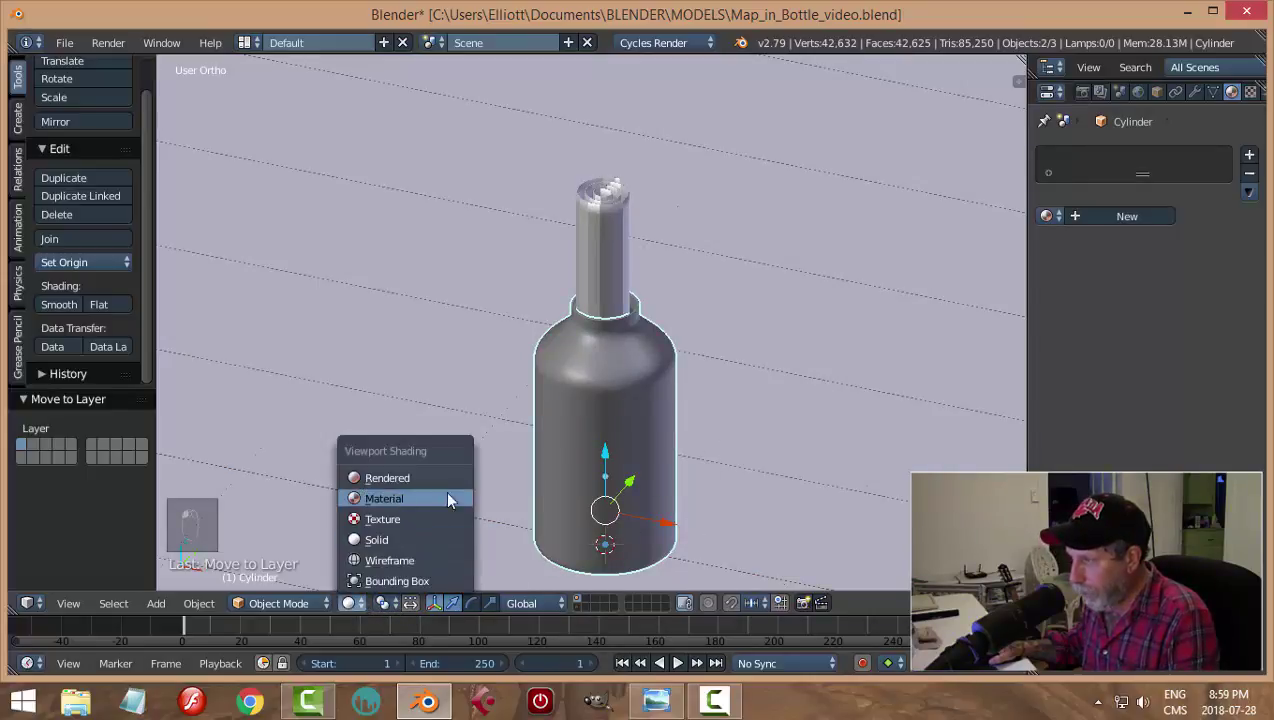
key(a)
middle_click(790, 450)
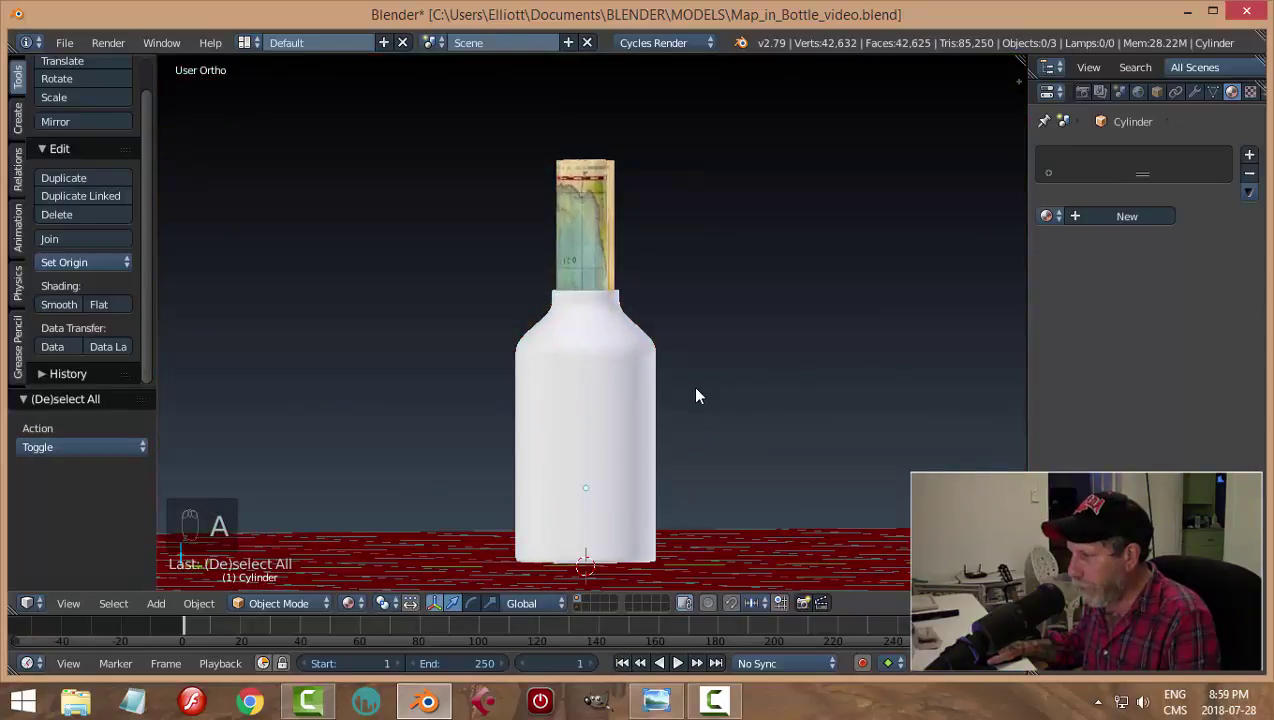
Step: Show the red ground with the bottle and move the bottle so its base sits on the plane
key(KP_1)
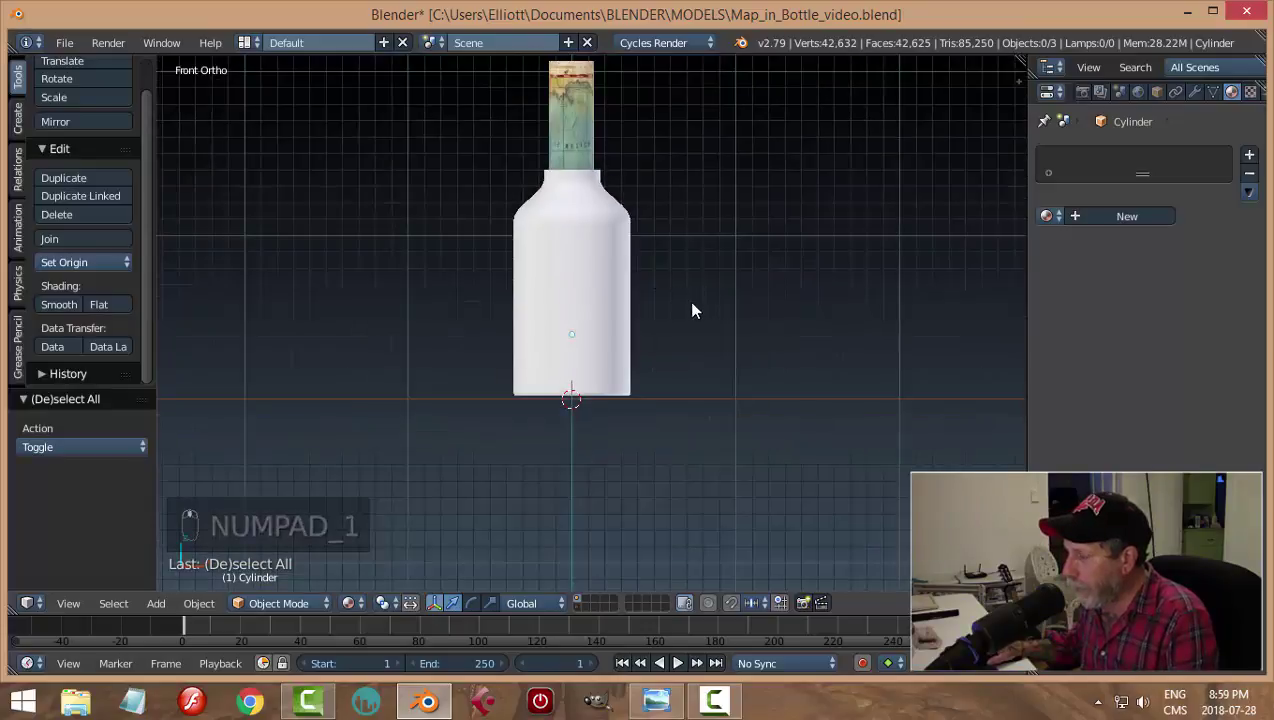
click(713, 382)
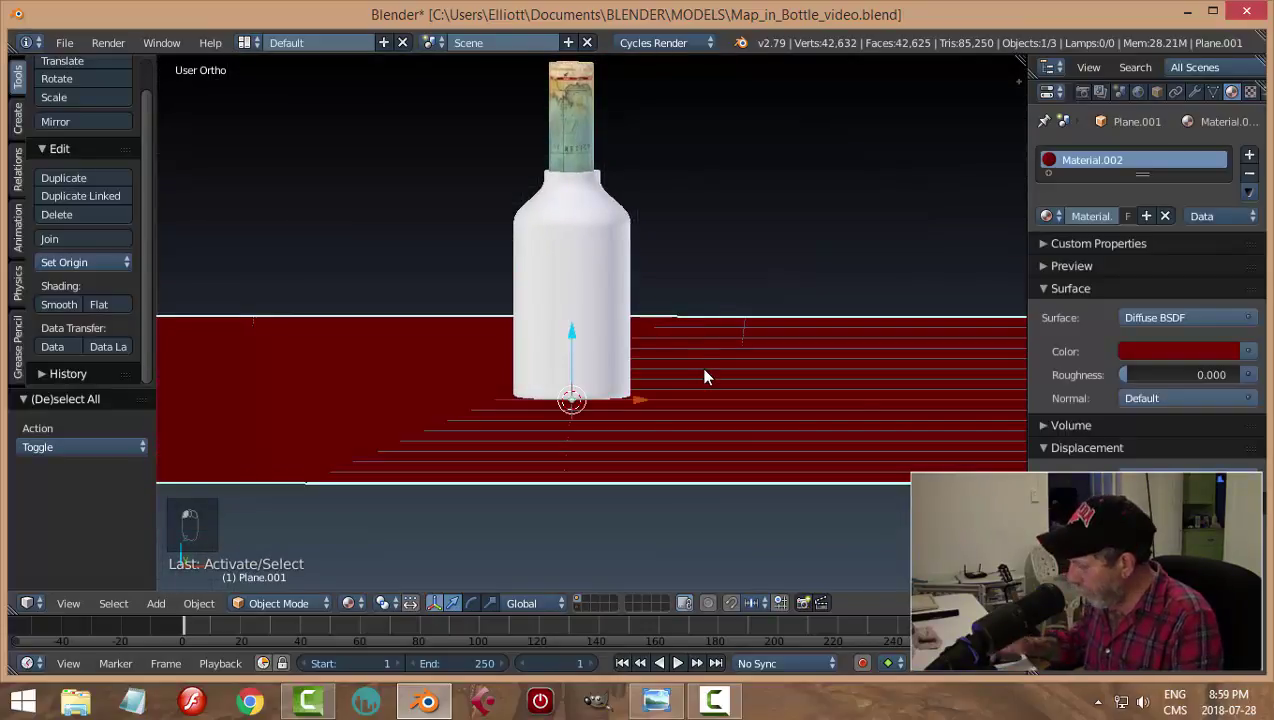
key(KP_1)
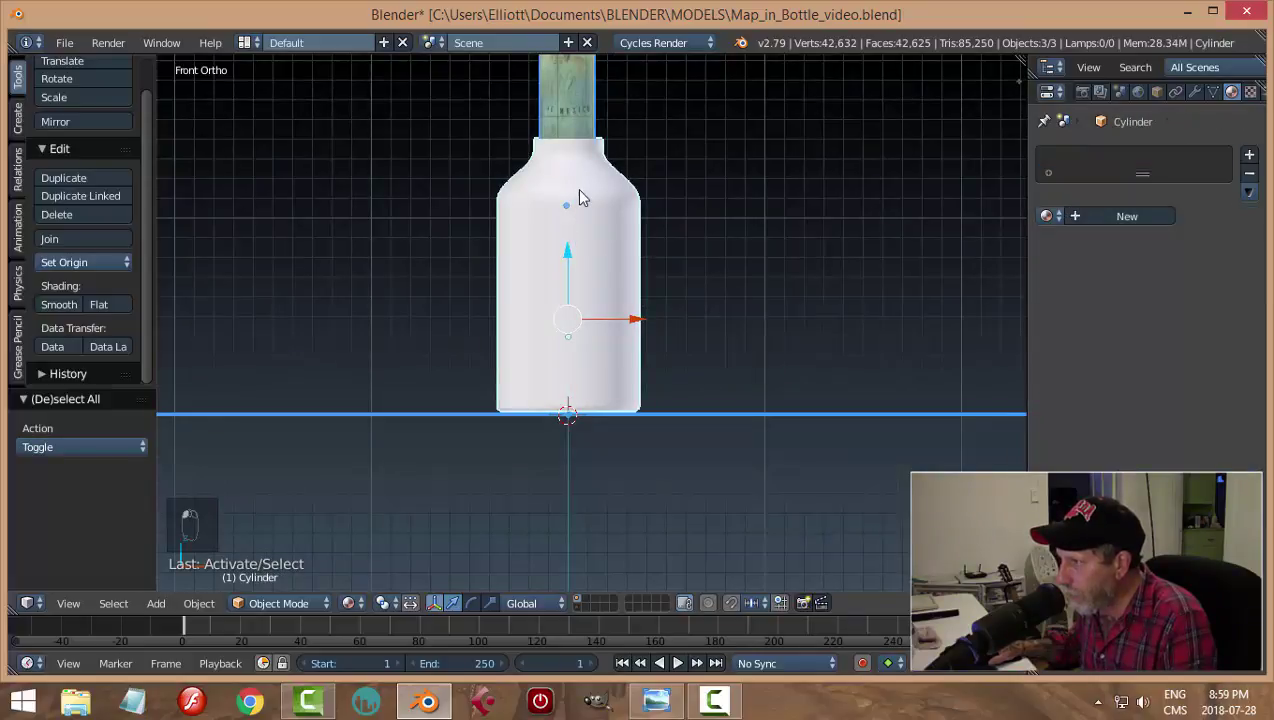
key(a)
drag(580, 123, 742, 267)
key(KP_1)
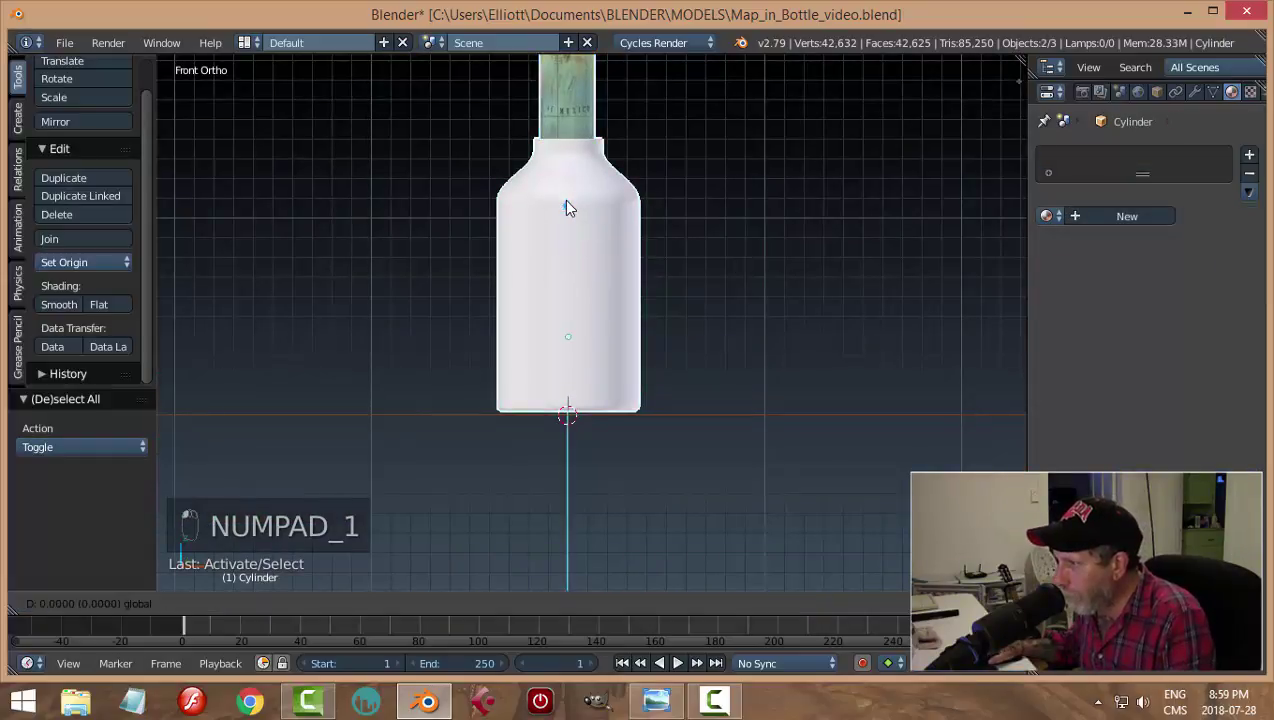
Step: Save the file, add a lamp and switch to the camera view
key(a)
drag(873, 260, 746, 361)
key(ctrl+s)
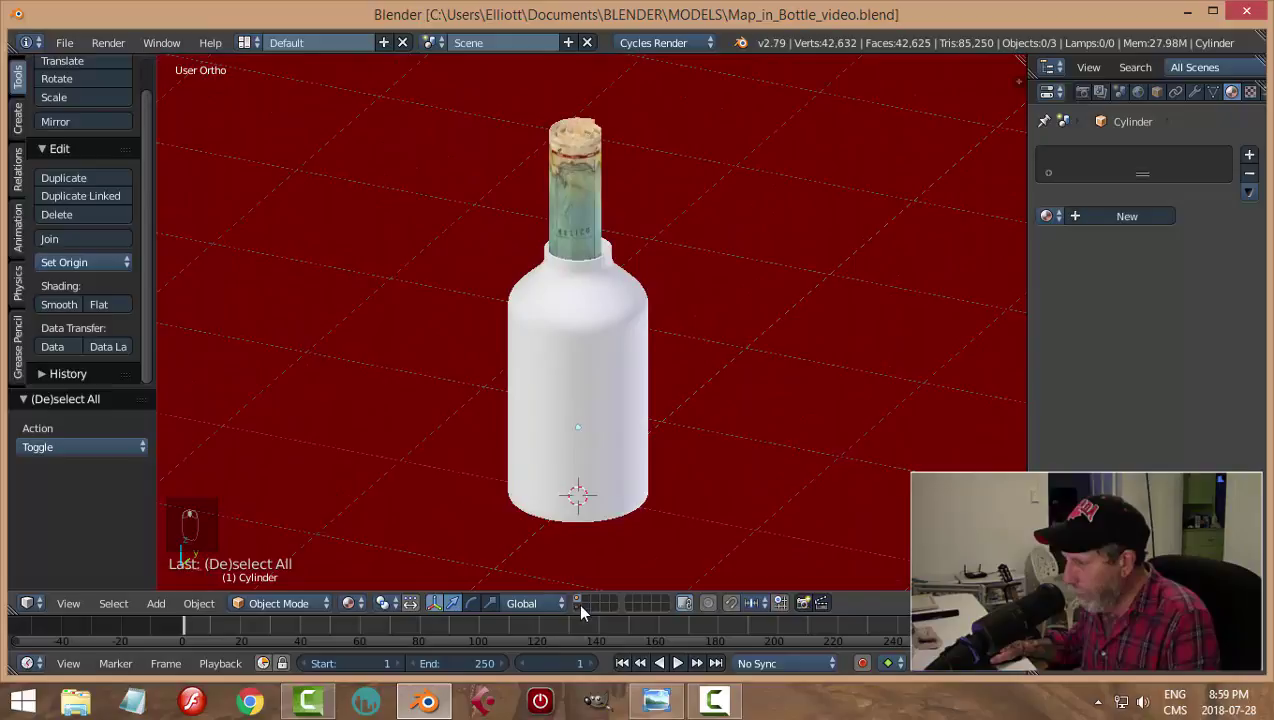
click(587, 609)
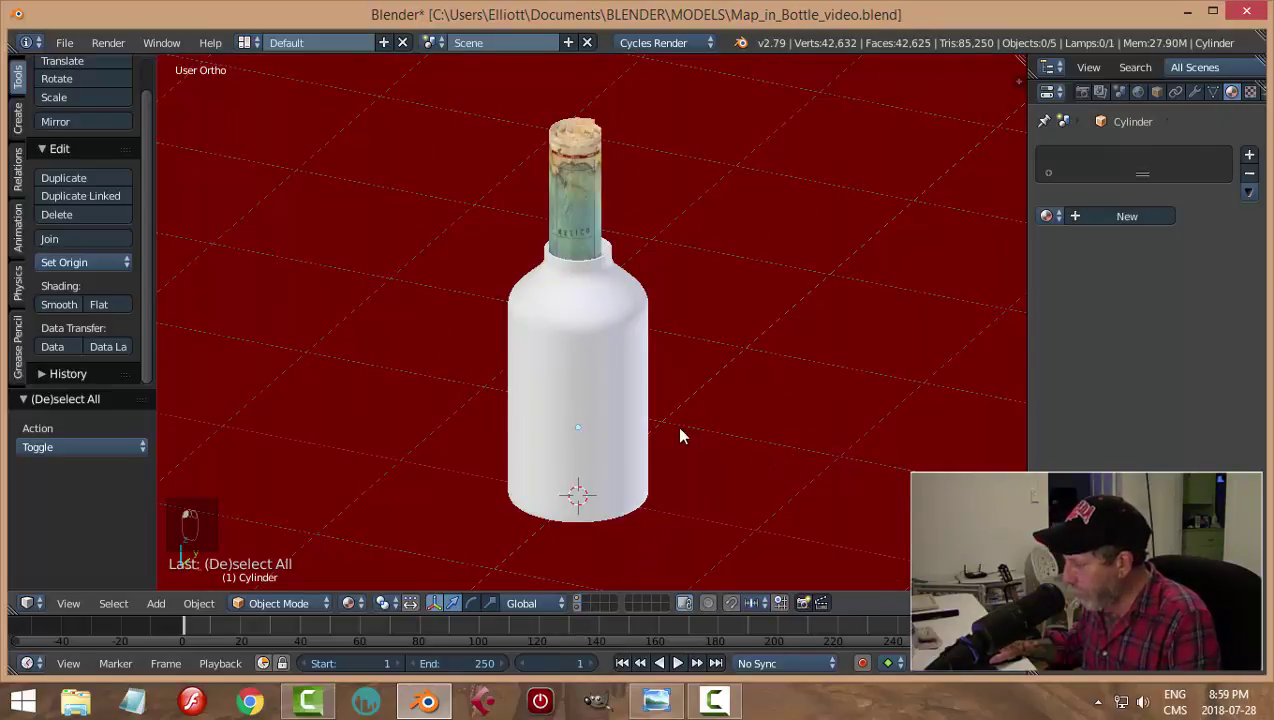
key(KP_0)
middle_click(686, 437)
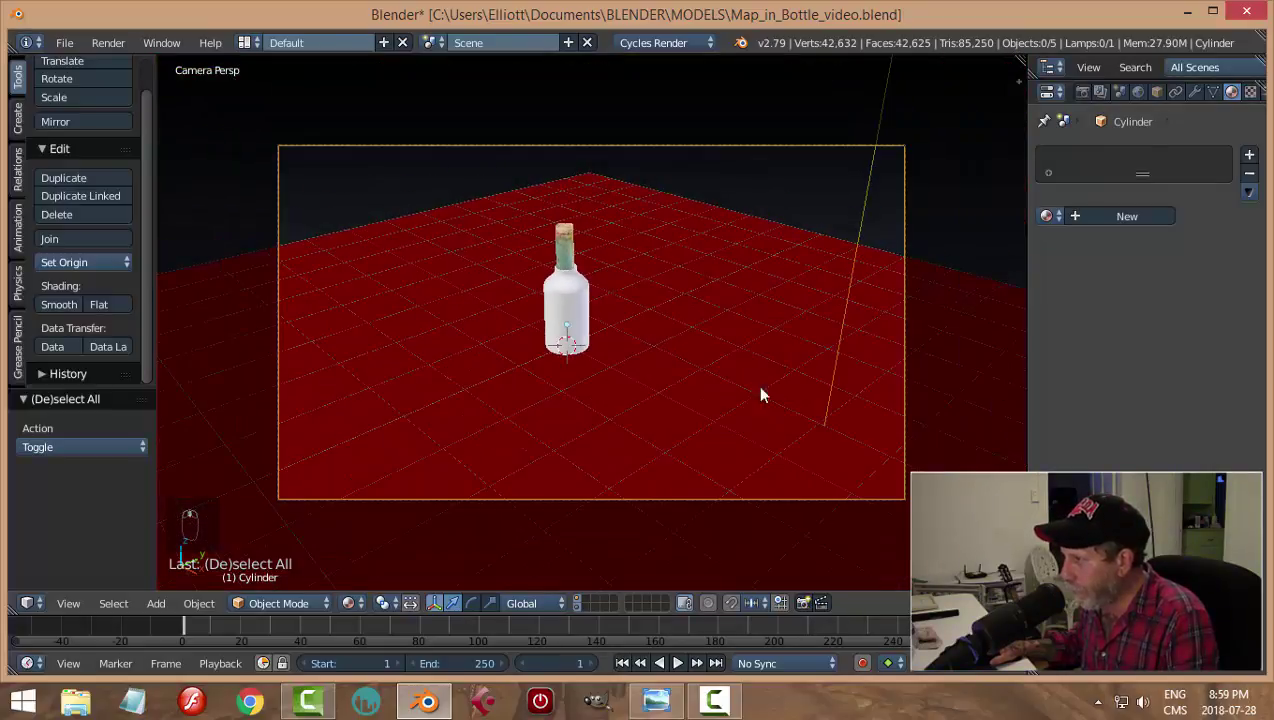
Step: Lock the camera to the view, frame the bottle closely and preview the render with Shift+Z
key(n)
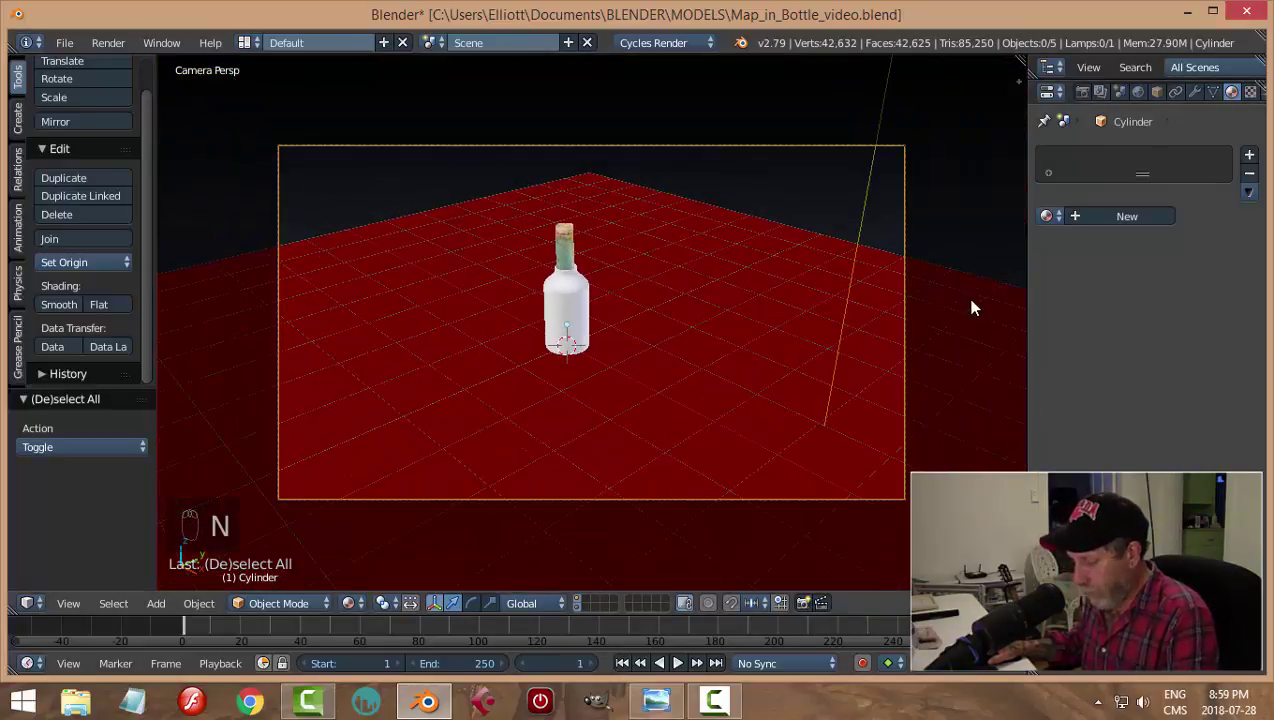
key(n)
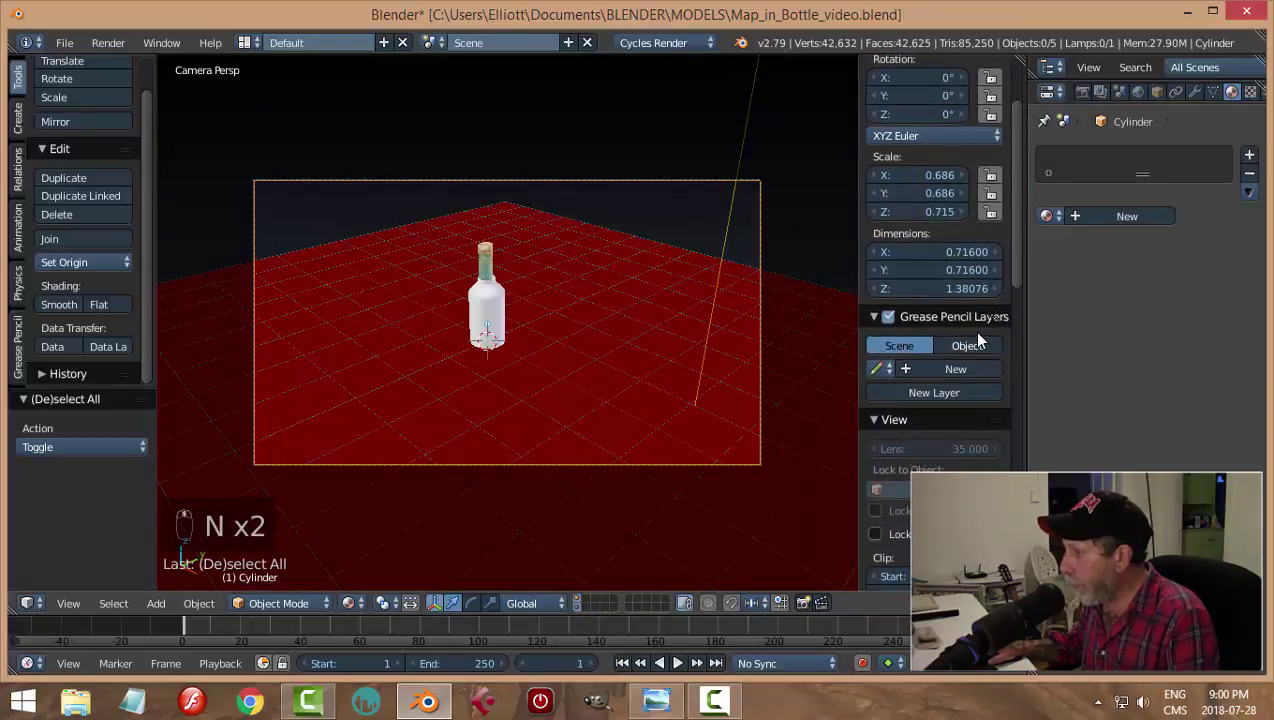
drag(931, 433, 672, 396)
key(n)
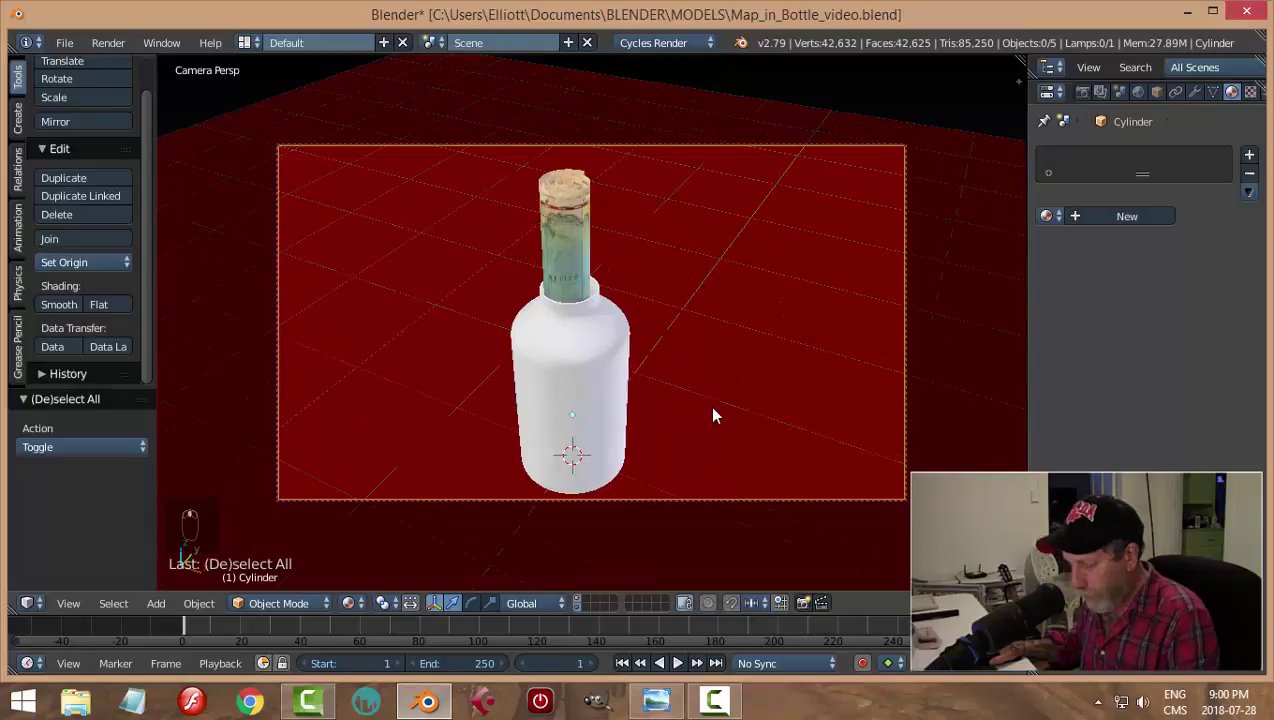
key(shift+z)
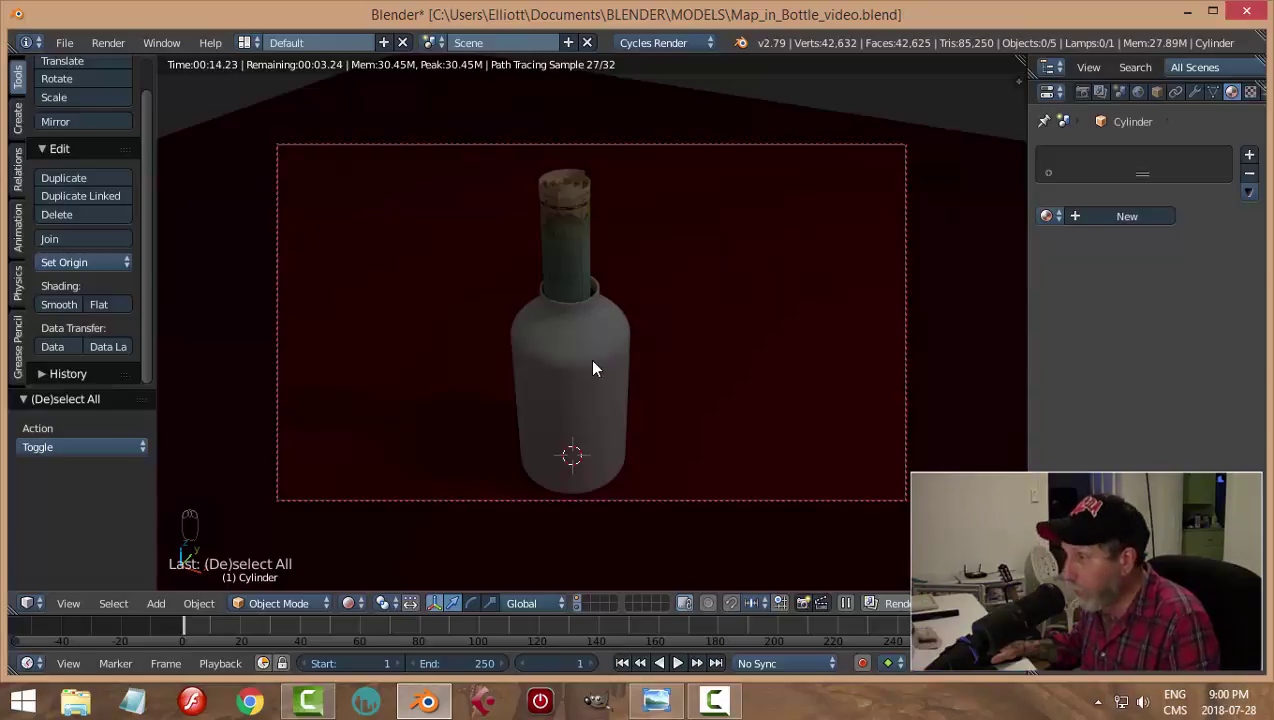
key(shift+z)
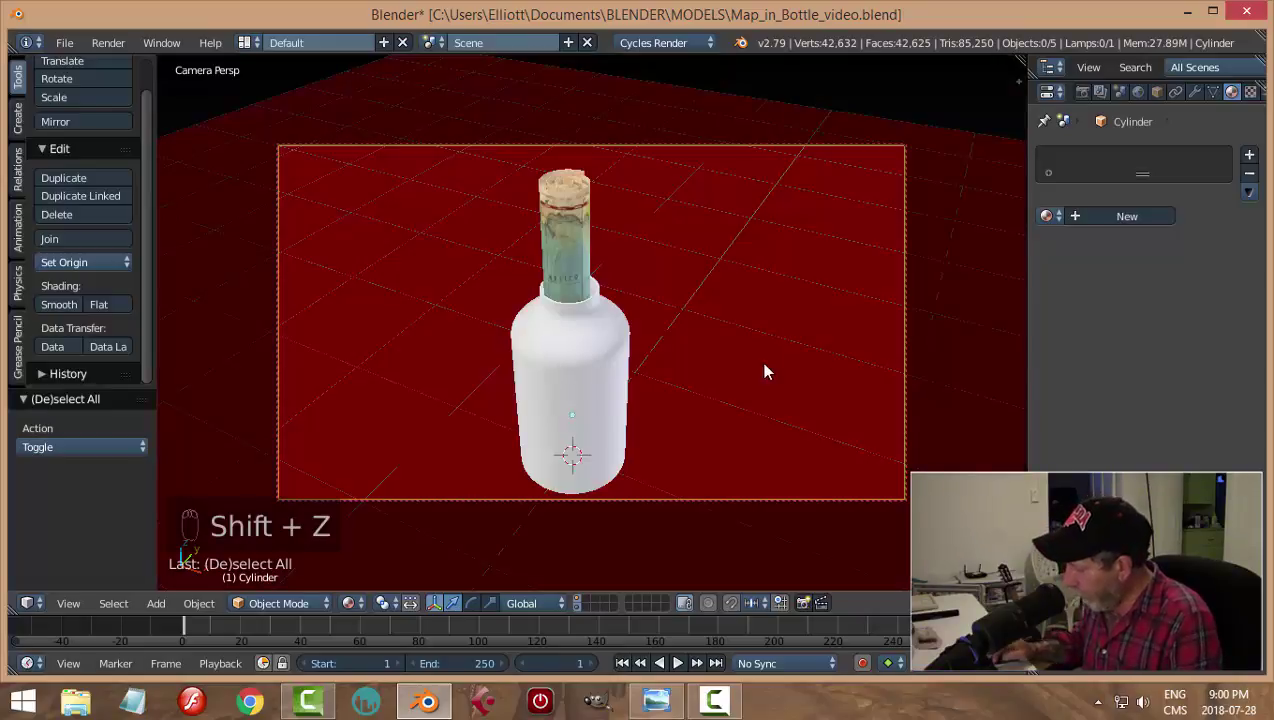
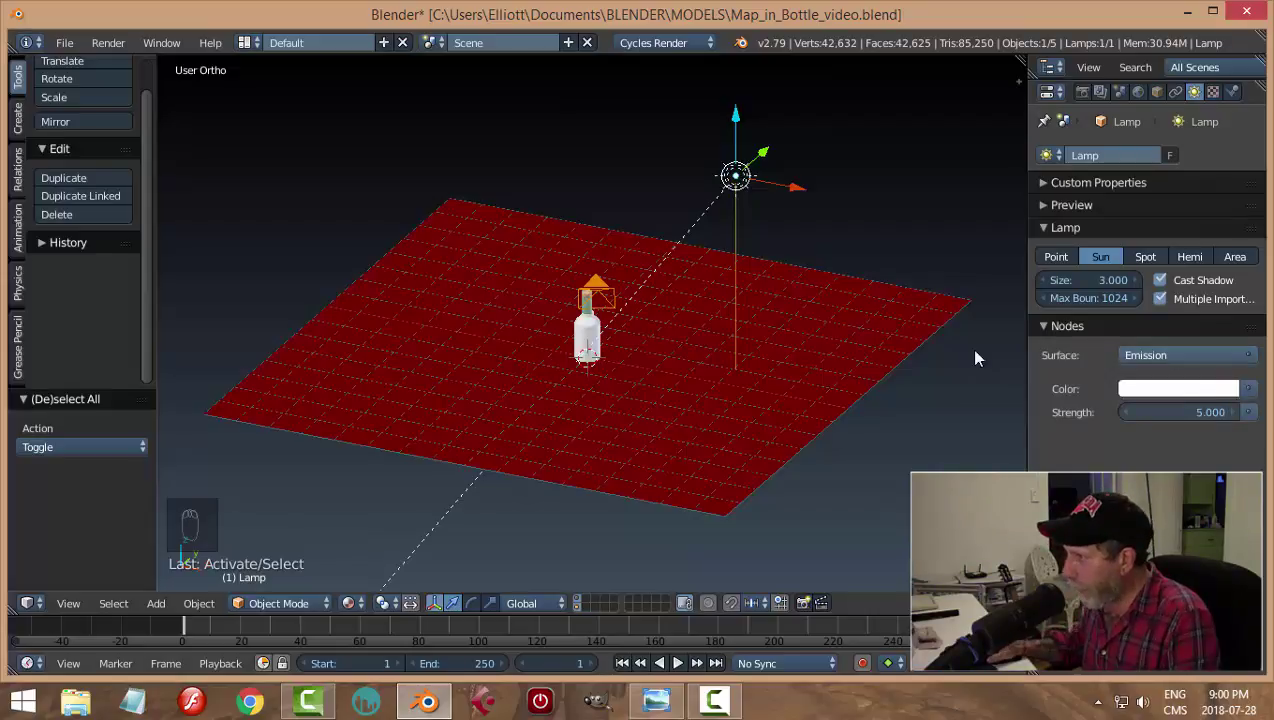
Step: Preview the sun-lit scene through the camera, save the file and select the bottle
key(KP_0)
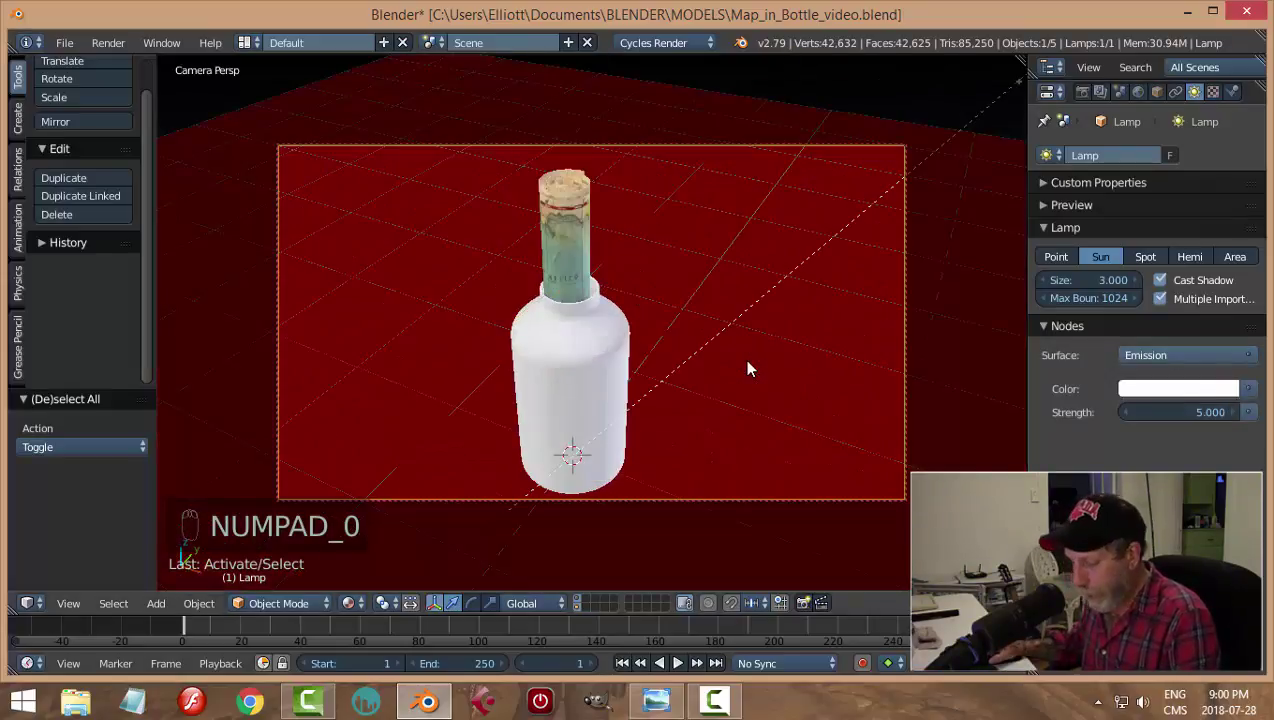
key(shift+z)
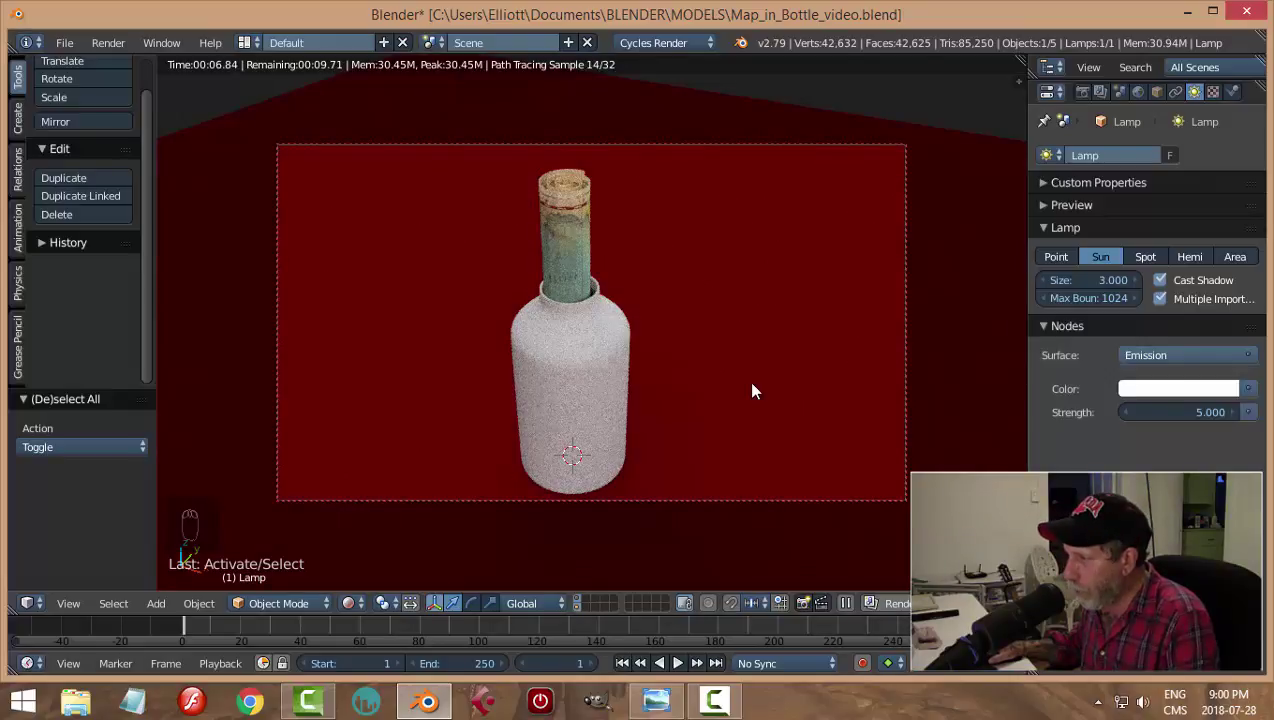
key(shift+z)
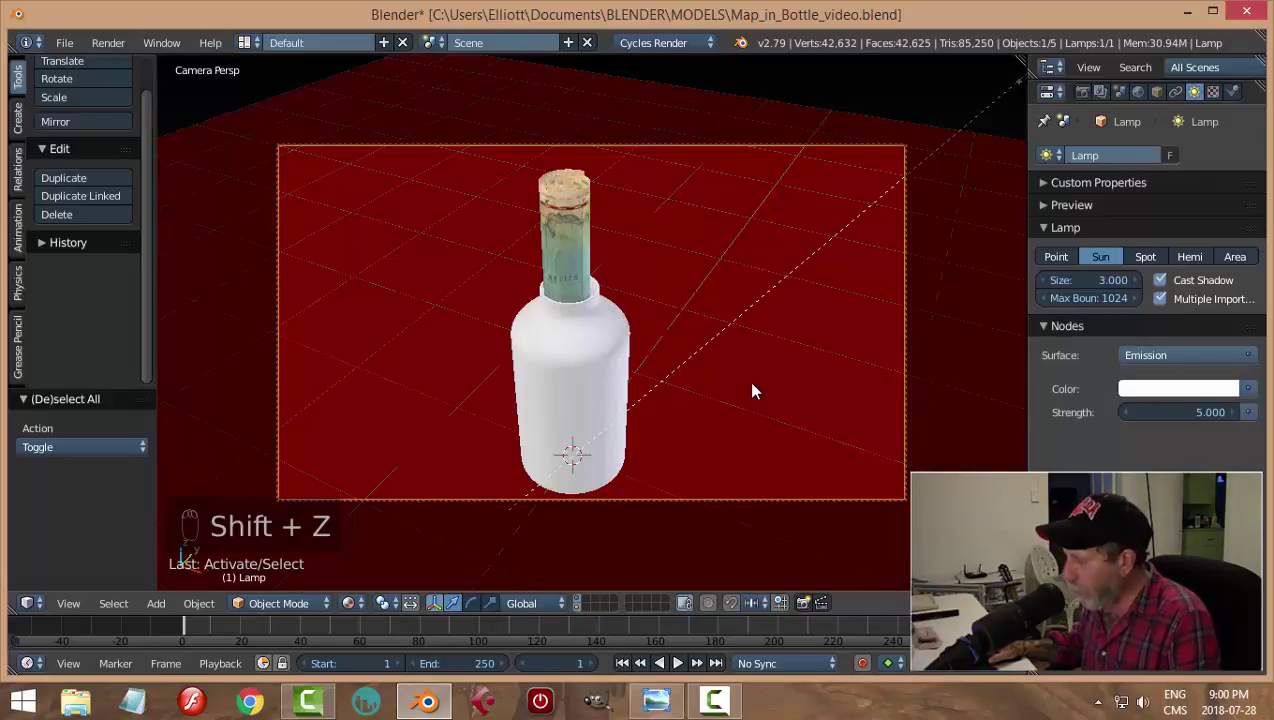
key(Home)
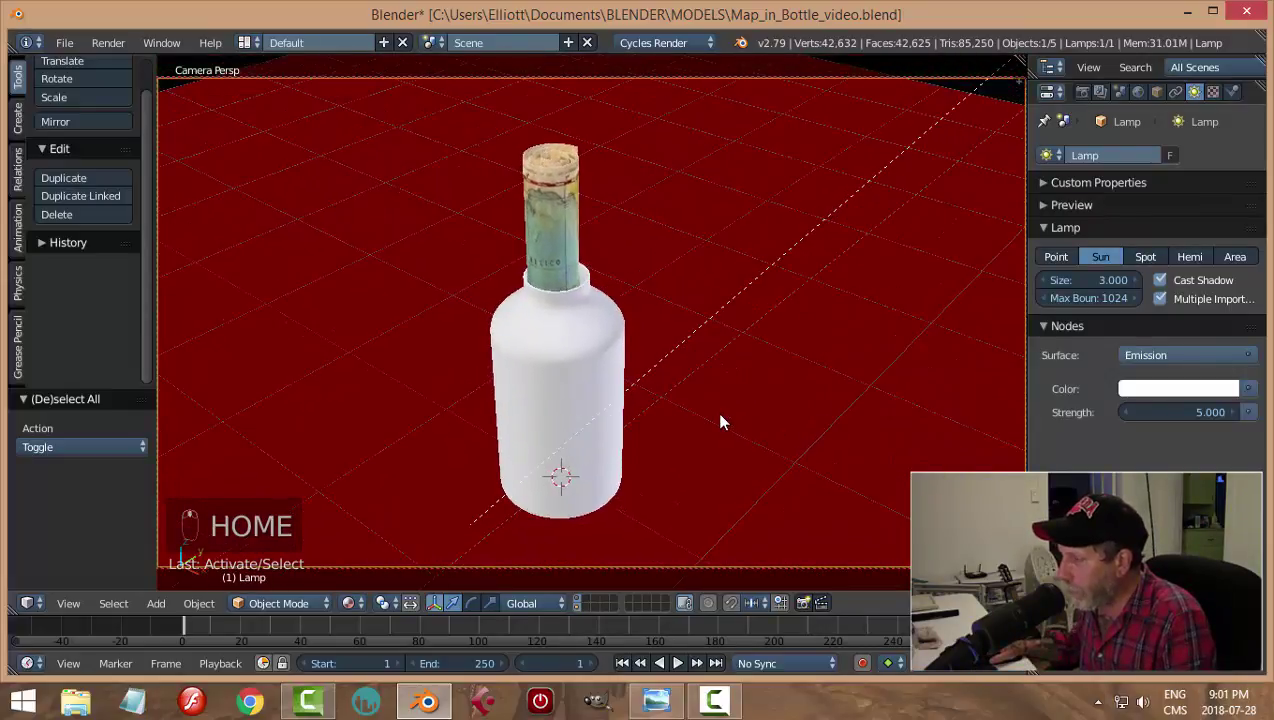
drag(680, 431, 704, 419)
key(ctrl+s)
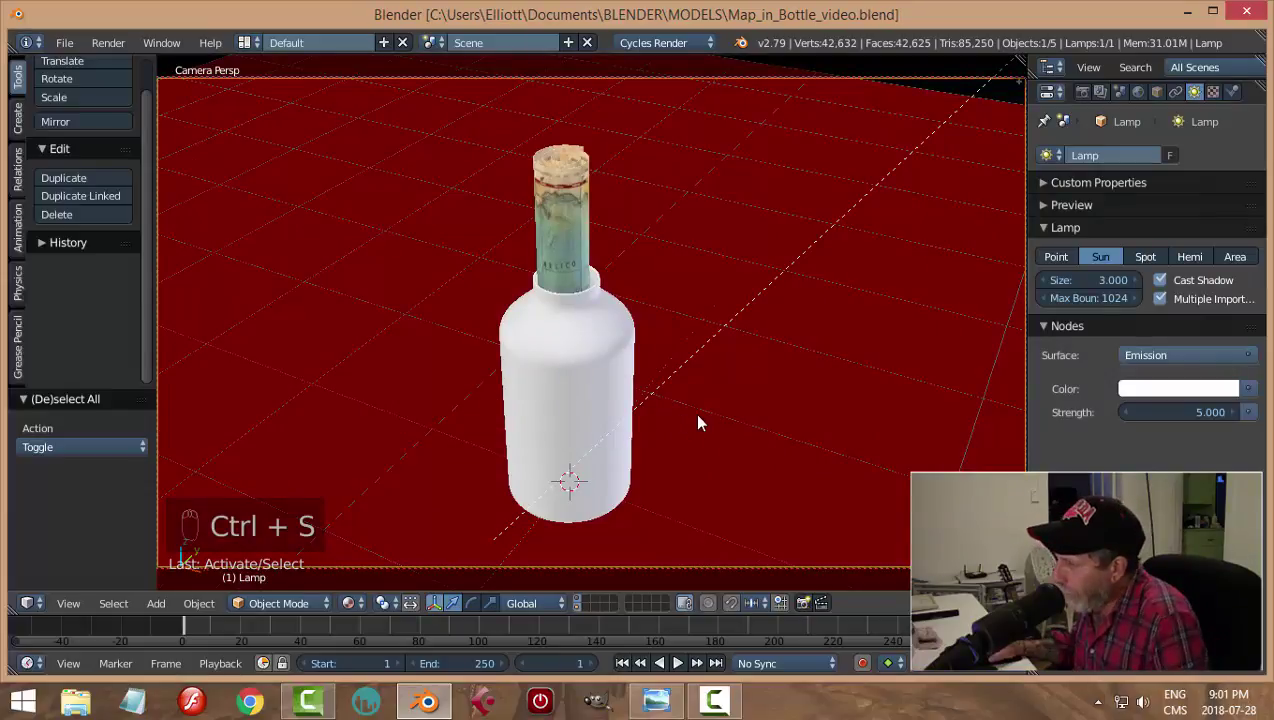
drag(603, 384, 616, 380)
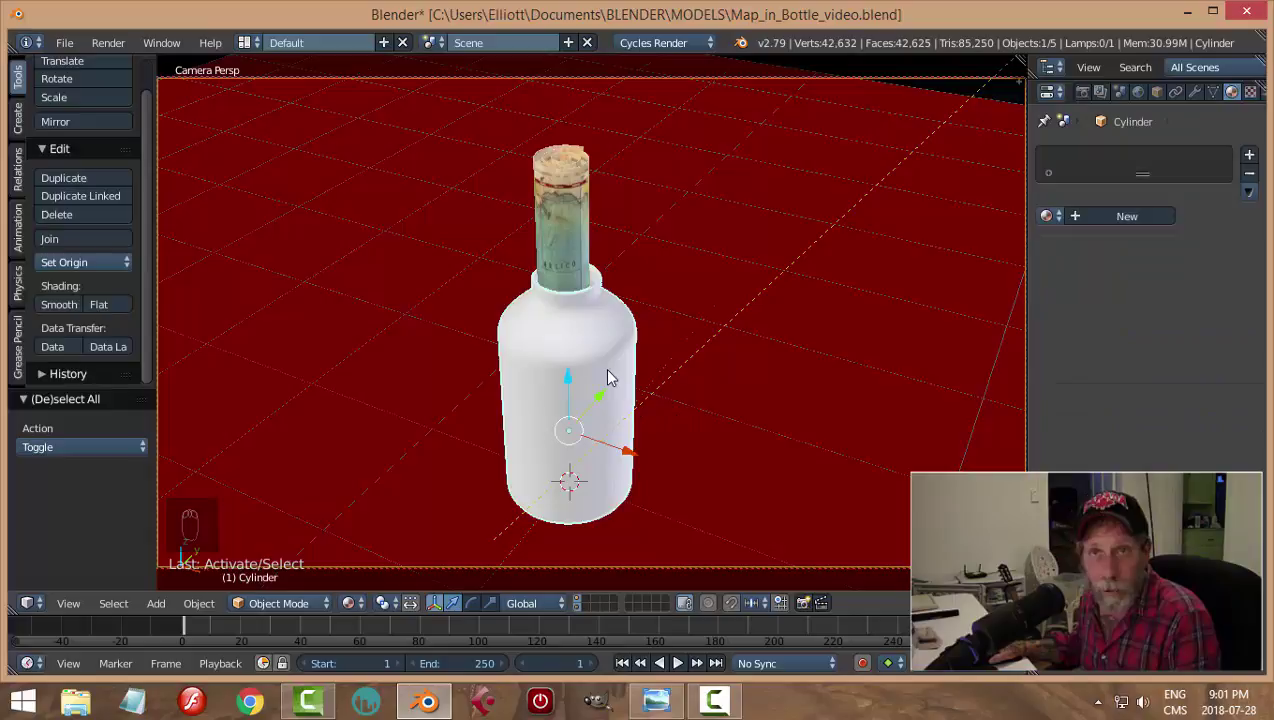
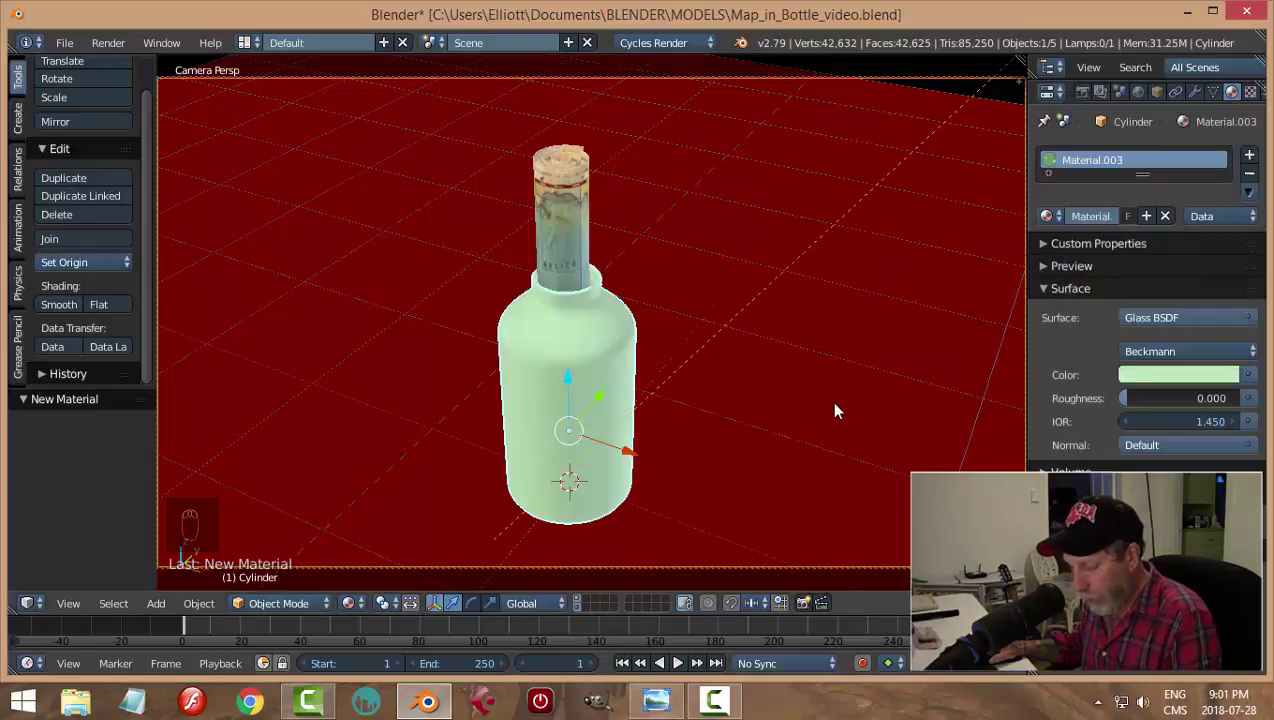
Step: Preview the pale-green glass bottle rendered, return to solid view and save
key(shift+z)
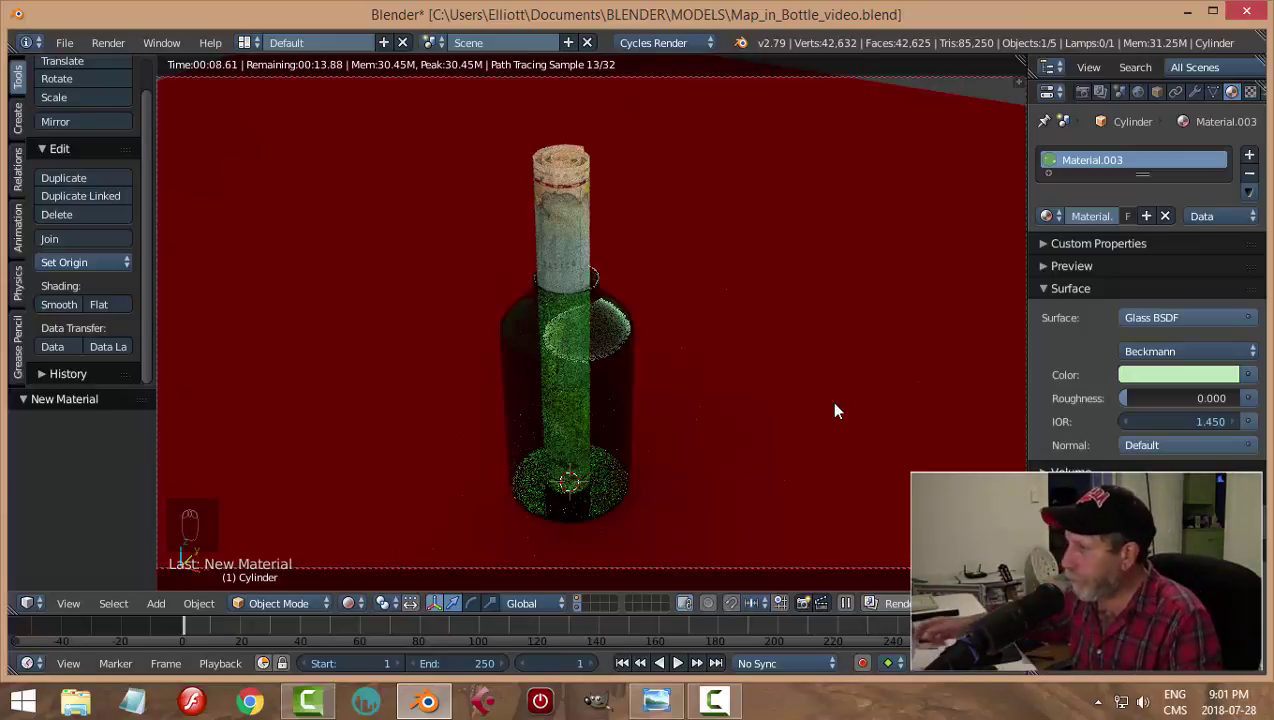
key(shift+z)
key(ctrl+s)
key(KP_0)
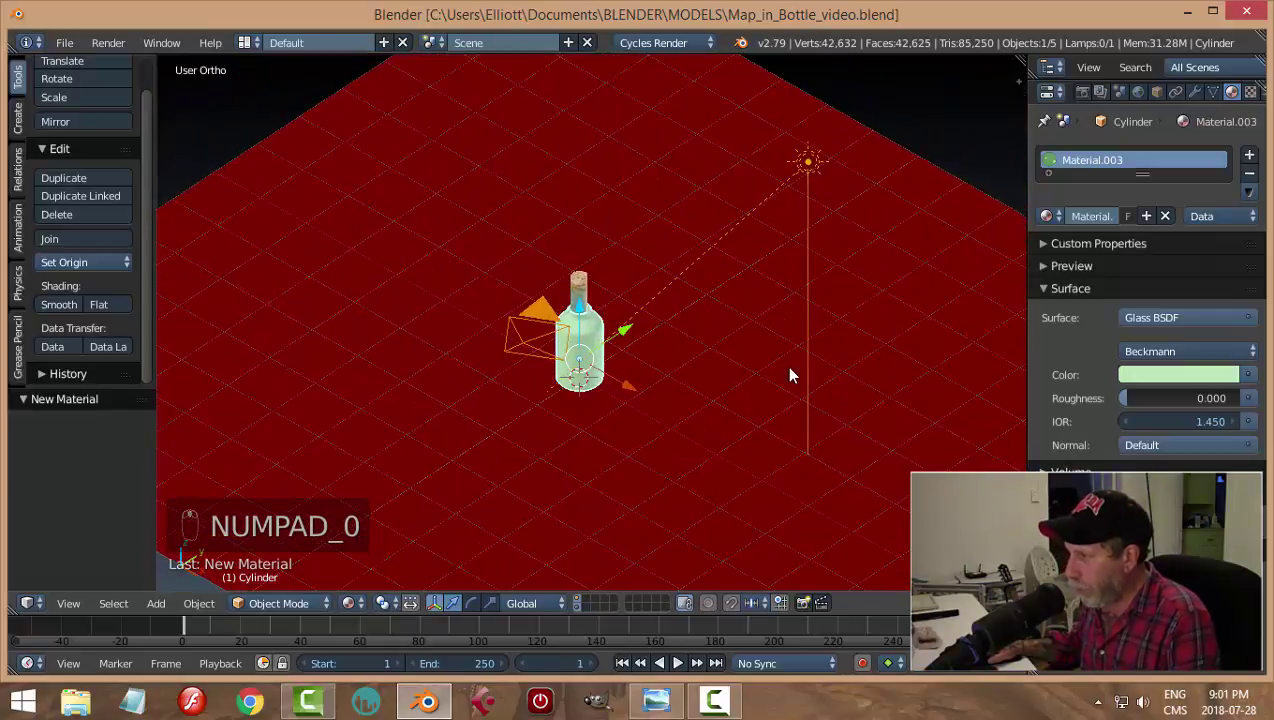
Step: Add a second Sun lamp above the bottle and position it from front view
drag(809, 172, 885, 292)
key(shift+d)
drag(676, 241, 606, 313)
key(KP_1)
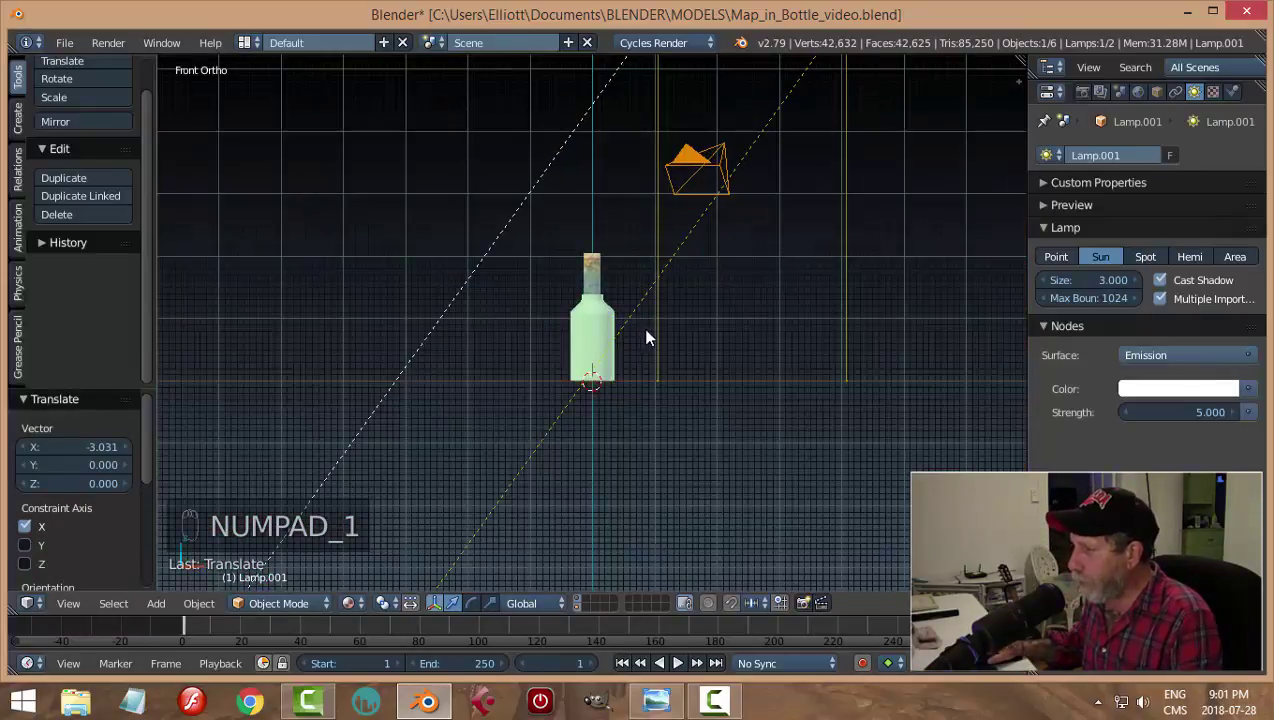
Step: Rotate the lamp to a steeper angle, set it to Hemi and return to camera view
key(r)
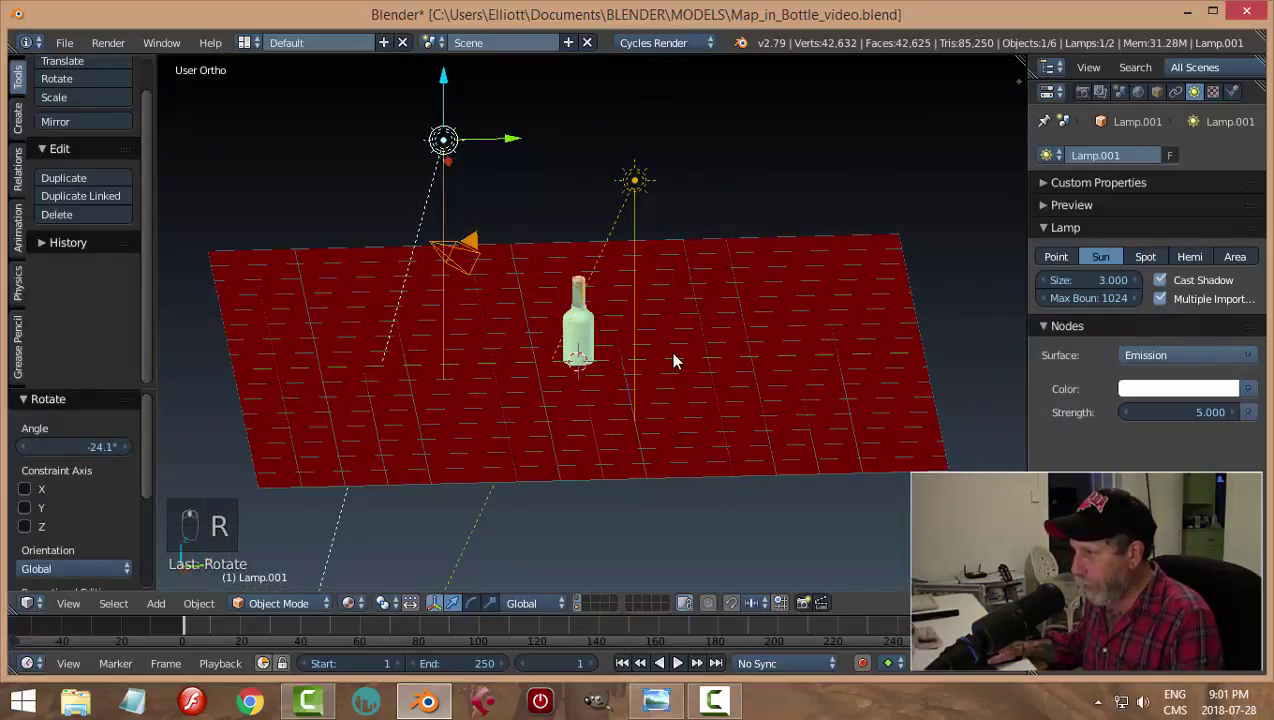
key(KP_3)
key(r)
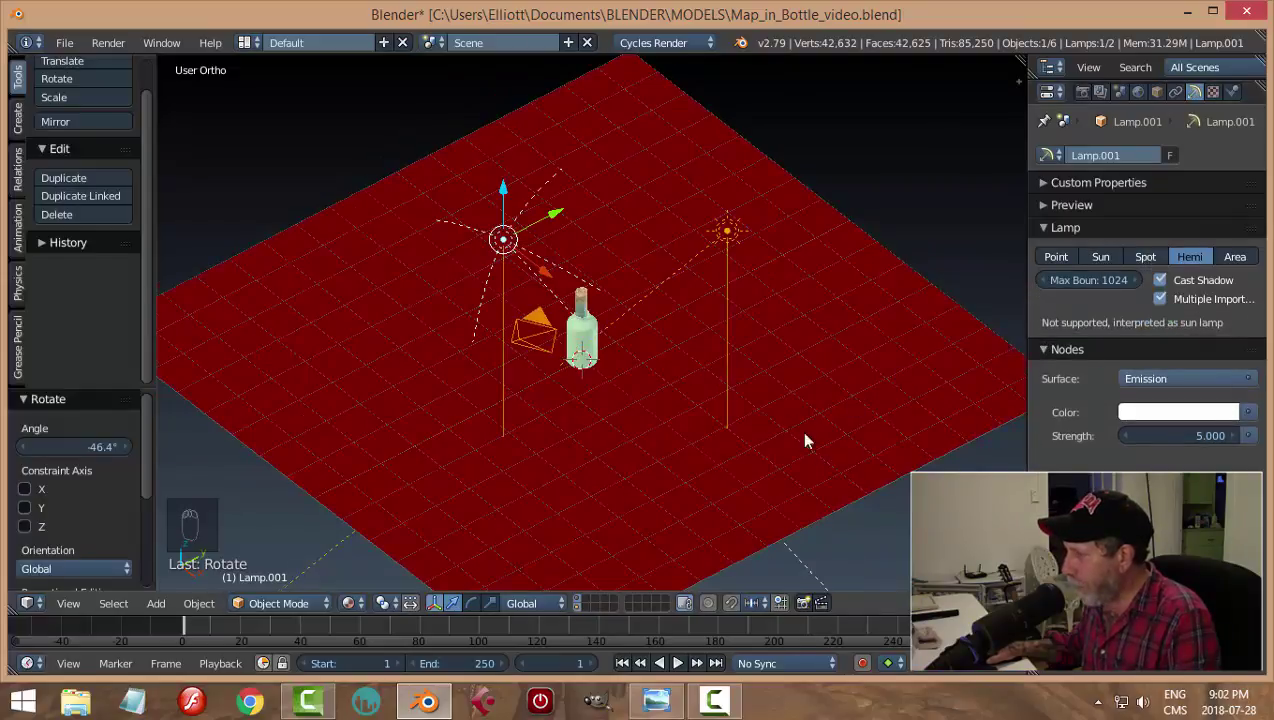
key(KP_0)
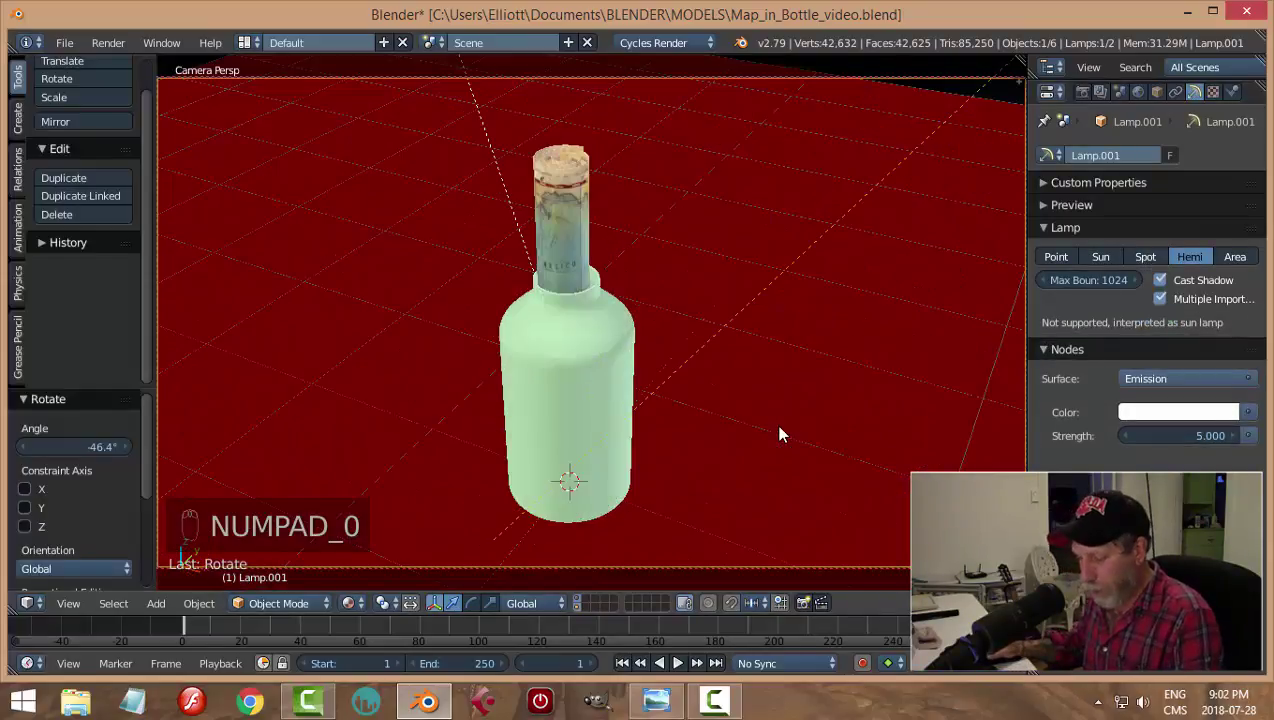
Step: Toggle rendered previews to check the bottle's shadow on the red floor
key(shift+z)
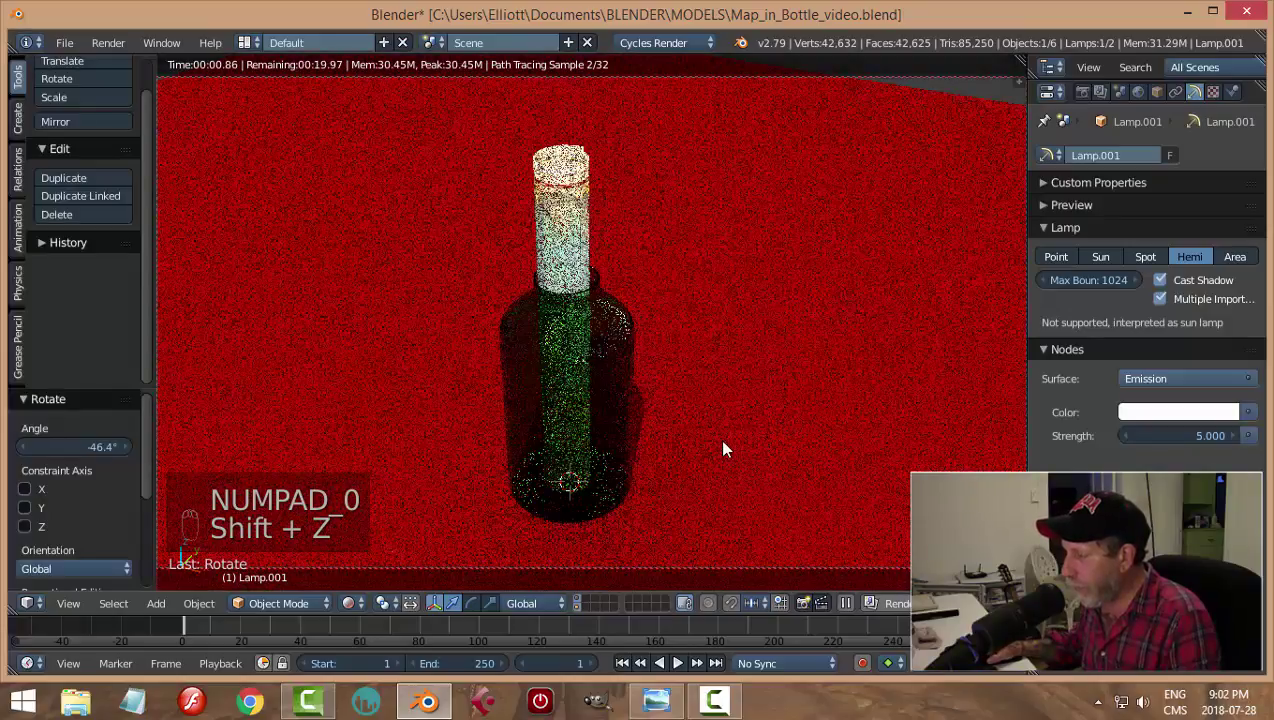
key(shift+z)
drag(814, 407, 738, 415)
key(shift+z)
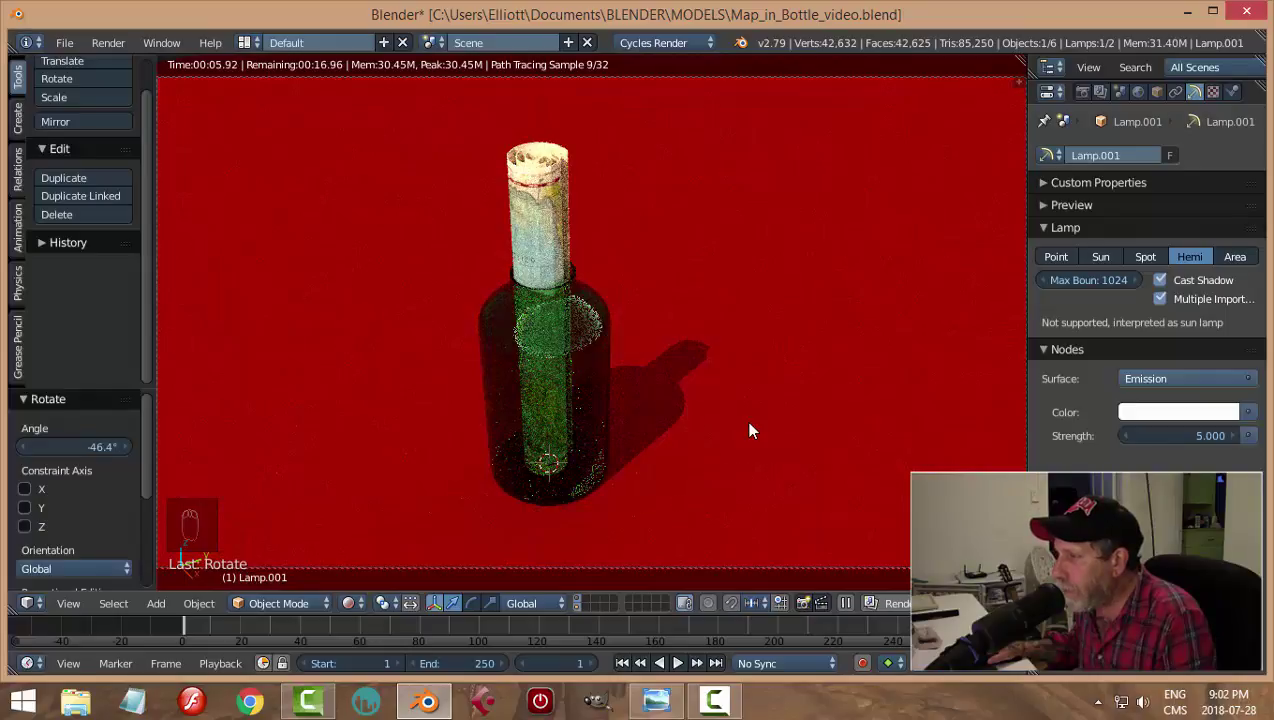
middle_click(726, 445)
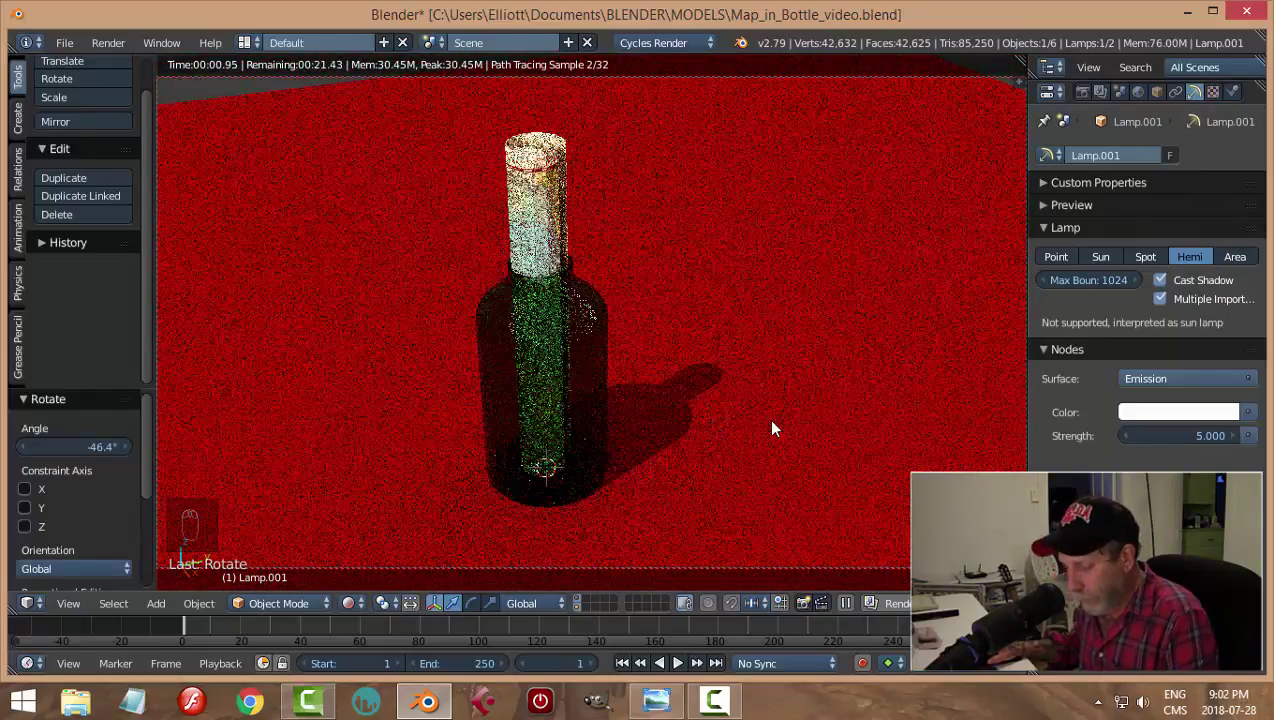
key(shift+z)
Step: Enlarge the red ground plane, set the camera Lens to 50 mm and preview the shadowed render
drag(772, 286, 816, 333)
key(s)
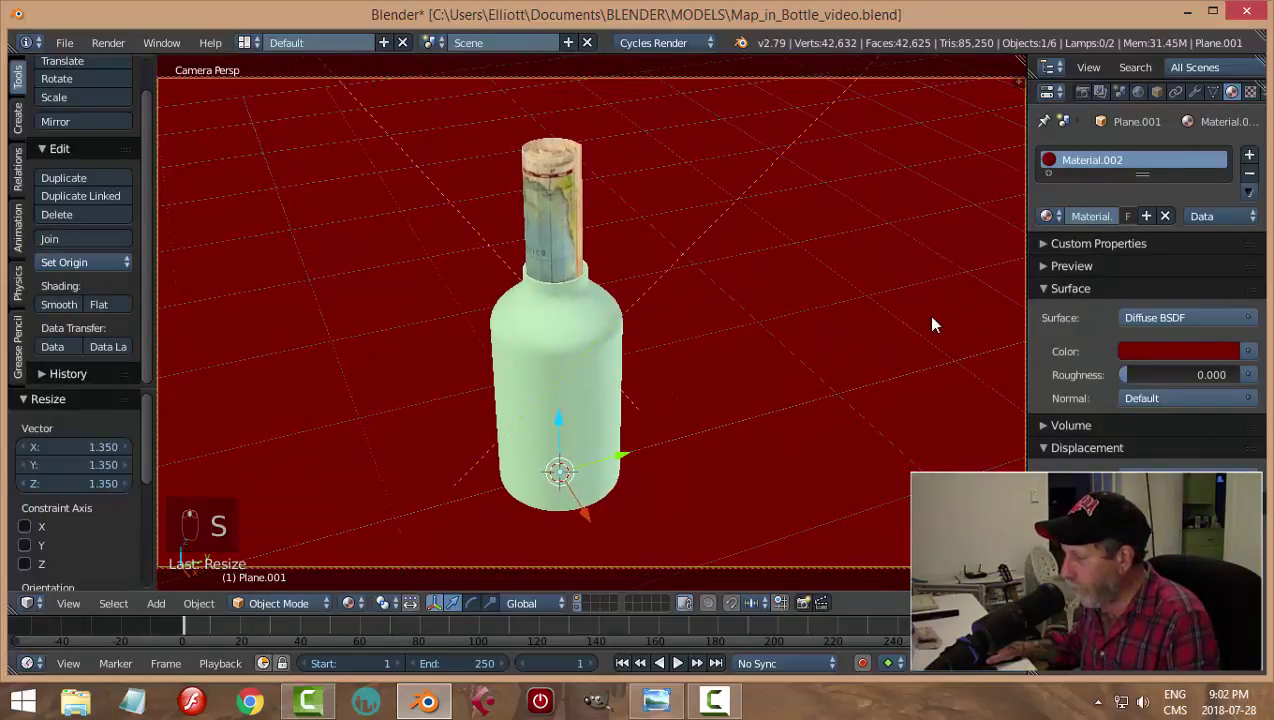
key(n)
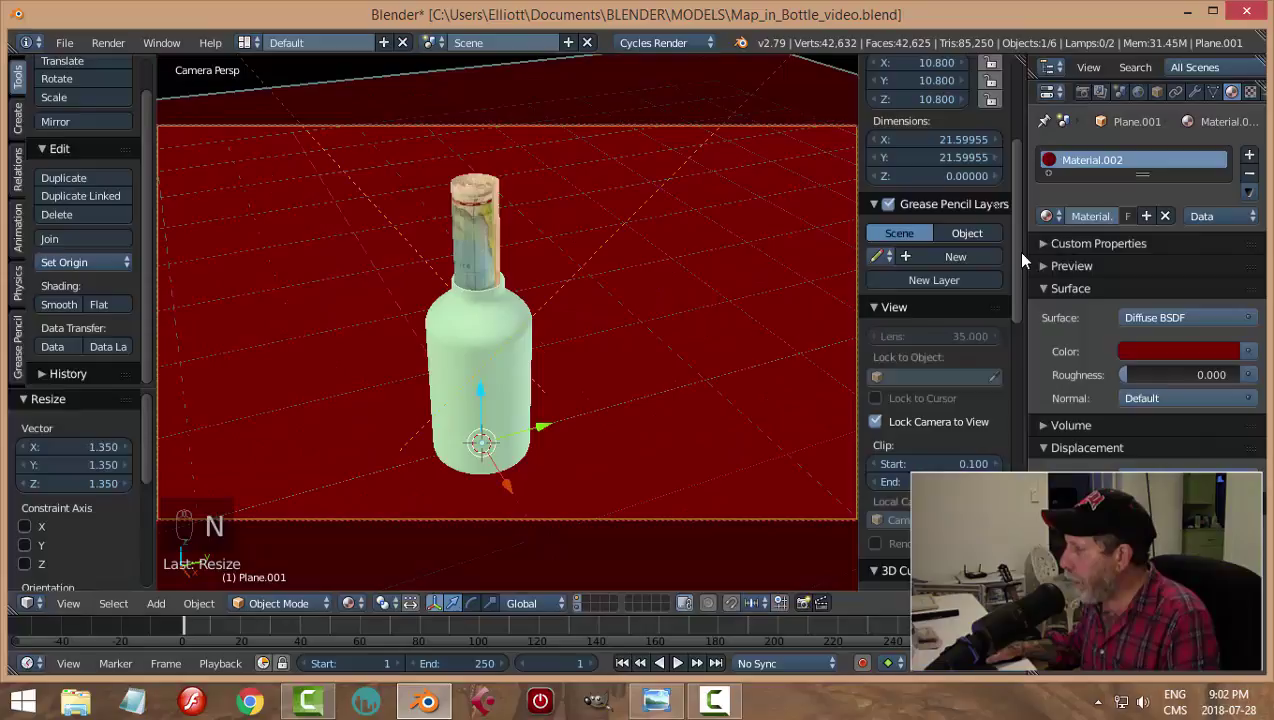
drag(1029, 261, 987, 296)
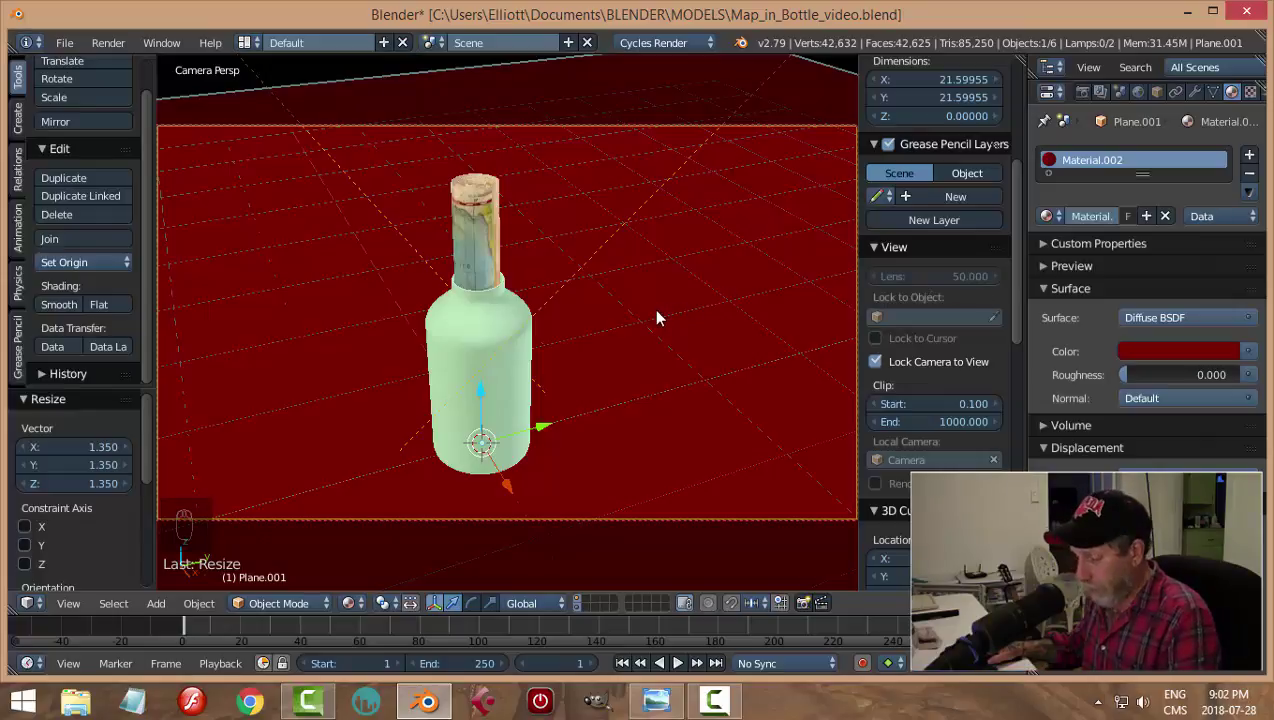
key(n)
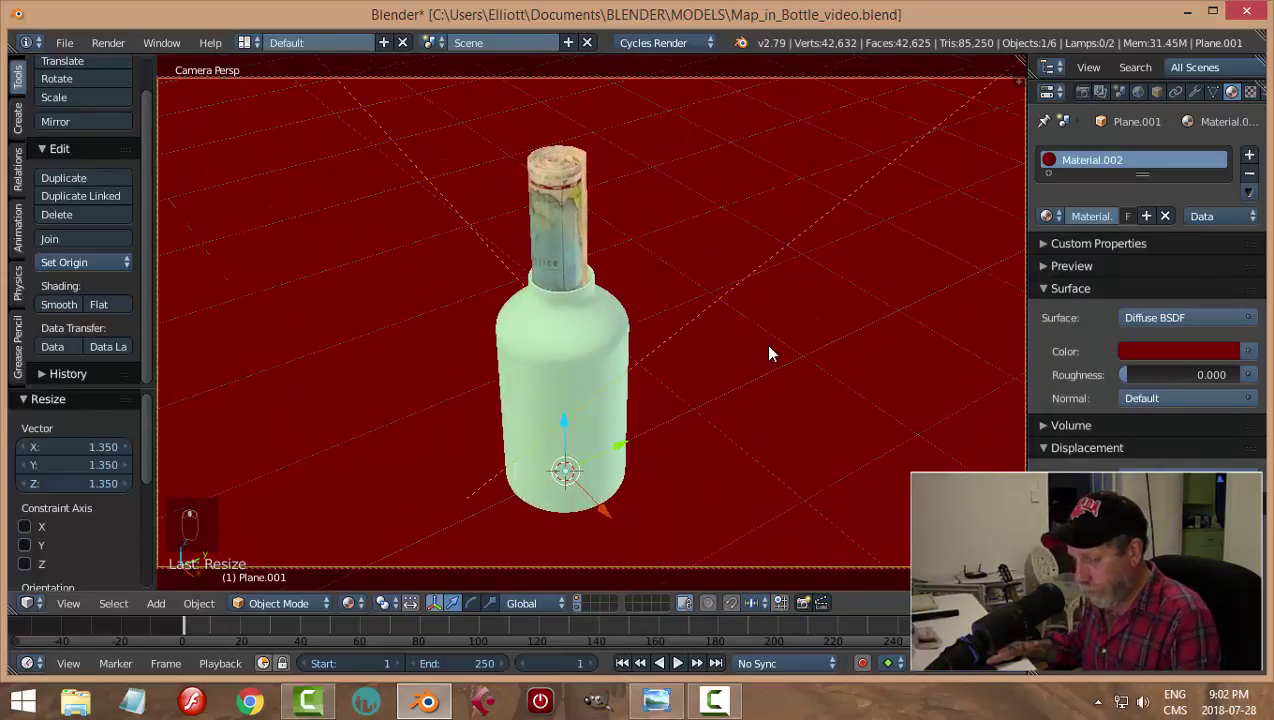
key(shift+z)
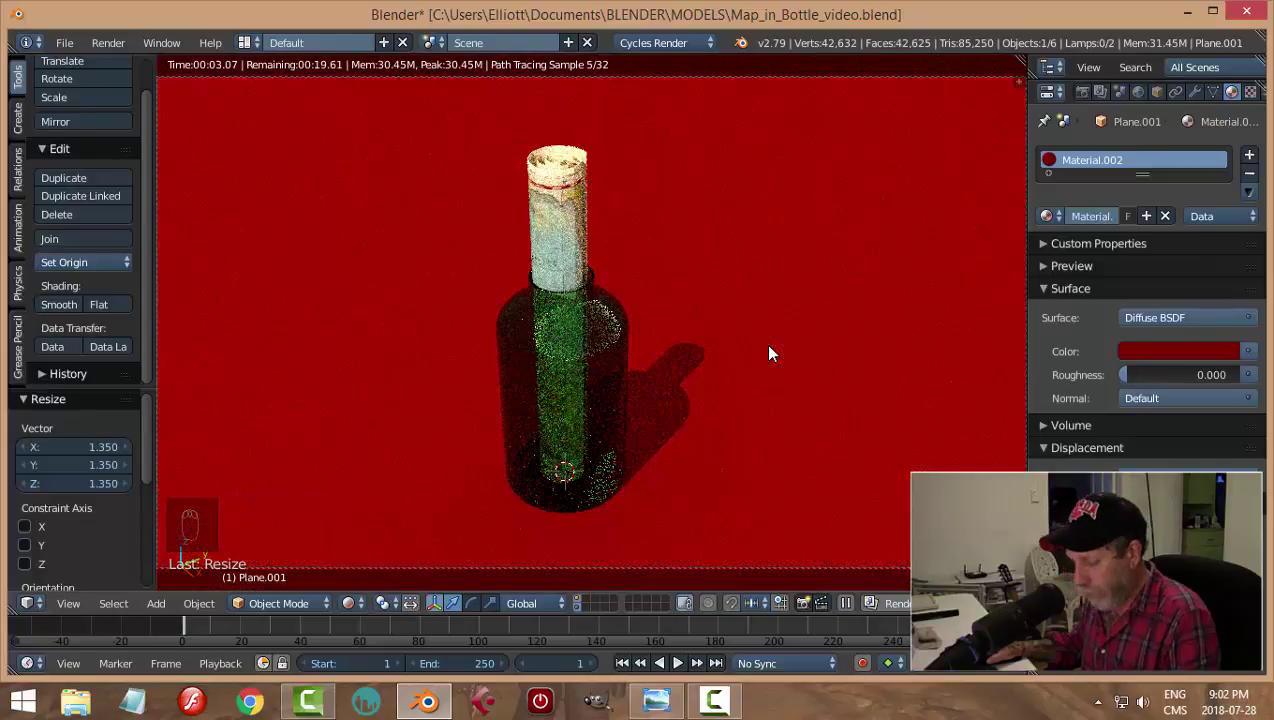
key(shift+z)
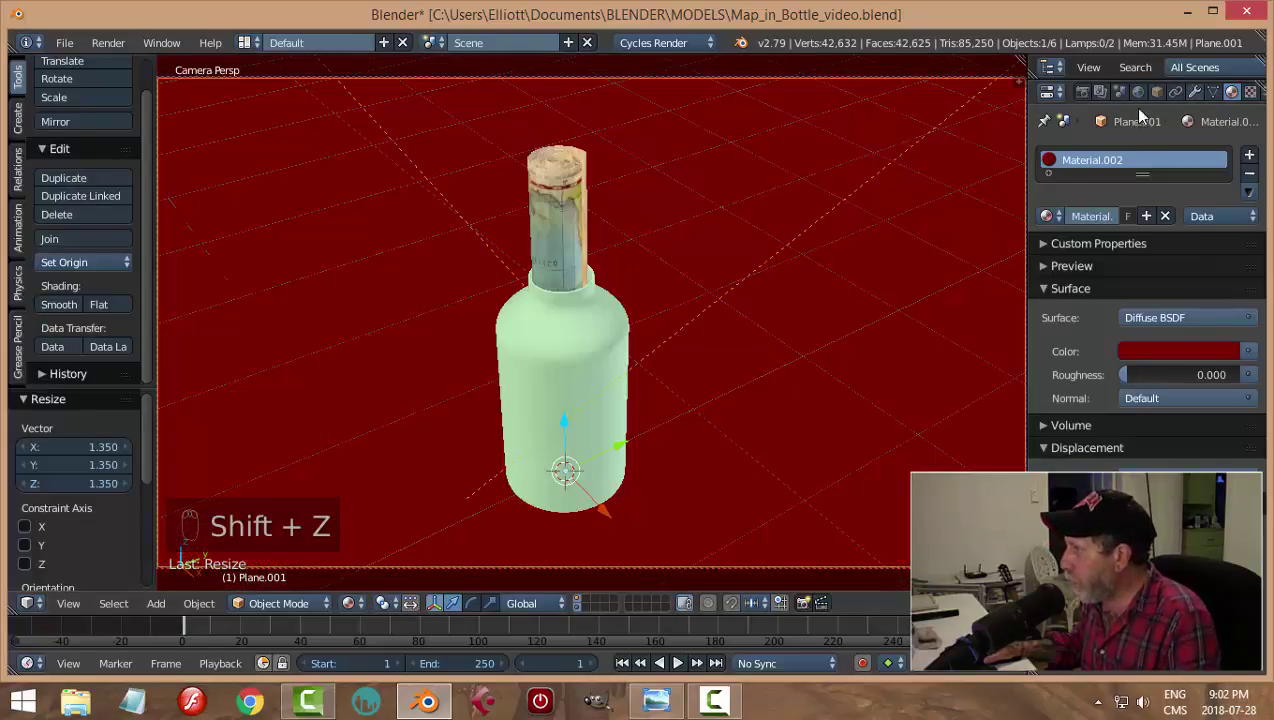
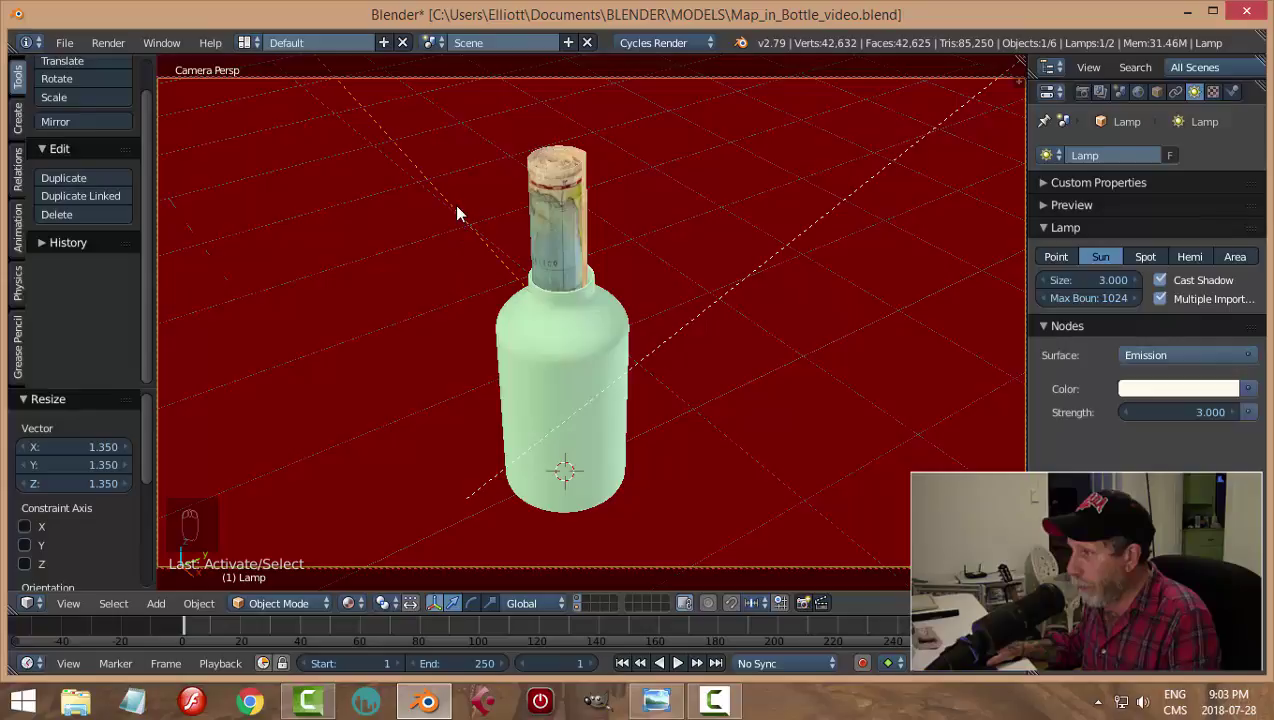
Step: Adjust the sun strength to 3 and glass color to near white, preview in Cycles, and save the file
drag(461, 215, 1146, 229)
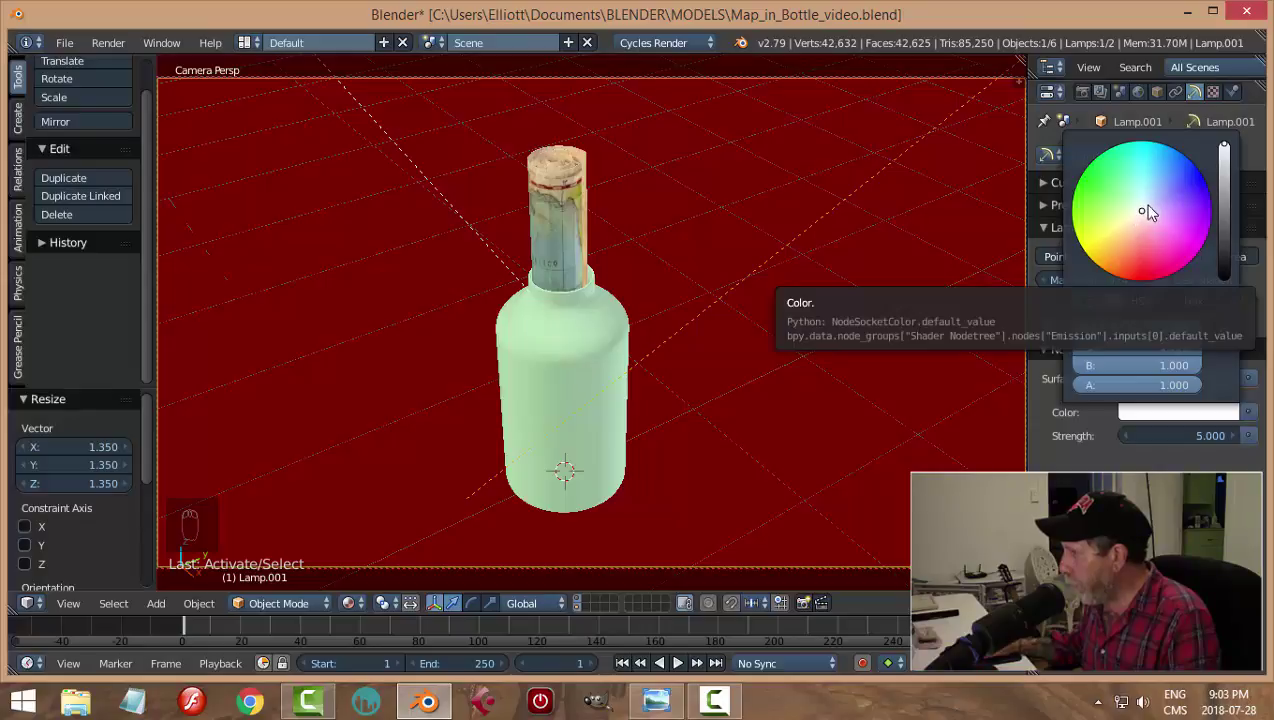
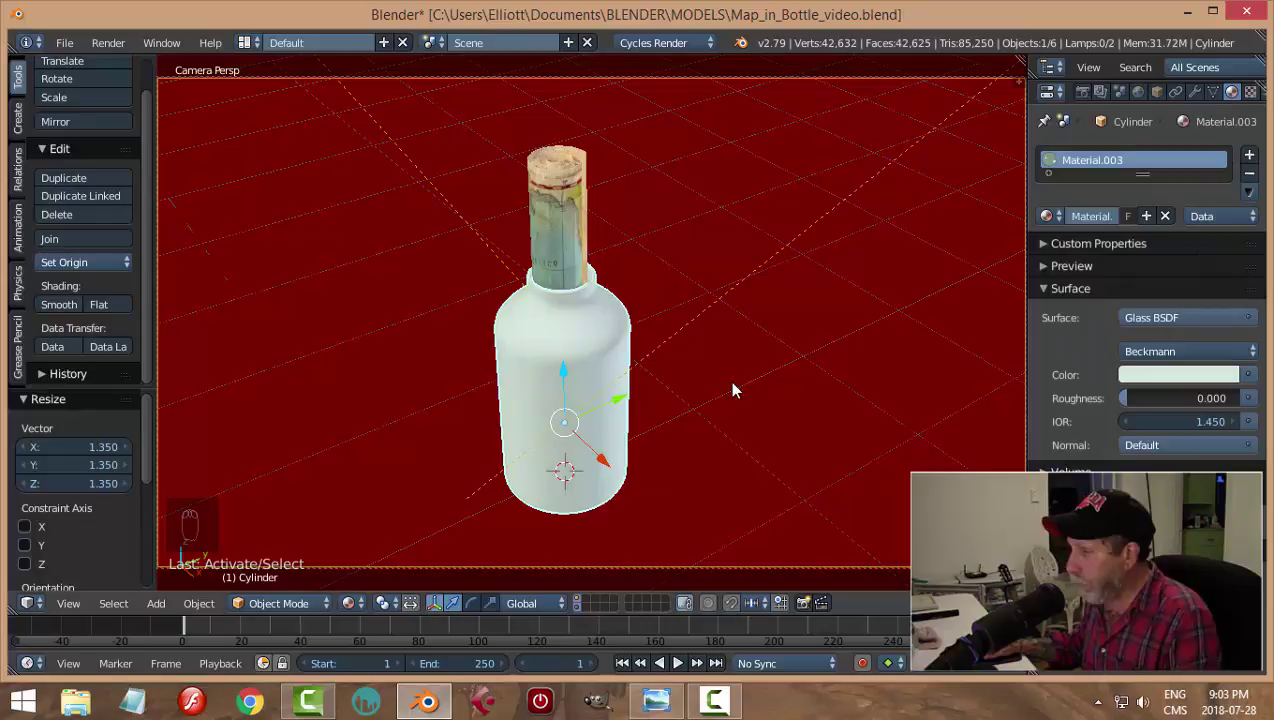
key(shift+z)
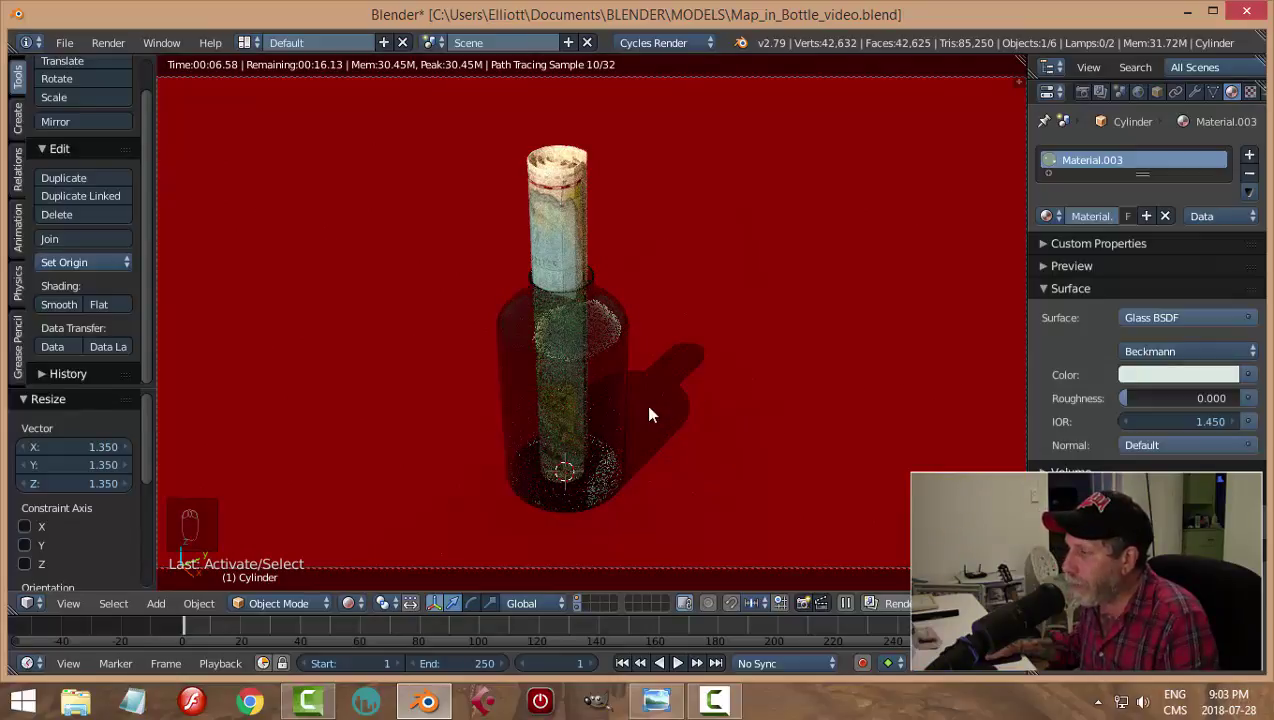
key(shift+z)
key(ctrl+s)
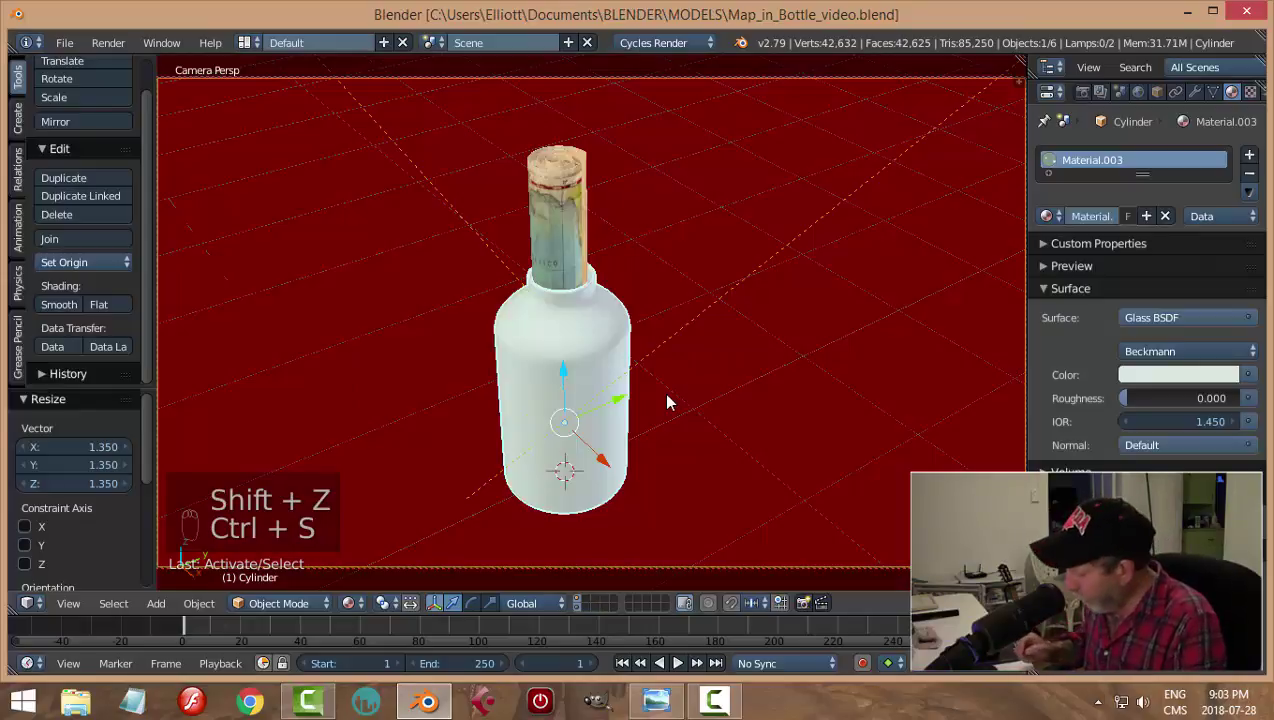
key(KP_0)
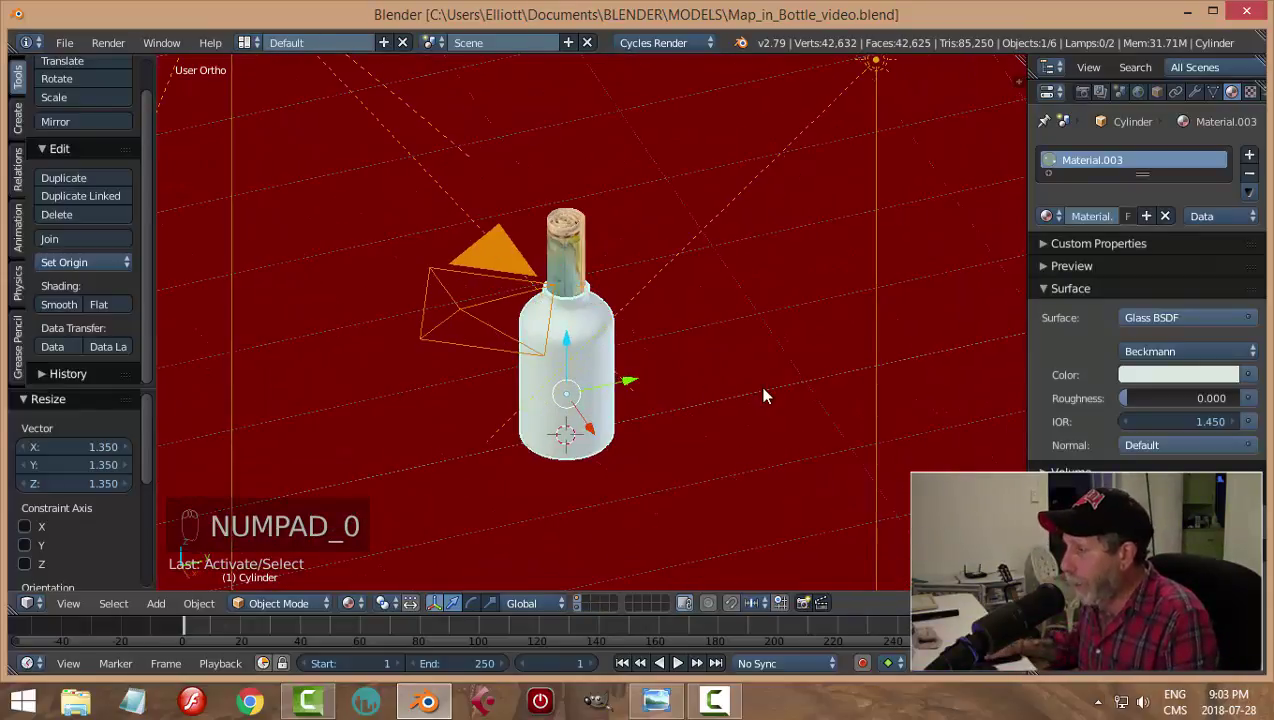
Step: Split the viewport and turn the left area into a Node Editor showing the World shader tree
drag(770, 392, 705, 394)
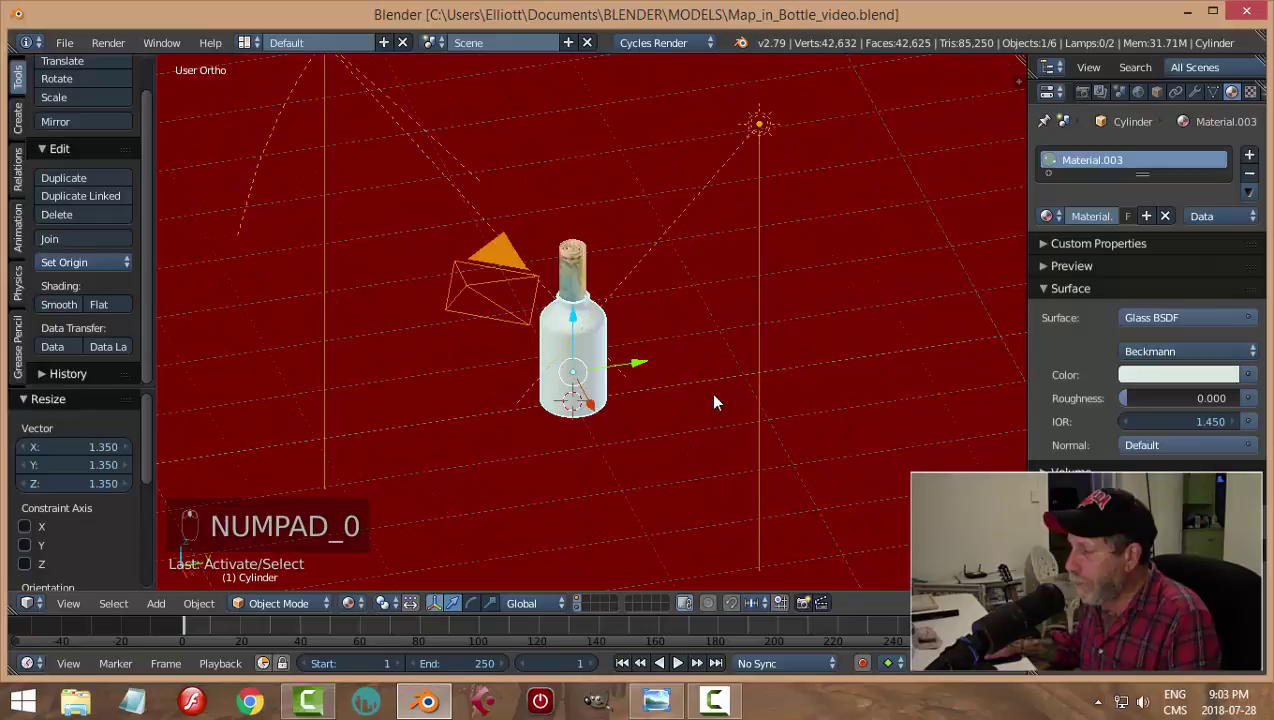
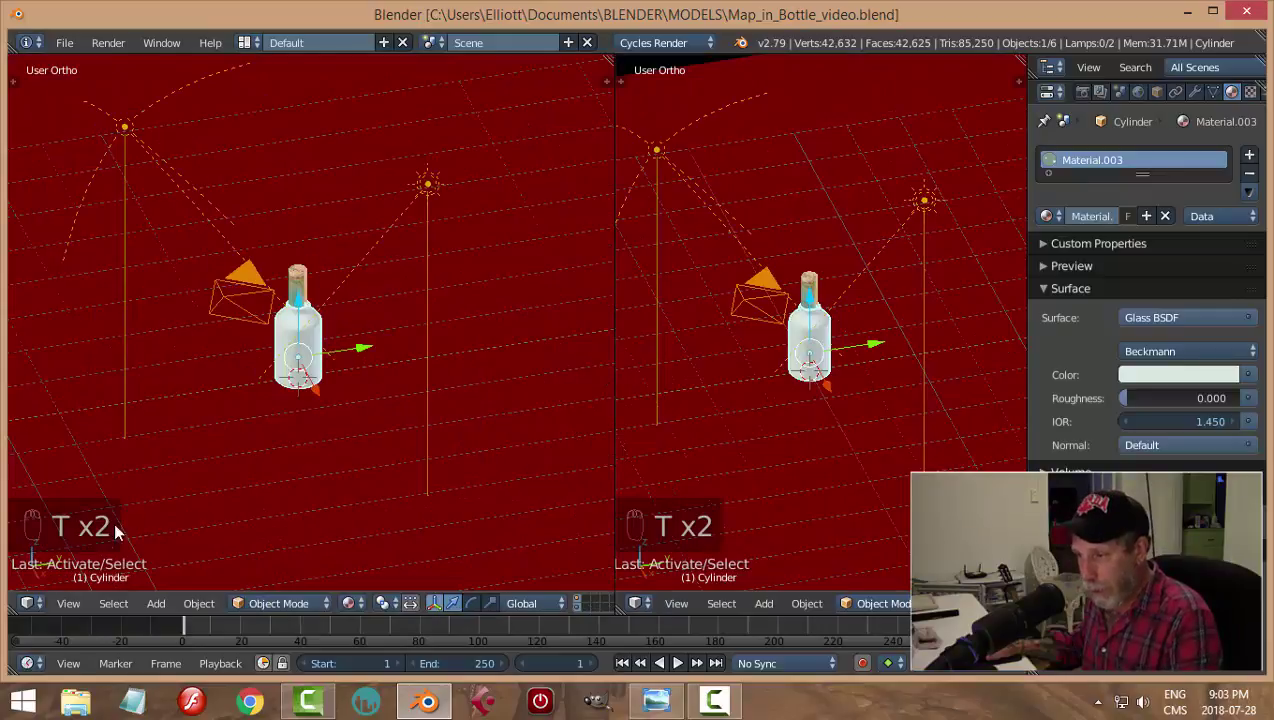
drag(42, 616, 258, 435)
key(n)
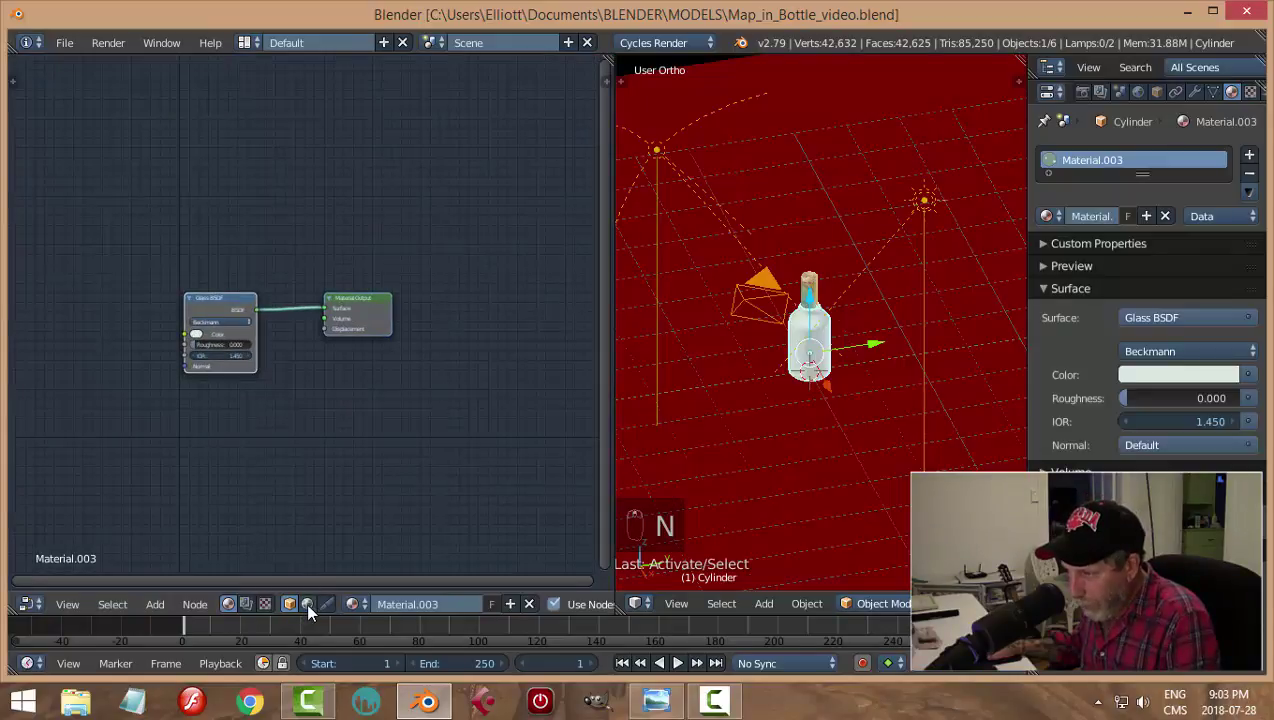
drag(316, 613, 591, 399)
drag(591, 399, 641, 127)
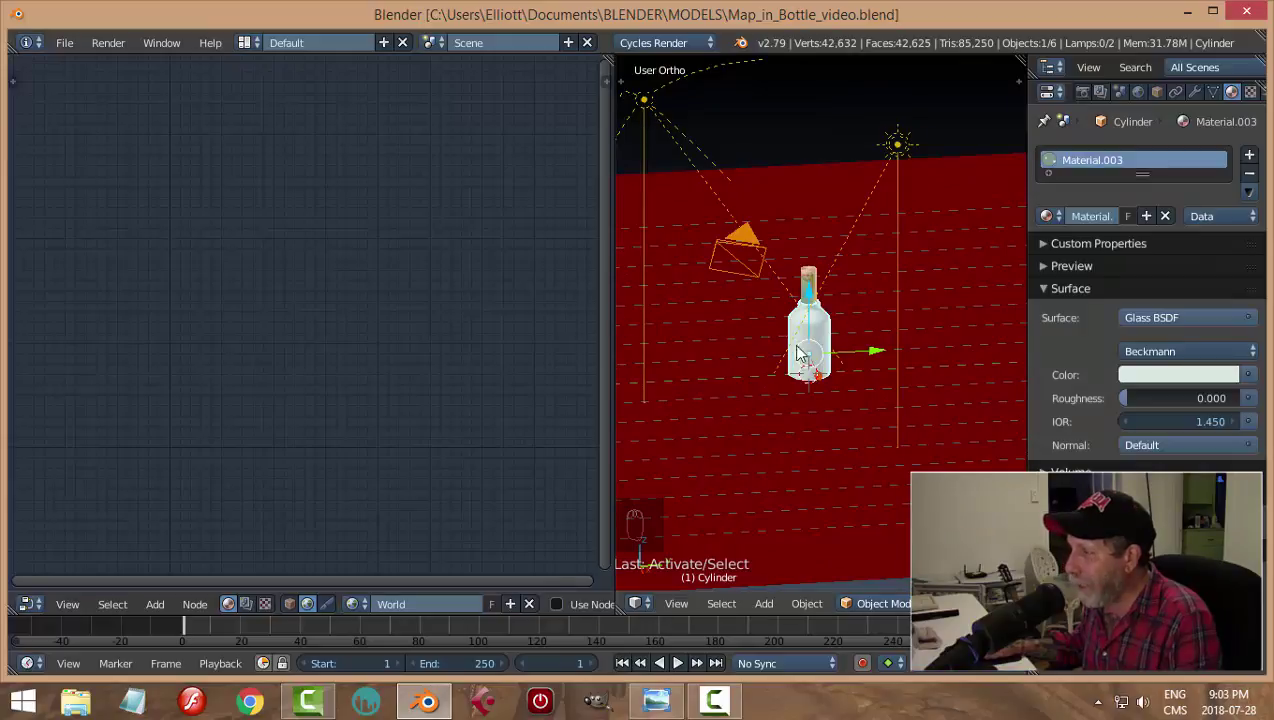